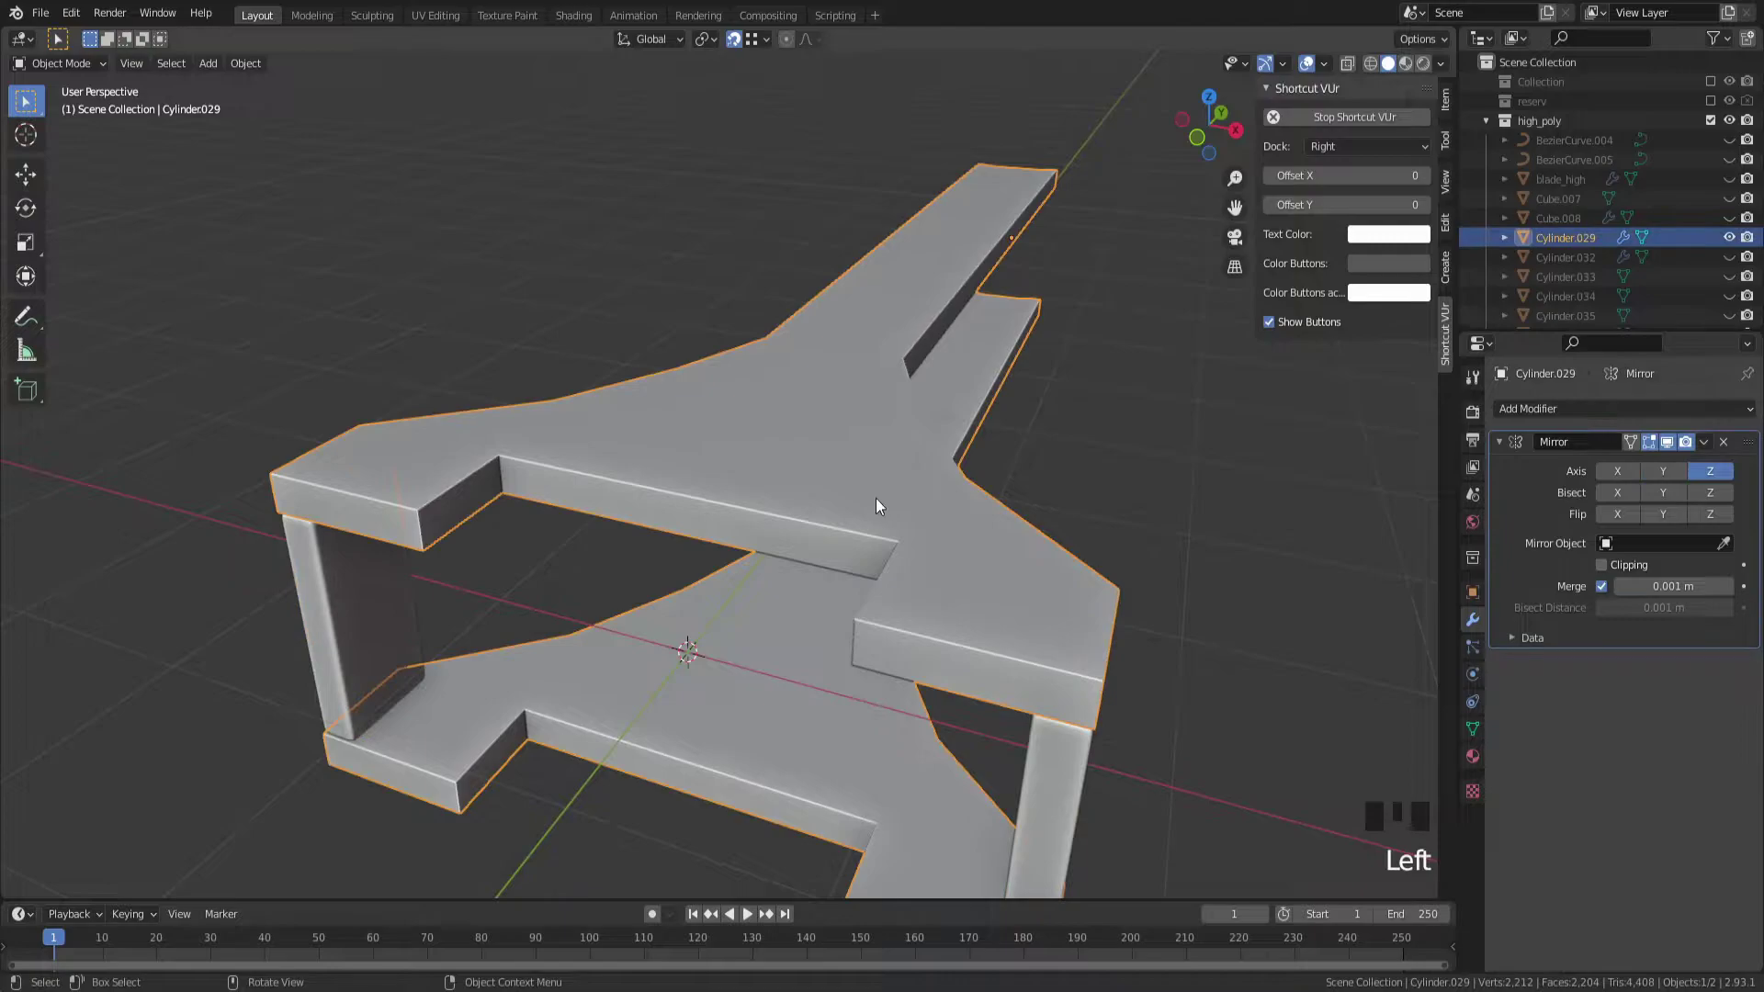
Orbit around the crossguard to check its newly beveled edges
{"action": "left_click_drag", "start_coordinate": [707, 486], "coordinate": [1553, 418]}
{"action": "left_click_drag", "start_coordinate": [1414, 491], "coordinate": [1098, 565]}
{"action": "left_click_drag", "start_coordinate": [1098, 565], "coordinate": [1115, 568]}
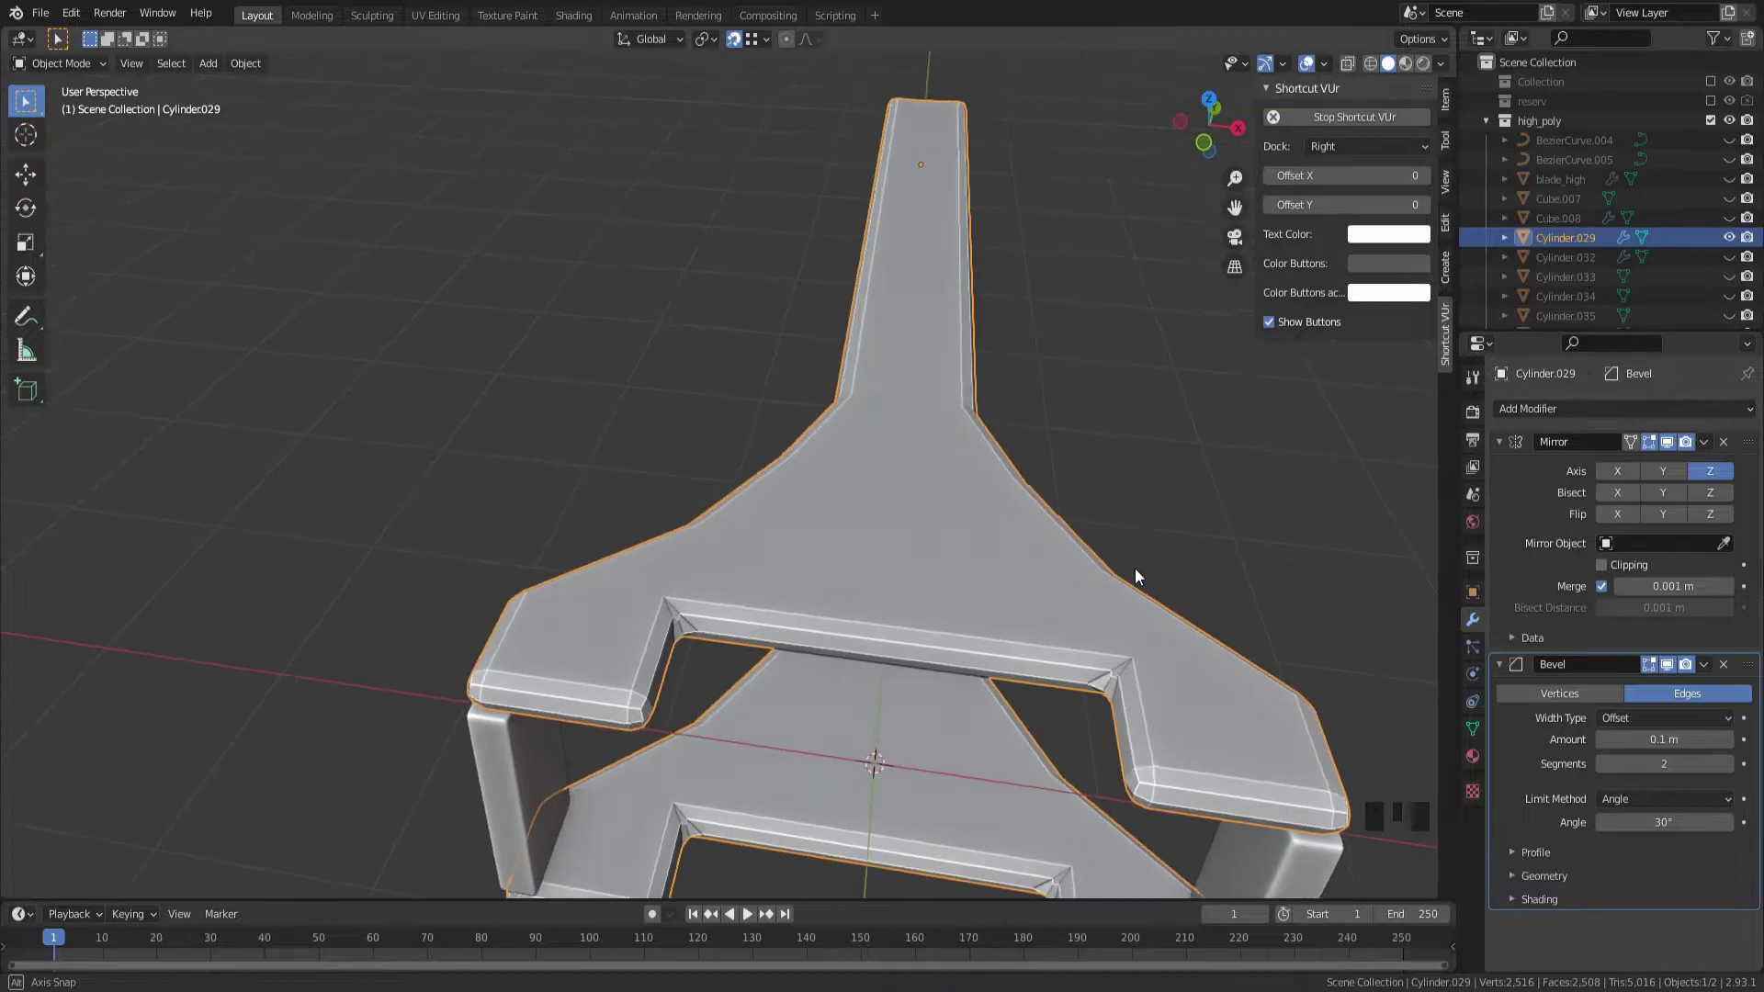
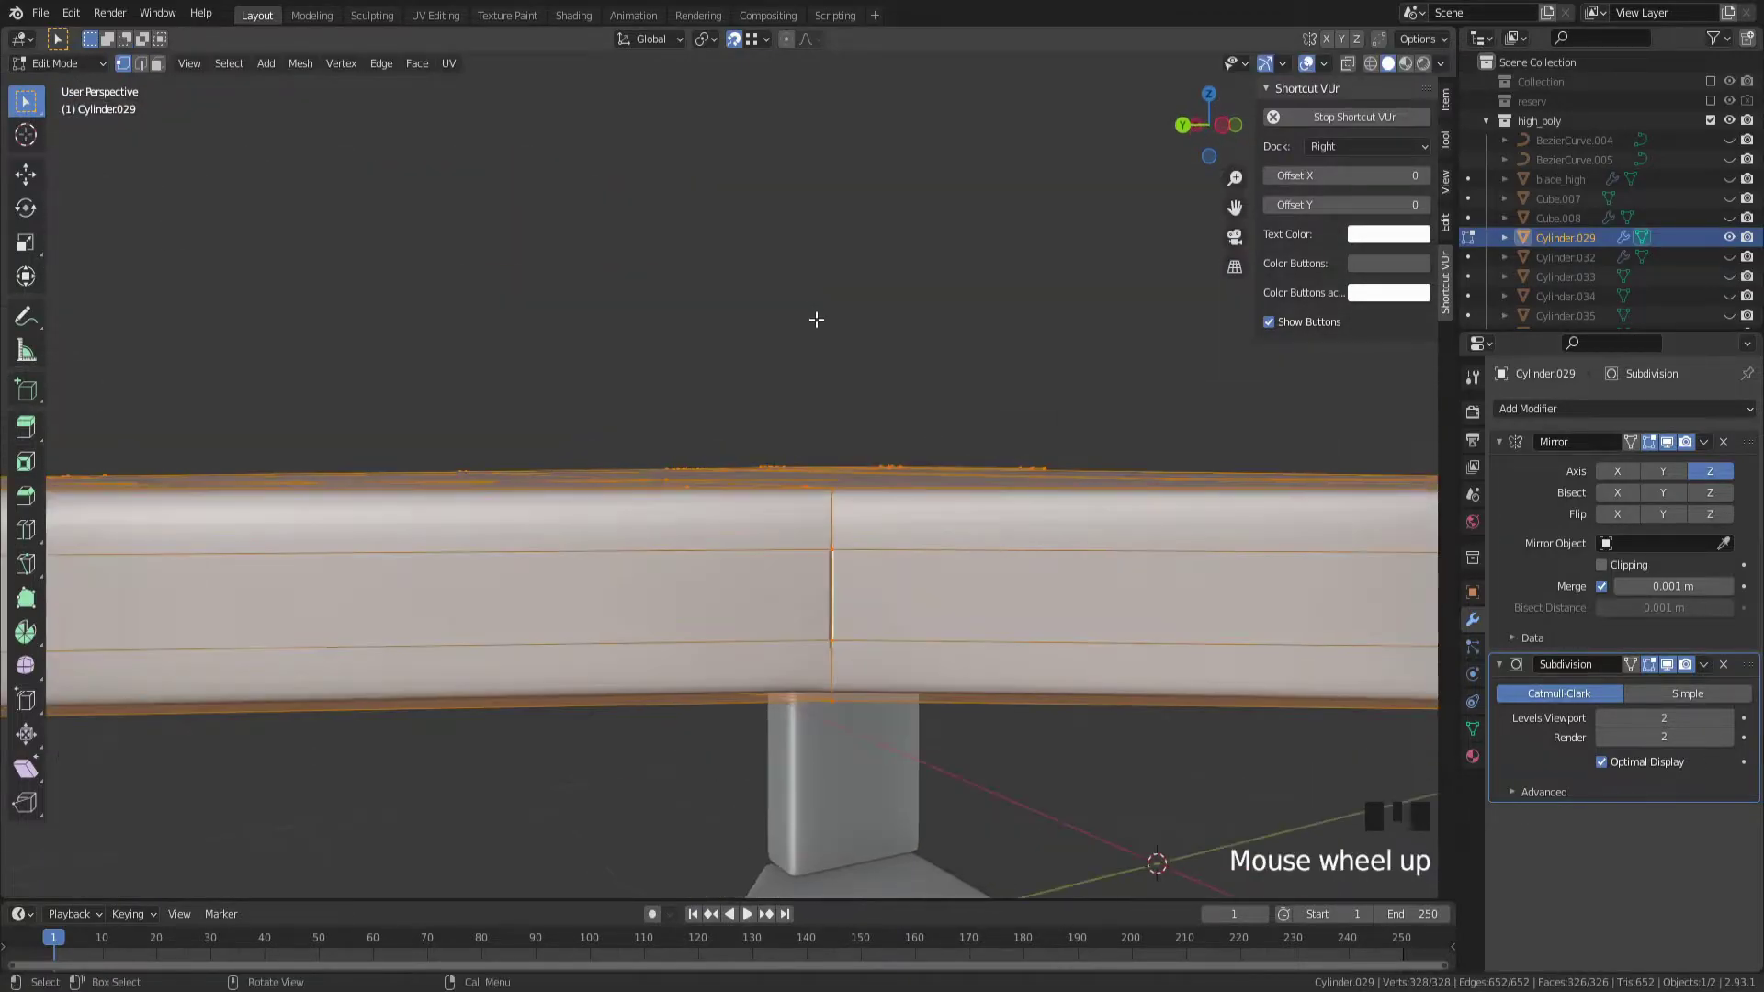
Leave mesh editing and orbit the smoothed crossguard to inspect where the arms meet
{"action": "key", "text": "m"}
{"action": "scroll", "scroll_direction": "down", "scroll_amount": 3}
{"action": "left_click_drag", "start_coordinate": [920, 408], "coordinate": [567, 580]}
{"action": "scroll", "scroll_direction": "down", "scroll_amount": 3}
{"action": "left_click_drag", "start_coordinate": [641, 607], "coordinate": [658, 501]}
{"action": "left_click_drag", "start_coordinate": [658, 500], "coordinate": [685, 499]}
{"action": "left_click_drag", "start_coordinate": [685, 500], "coordinate": [282, 469]}
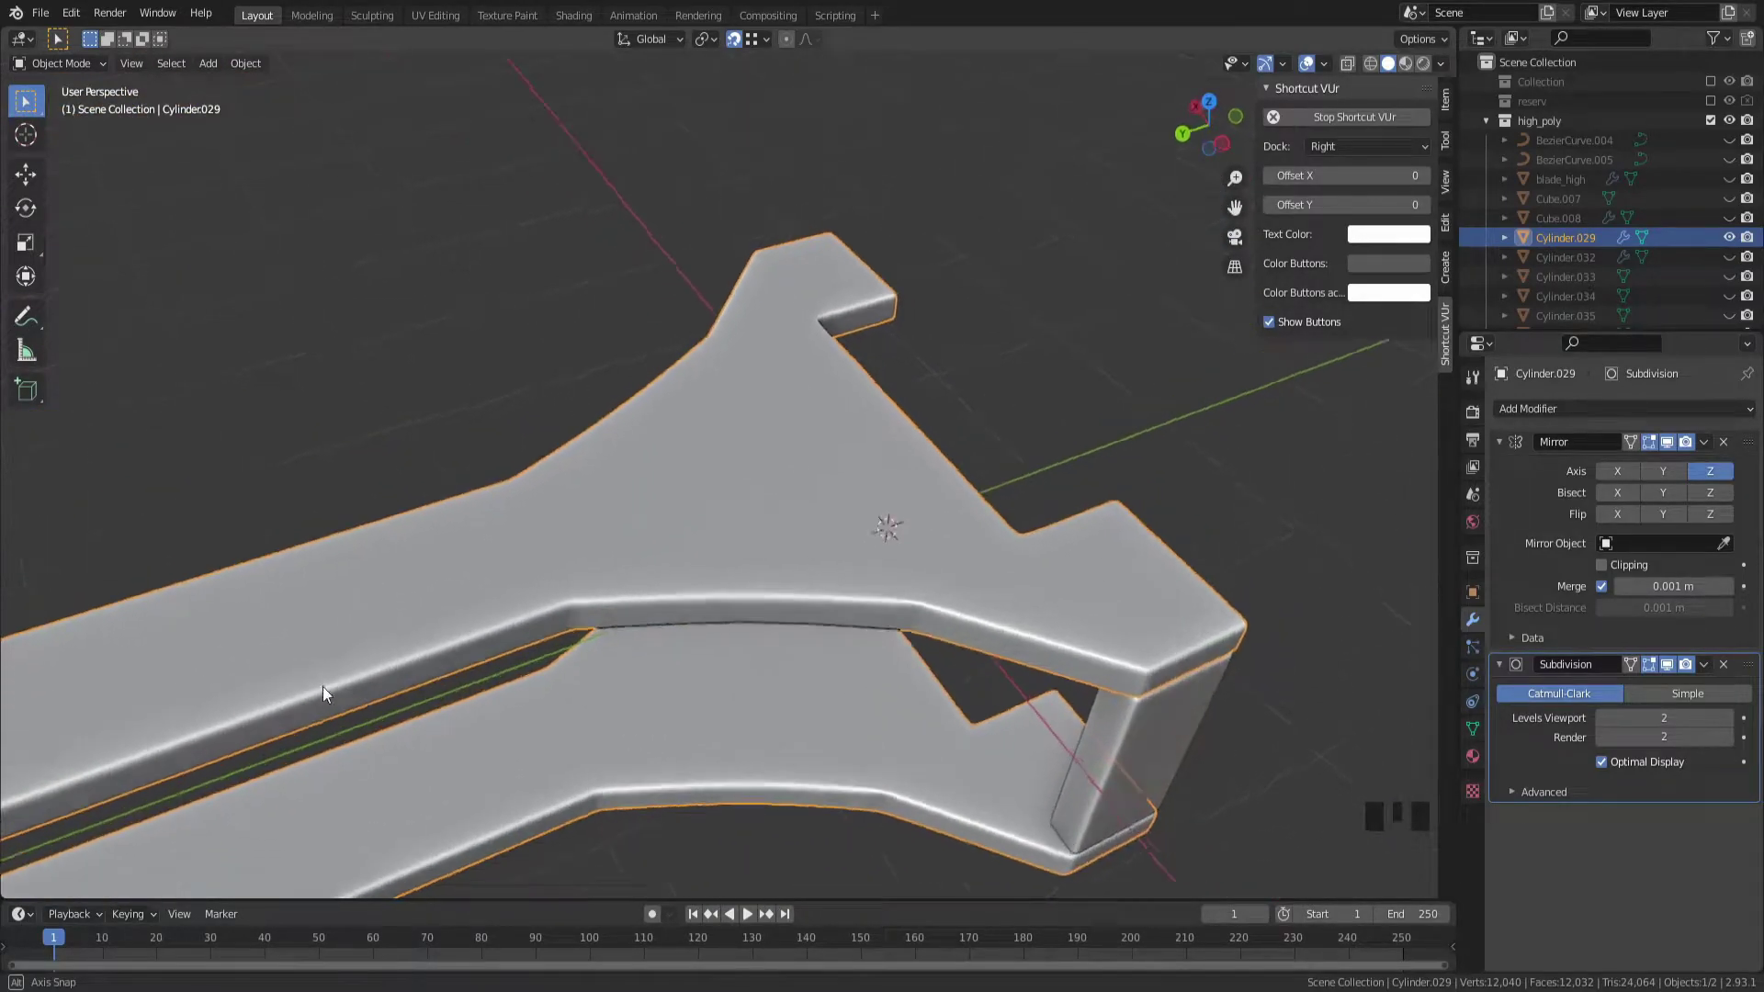
Close in on the inner ridge and select a vertex there to start reshaping
{"action": "left_click_drag", "start_coordinate": [729, 650], "coordinate": [679, 528]}
{"action": "scroll", "scroll_direction": "up", "scroll_amount": 3}
{"action": "scroll", "scroll_direction": "down", "scroll_amount": 3}
{"action": "scroll", "scroll_direction": "up", "scroll_amount": 3}
{"action": "left_click", "coordinate": [783, 476]}
Slide a vertex along its edge and pick stray vertices at the joint of the arms
{"action": "left_click_drag", "start_coordinate": [921, 484], "coordinate": [1083, 537]}
{"action": "key", "text": "g"}
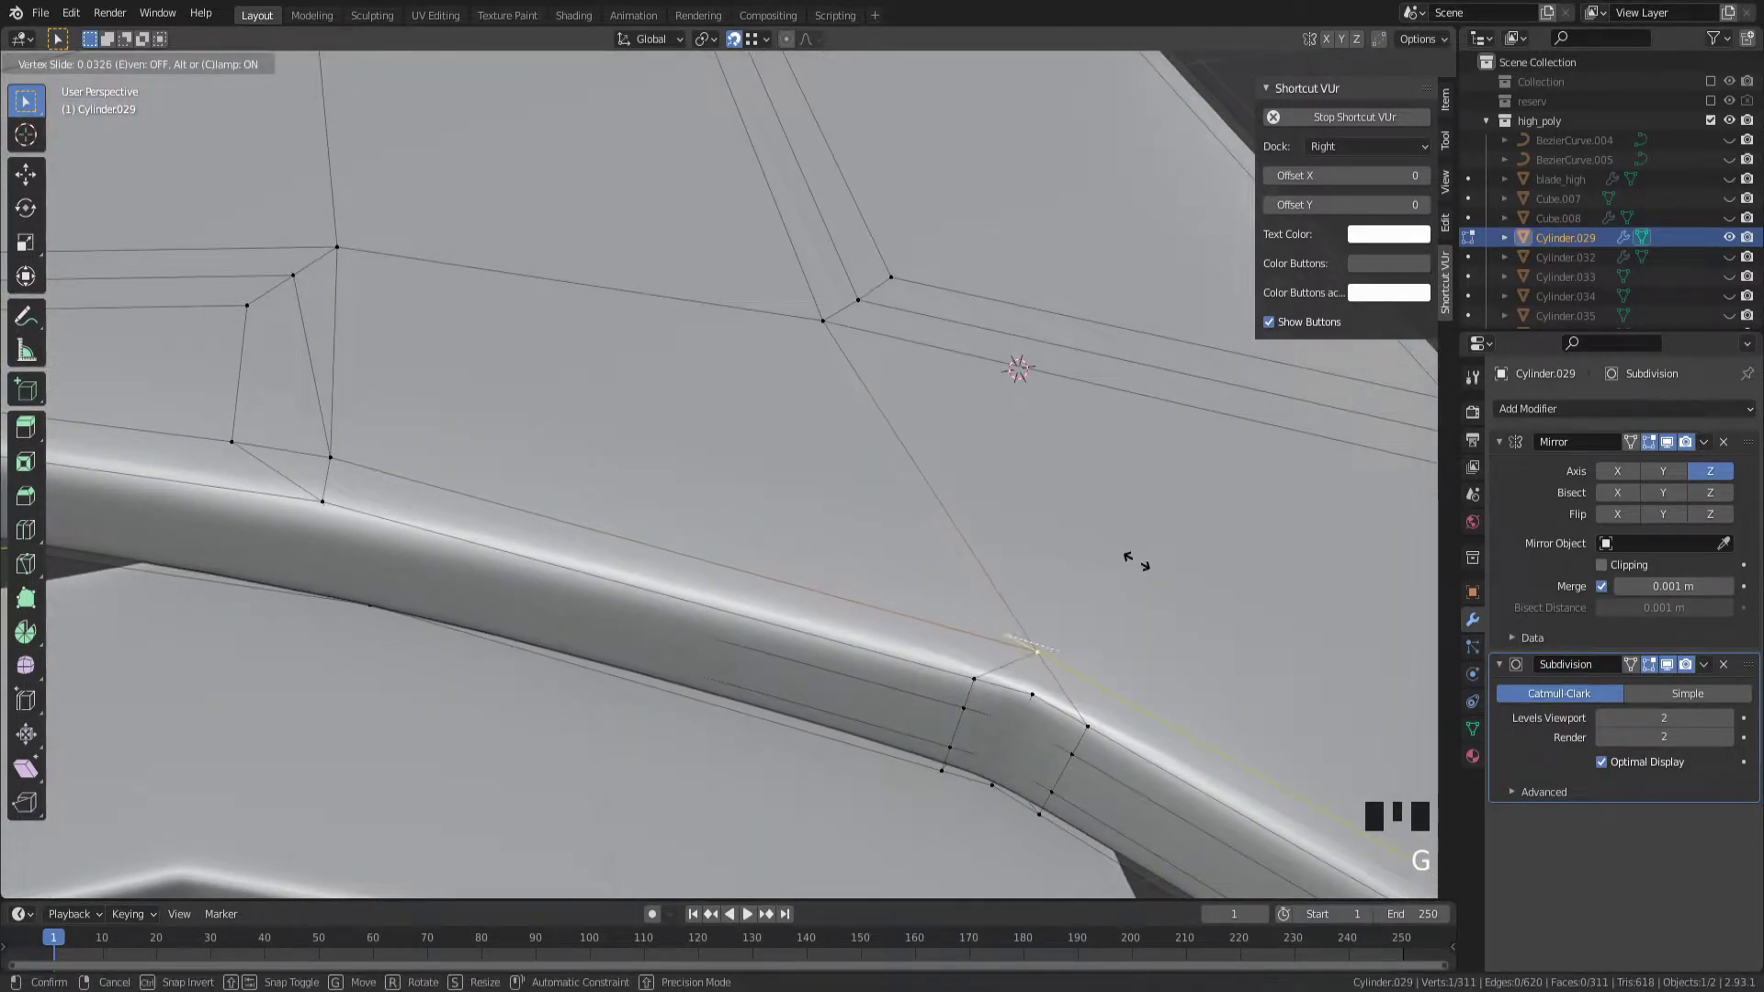
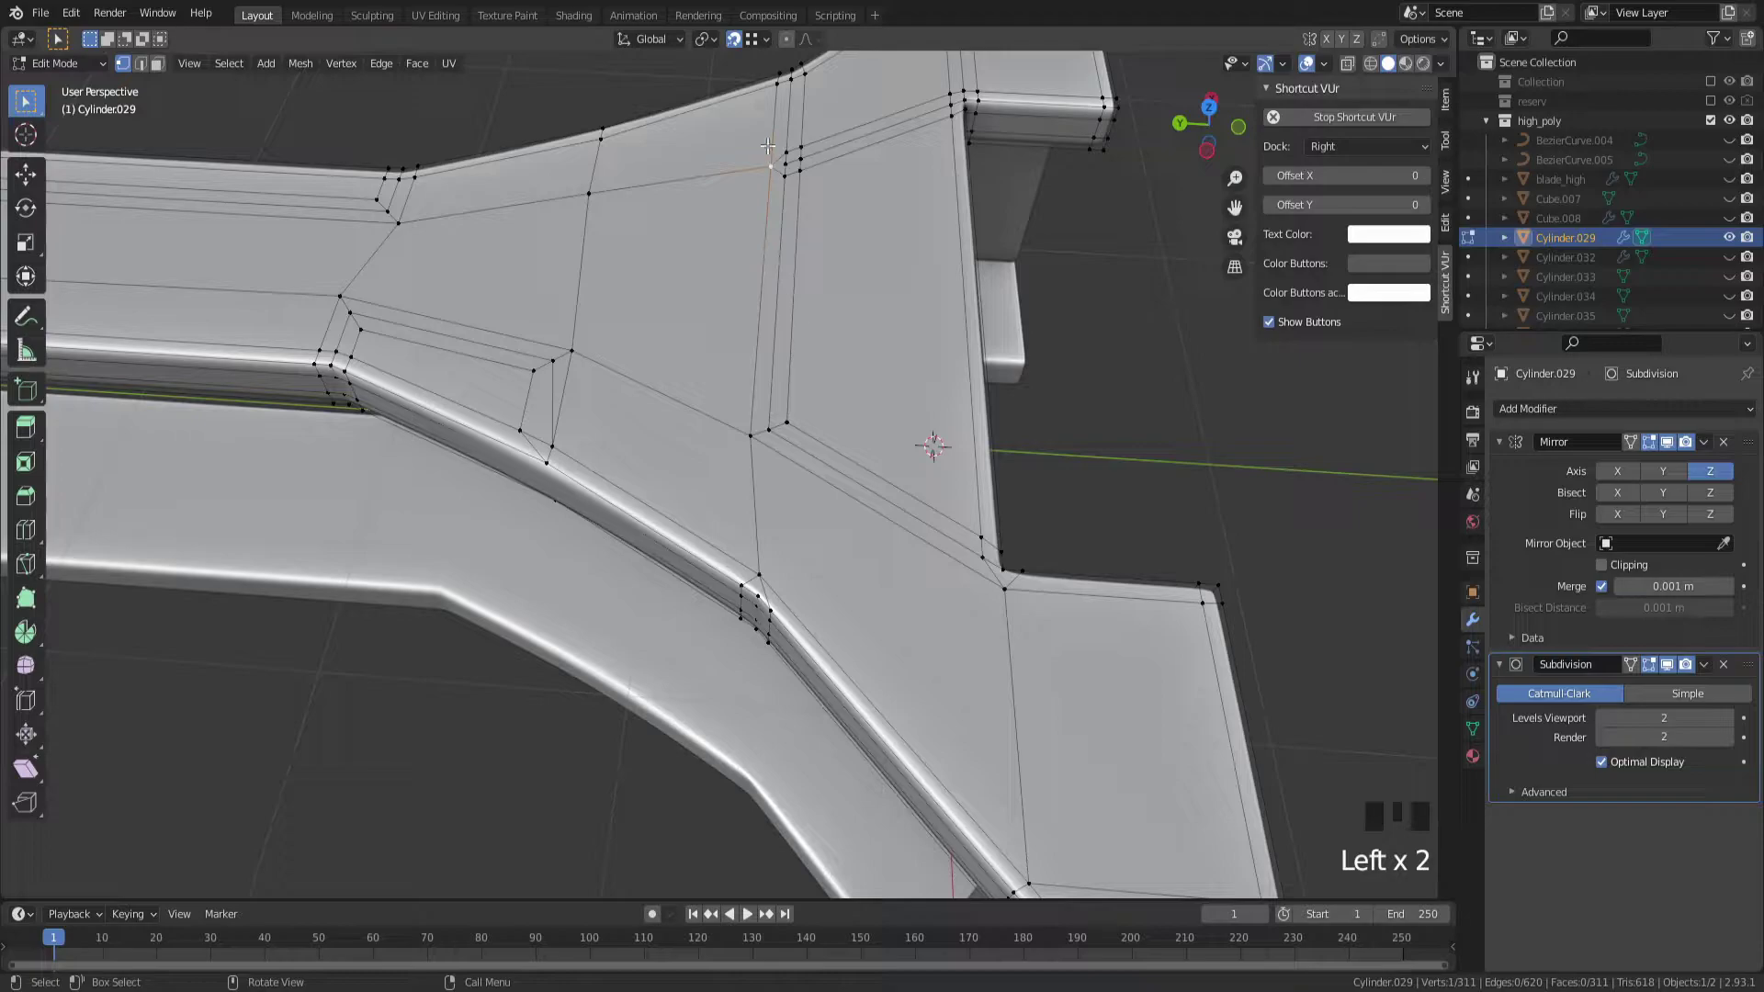
{"action": "left_click_drag", "start_coordinate": [564, 366], "coordinate": [768, 340]}
{"action": "scroll", "scroll_direction": "up", "scroll_amount": 3}
{"action": "left_click", "coordinate": [881, 458]}
{"action": "left_click", "coordinate": [848, 450]}
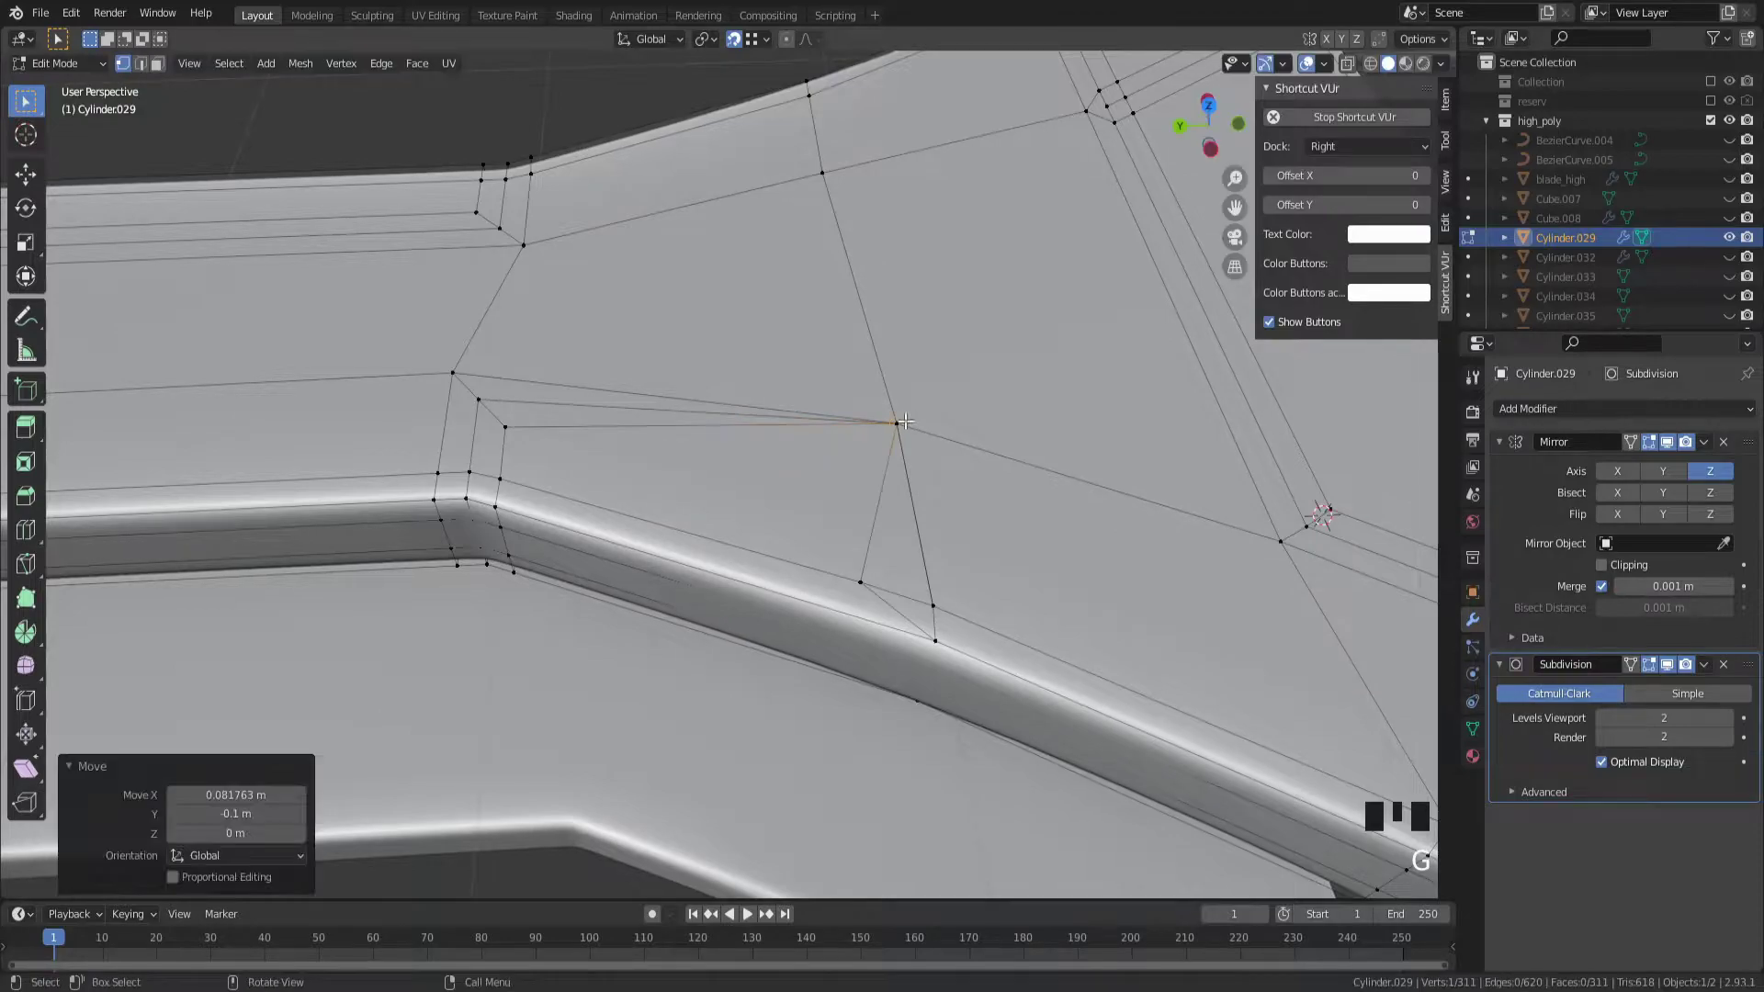
Move a stray vertex onto its neighbour and merge the overlapping pair
{"action": "left_click", "coordinate": [477, 392]}
{"action": "left_click", "coordinate": [504, 422]}
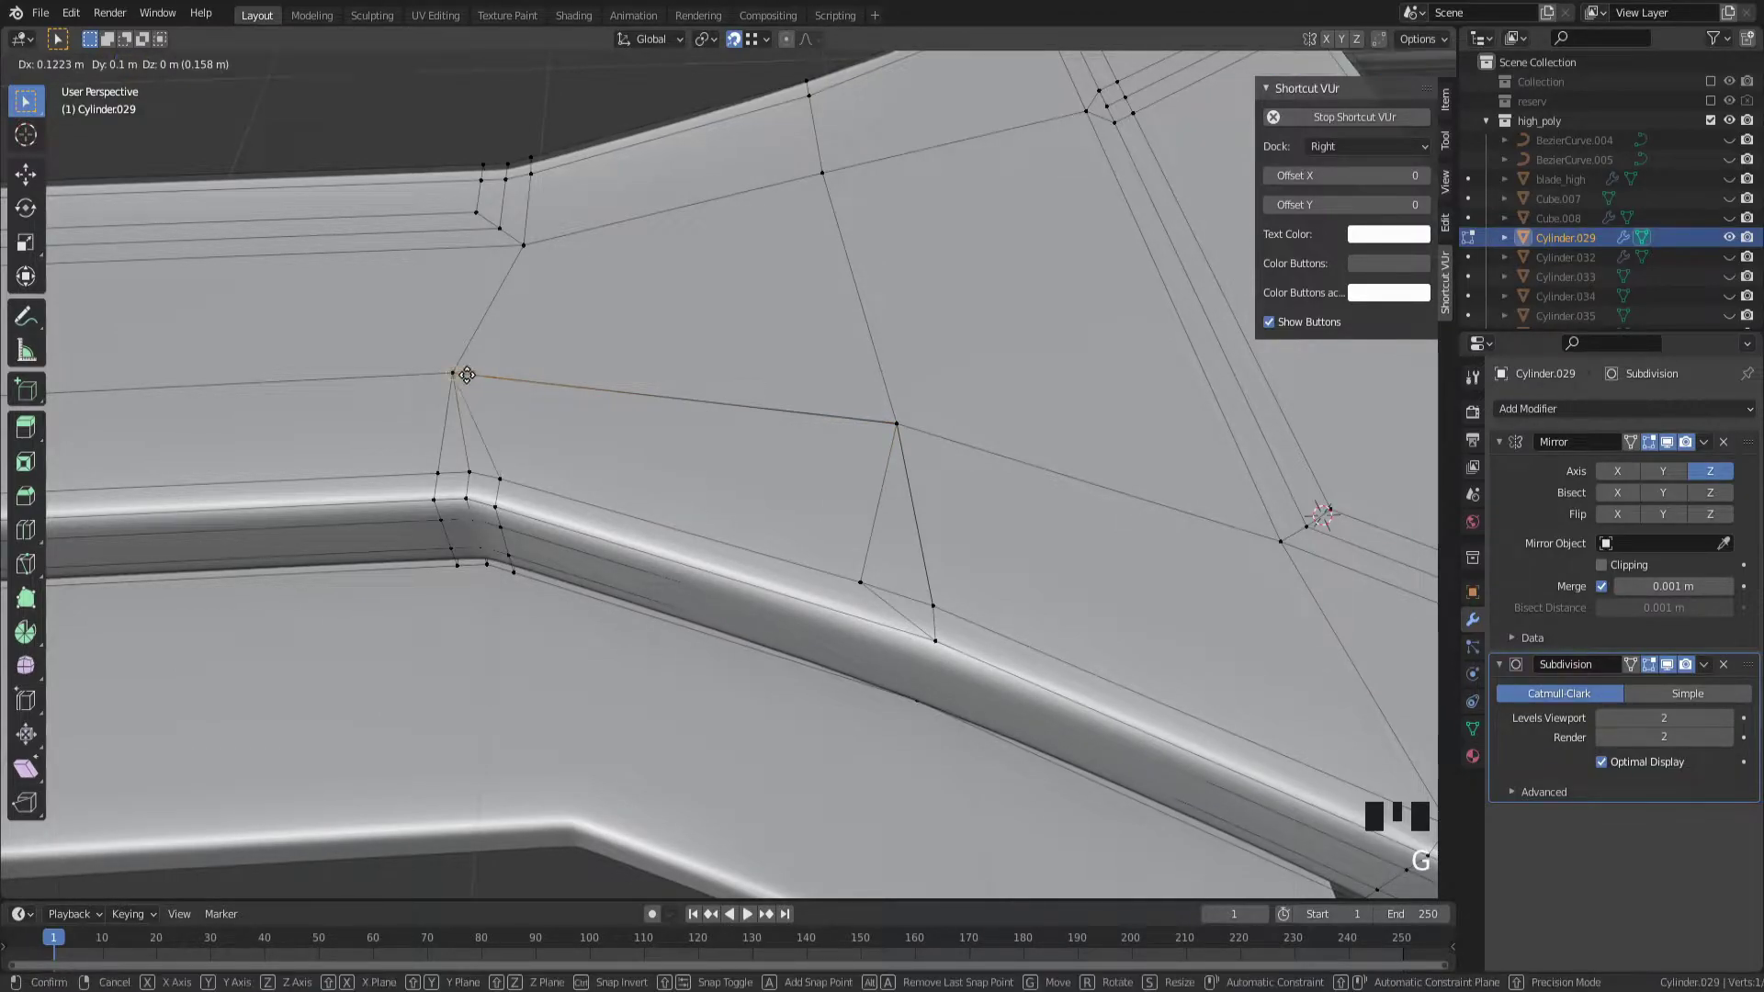
{"action": "left_click_drag", "start_coordinate": [481, 373], "coordinate": [553, 373]}
{"action": "key", "text": "a"}
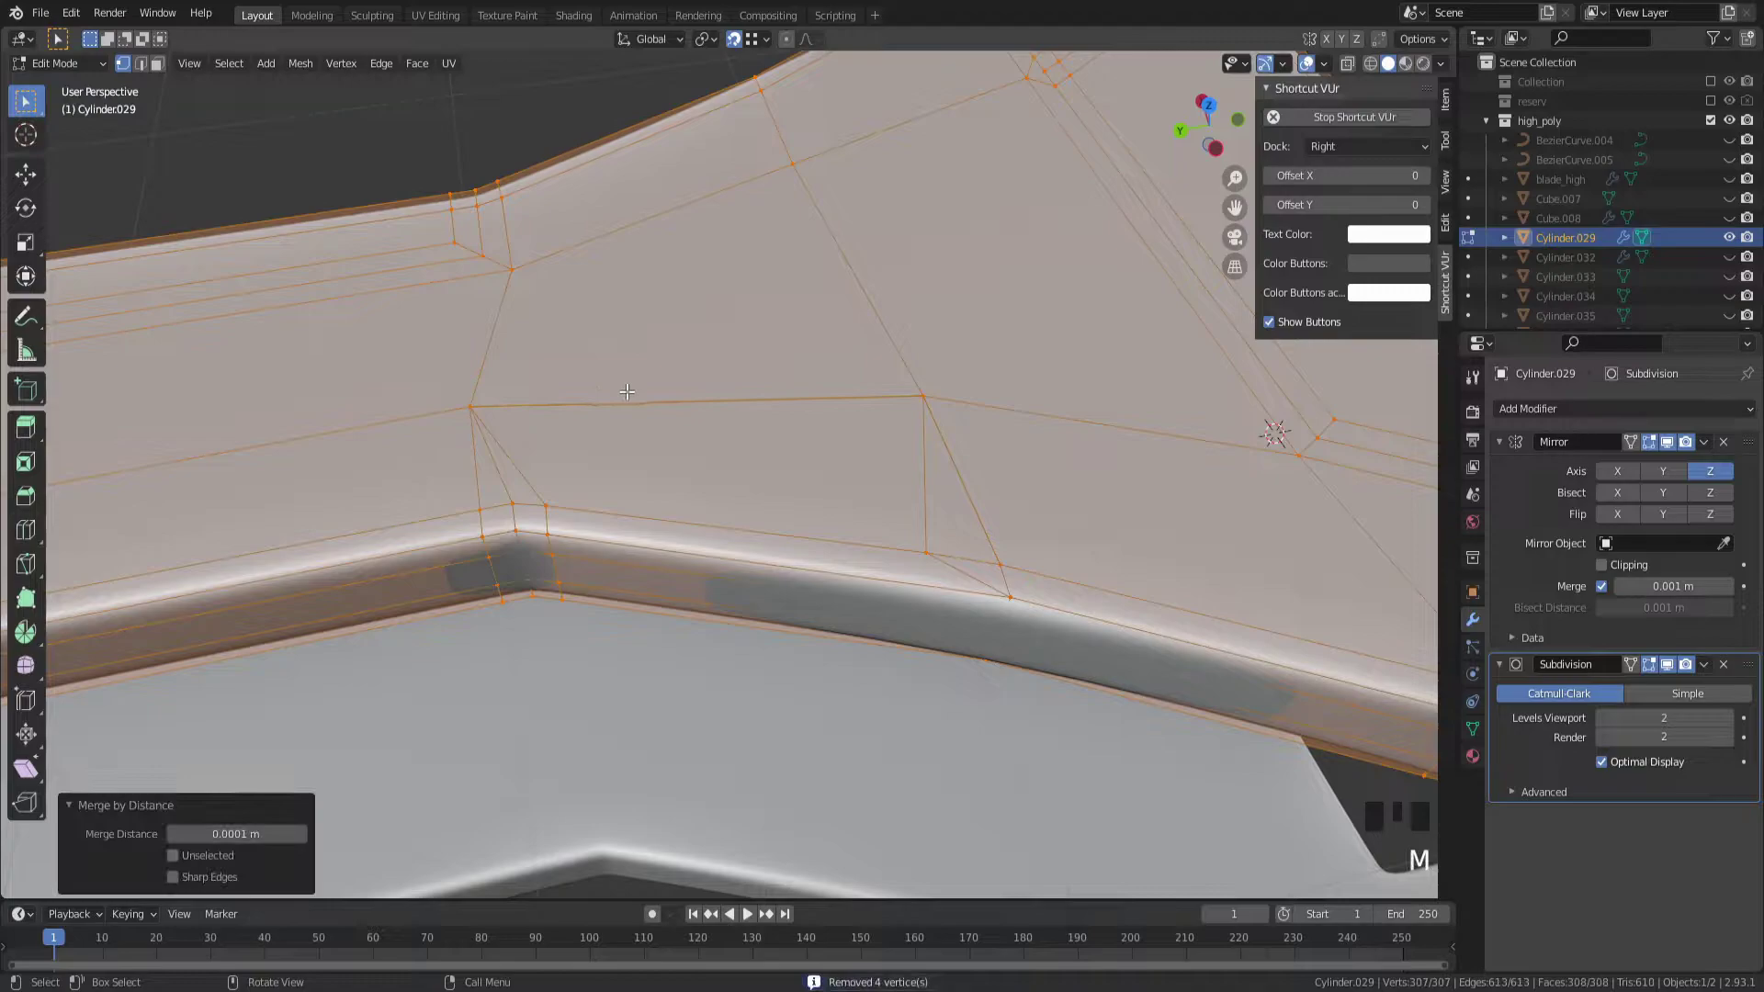
{"action": "left_click_drag", "start_coordinate": [677, 404], "coordinate": [669, 371]}
{"action": "key", "text": "Tab"}
Reposition the next stray vertices at the joint into place
{"action": "left_click", "coordinate": [486, 323]}
{"action": "left_click_drag", "start_coordinate": [619, 346], "coordinate": [608, 403]}
{"action": "key", "text": "g"}
{"action": "scroll", "scroll_direction": "down", "scroll_amount": 3}
{"action": "key", "text": "Tab"}
{"action": "left_click_drag", "start_coordinate": [924, 463], "coordinate": [913, 380]}
{"action": "key", "text": "Tab"}
{"action": "scroll", "scroll_direction": "up", "scroll_amount": 3}
Merge the remaining duplicate vertex away and check the cleaned joint
{"action": "left_click", "coordinate": [807, 420]}
{"action": "key", "text": "g"}
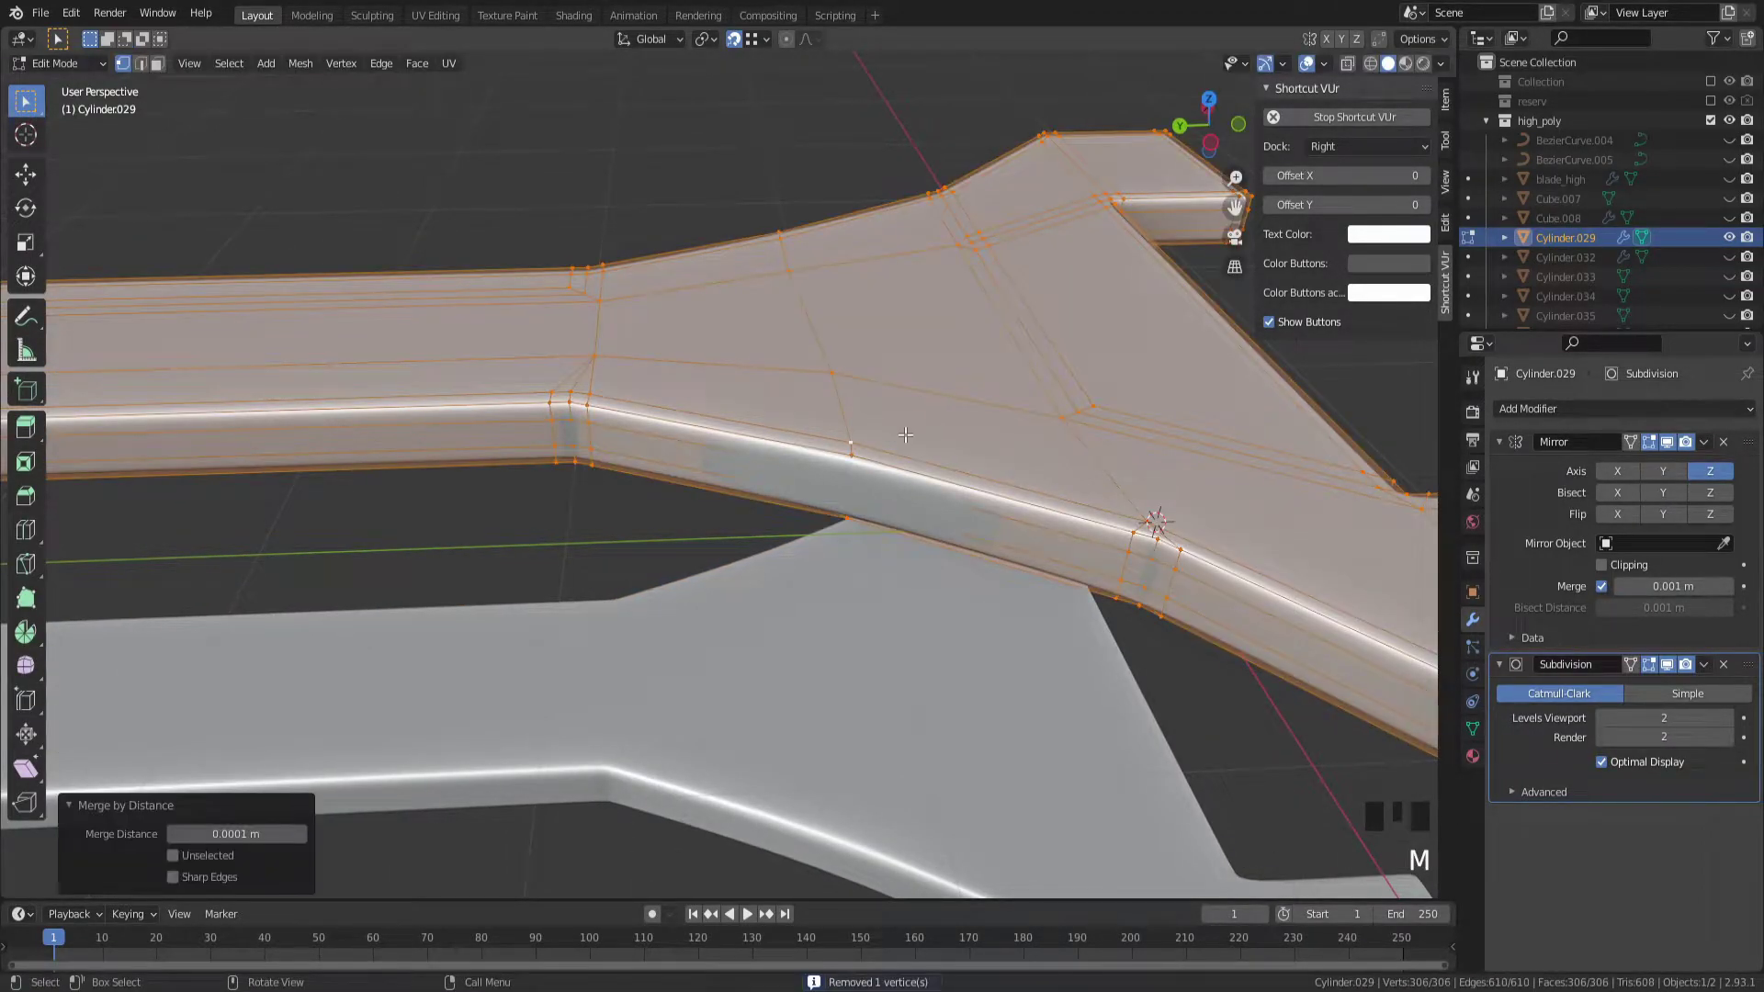
{"action": "left_click_drag", "start_coordinate": [910, 440], "coordinate": [884, 443]}
{"action": "scroll", "scroll_direction": "down", "scroll_amount": 3}
{"action": "left_click_drag", "start_coordinate": [863, 437], "coordinate": [934, 440]}
Orbit to the crossguard's outer corner and enter mesh editing there
{"action": "scroll", "scroll_direction": "up", "scroll_amount": 3}
{"action": "scroll", "scroll_direction": "down", "scroll_amount": 3}
{"action": "left_click_drag", "start_coordinate": [844, 423], "coordinate": [695, 379]}
{"action": "scroll", "scroll_direction": "up", "scroll_amount": 3}
{"action": "left_click_drag", "start_coordinate": [883, 514], "coordinate": [471, 582]}
{"action": "key", "text": "Tab"}
{"action": "key", "text": "Tab"}
{"action": "left_click_drag", "start_coordinate": [553, 552], "coordinate": [647, 551]}
{"action": "key", "text": "Tab"}
Select the two corner vertices and merge them together
{"action": "scroll", "scroll_direction": "down", "scroll_amount": 3}
{"action": "left_click_drag", "start_coordinate": [743, 517], "coordinate": [774, 465]}
{"action": "scroll", "scroll_direction": "up", "scroll_amount": 3}
{"action": "scroll", "scroll_direction": "up", "scroll_amount": 3}
{"action": "key", "text": "Tab"}
{"action": "left_click_drag", "start_coordinate": [736, 422], "coordinate": [707, 434]}
{"action": "scroll", "scroll_direction": "up", "scroll_amount": 3}
{"action": "left_click", "coordinate": [371, 488]}
{"action": "scroll", "scroll_direction": "down", "scroll_amount": 3}
{"action": "left_click_drag", "start_coordinate": [534, 459], "coordinate": [555, 466]}
{"action": "scroll", "scroll_direction": "up", "scroll_amount": 3}
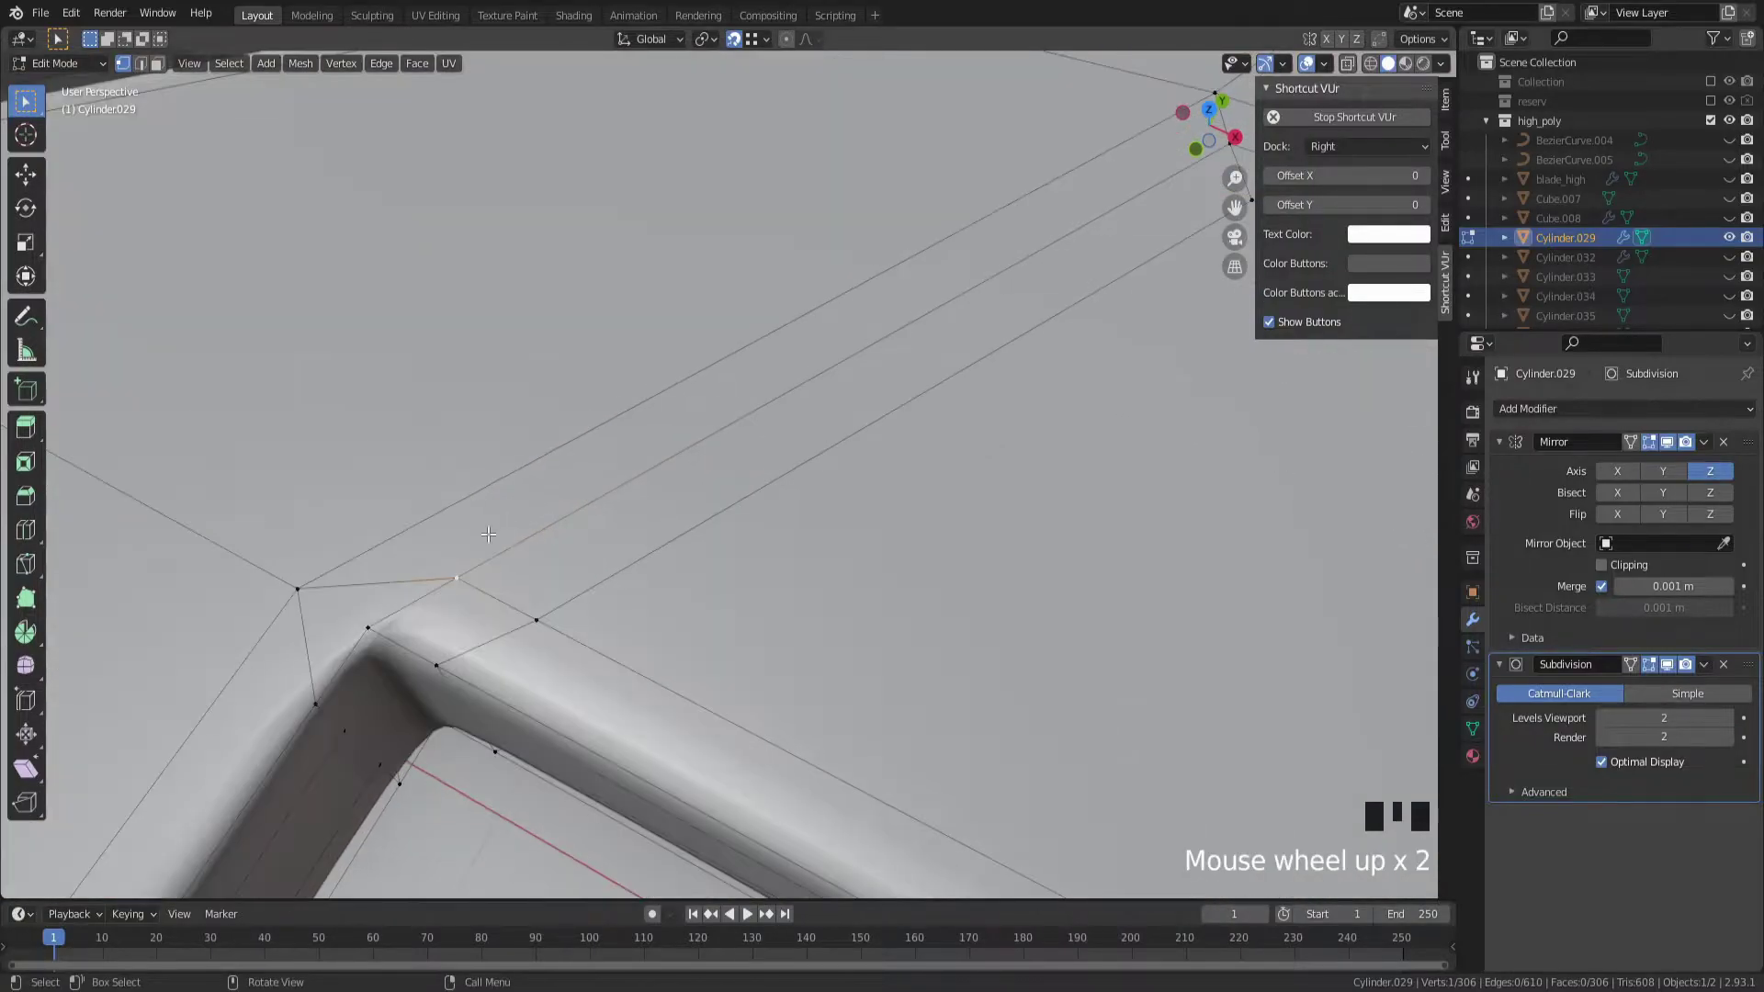
{"action": "left_click", "coordinate": [307, 582]}
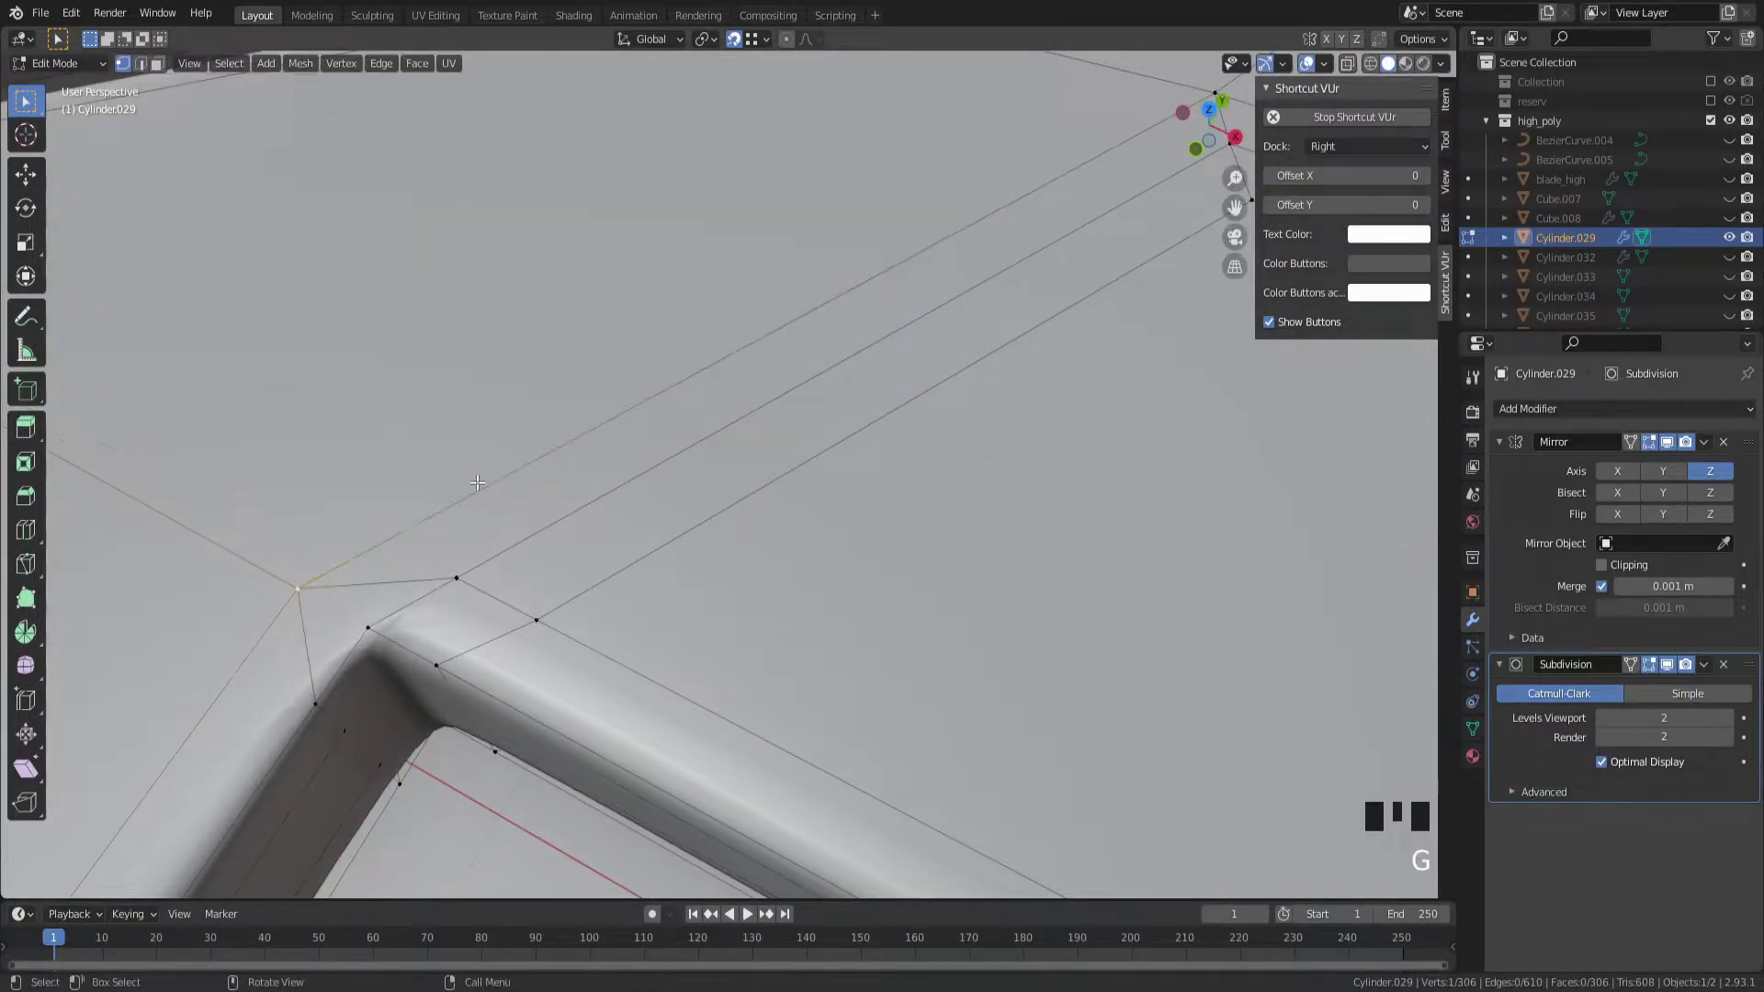
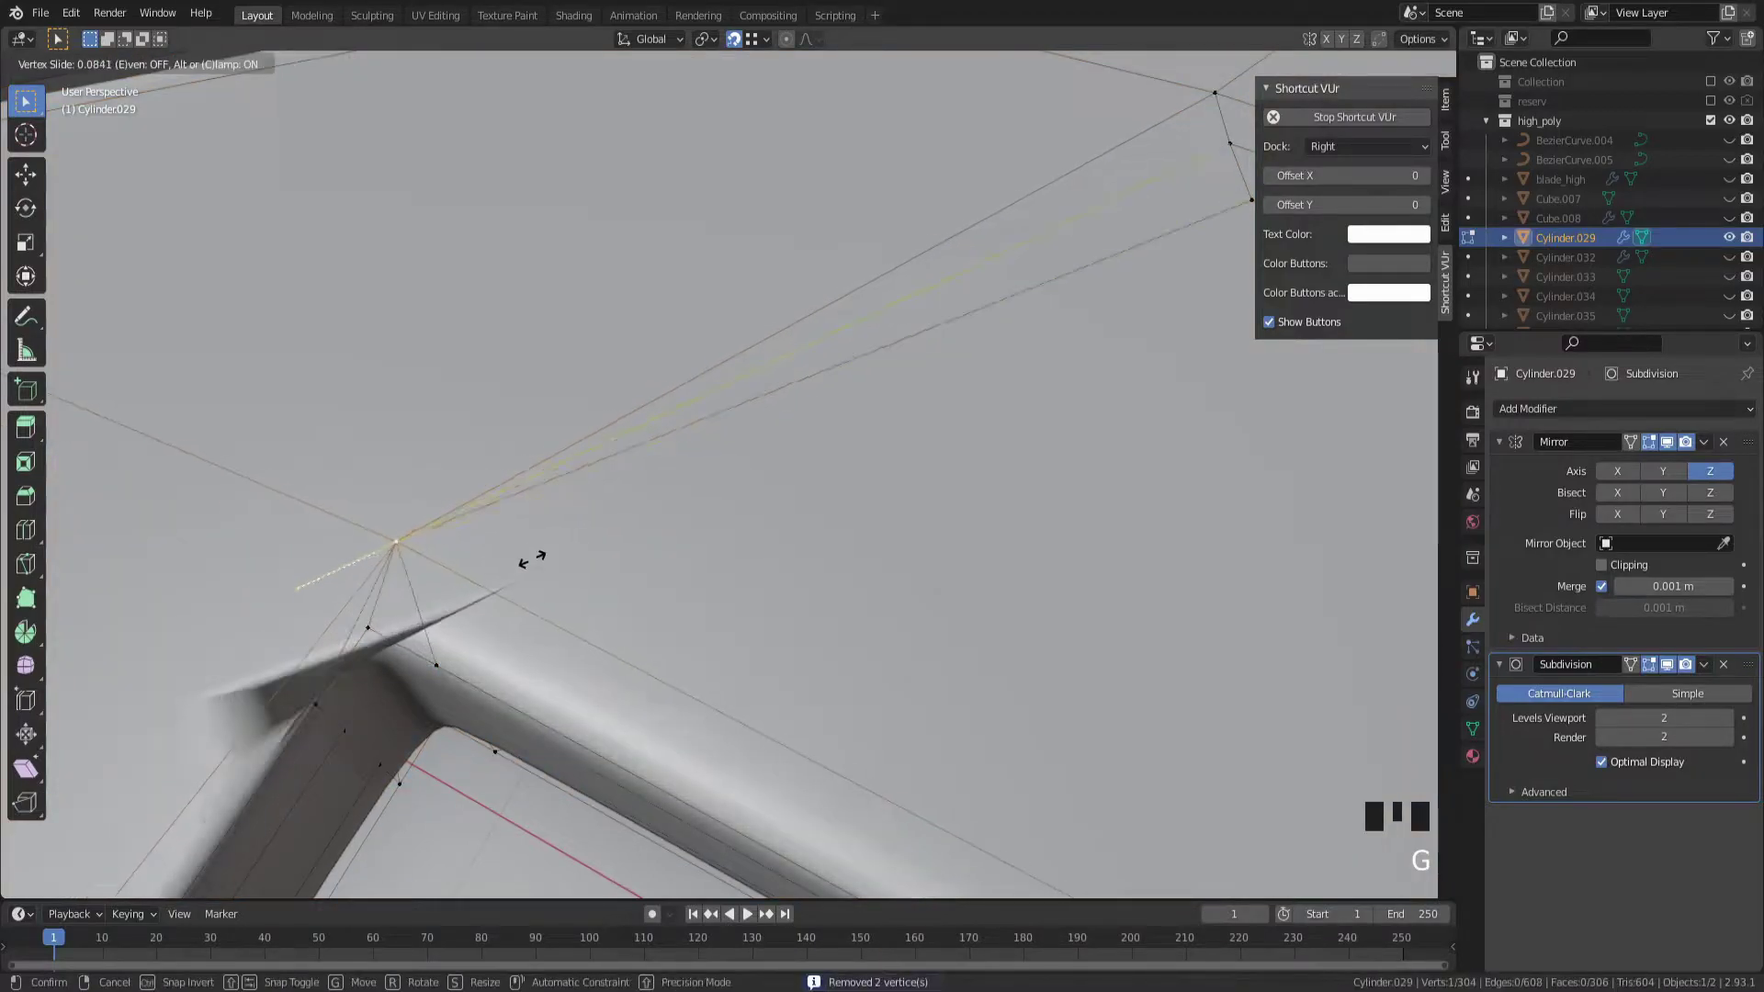
{"action": "scroll", "scroll_direction": "down", "scroll_amount": 3}
{"action": "key", "text": "KP_7"}
Look straight down on the corner and slide the corner vertex to reshape it
{"action": "scroll", "scroll_direction": "up", "scroll_amount": 3}
{"action": "middle_click", "coordinate": [889, 676]}
{"action": "key", "text": "g"}
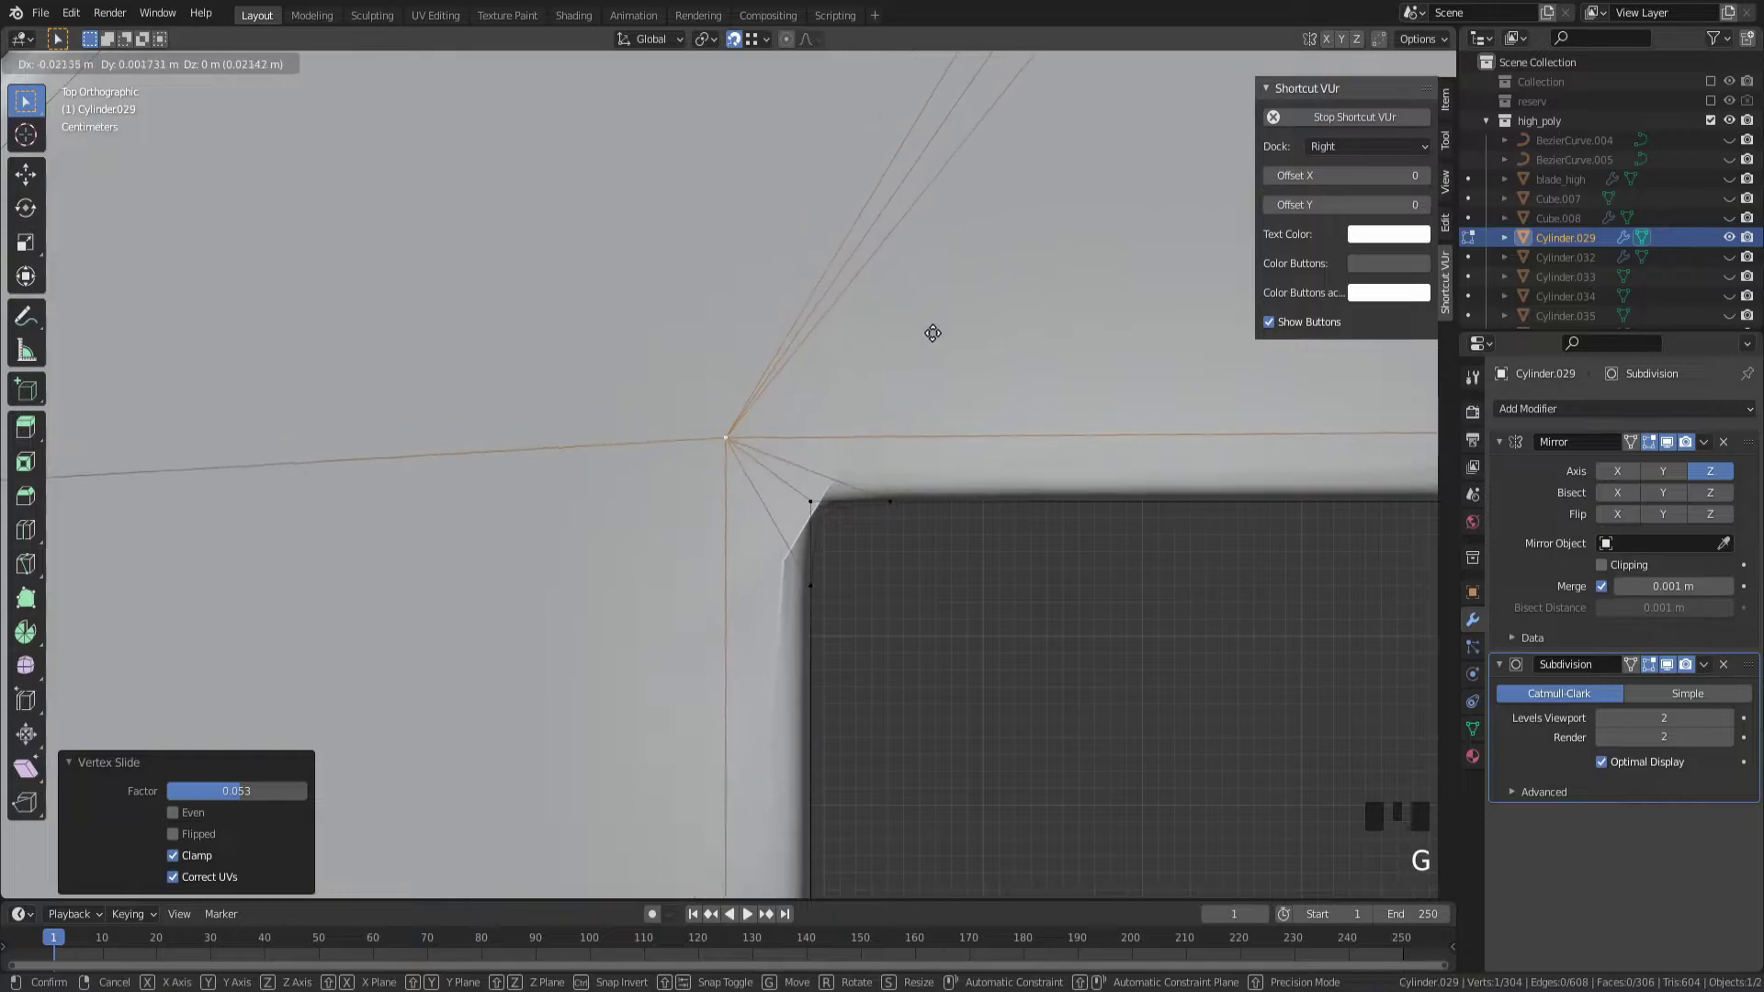
{"action": "key", "text": "ctrl+z"}
{"action": "key", "text": "ctrl+z"}
{"action": "key", "text": "ctrl+z"}
{"action": "key", "text": "ctrl+z"}
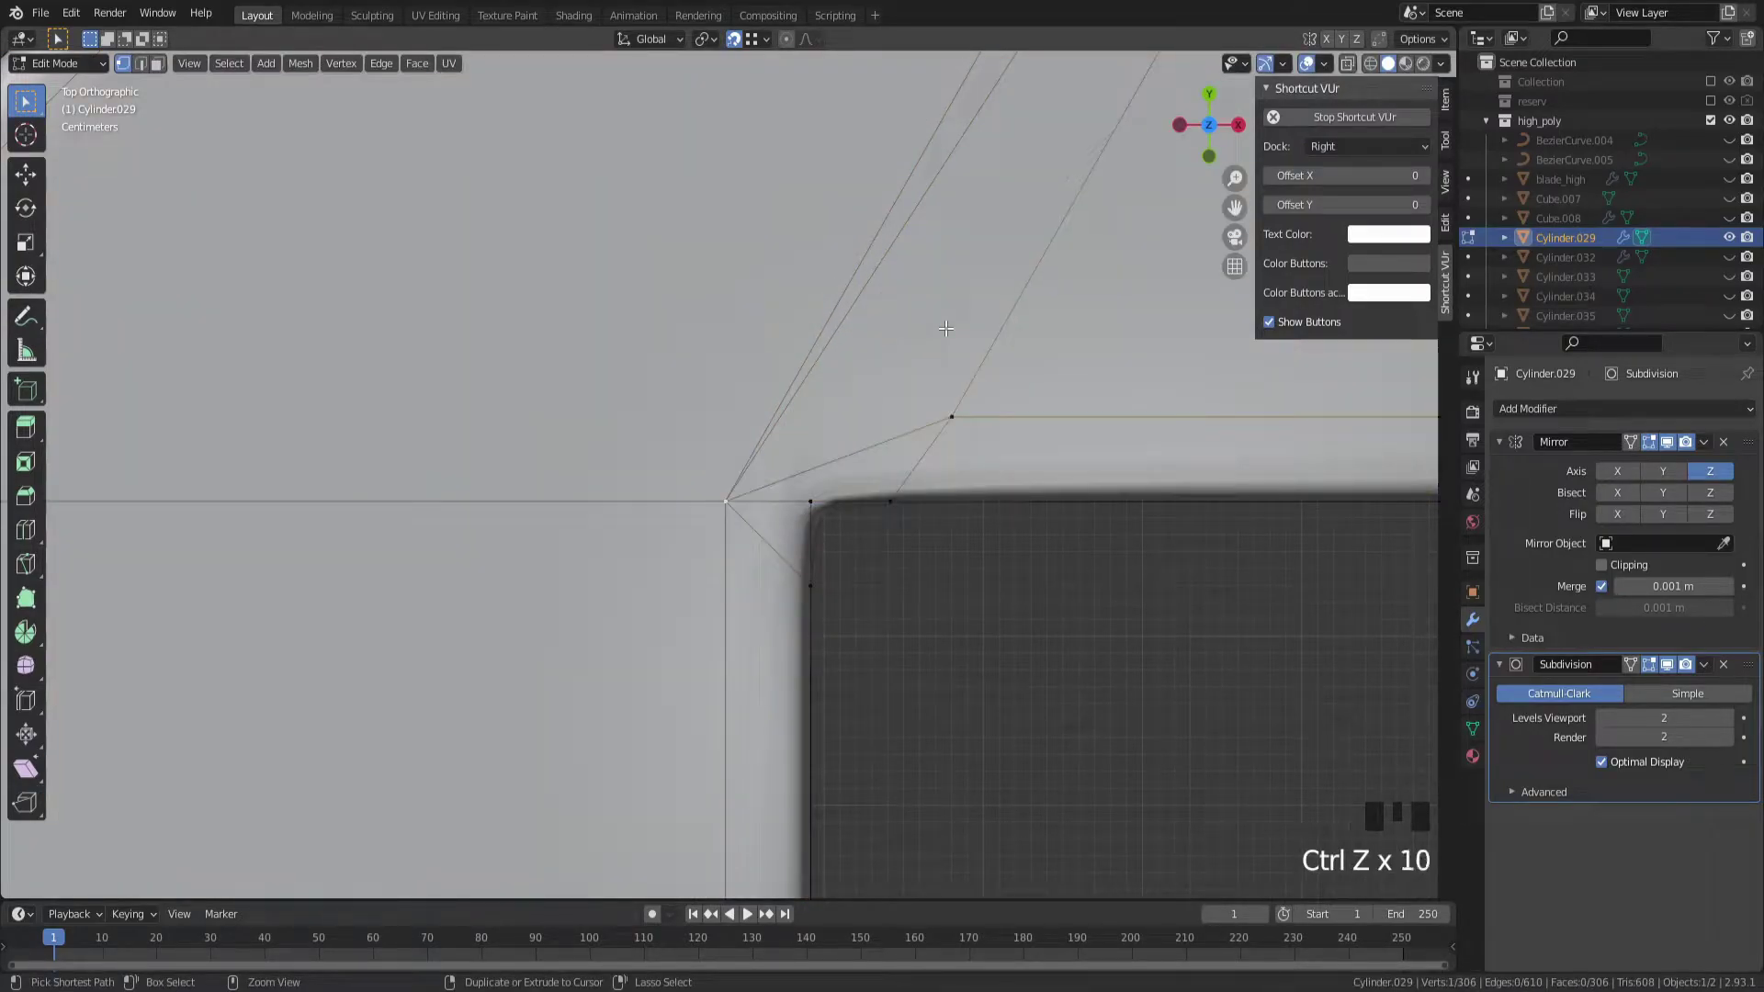
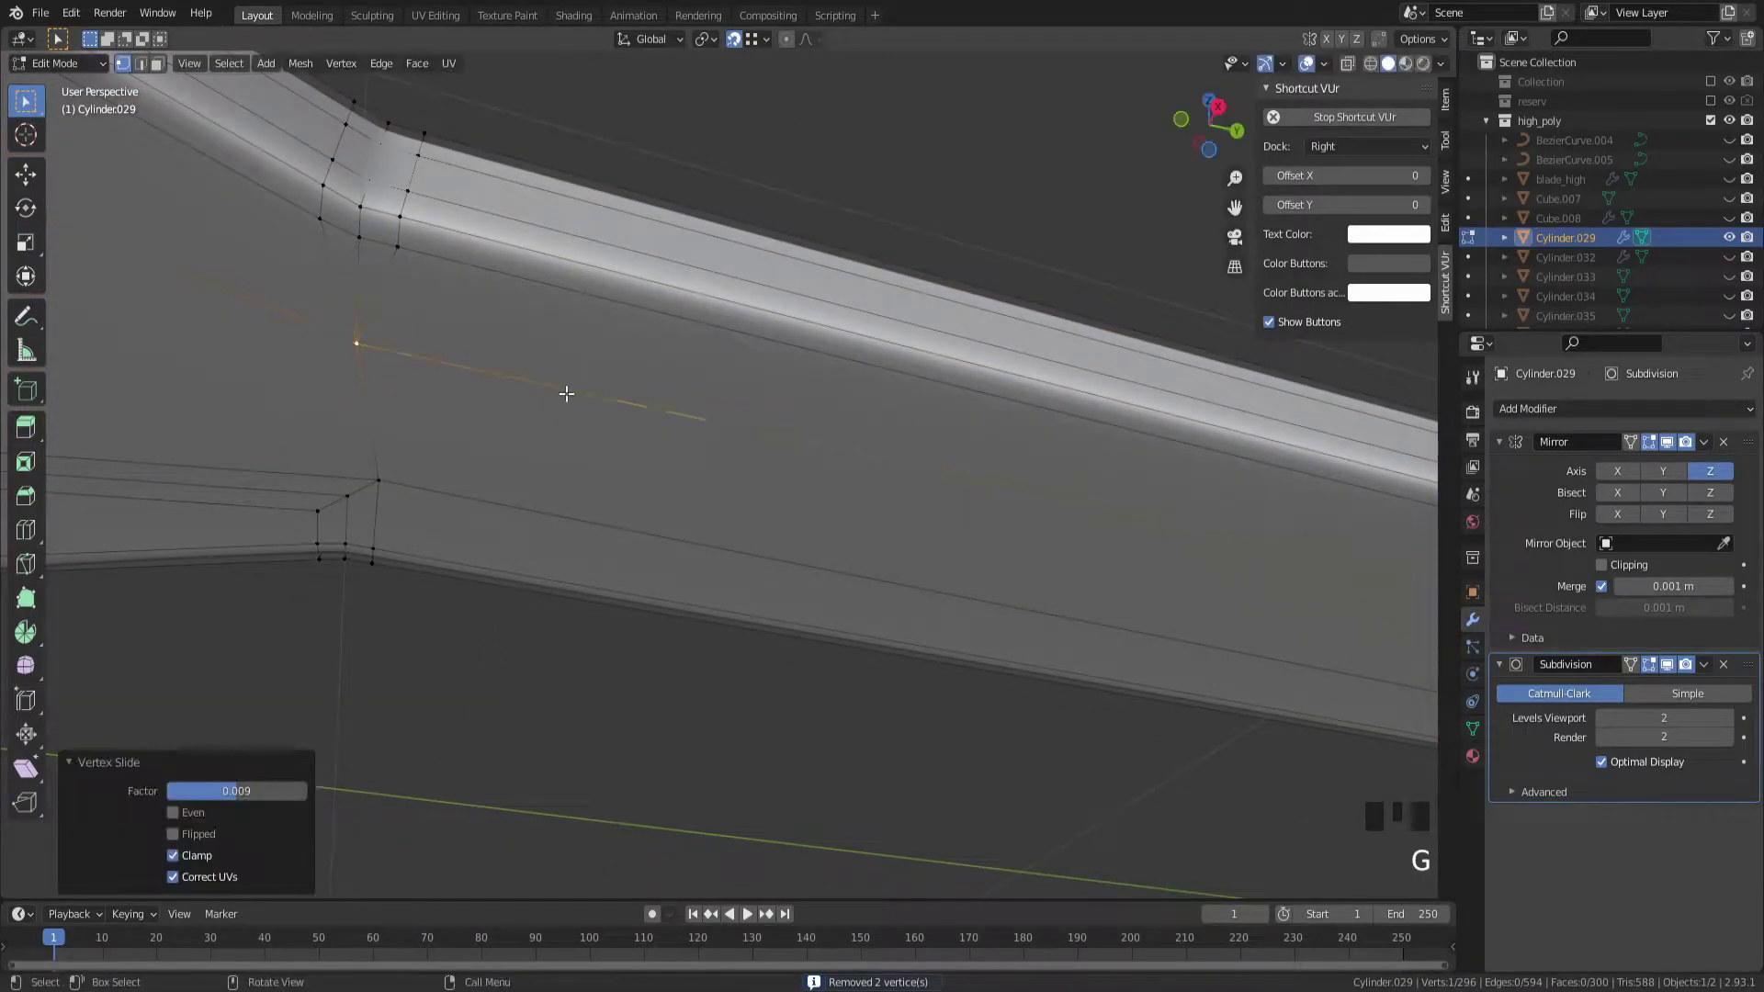
Leave mesh editing and orbit to view the underside of the crossguard arm
{"action": "scroll", "scroll_direction": "up", "scroll_amount": 3}
{"action": "scroll", "scroll_direction": "down", "scroll_amount": 3}
{"action": "key", "text": "Tab"}
{"action": "scroll", "scroll_direction": "down", "scroll_amount": 3}
{"action": "scroll", "scroll_direction": "up", "scroll_amount": 3}
{"action": "scroll", "scroll_direction": "down", "scroll_amount": 3}
{"action": "scroll", "scroll_direction": "up", "scroll_amount": 3}
{"action": "left_click_drag", "start_coordinate": [896, 595], "coordinate": [667, 671]}
{"action": "scroll", "scroll_direction": "down", "scroll_amount": 3}
{"action": "scroll", "scroll_direction": "up", "scroll_amount": 3}
{"action": "left_click_drag", "start_coordinate": [667, 671], "coordinate": [677, 648]}
{"action": "scroll", "scroll_direction": "down", "scroll_amount": 3}
{"action": "scroll", "scroll_direction": "up", "scroll_amount": 3}
{"action": "scroll", "scroll_direction": "down", "scroll_amount": 3}
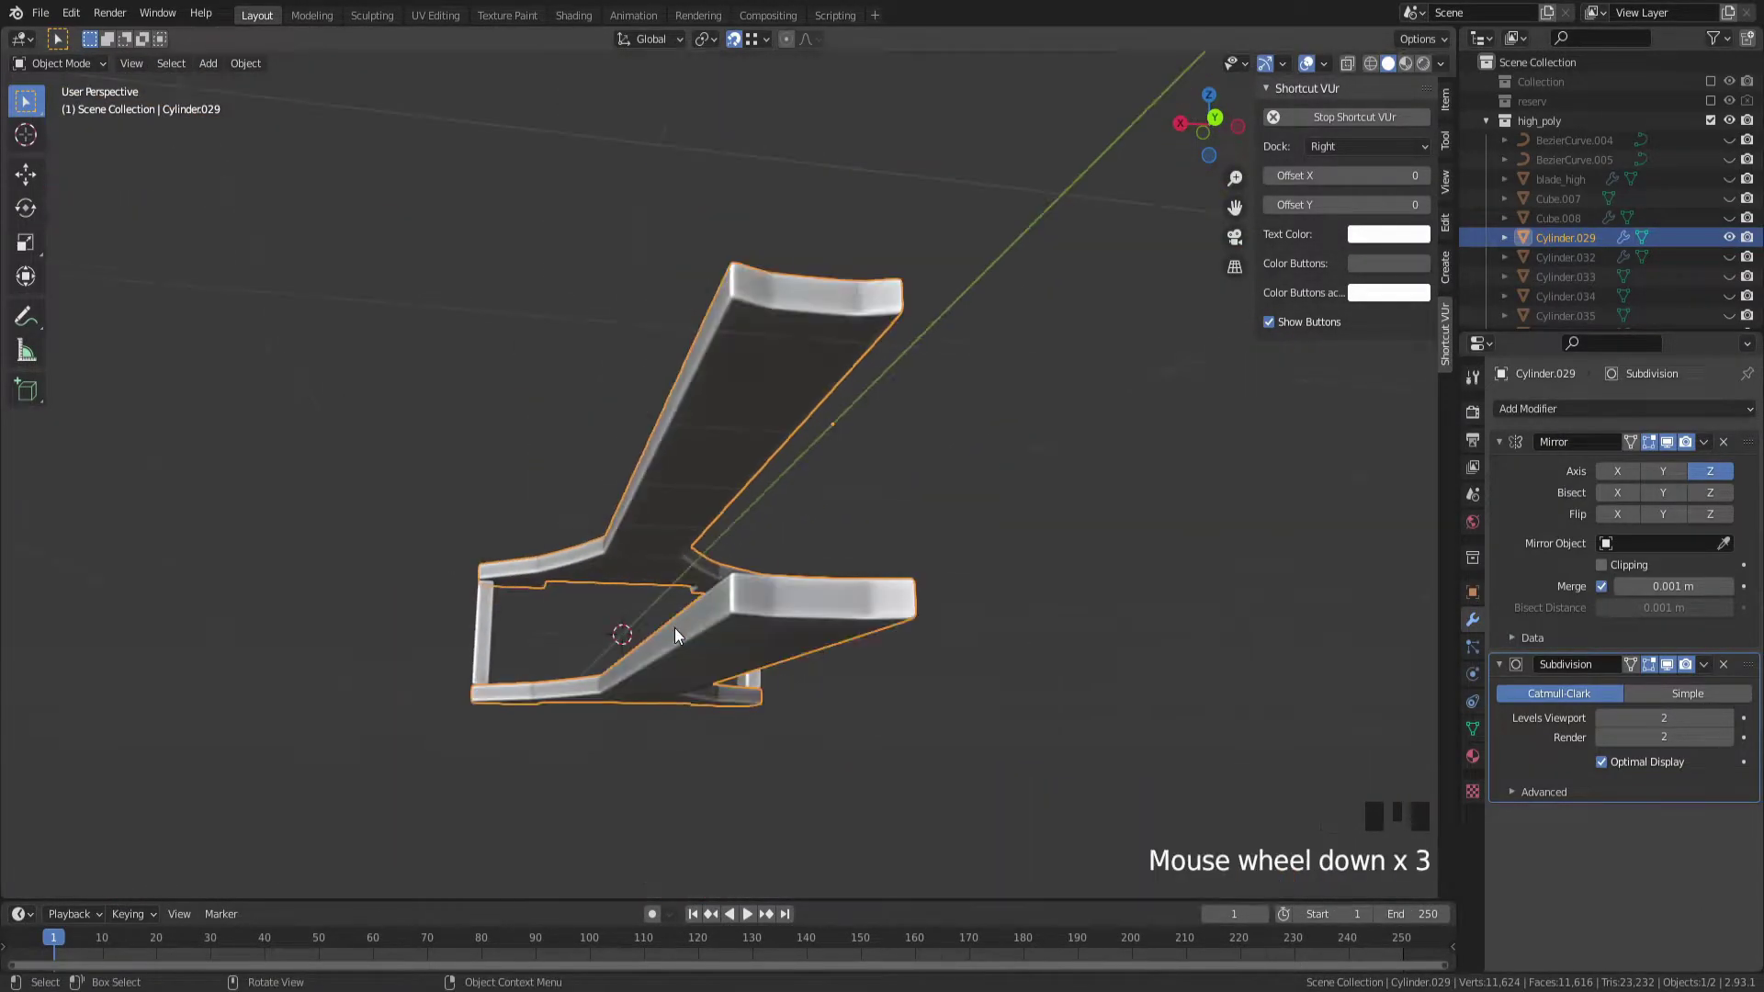
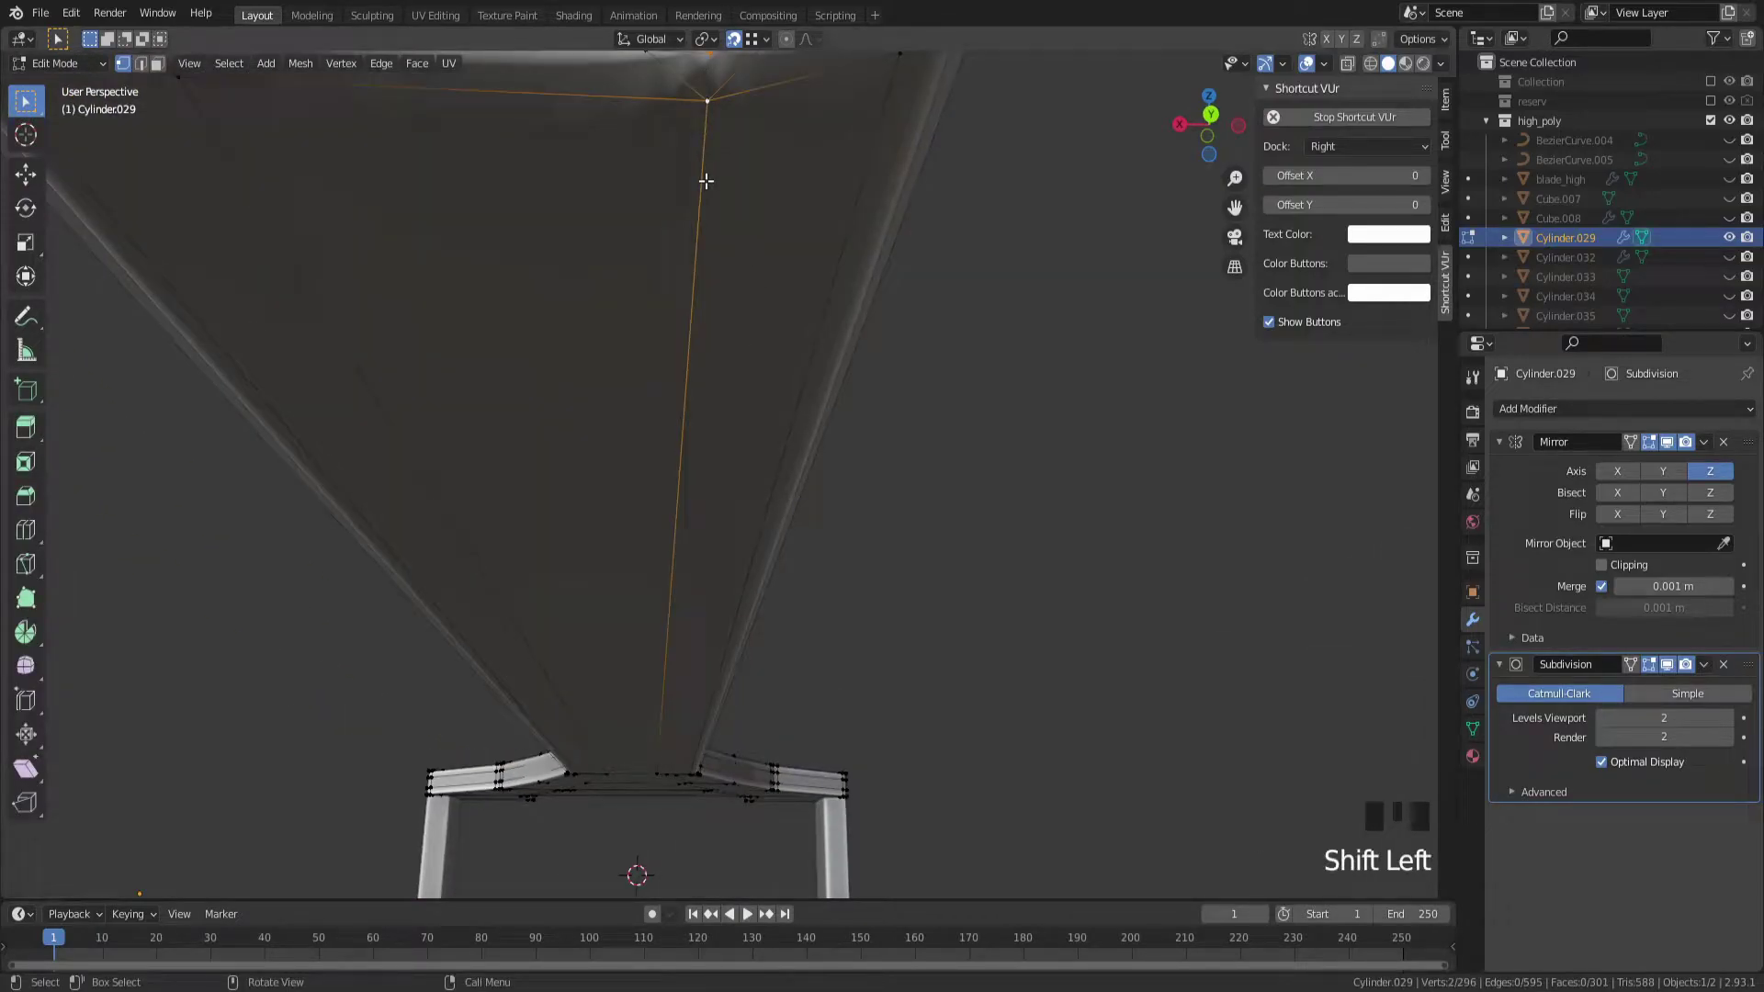
Connect two underside vertices with an edge and check it along the arm
{"action": "key", "text": "j"}
{"action": "scroll", "scroll_direction": "down", "scroll_amount": 3}
{"action": "scroll", "scroll_direction": "up", "scroll_amount": 3}
{"action": "key", "text": "Tab"}
{"action": "scroll", "scroll_direction": "down", "scroll_amount": 3}
{"action": "left_click_drag", "start_coordinate": [688, 270], "coordinate": [721, 235]}
{"action": "key", "text": "Tab"}
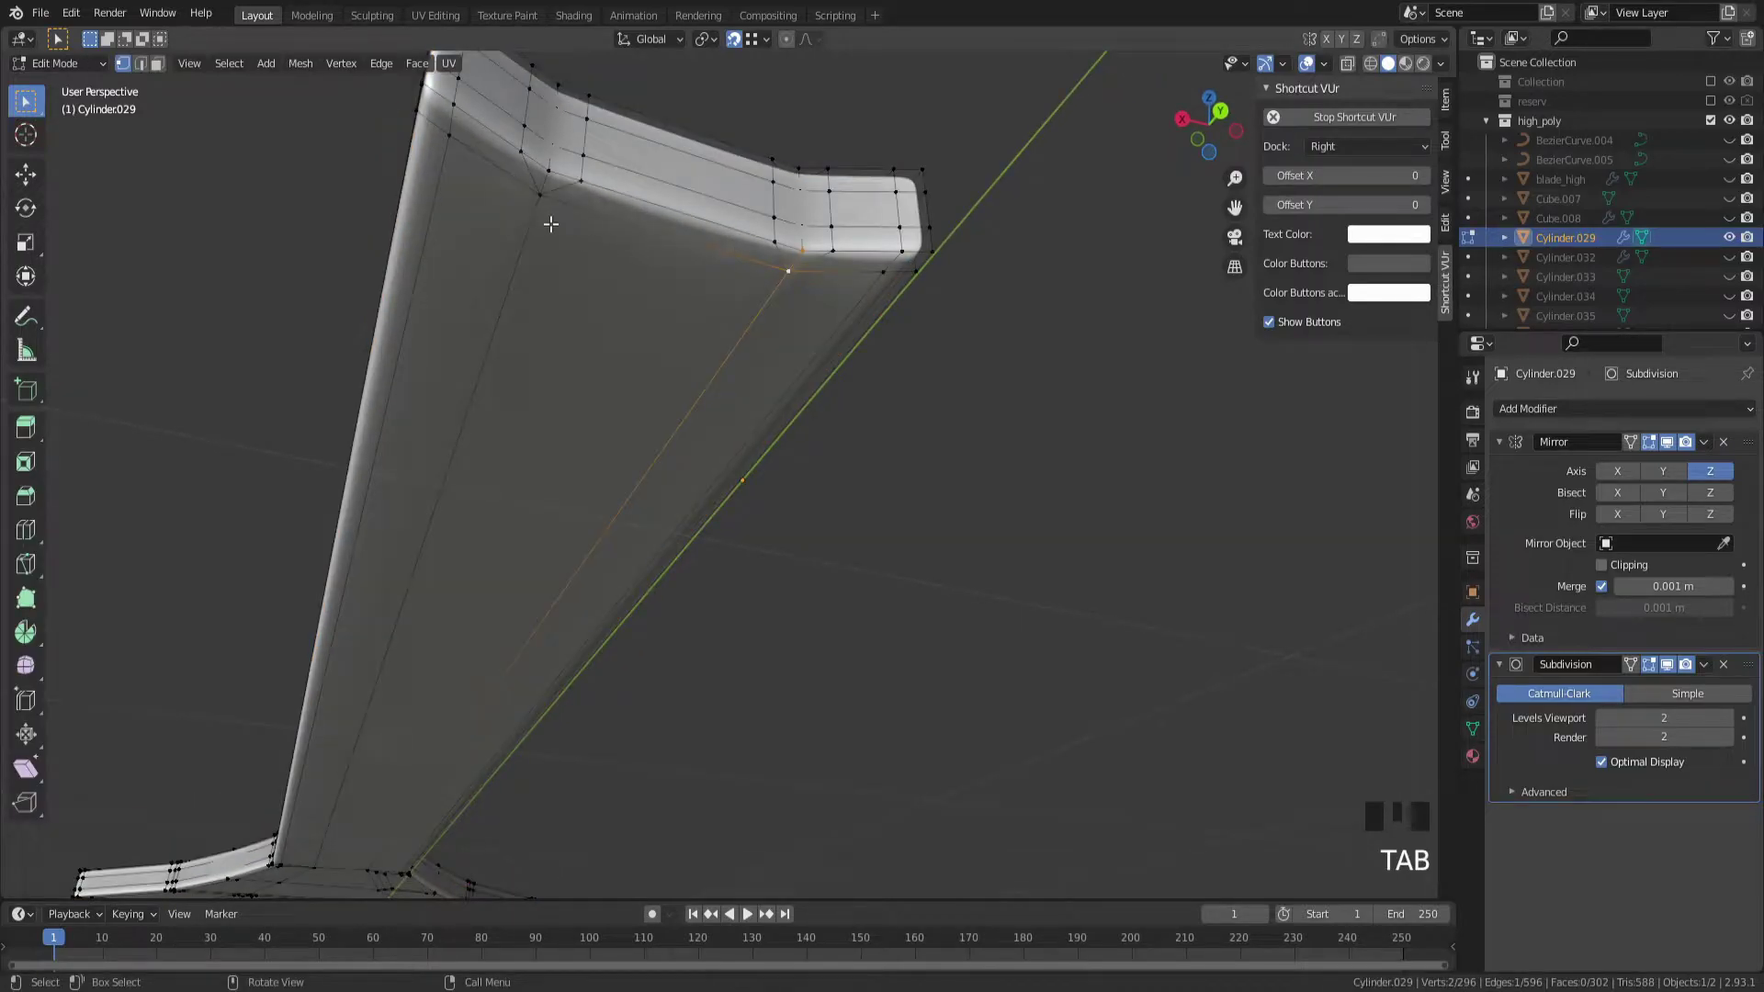
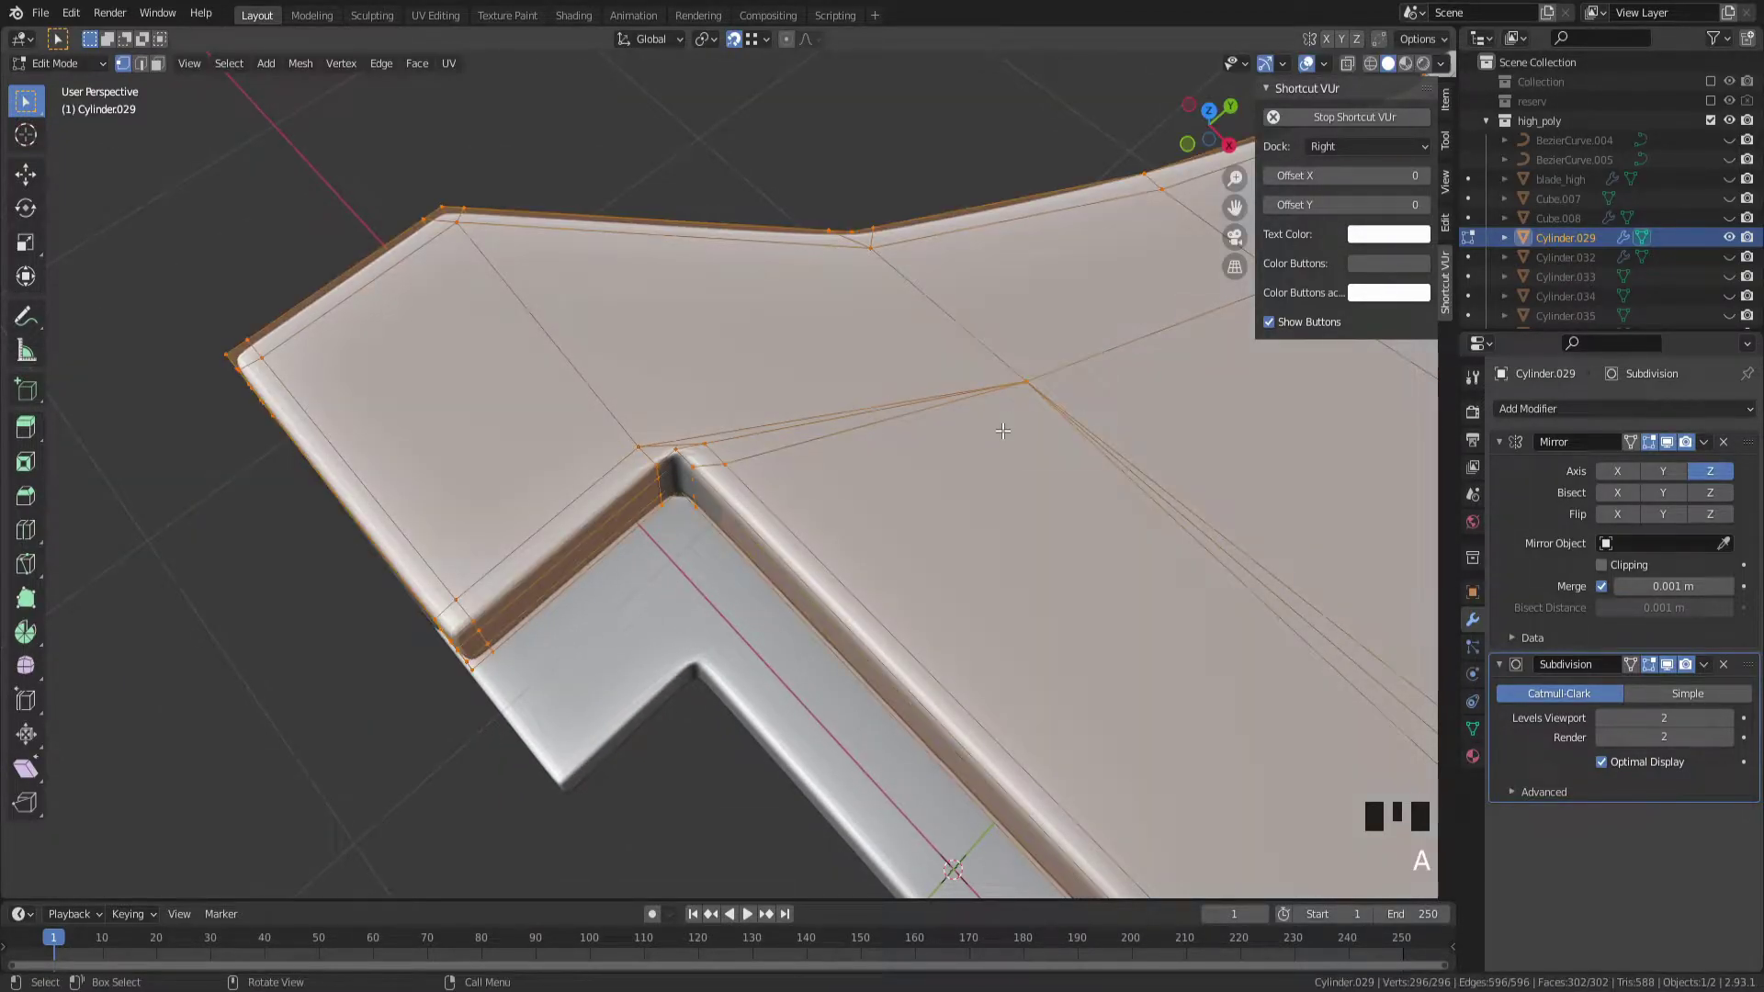
In top view, move an inner crossguard vertex inside the flared section
{"action": "left_click", "coordinate": [1017, 395]}
{"action": "key", "text": "KP_7"}
{"action": "key", "text": "g"}
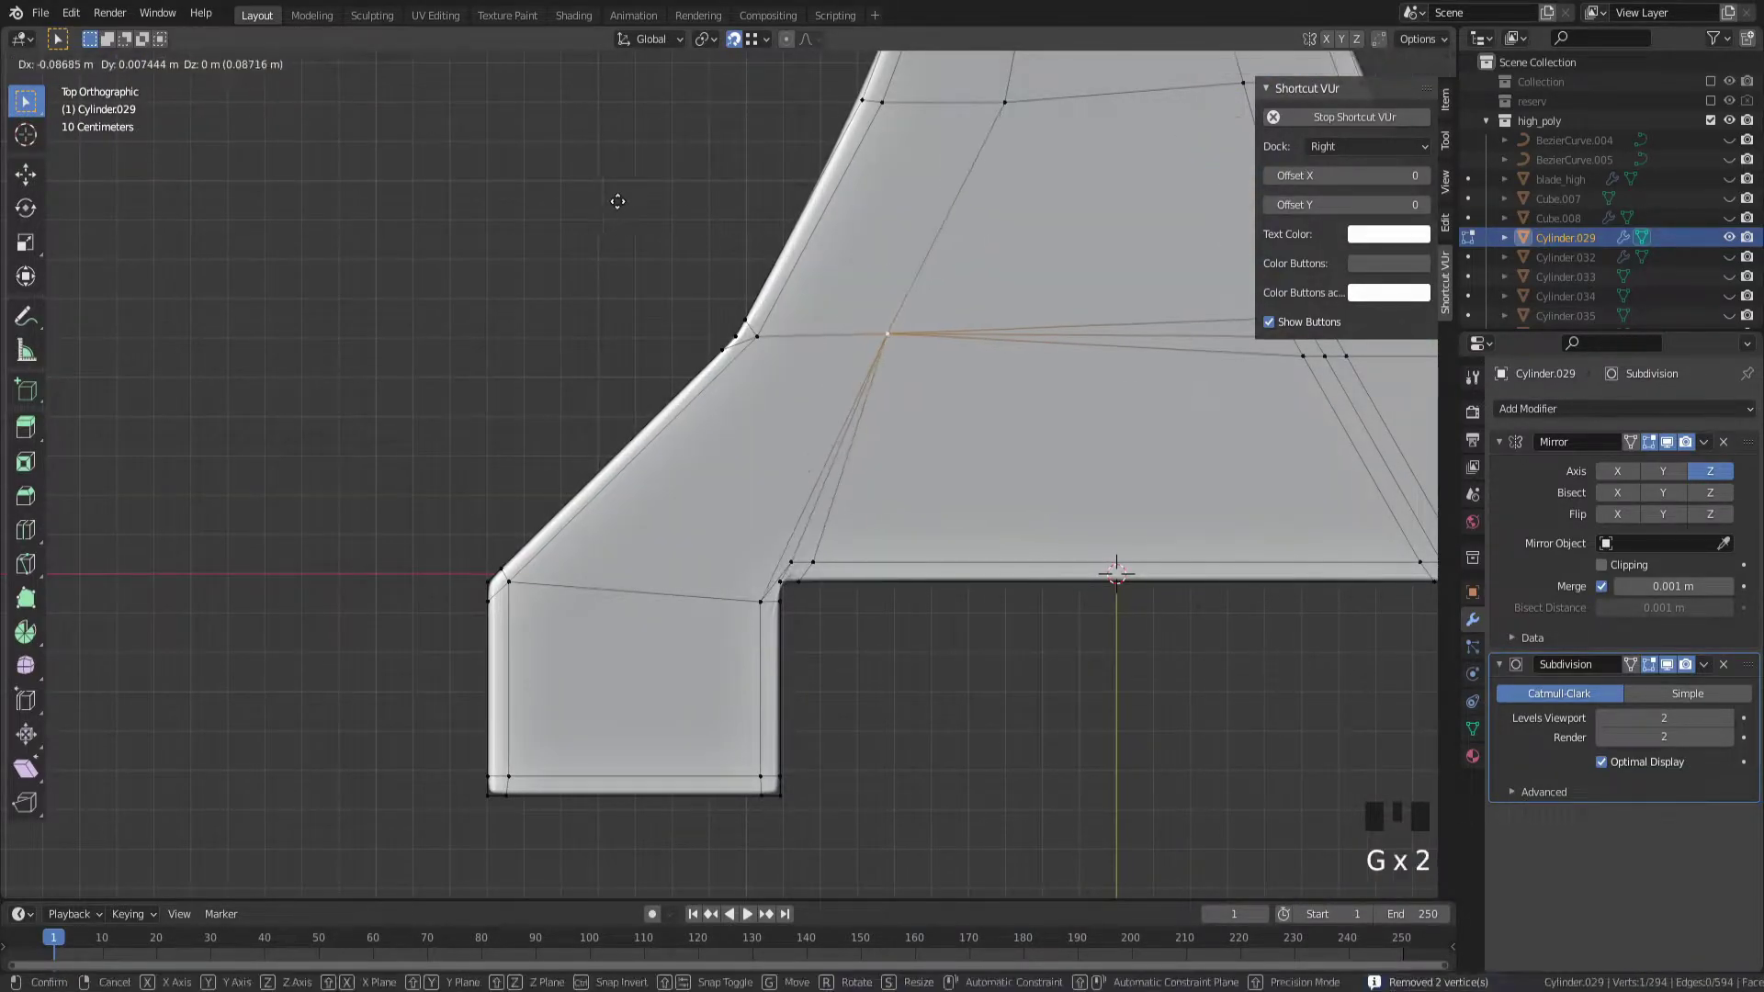
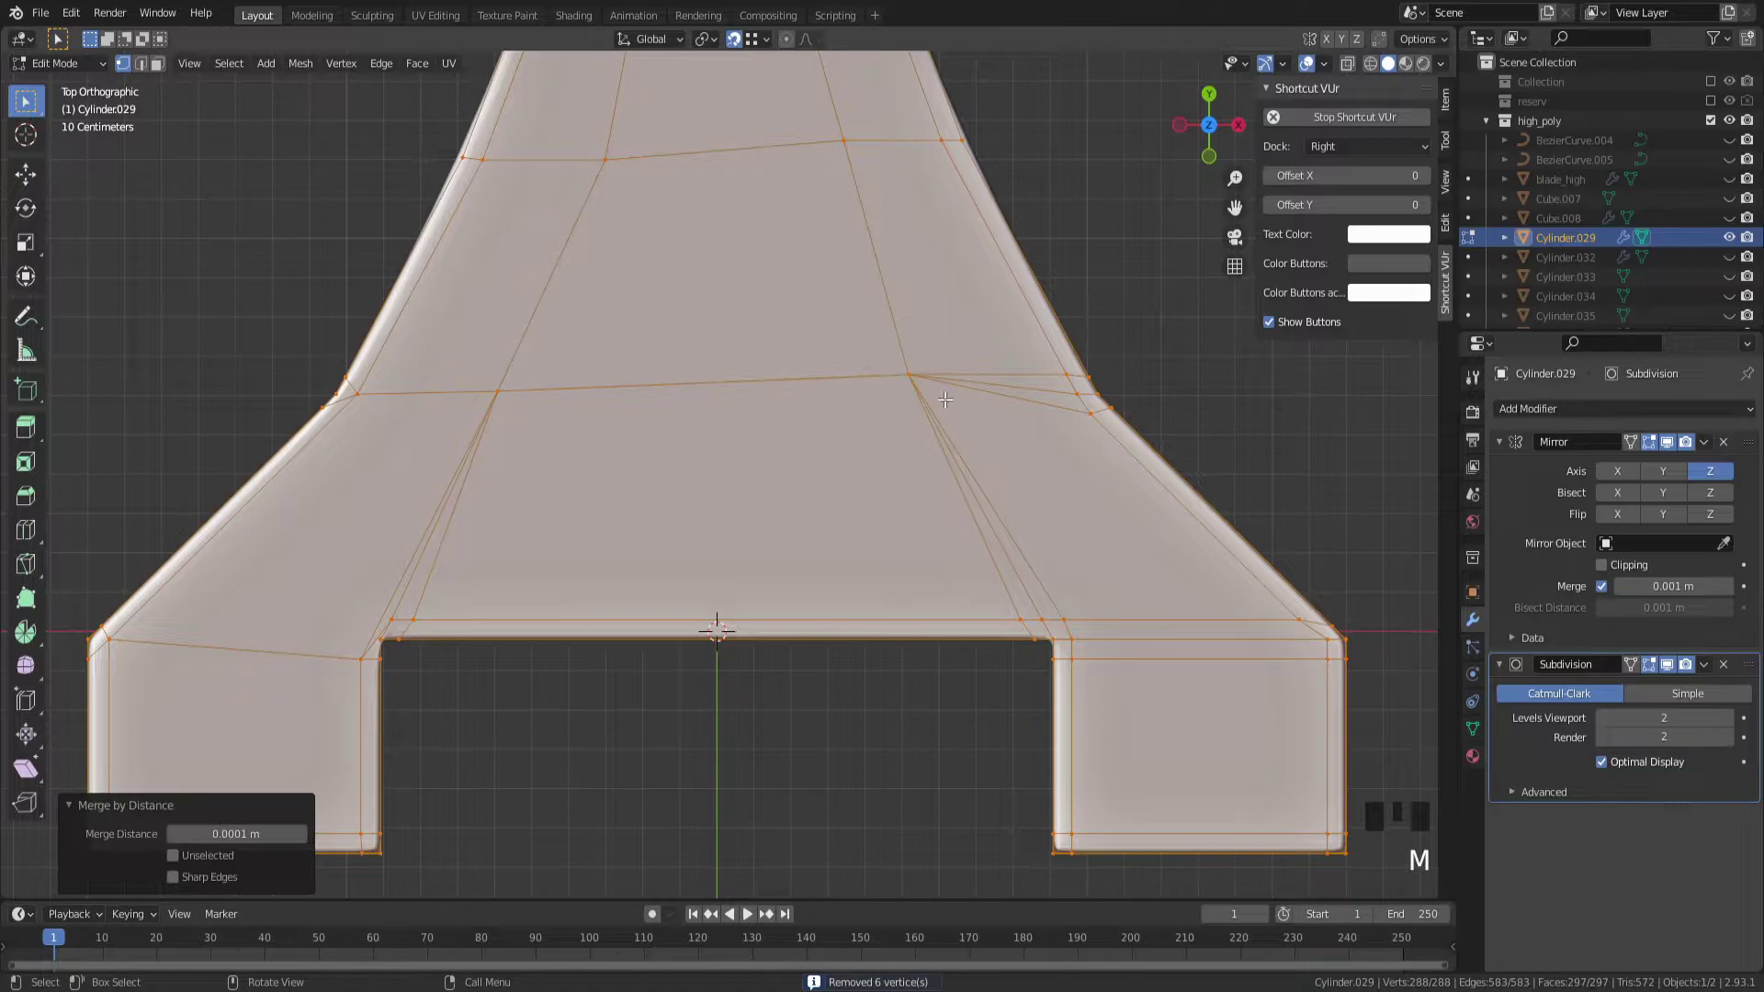
{"action": "left_click", "coordinate": [922, 369]}
{"action": "left_click_drag", "start_coordinate": [995, 505], "coordinate": [572, 388]}
{"action": "key", "text": "Tab"}
{"action": "left_click_drag", "start_coordinate": [493, 380], "coordinate": [682, 399]}
Move the next inner vertex toward the flared edge and confirm its position
{"action": "scroll", "scroll_direction": "down", "scroll_amount": 3}
{"action": "key", "text": "KP_7"}
{"action": "scroll", "scroll_direction": "up", "scroll_amount": 3}
{"action": "left_click_drag", "start_coordinate": [695, 469], "coordinate": [870, 247]}
{"action": "left_click", "coordinate": [870, 247]}
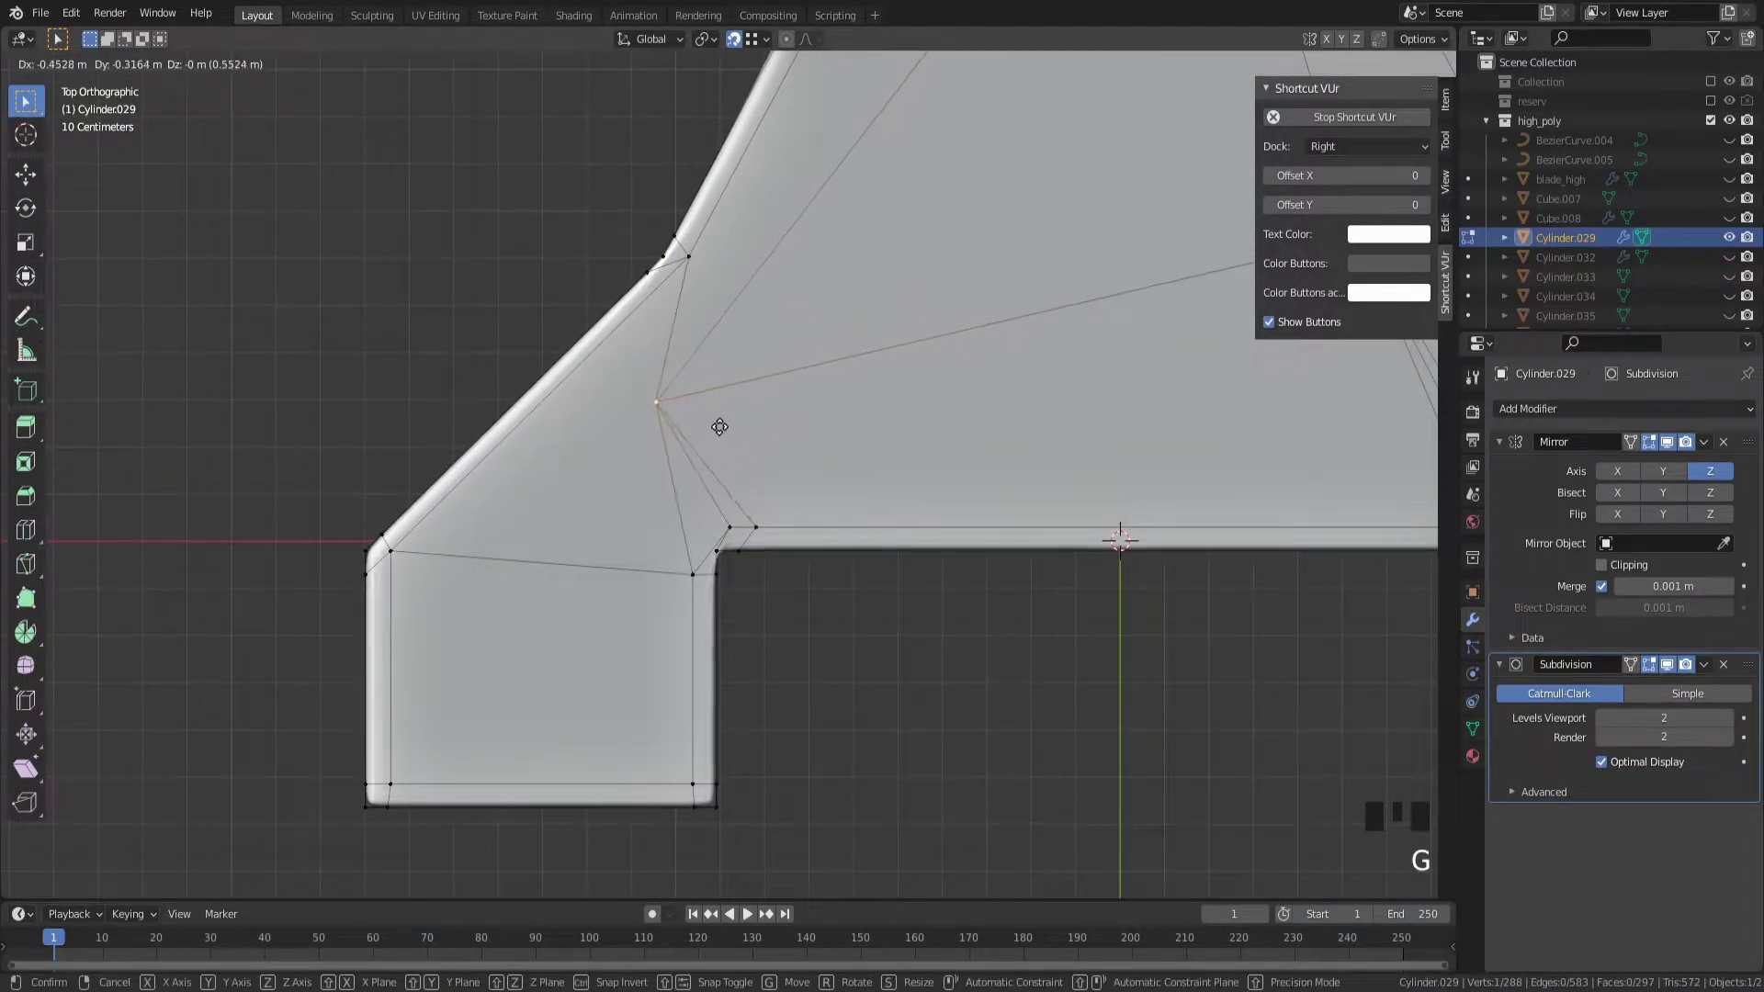
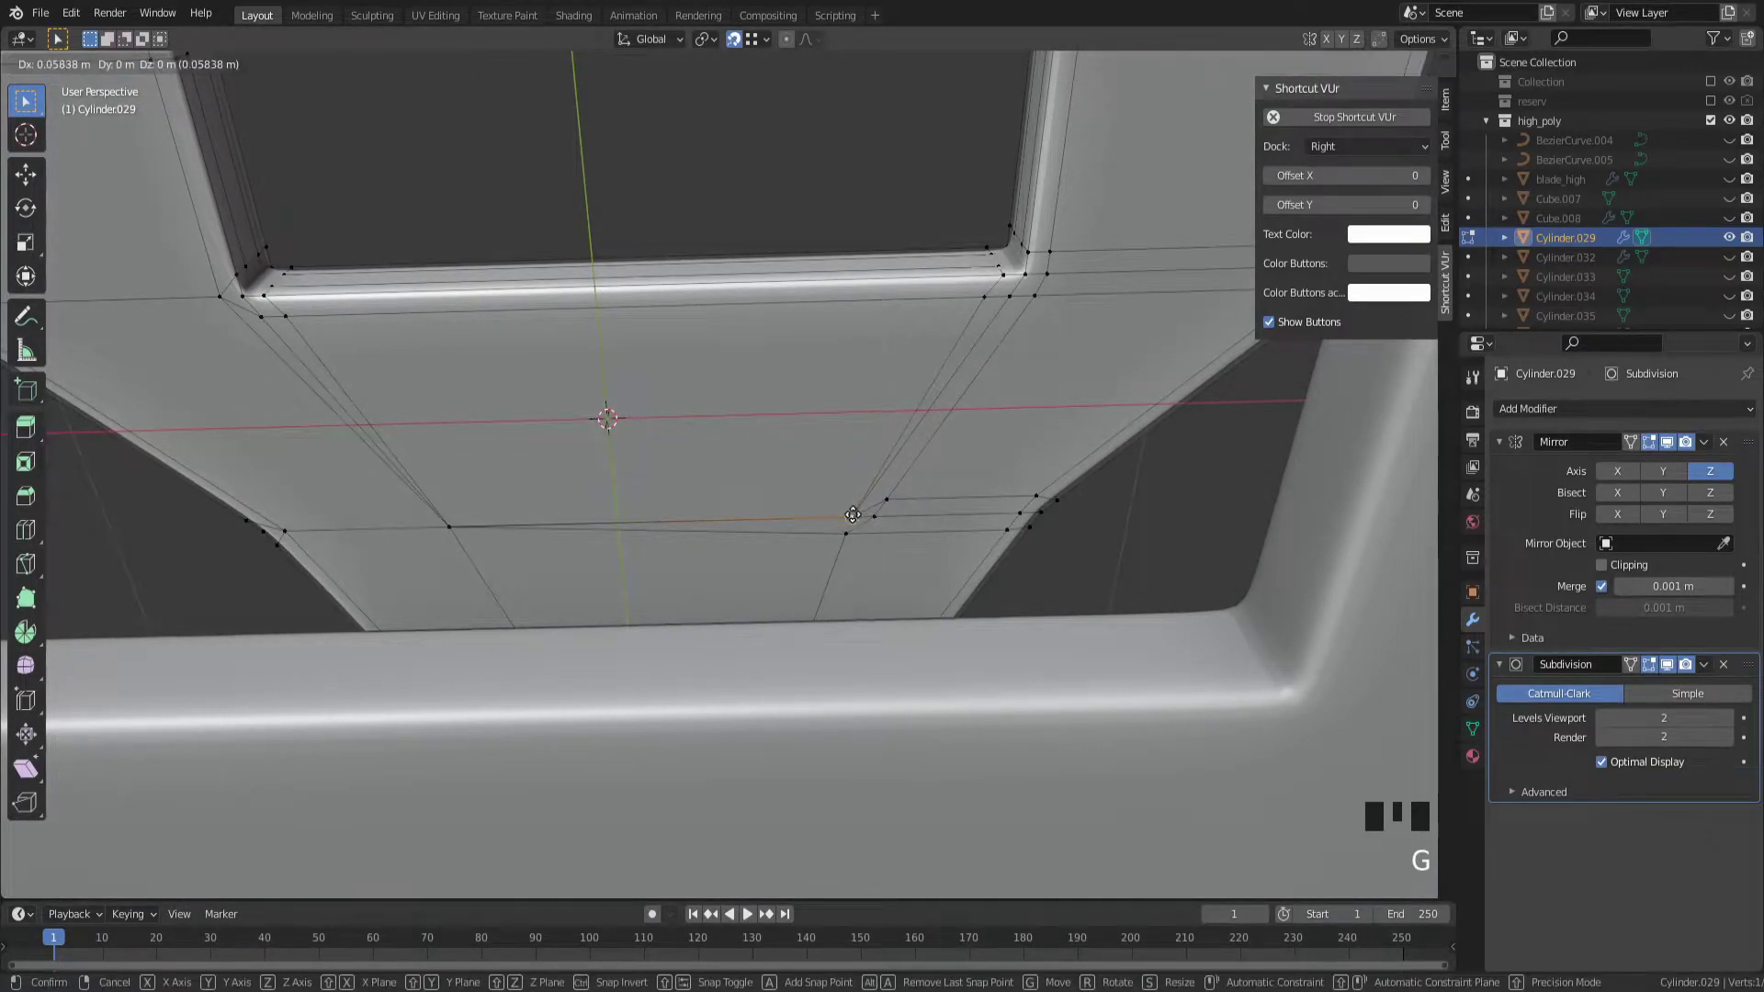
Merge the crossguard's overlapping vertices and check the smoothed result in Object Mode
{"action": "left_click", "coordinate": [909, 484]}
{"action": "left_click", "coordinate": [882, 515]}
{"action": "left_click", "coordinate": [849, 534]}
{"action": "key", "text": "ctrl+z"}
{"action": "key", "text": "g"}
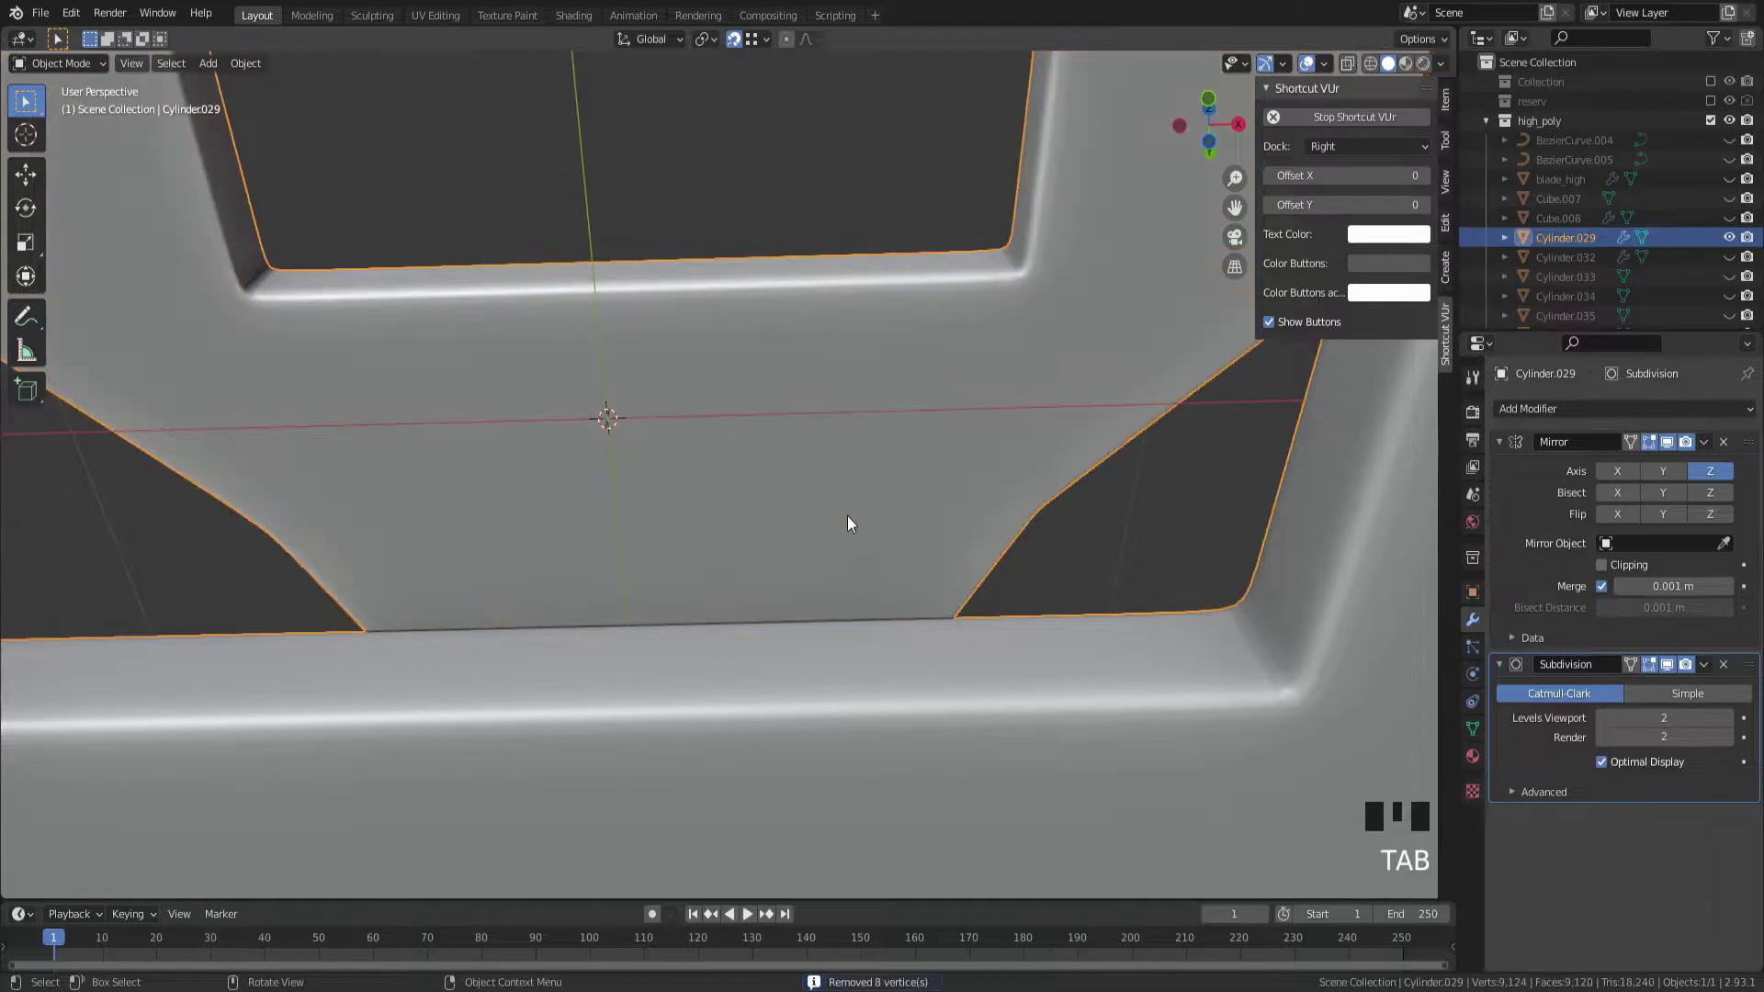
{"action": "left_click_drag", "start_coordinate": [777, 522], "coordinate": [479, 411]}
Return to mesh editing and select vertices on the other crossguard arm
{"action": "key", "text": "Tab"}
{"action": "left_click_drag", "start_coordinate": [373, 342], "coordinate": [754, 511]}
{"action": "left_click", "coordinate": [754, 511]}
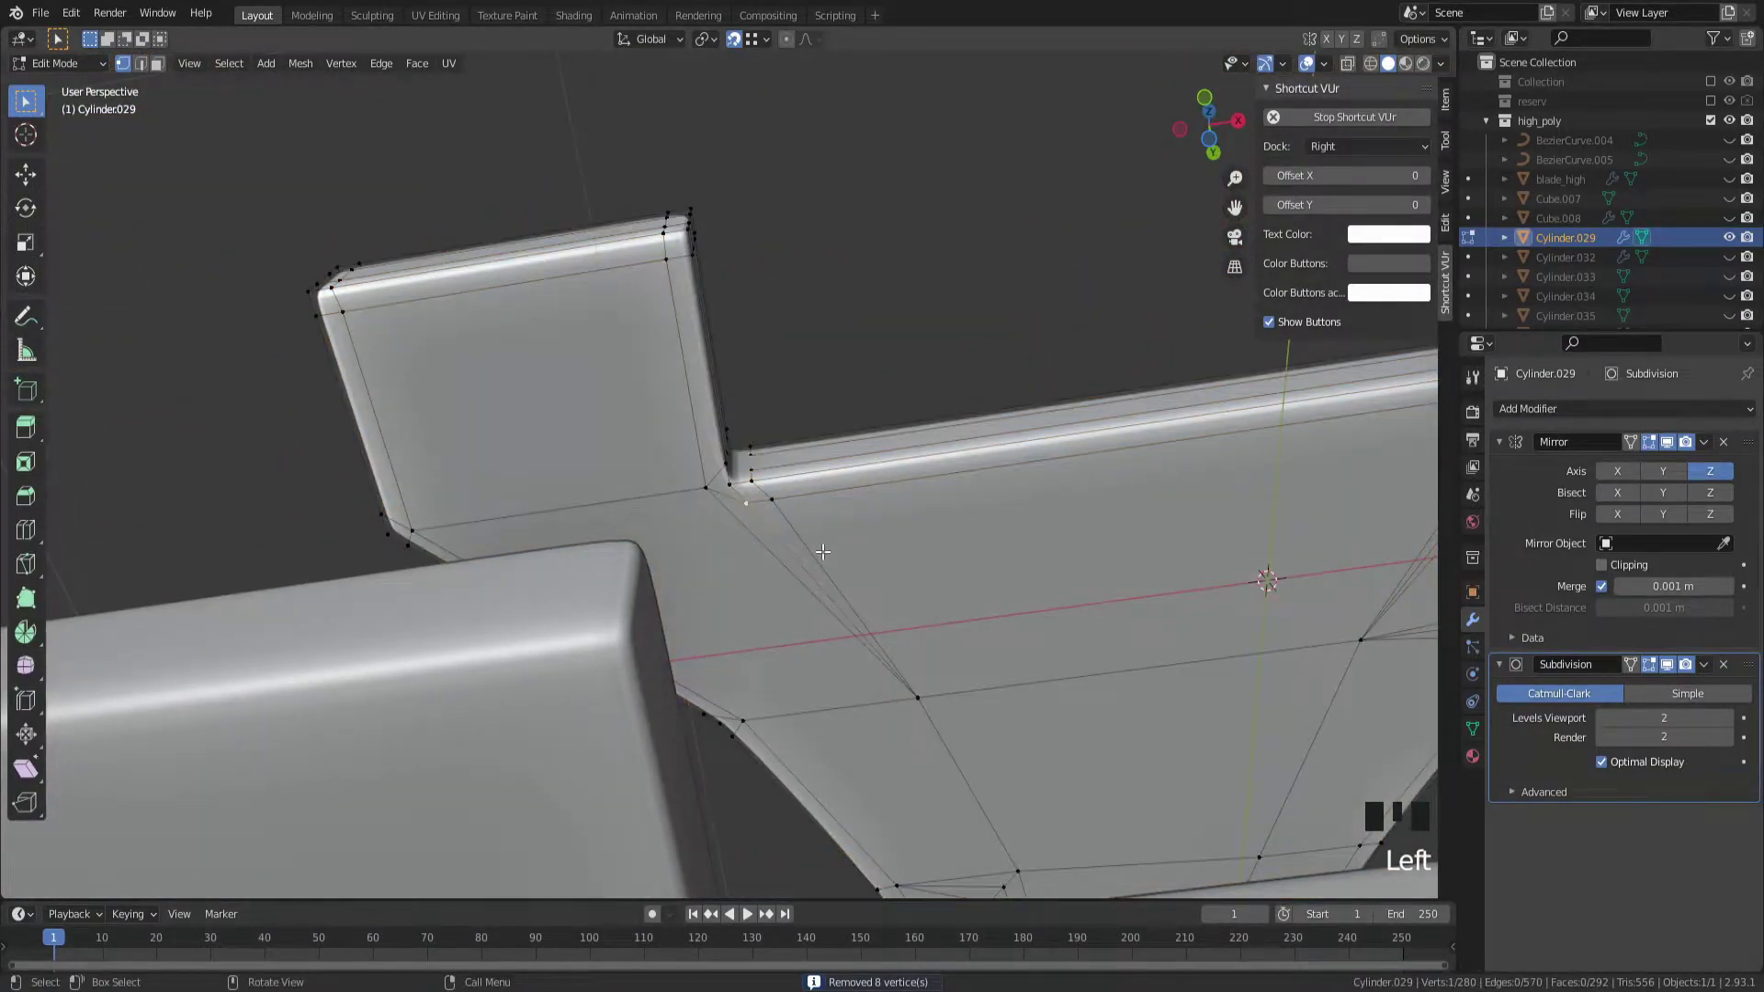
{"action": "scroll", "scroll_direction": "up", "scroll_amount": 3}
{"action": "key", "text": "Tab"}
{"action": "left_click", "coordinate": [1691, 456]}
{"action": "scroll", "scroll_direction": "down", "scroll_amount": 3}
{"action": "scroll", "scroll_direction": "up", "scroll_amount": 3}
{"action": "left_click", "coordinate": [1690, 456]}
{"action": "left_click", "coordinate": [1675, 454]}
Bring the crossguard's underside into a straight-on bottom orthographic view
{"action": "scroll", "scroll_direction": "down", "scroll_amount": 3}
{"action": "left_click_drag", "start_coordinate": [940, 712], "coordinate": [968, 660]}
{"action": "key", "text": "ctrl+KP_7"}
{"action": "left_click_drag", "start_coordinate": [898, 583], "coordinate": [849, 415]}
{"action": "key", "text": "Tab"}
{"action": "scroll", "scroll_direction": "up", "scroll_amount": 3}
{"action": "key", "text": "g"}
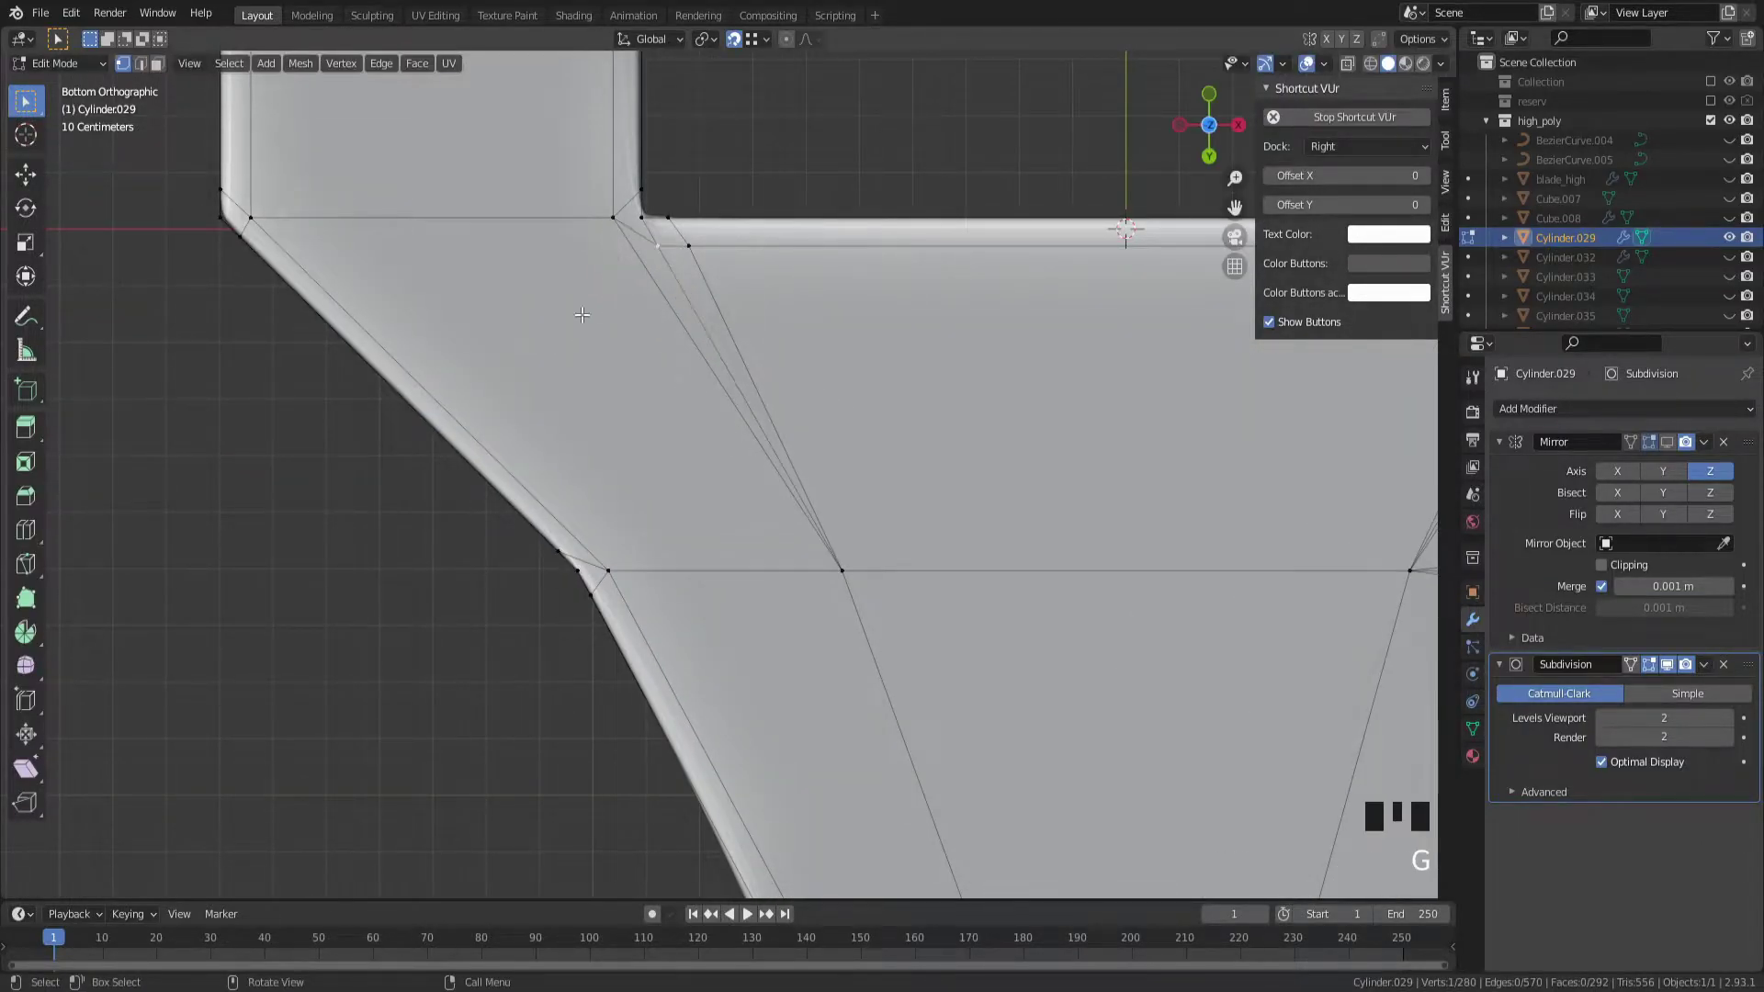
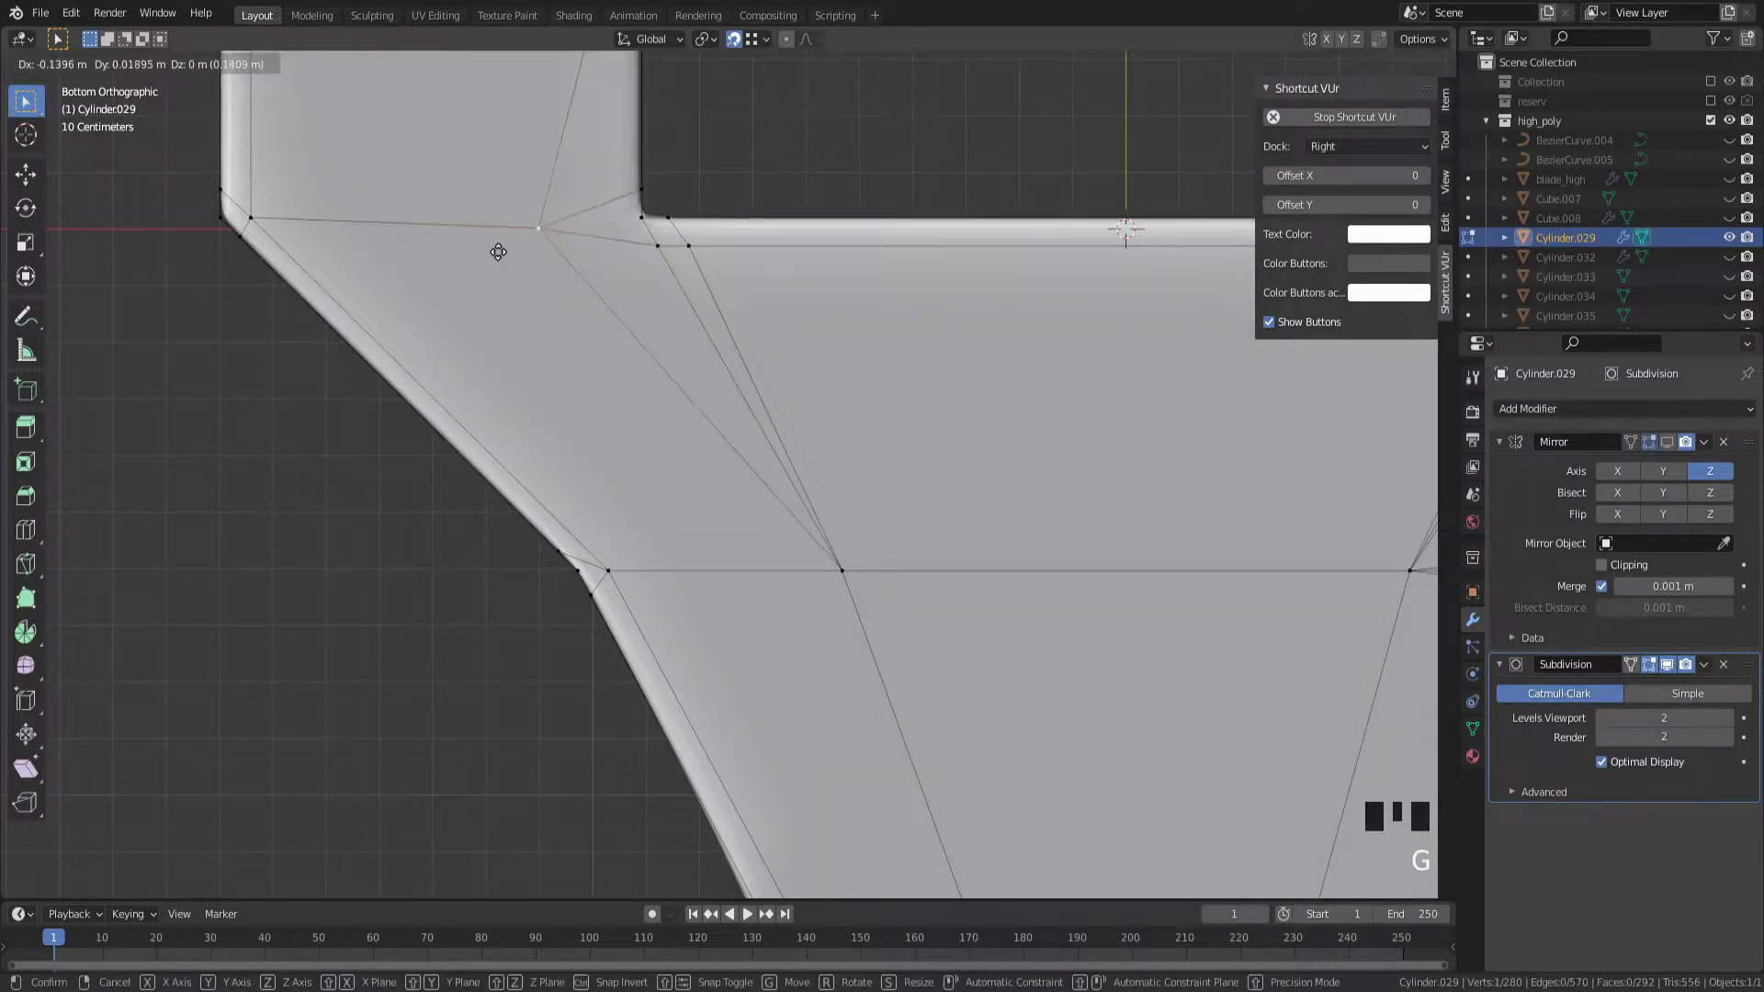
Move the crossguard's underside vertices along X so they follow the flared outline
{"action": "left_click", "coordinate": [658, 237]}
{"action": "left_click", "coordinate": [872, 542]}
{"action": "key", "text": "g"}
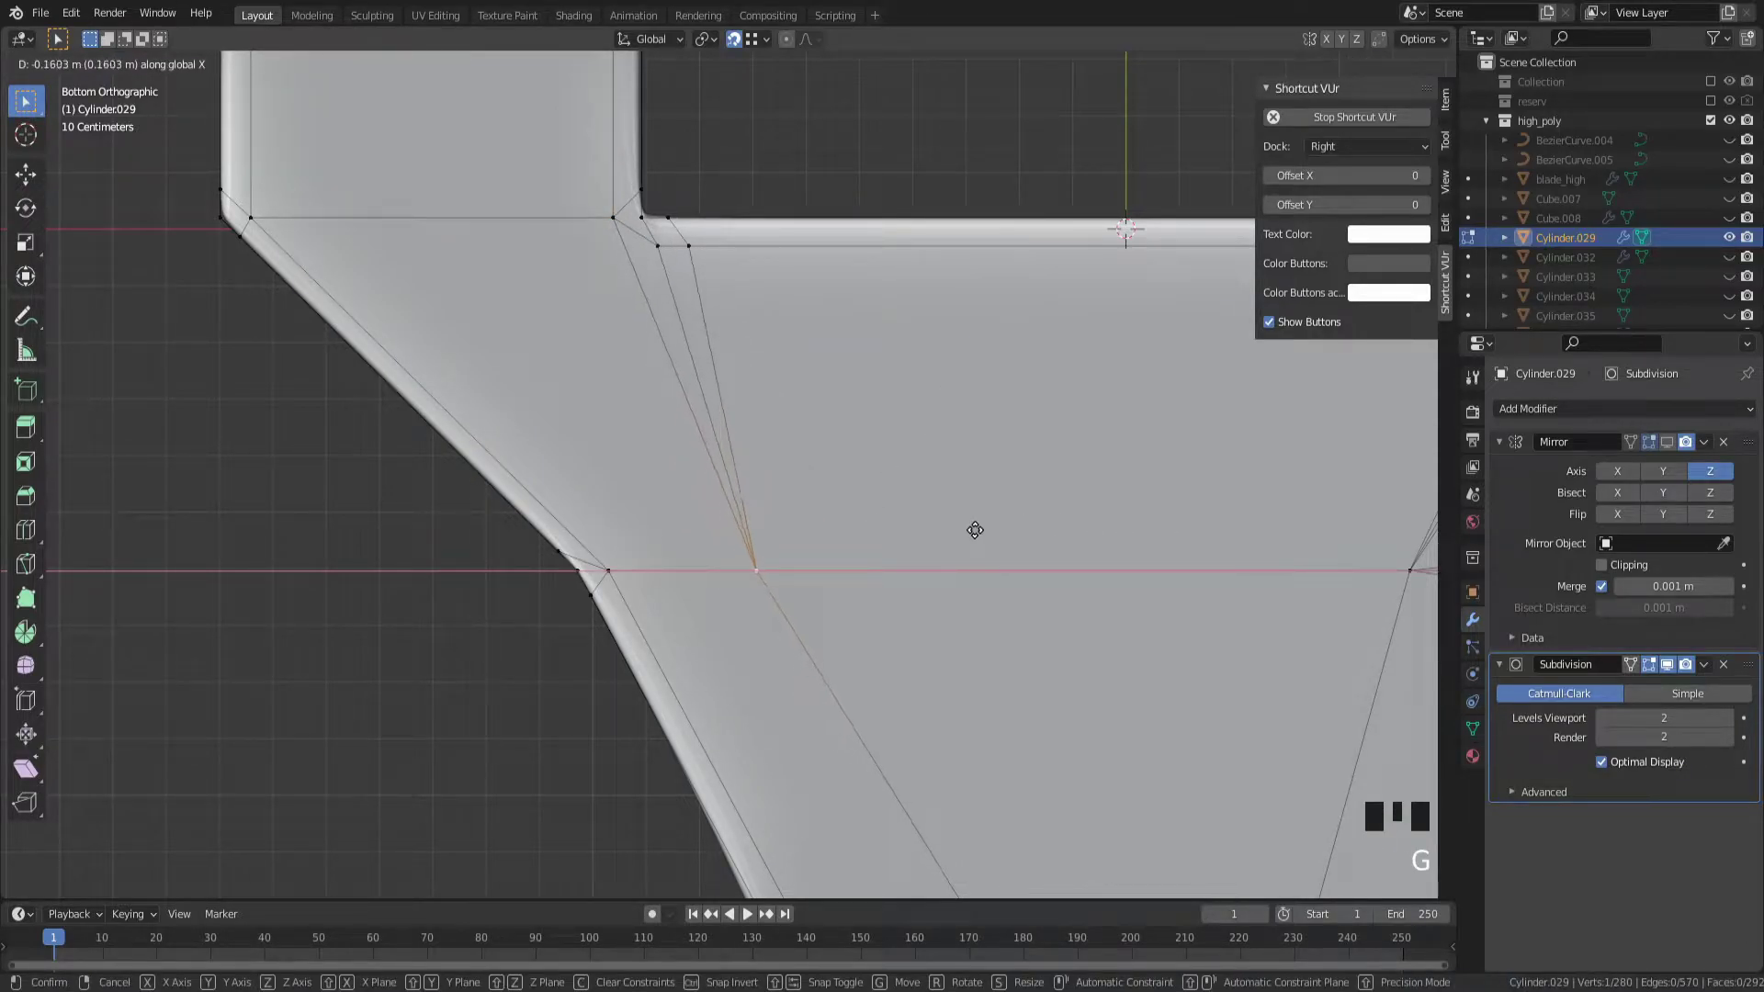
{"action": "scroll", "scroll_direction": "down", "scroll_amount": 3}
{"action": "scroll", "scroll_direction": "up", "scroll_amount": 3}
{"action": "left_click_drag", "start_coordinate": [854, 707], "coordinate": [855, 522]}
{"action": "scroll", "scroll_direction": "up", "scroll_amount": 3}
{"action": "left_click", "coordinate": [904, 575]}
{"action": "left_click", "coordinate": [896, 598]}
{"action": "scroll", "scroll_direction": "down", "scroll_amount": 3}
{"action": "left_click_drag", "start_coordinate": [943, 673], "coordinate": [877, 471]}
{"action": "scroll", "scroll_direction": "up", "scroll_amount": 3}
{"action": "left_click", "coordinate": [831, 477]}
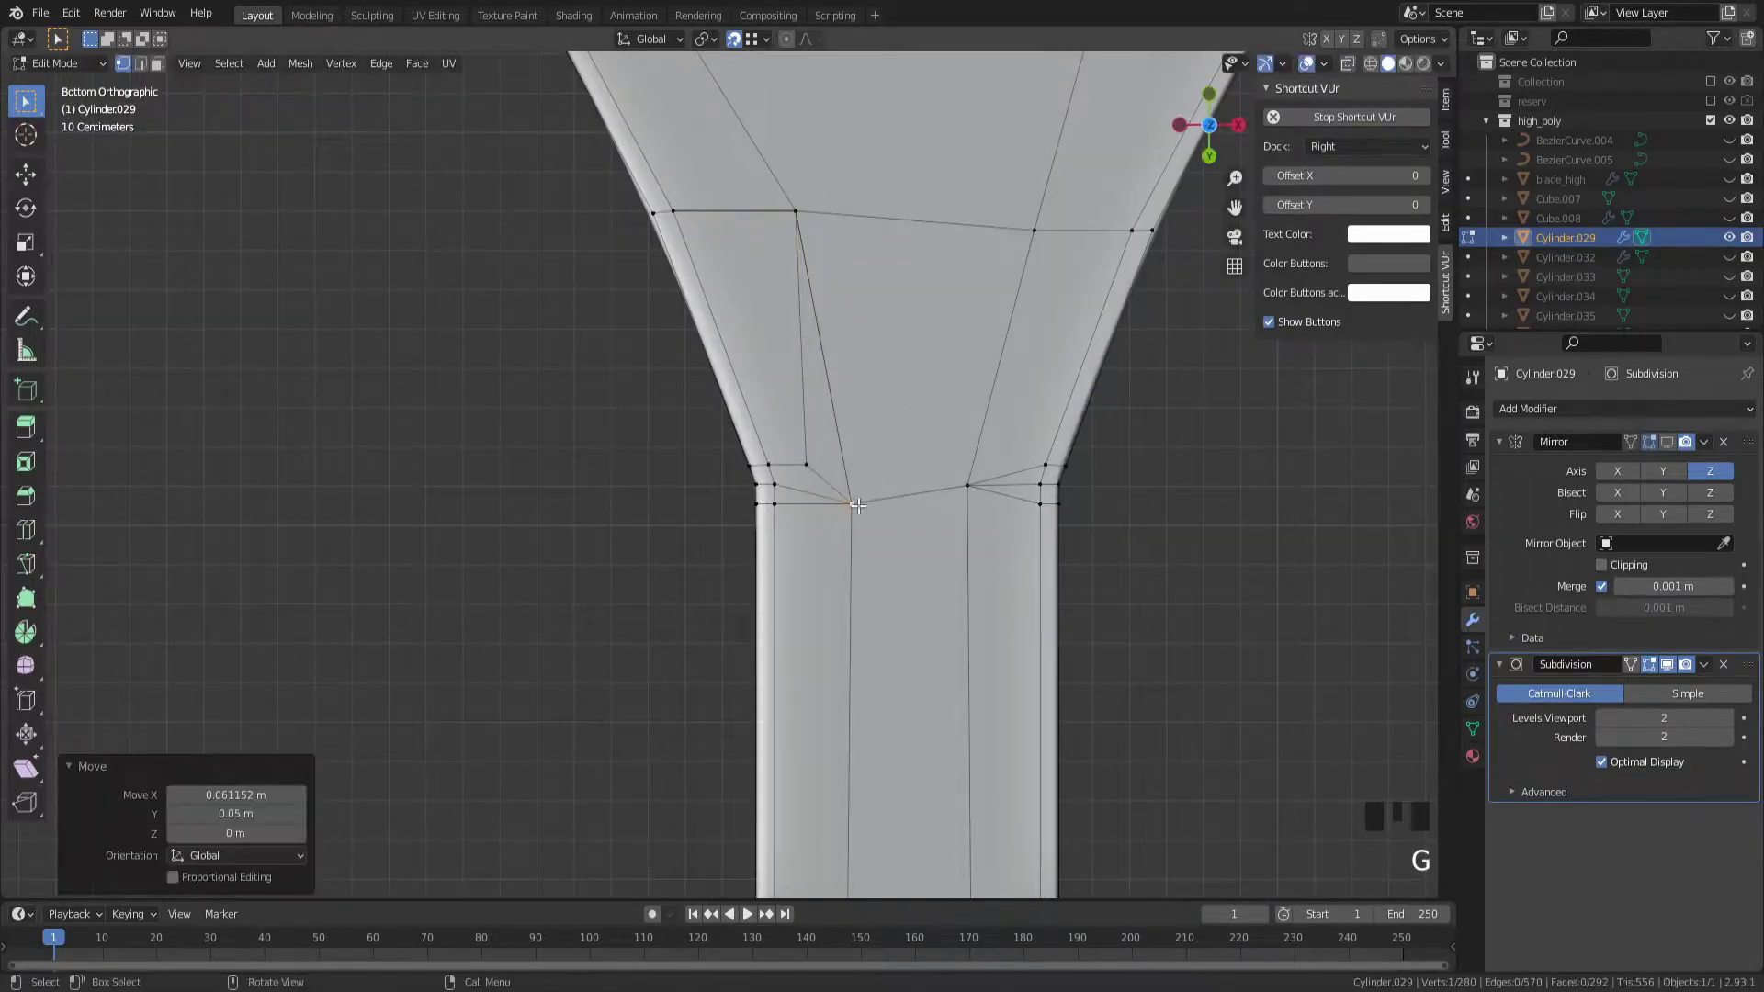
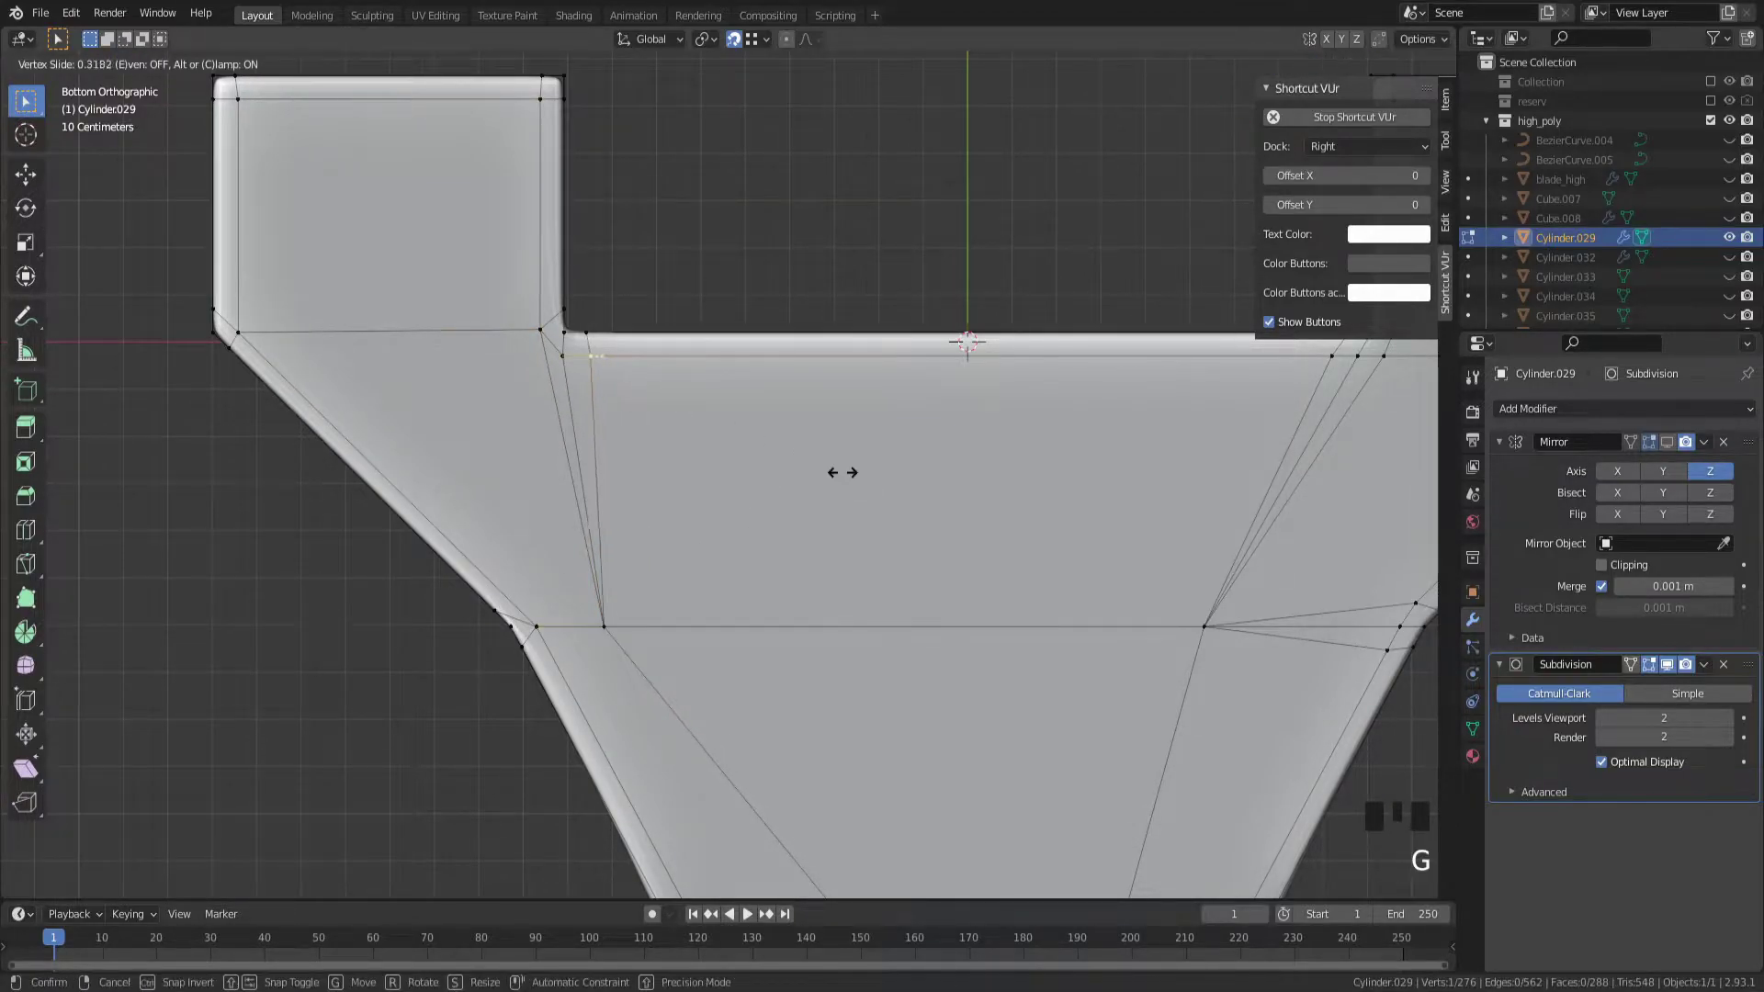
Slide underside vertices along their edges, checking the flow in wireframe
{"action": "left_click_drag", "start_coordinate": [875, 423], "coordinate": [840, 579]}
{"action": "scroll", "scroll_direction": "up", "scroll_amount": 3}
{"action": "left_click_drag", "start_coordinate": [815, 428], "coordinate": [726, 431]}
{"action": "left_click_drag", "start_coordinate": [726, 431], "coordinate": [784, 573]}
{"action": "scroll", "scroll_direction": "up", "scroll_amount": 3}
{"action": "scroll", "scroll_direction": "down", "scroll_amount": 3}
{"action": "left_click_drag", "start_coordinate": [870, 514], "coordinate": [1130, 512]}
{"action": "key", "text": "z"}
{"action": "left_click_drag", "start_coordinate": [1023, 703], "coordinate": [940, 690]}
{"action": "scroll", "scroll_direction": "down", "scroll_amount": 3}
{"action": "scroll", "scroll_direction": "up", "scroll_amount": 3}
{"action": "key", "text": "z"}
{"action": "left_click_drag", "start_coordinate": [810, 661], "coordinate": [1026, 617]}
{"action": "scroll", "scroll_direction": "down", "scroll_amount": 3}
{"action": "scroll", "scroll_direction": "down", "scroll_amount": 3}
{"action": "left_click_drag", "start_coordinate": [1018, 612], "coordinate": [1165, 521]}
{"action": "scroll", "scroll_direction": "up", "scroll_amount": 3}
{"action": "left_click_drag", "start_coordinate": [1113, 539], "coordinate": [1011, 584]}
{"action": "scroll", "scroll_direction": "down", "scroll_amount": 3}
Unhide the rest of the sword and inspect the smoothed crossguard fitted in place
{"action": "key", "text": "Tab"}
{"action": "key", "text": "Tab"}
{"action": "key", "text": "alt+h"}
{"action": "left_click_drag", "start_coordinate": [939, 786], "coordinate": [1084, 780]}
{"action": "scroll", "scroll_direction": "down", "scroll_amount": 3}
{"action": "scroll", "scroll_direction": "up", "scroll_amount": 3}
{"action": "left_click", "coordinate": [1083, 782]}
{"action": "left_click_drag", "start_coordinate": [1044, 765], "coordinate": [789, 725]}
{"action": "key", "text": "z"}
{"action": "left_click_drag", "start_coordinate": [810, 786], "coordinate": [978, 828]}
{"action": "key", "text": "z"}
{"action": "left_click_drag", "start_coordinate": [868, 737], "coordinate": [949, 753]}
{"action": "scroll", "scroll_direction": "down", "scroll_amount": 3}
{"action": "scroll", "scroll_direction": "up", "scroll_amount": 3}
{"action": "left_click_drag", "start_coordinate": [949, 754], "coordinate": [697, 532]}
{"action": "left_click", "coordinate": [696, 533]}
{"action": "left_click_drag", "start_coordinate": [791, 572], "coordinate": [779, 491]}
{"action": "scroll", "scroll_direction": "up", "scroll_amount": 3}
{"action": "scroll", "scroll_direction": "down", "scroll_amount": 3}
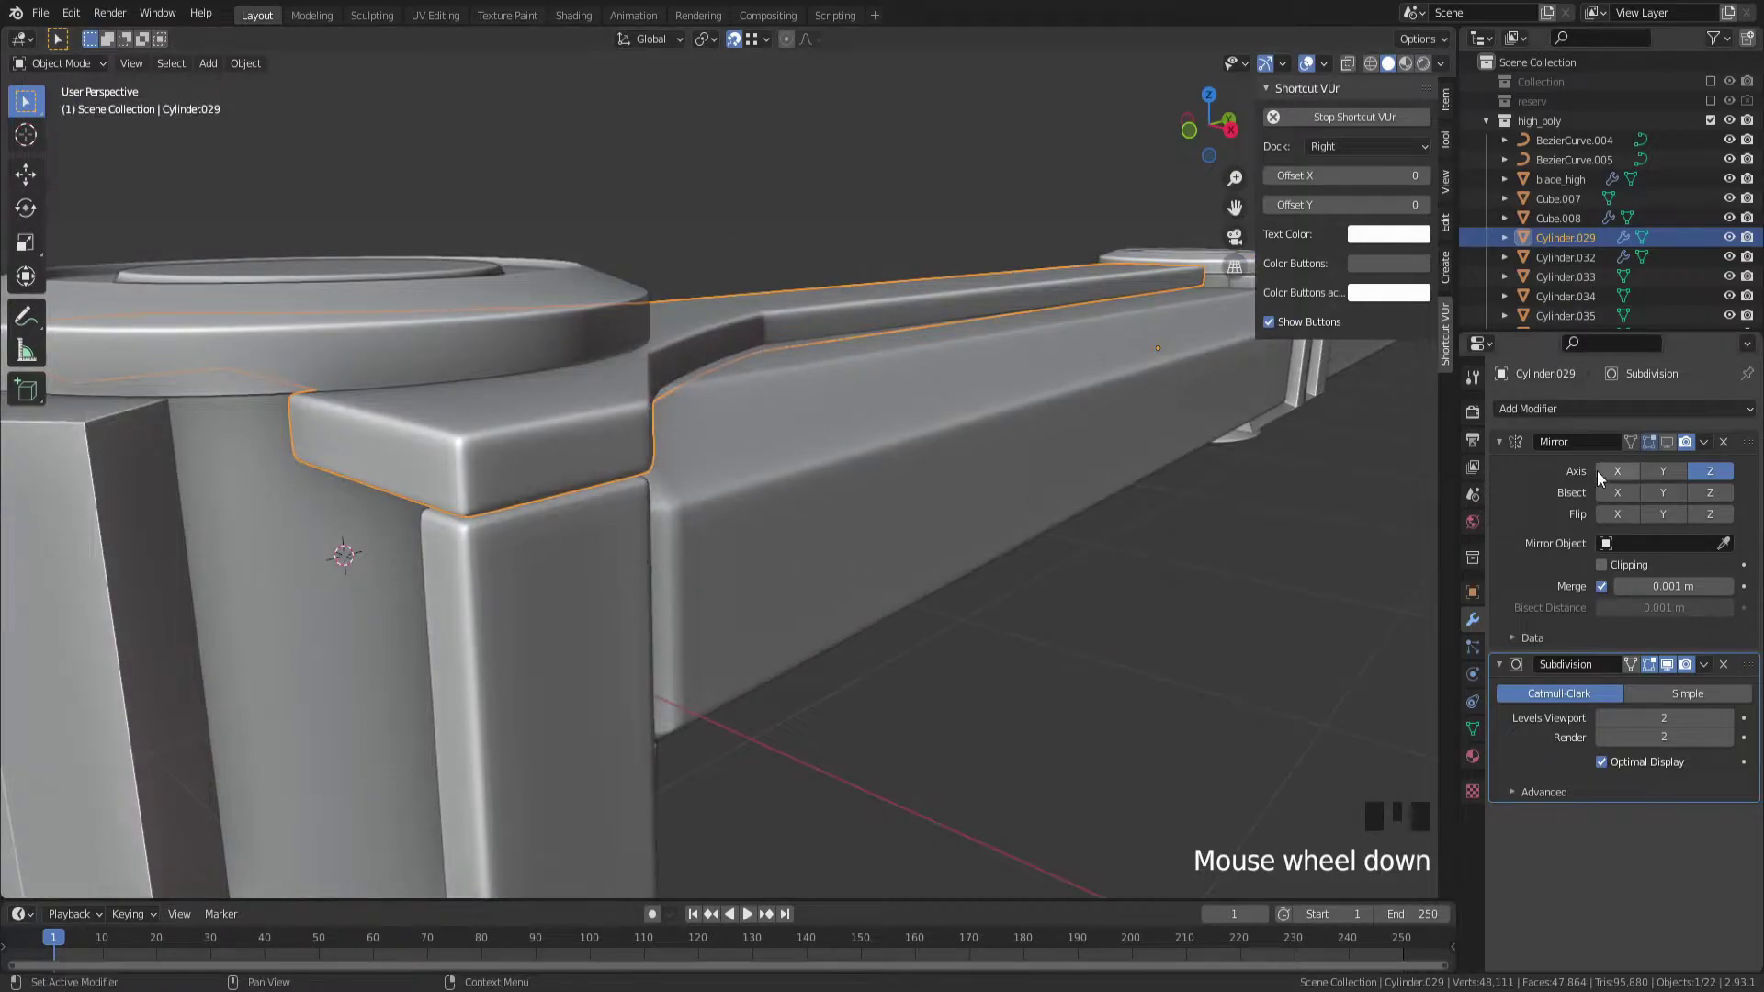
Make the crossguard's Mirror modifier the active one in the modifier stack
{"action": "left_click", "coordinate": [1668, 445]}
{"action": "scroll", "scroll_direction": "down", "scroll_amount": 3}
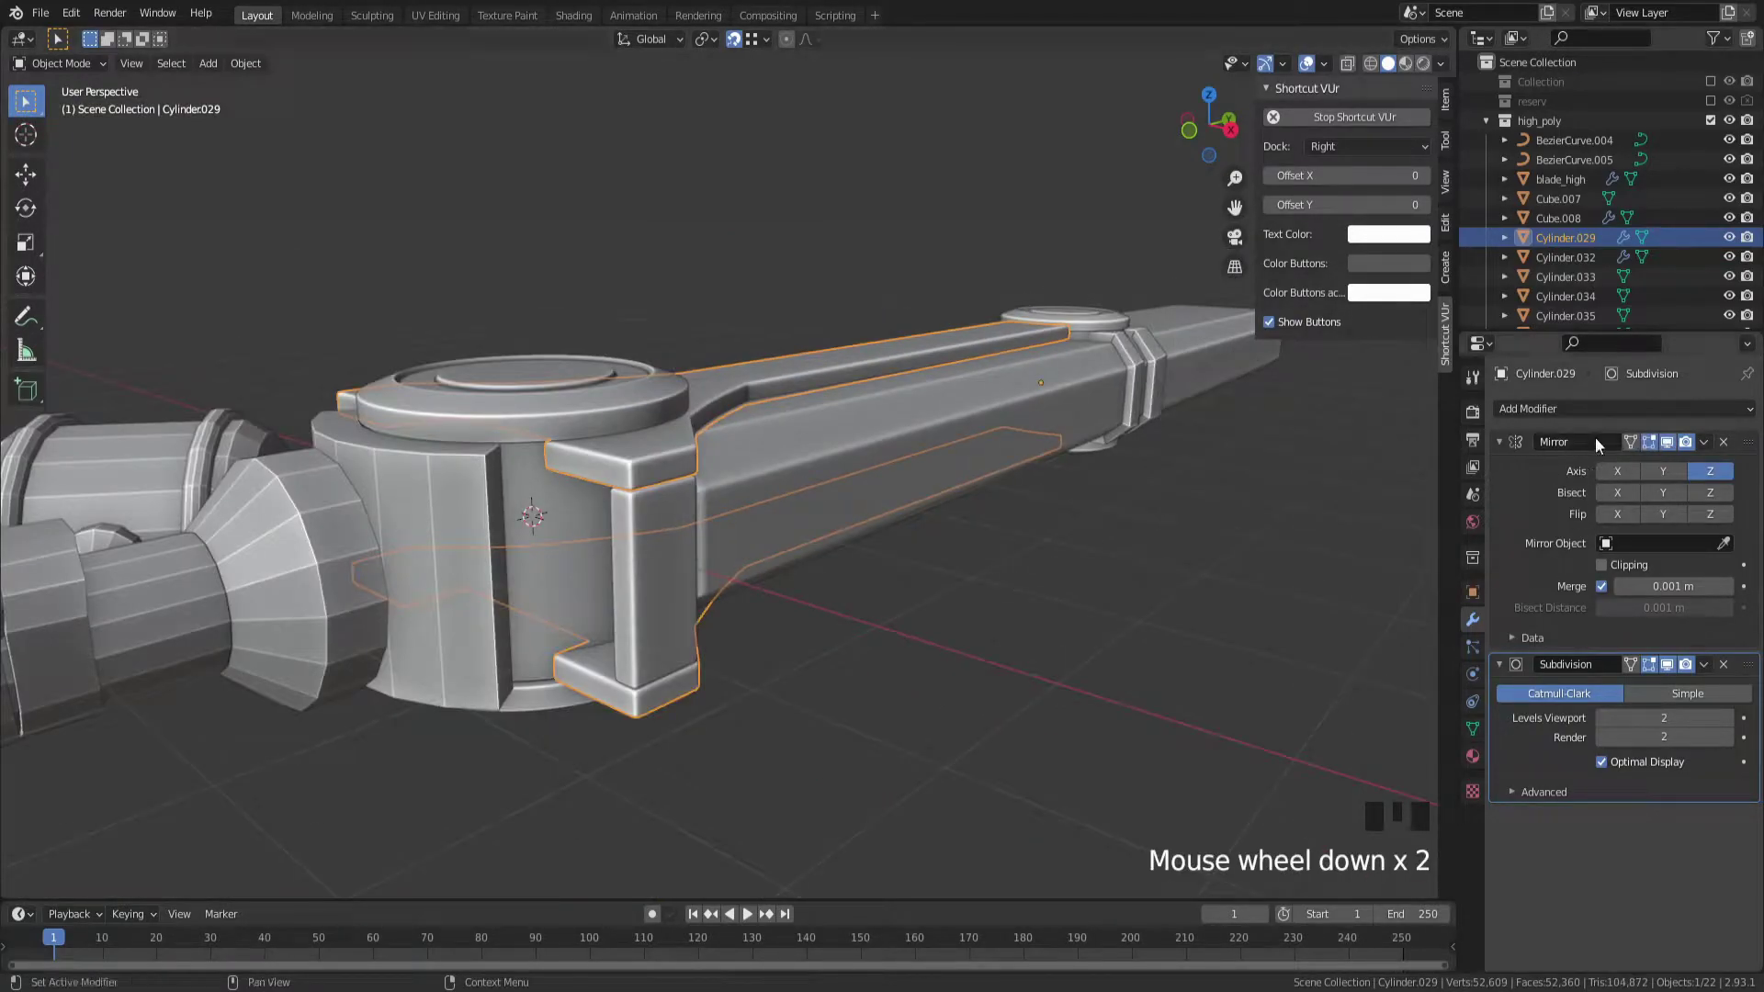
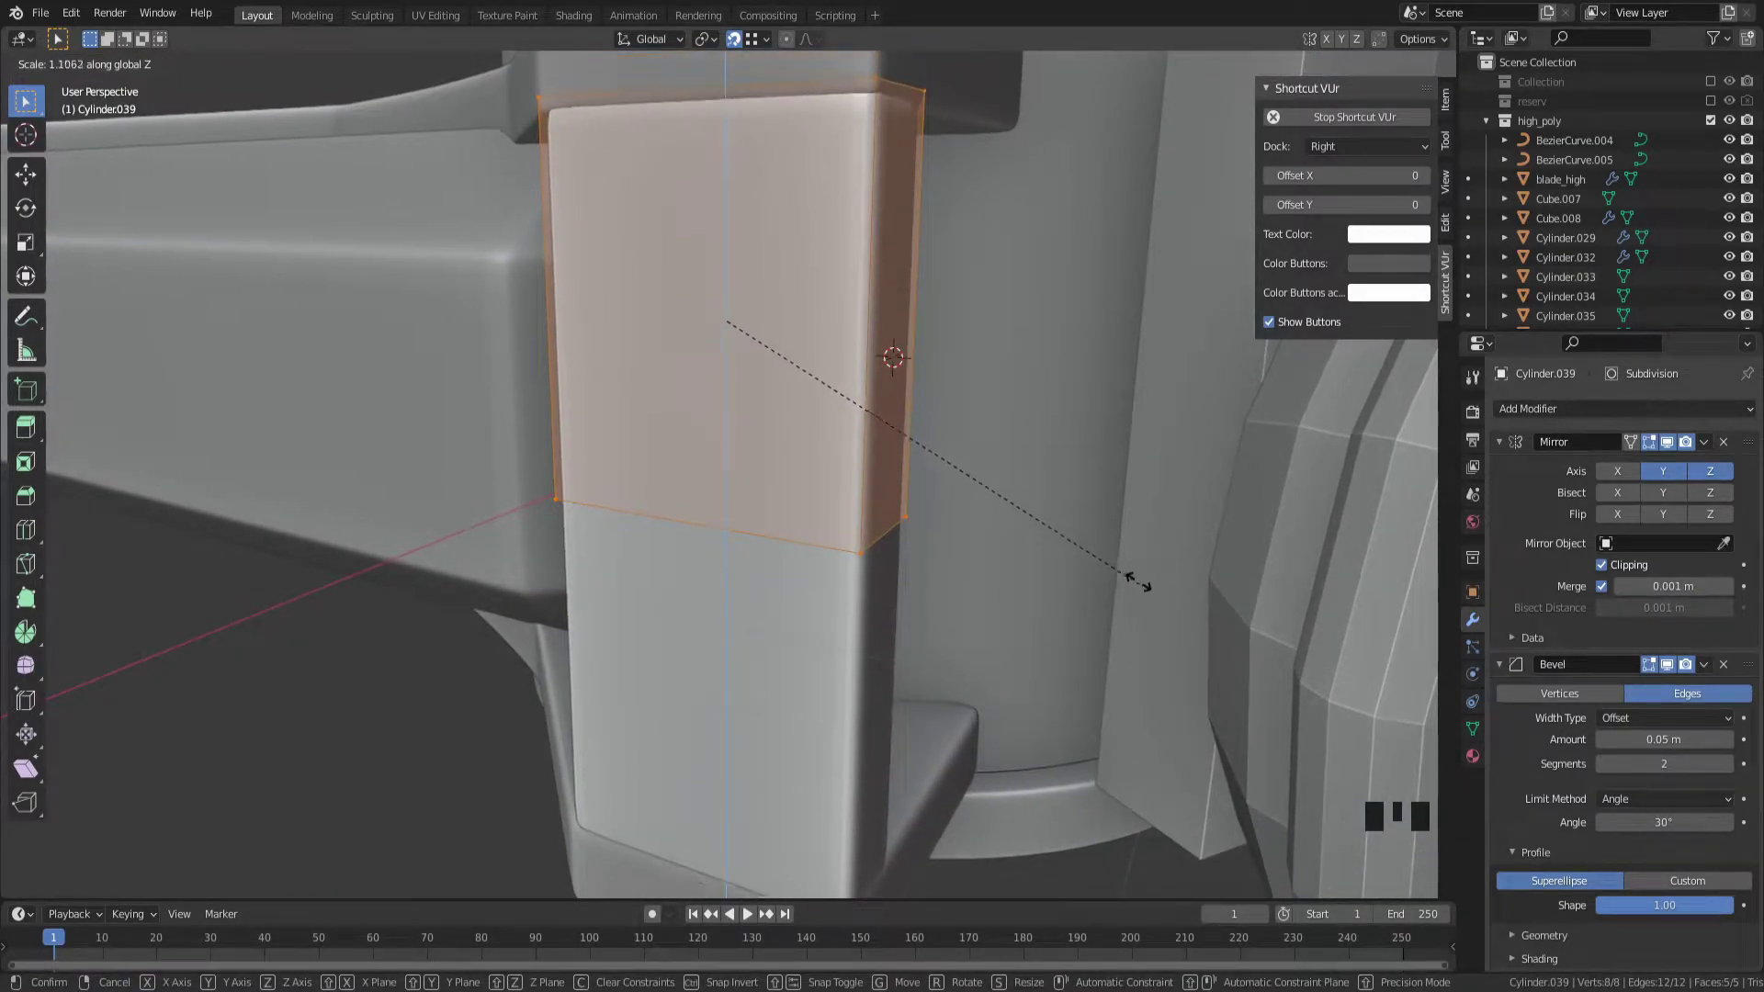
Inspect the side block in and out of Edit Mode and orbit closer to it
{"action": "middle_click", "coordinate": [1042, 549]}
{"action": "scroll", "scroll_direction": "up", "scroll_amount": 3}
{"action": "scroll", "scroll_direction": "down", "scroll_amount": 3}
{"action": "scroll", "scroll_direction": "up", "scroll_amount": 3}
{"action": "key", "text": "Tab"}
{"action": "scroll", "scroll_direction": "down", "scroll_amount": 3}
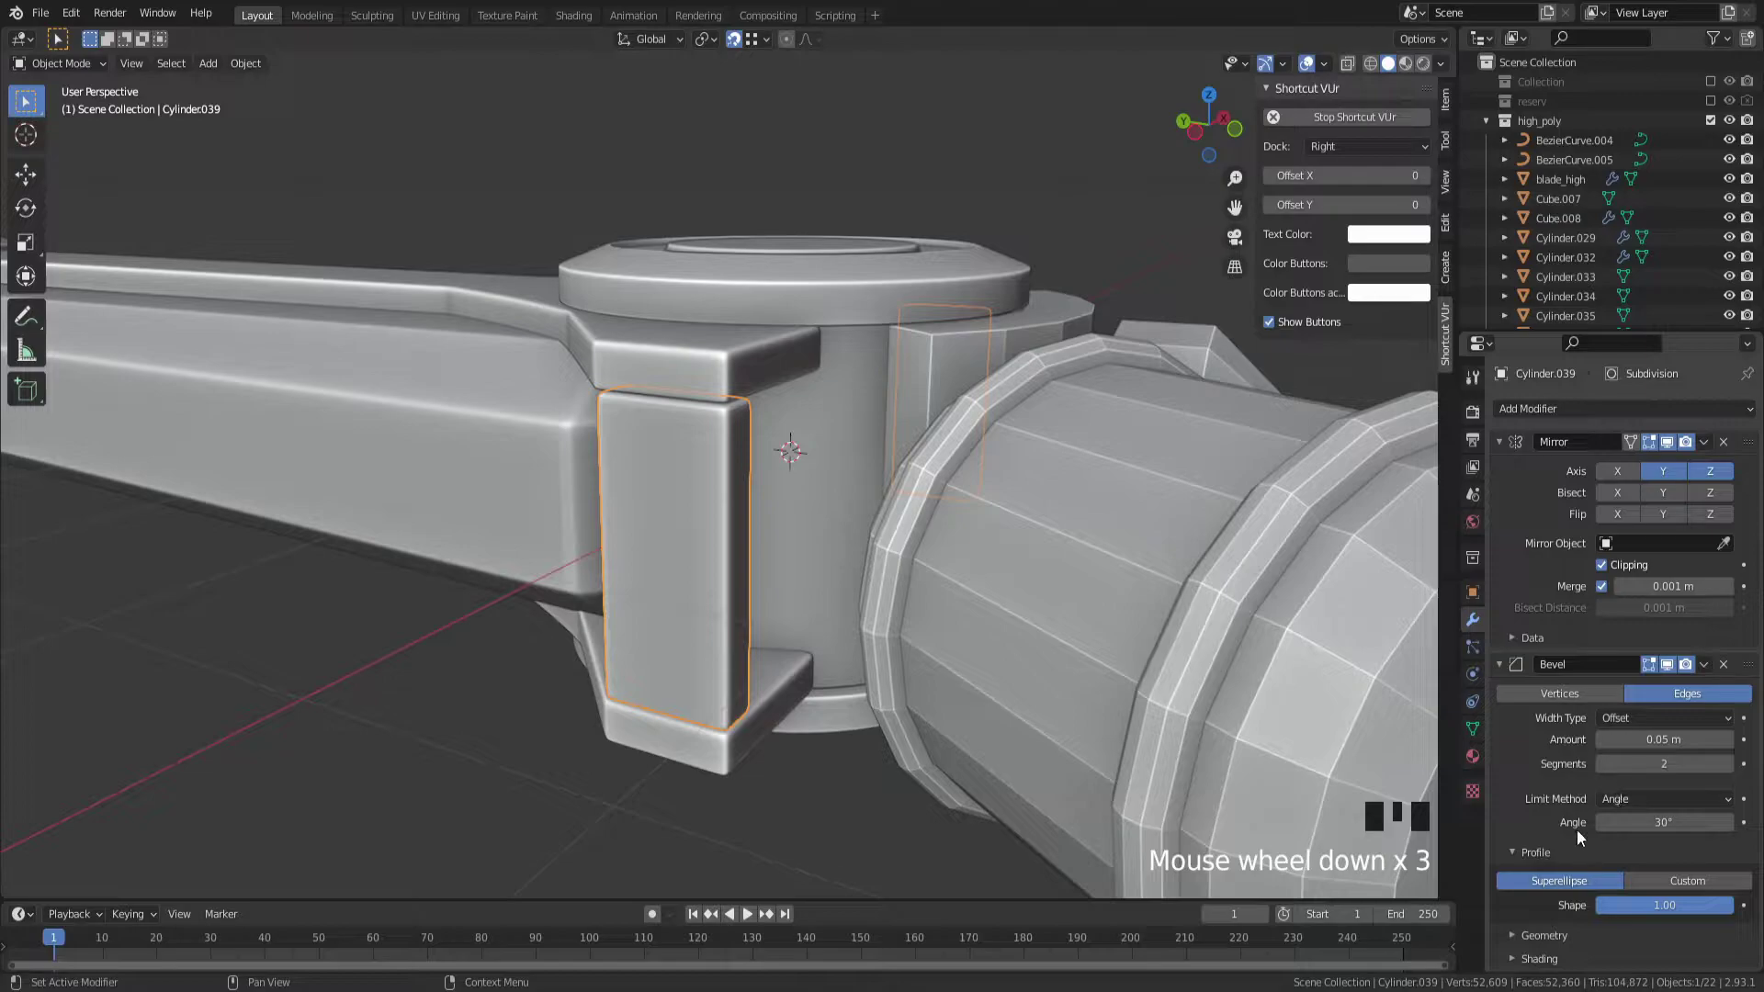
{"action": "scroll", "scroll_direction": "up", "scroll_amount": 3}
{"action": "scroll", "scroll_direction": "down", "scroll_amount": 3}
{"action": "scroll", "scroll_direction": "up", "scroll_amount": 3}
{"action": "scroll", "scroll_direction": "down", "scroll_amount": 3}
{"action": "key", "text": "Tab"}
{"action": "scroll", "scroll_direction": "up", "scroll_amount": 3}
{"action": "scroll", "scroll_direction": "down", "scroll_amount": 3}
{"action": "left_click_drag", "start_coordinate": [1057, 643], "coordinate": [1129, 641]}
Scale the side block's upper faces along Z to make the block taller
{"action": "key", "text": "s"}
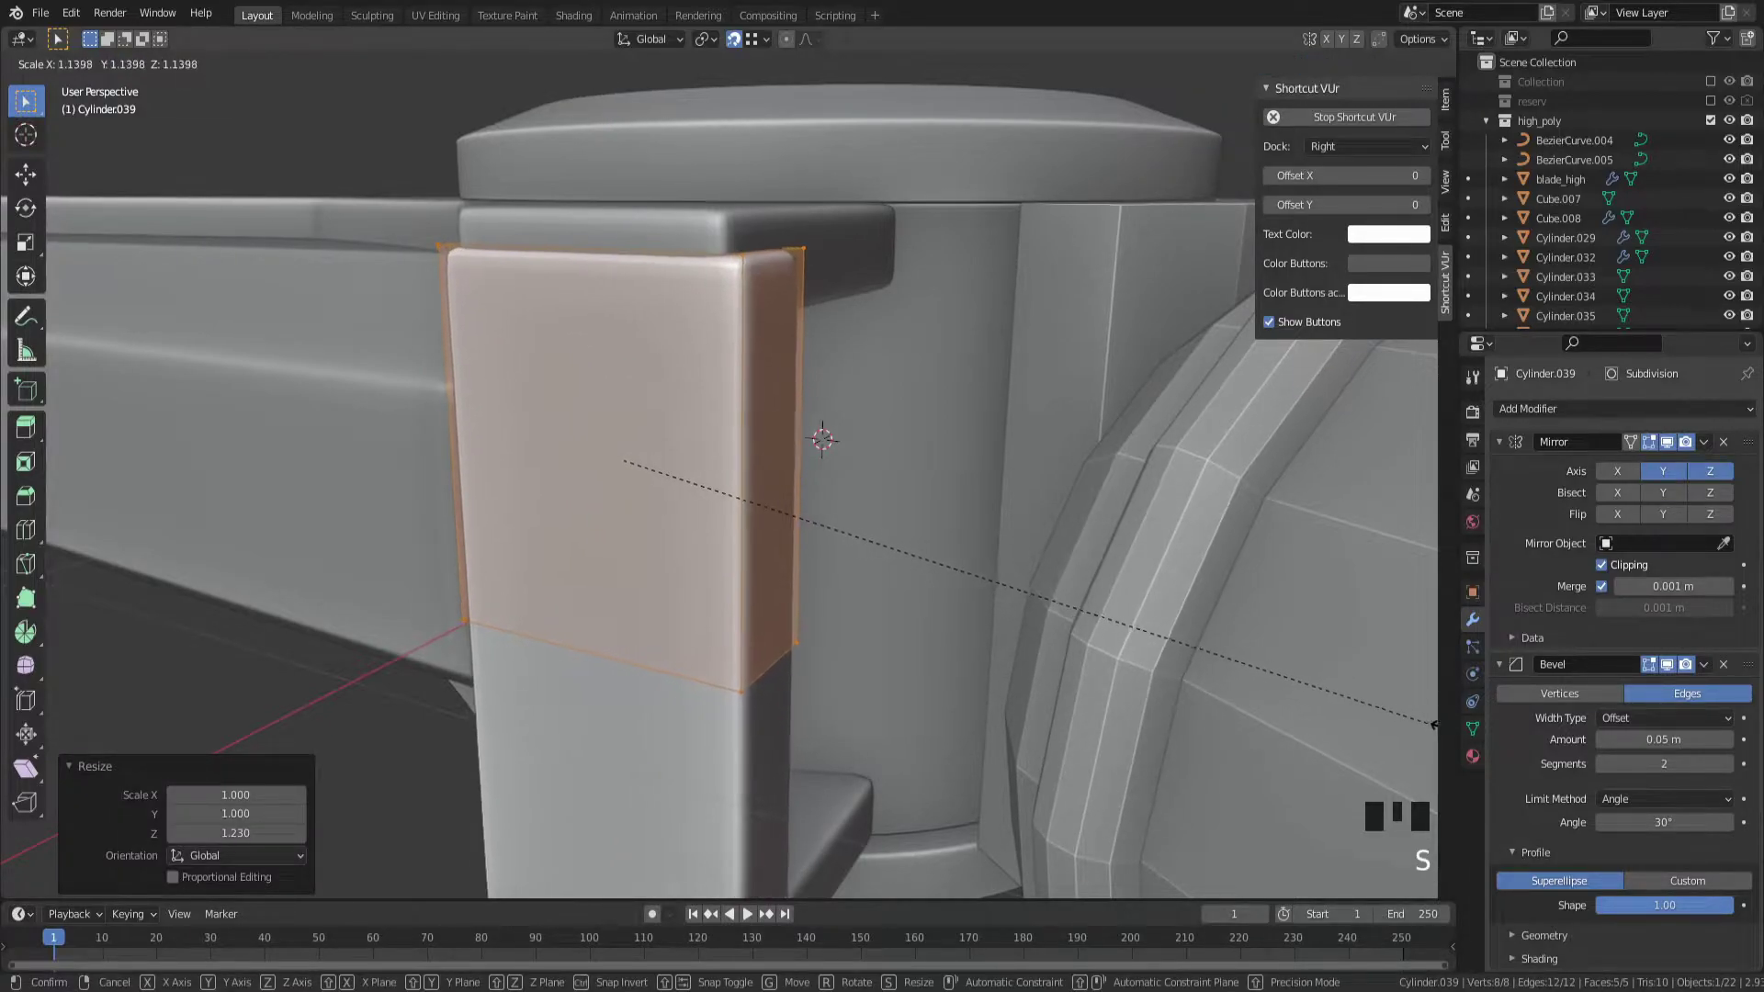
{"action": "key", "text": "ctrl+z"}
{"action": "key", "text": "Tab"}
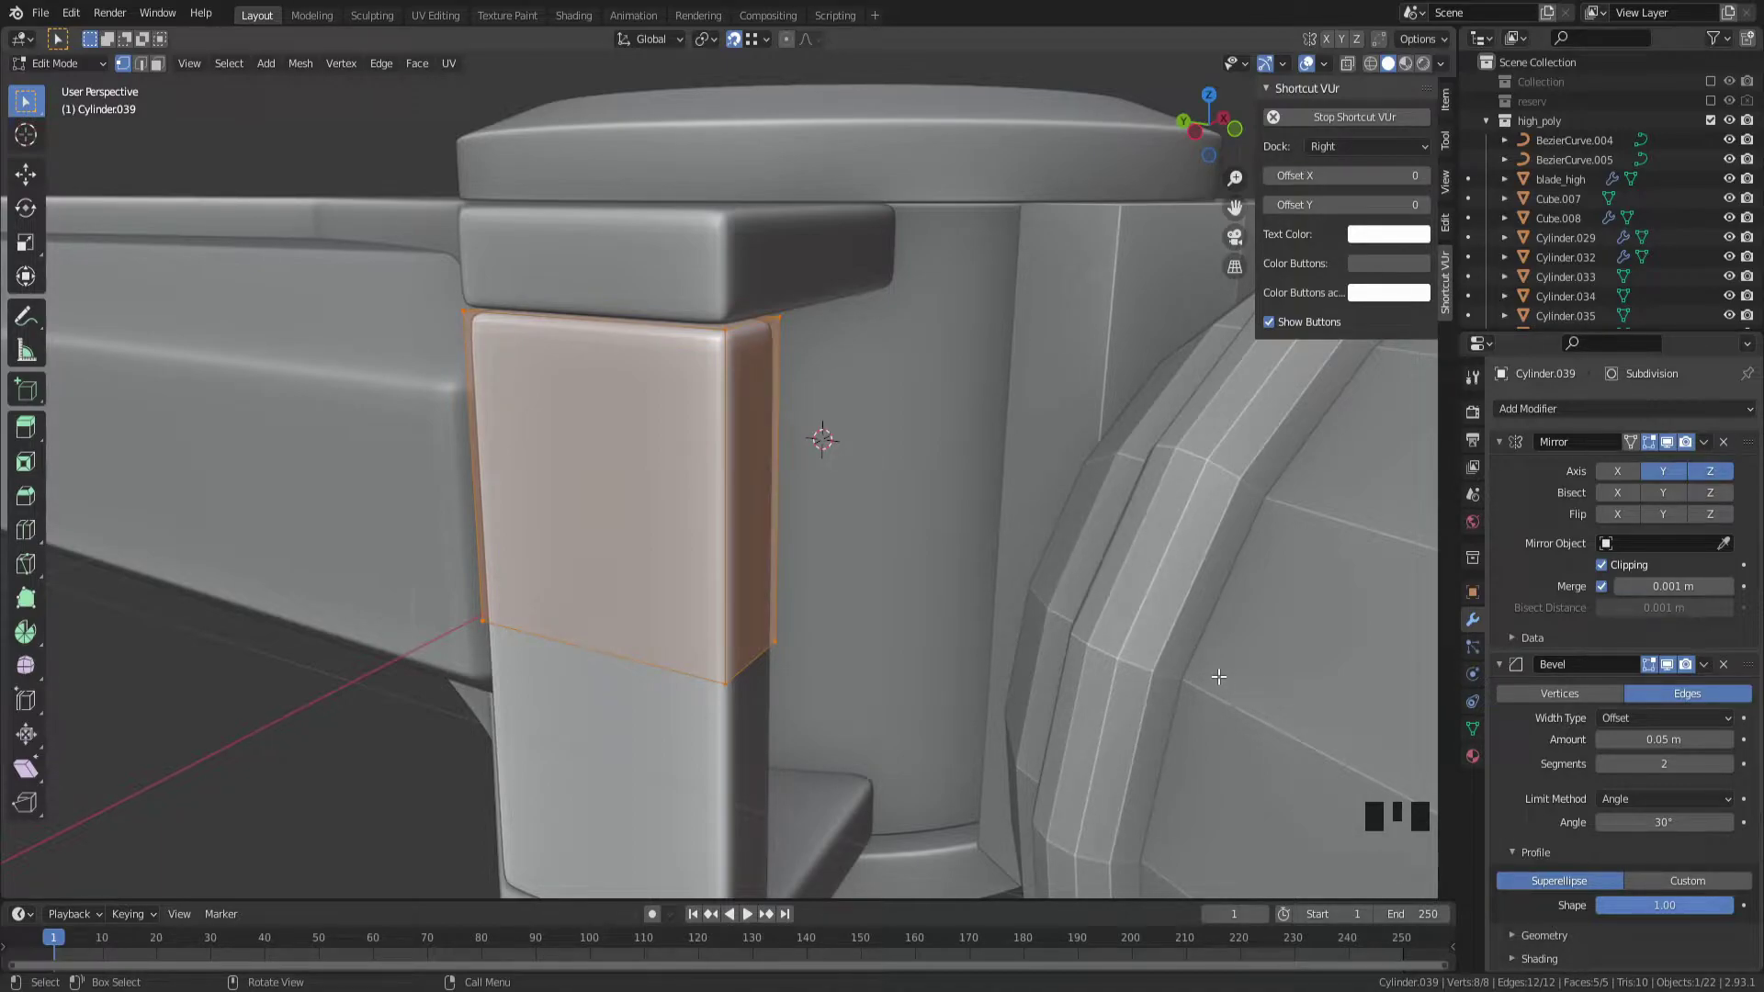
{"action": "left_click_drag", "start_coordinate": [1151, 666], "coordinate": [1155, 674]}
{"action": "middle_click", "coordinate": [1138, 655]}
{"action": "key", "text": "Tab"}
{"action": "key", "text": "Tab"}
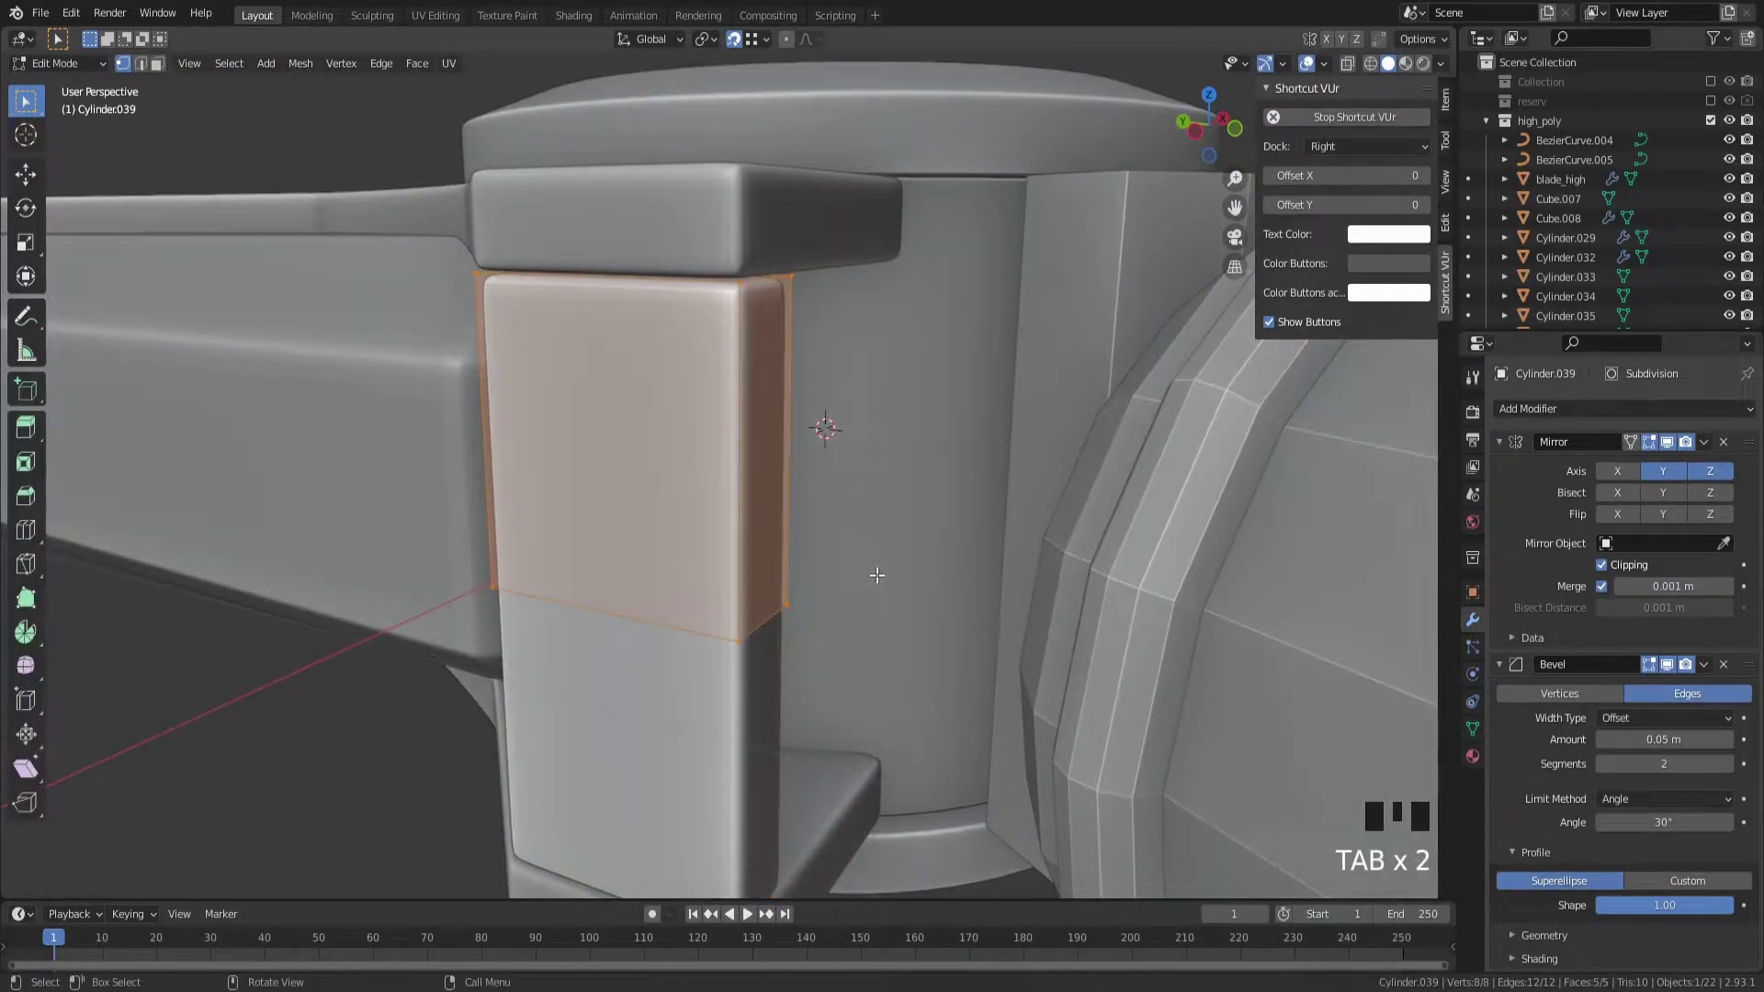
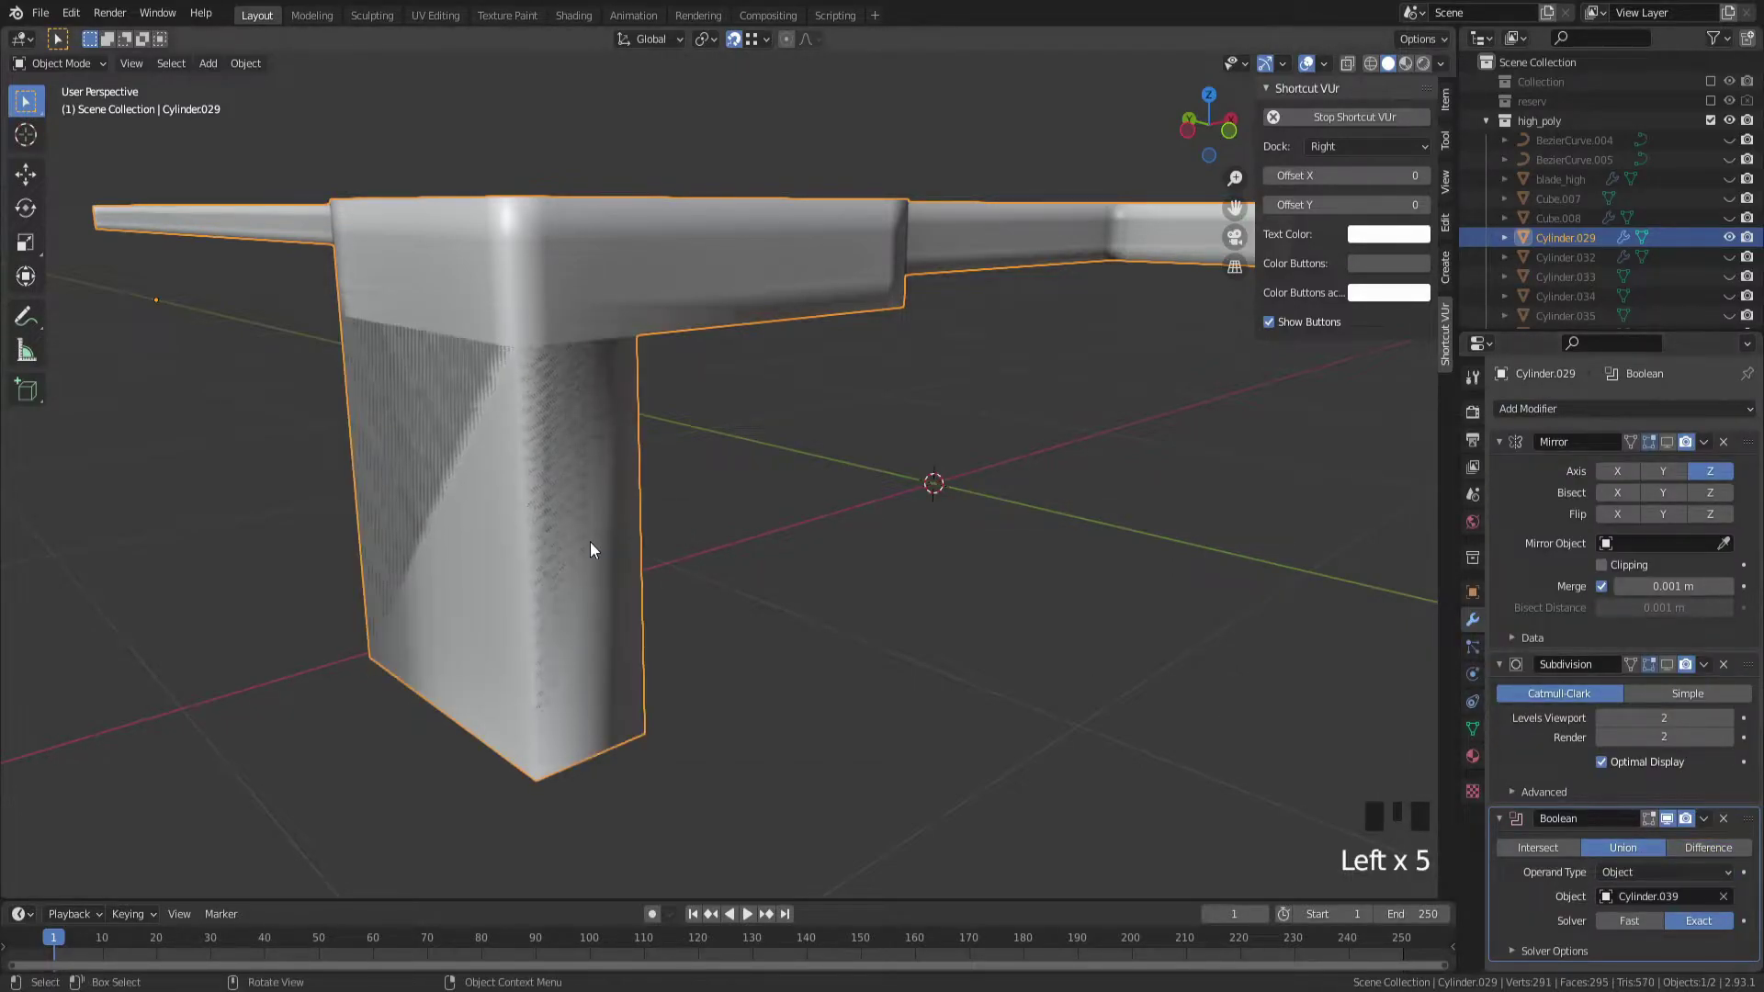
Orbit the view around the crossguard to inspect the Boolean union result
{"action": "left_click_drag", "start_coordinate": [681, 600], "coordinate": [670, 578]}
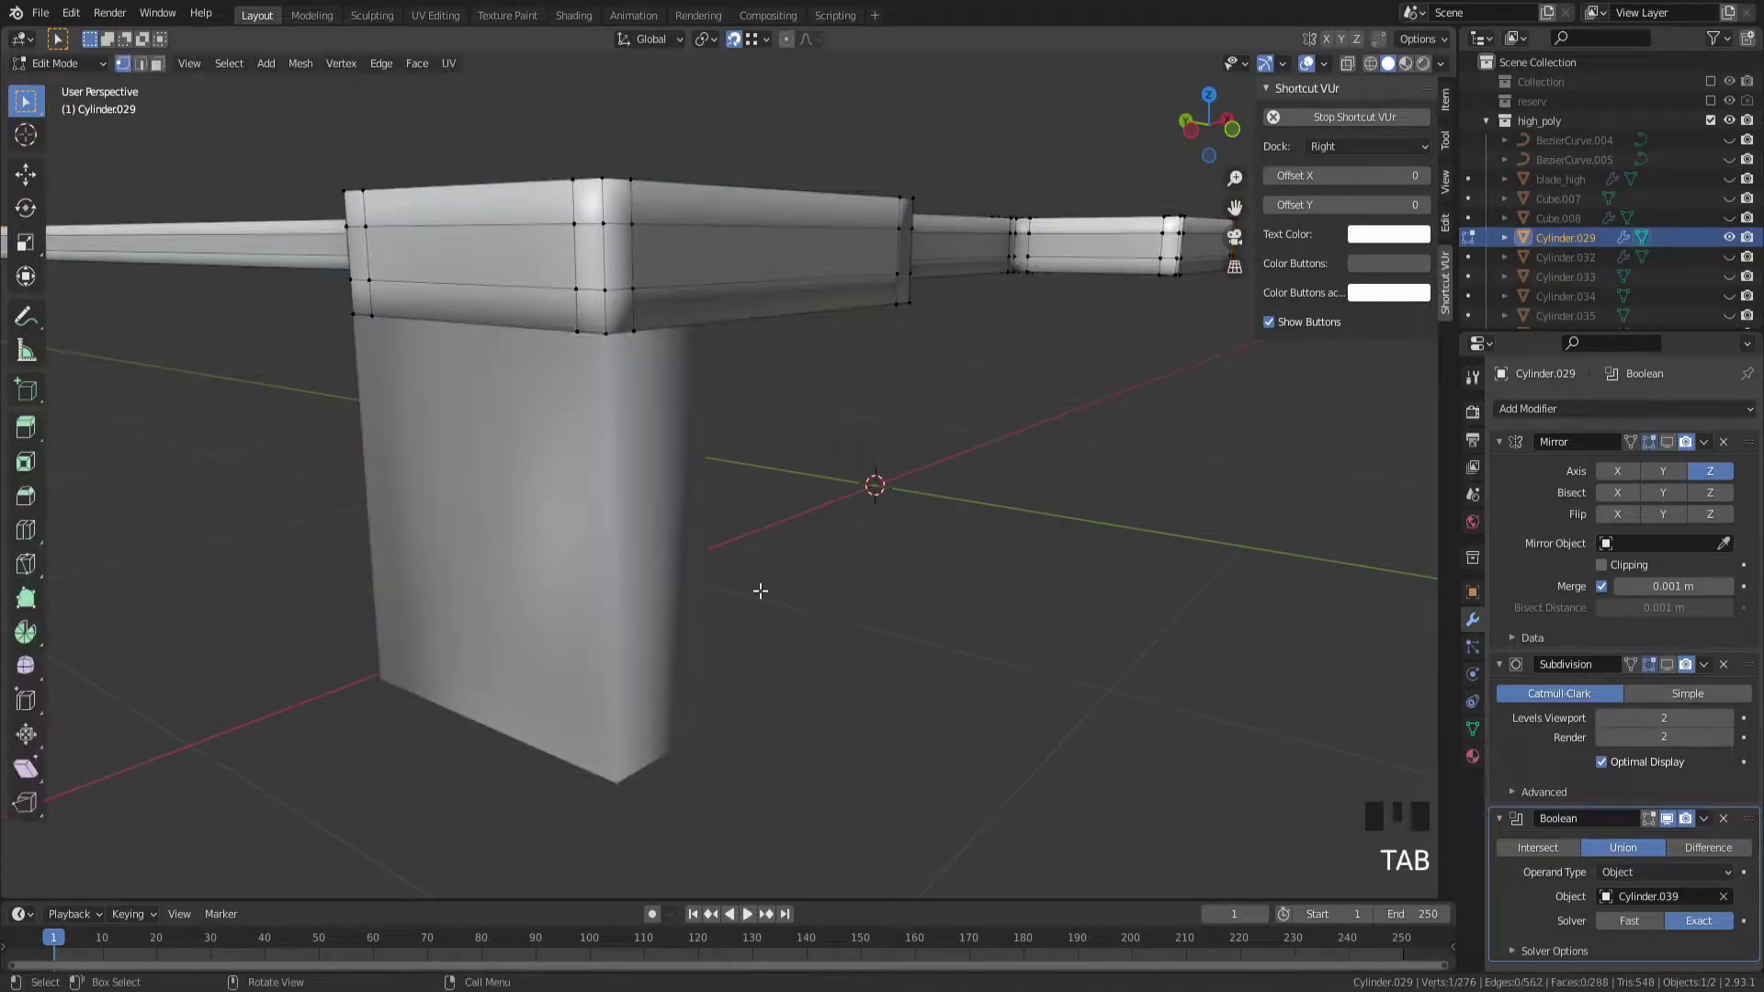
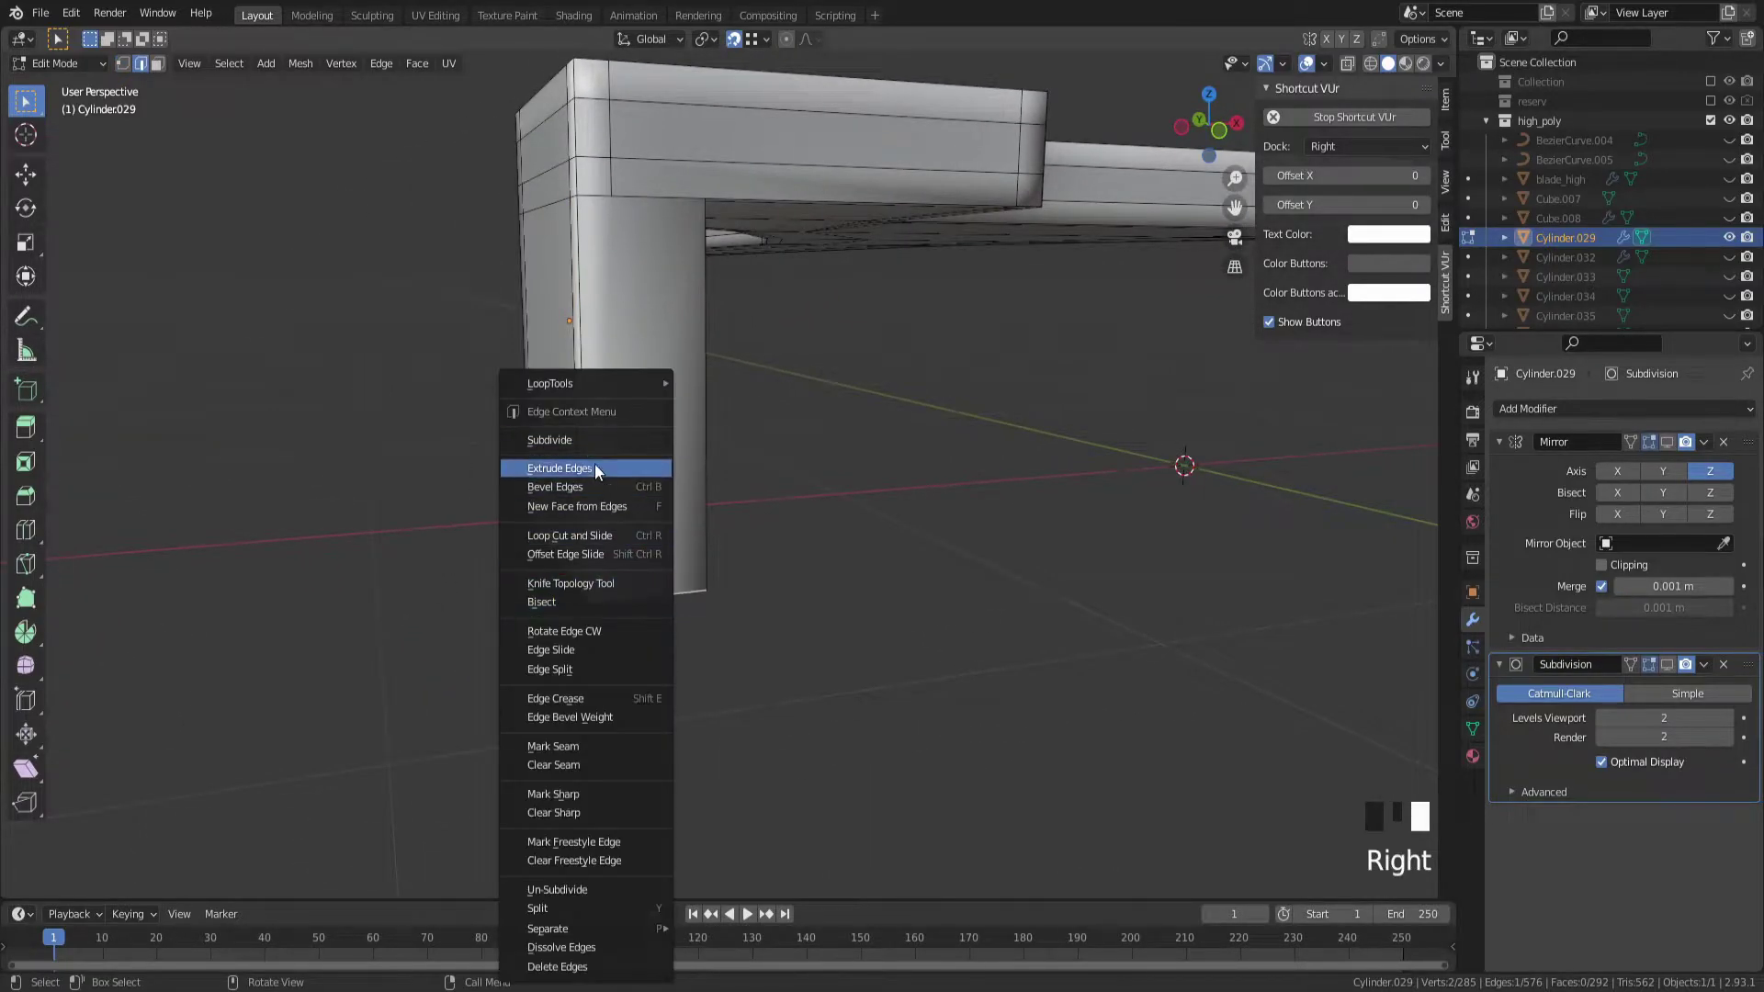
Extrude the guard's open side edges straight down along Y into a longer leg
{"action": "key", "text": "1"}
{"action": "left_click", "coordinate": [660, 567]}
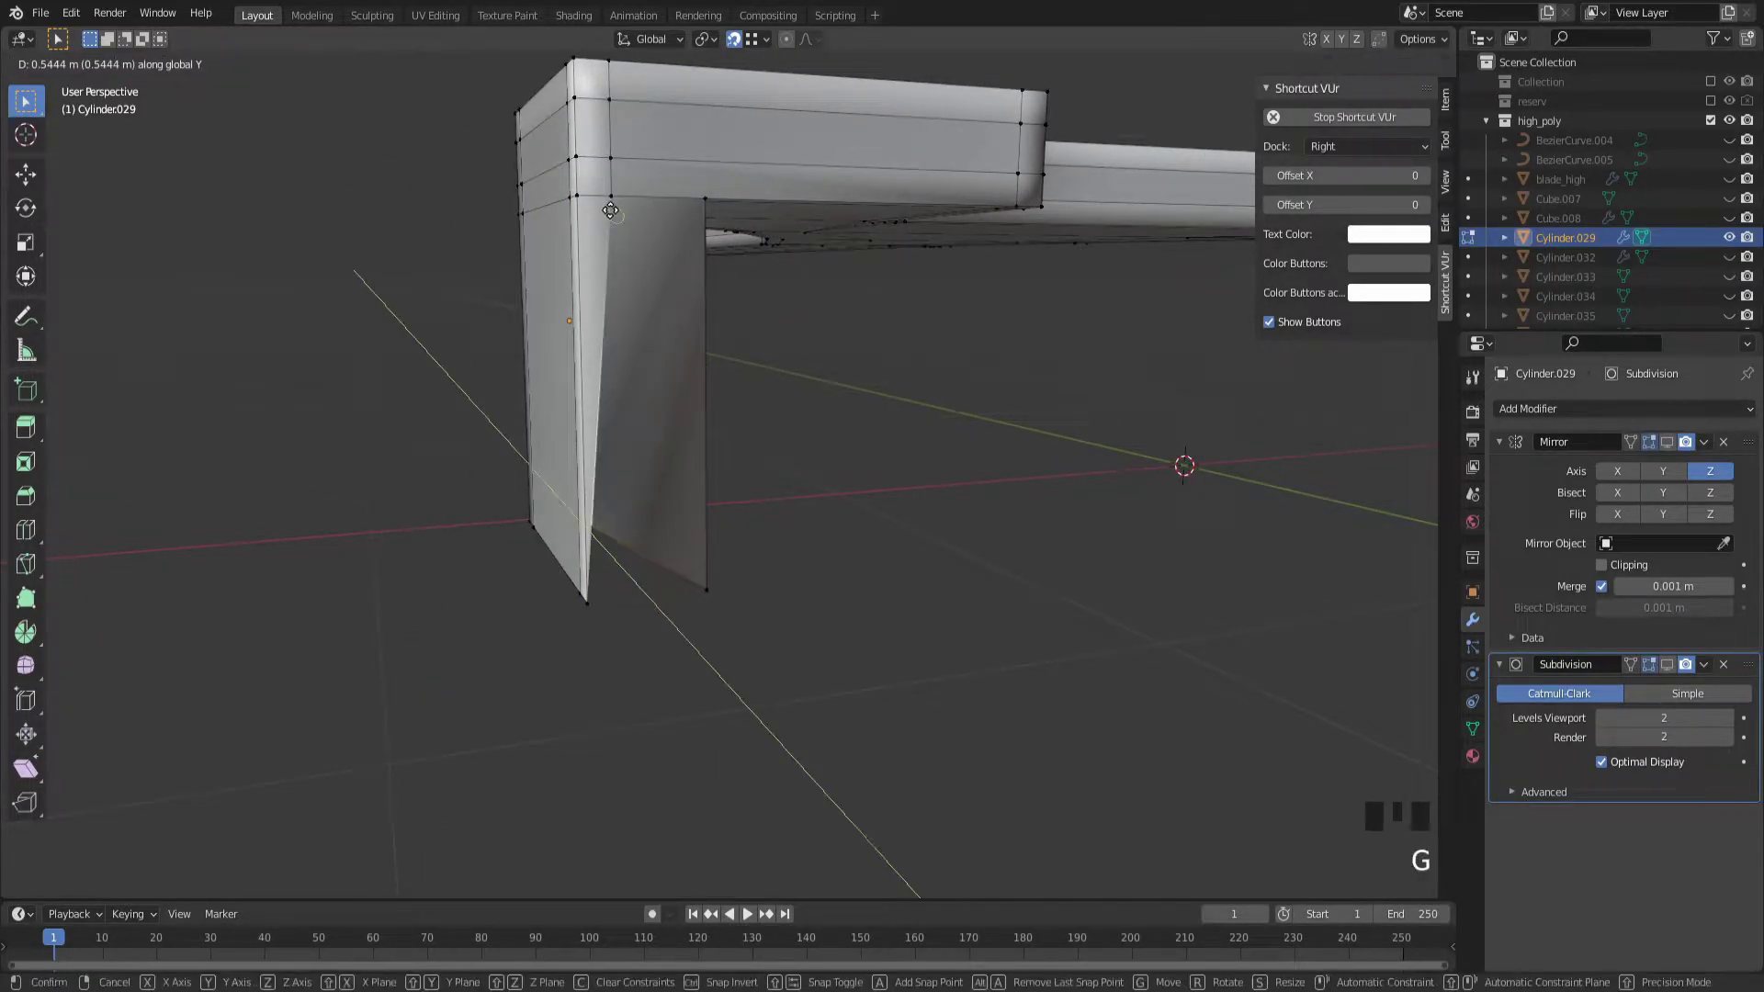
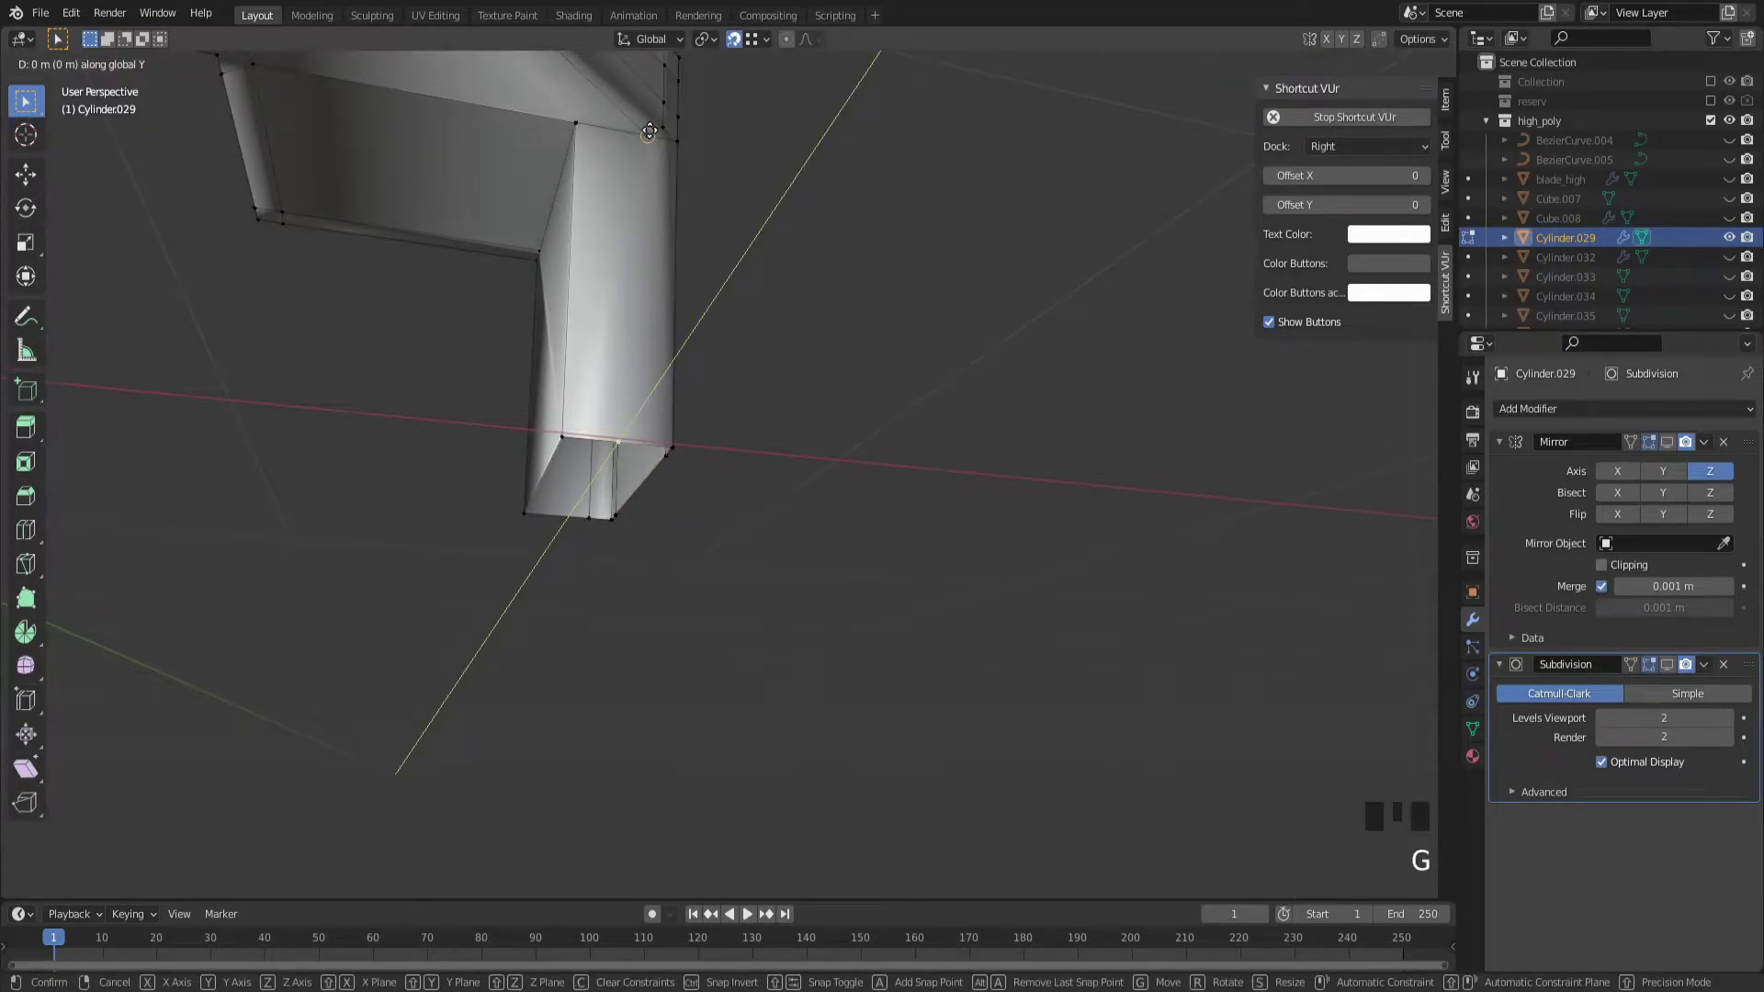
{"action": "left_click", "coordinate": [644, 129]}
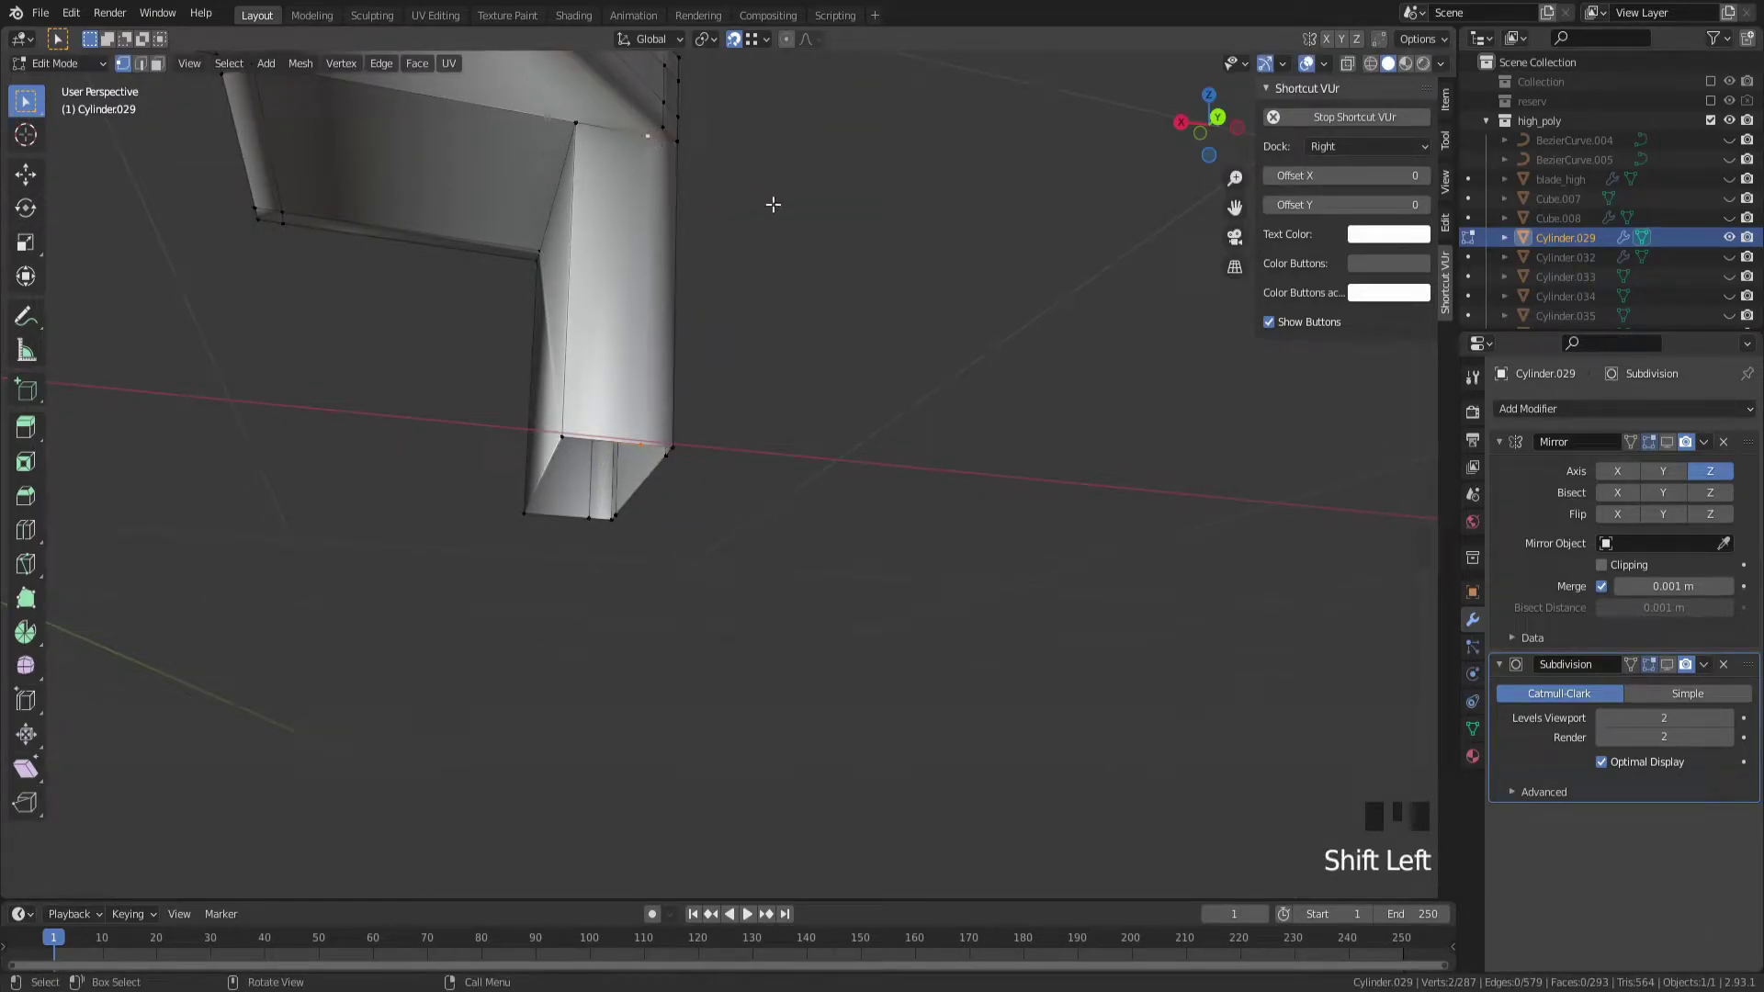
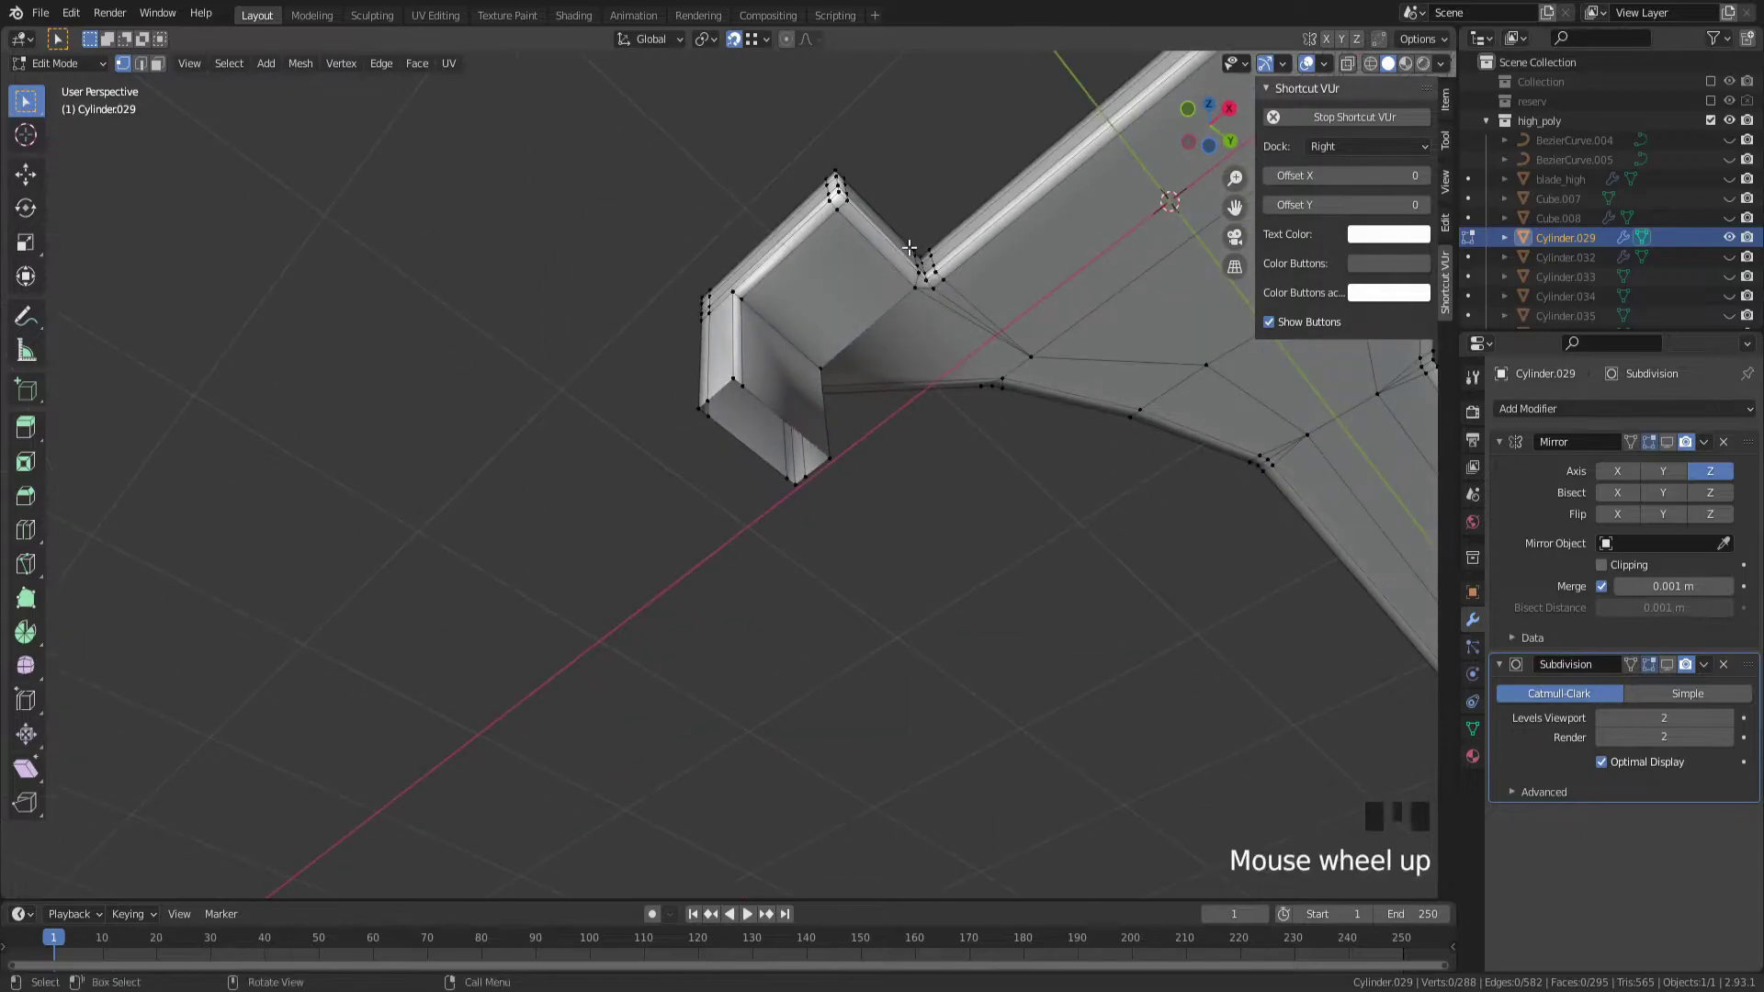
Check the smoothed guard in Object Mode with the Mirror modifier active
{"action": "left_click_drag", "start_coordinate": [903, 244], "coordinate": [762, 311]}
{"action": "key", "text": "Tab"}
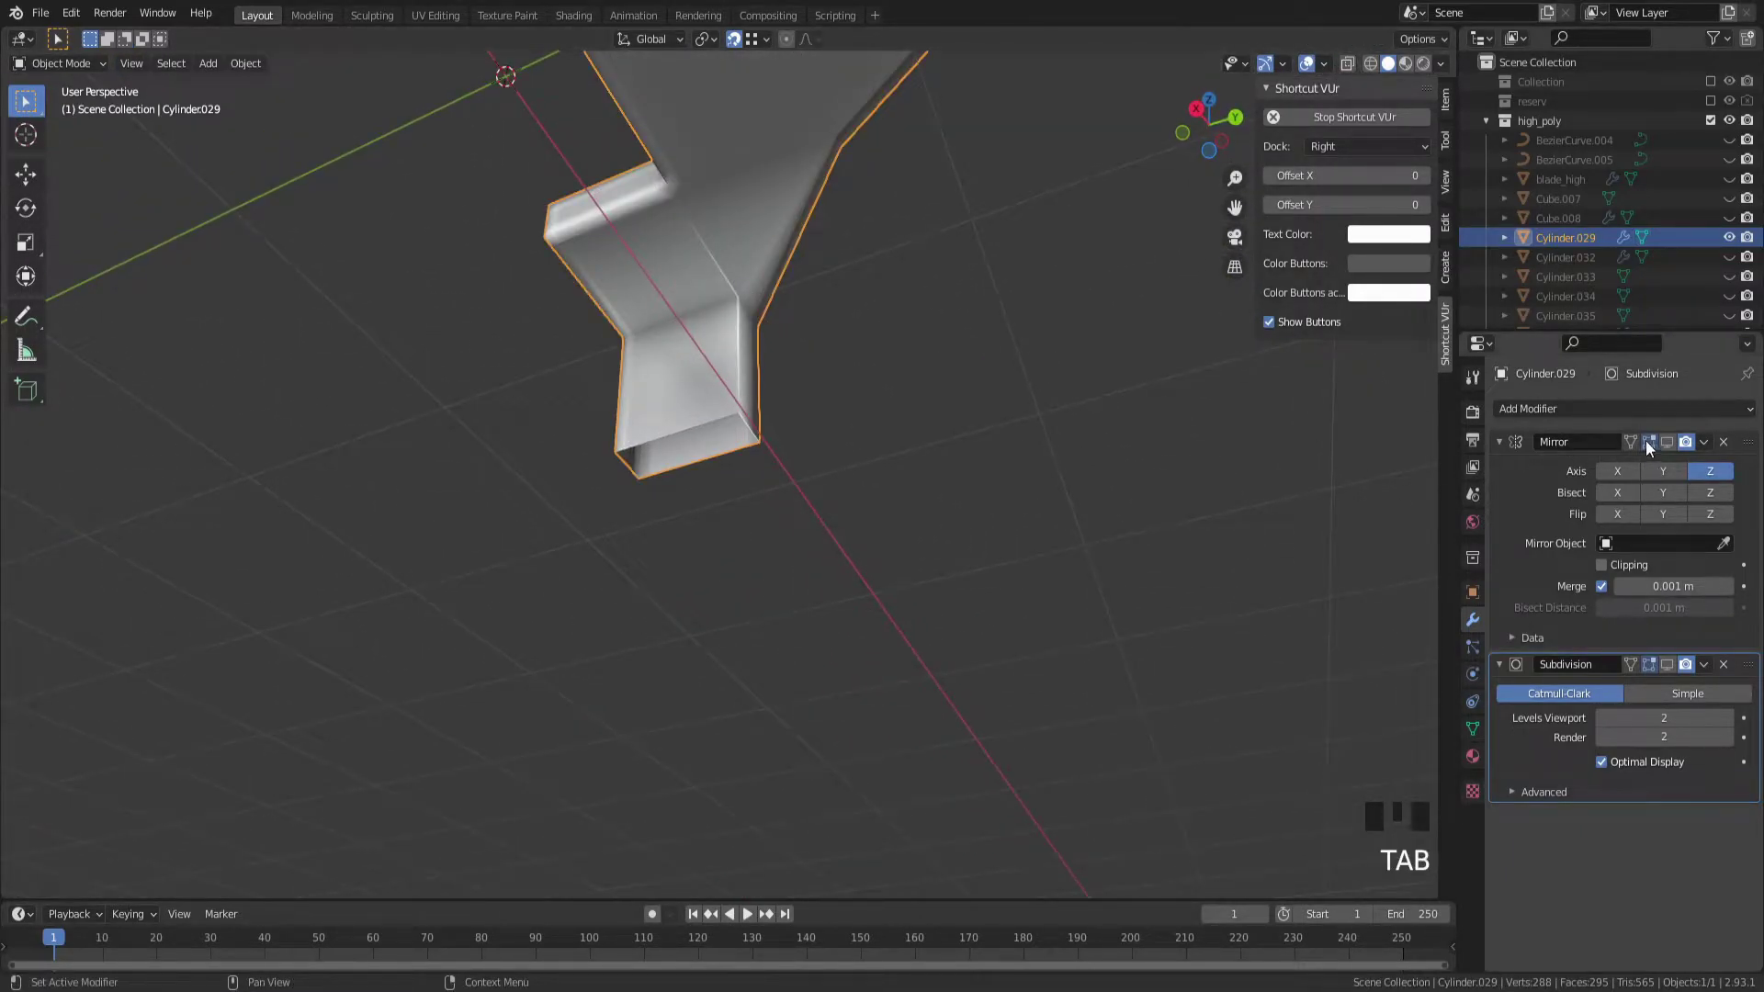
{"action": "left_click", "coordinate": [1666, 445]}
{"action": "left_click", "coordinate": [1678, 678]}
{"action": "left_click_drag", "start_coordinate": [1000, 491], "coordinate": [943, 529]}
Back in Edit Mode, add a loop cut near the end of the guard's downward leg
{"action": "key", "text": "Tab"}
{"action": "middle_click", "coordinate": [908, 517]}
{"action": "scroll", "scroll_direction": "up", "scroll_amount": 3}
{"action": "key", "text": "ctrl+r"}
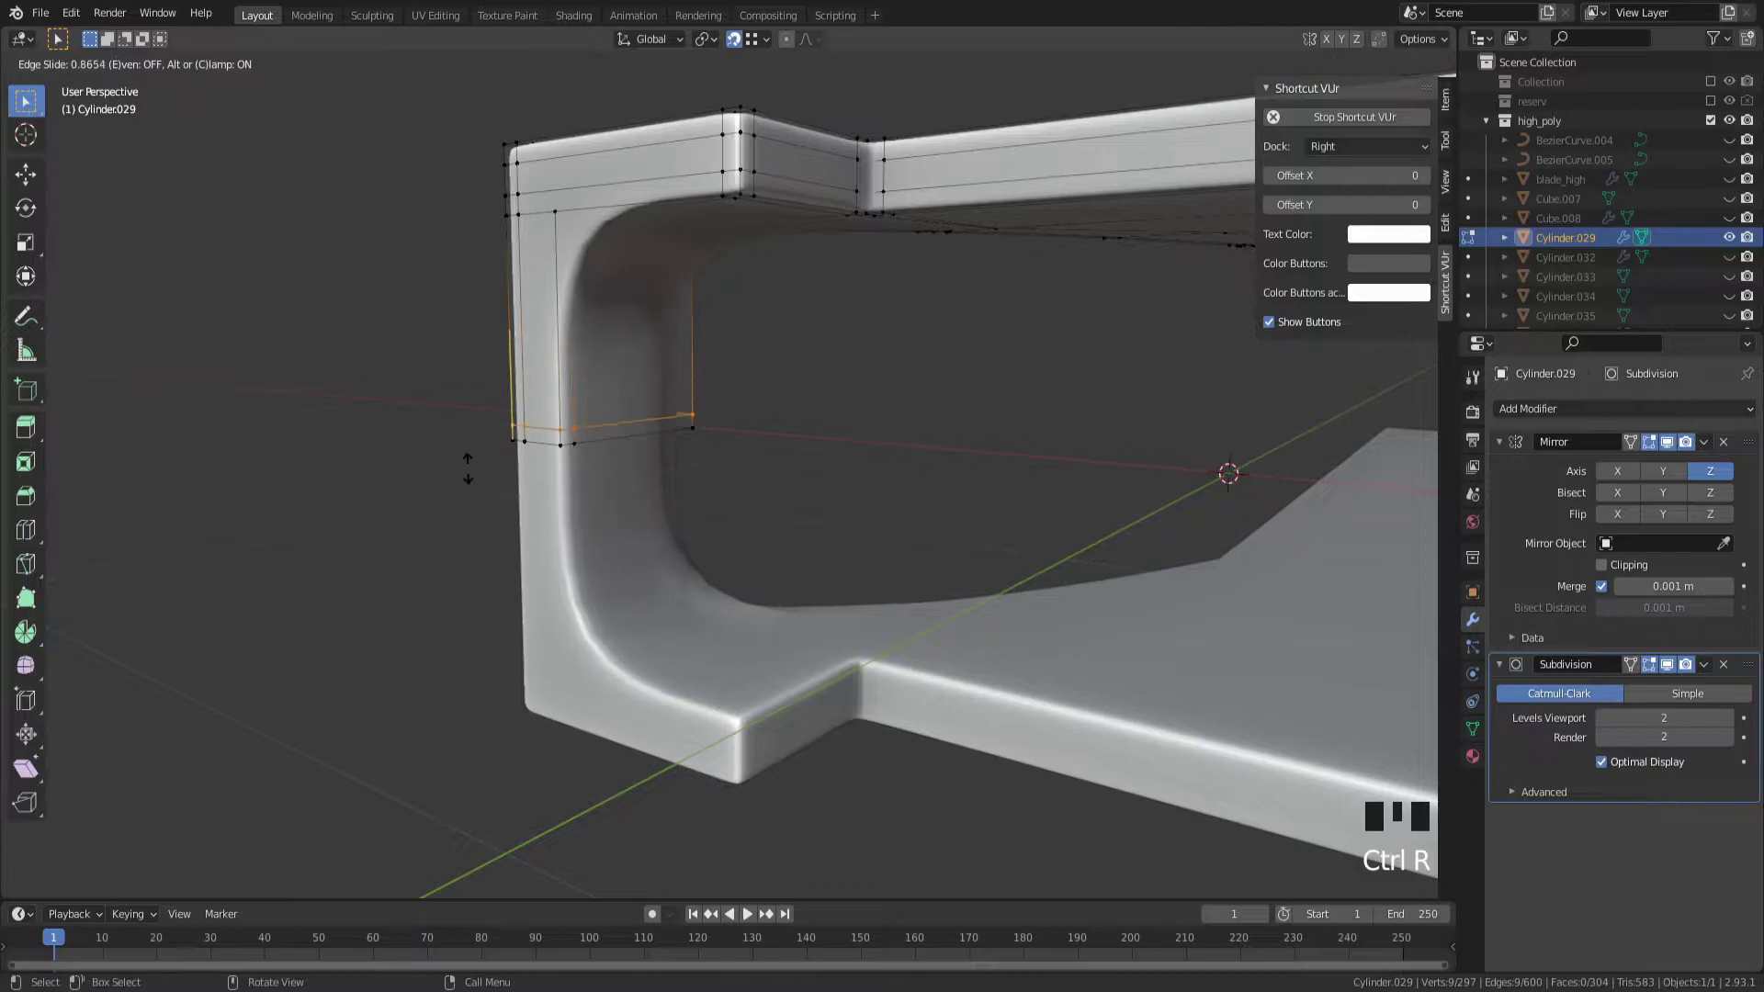
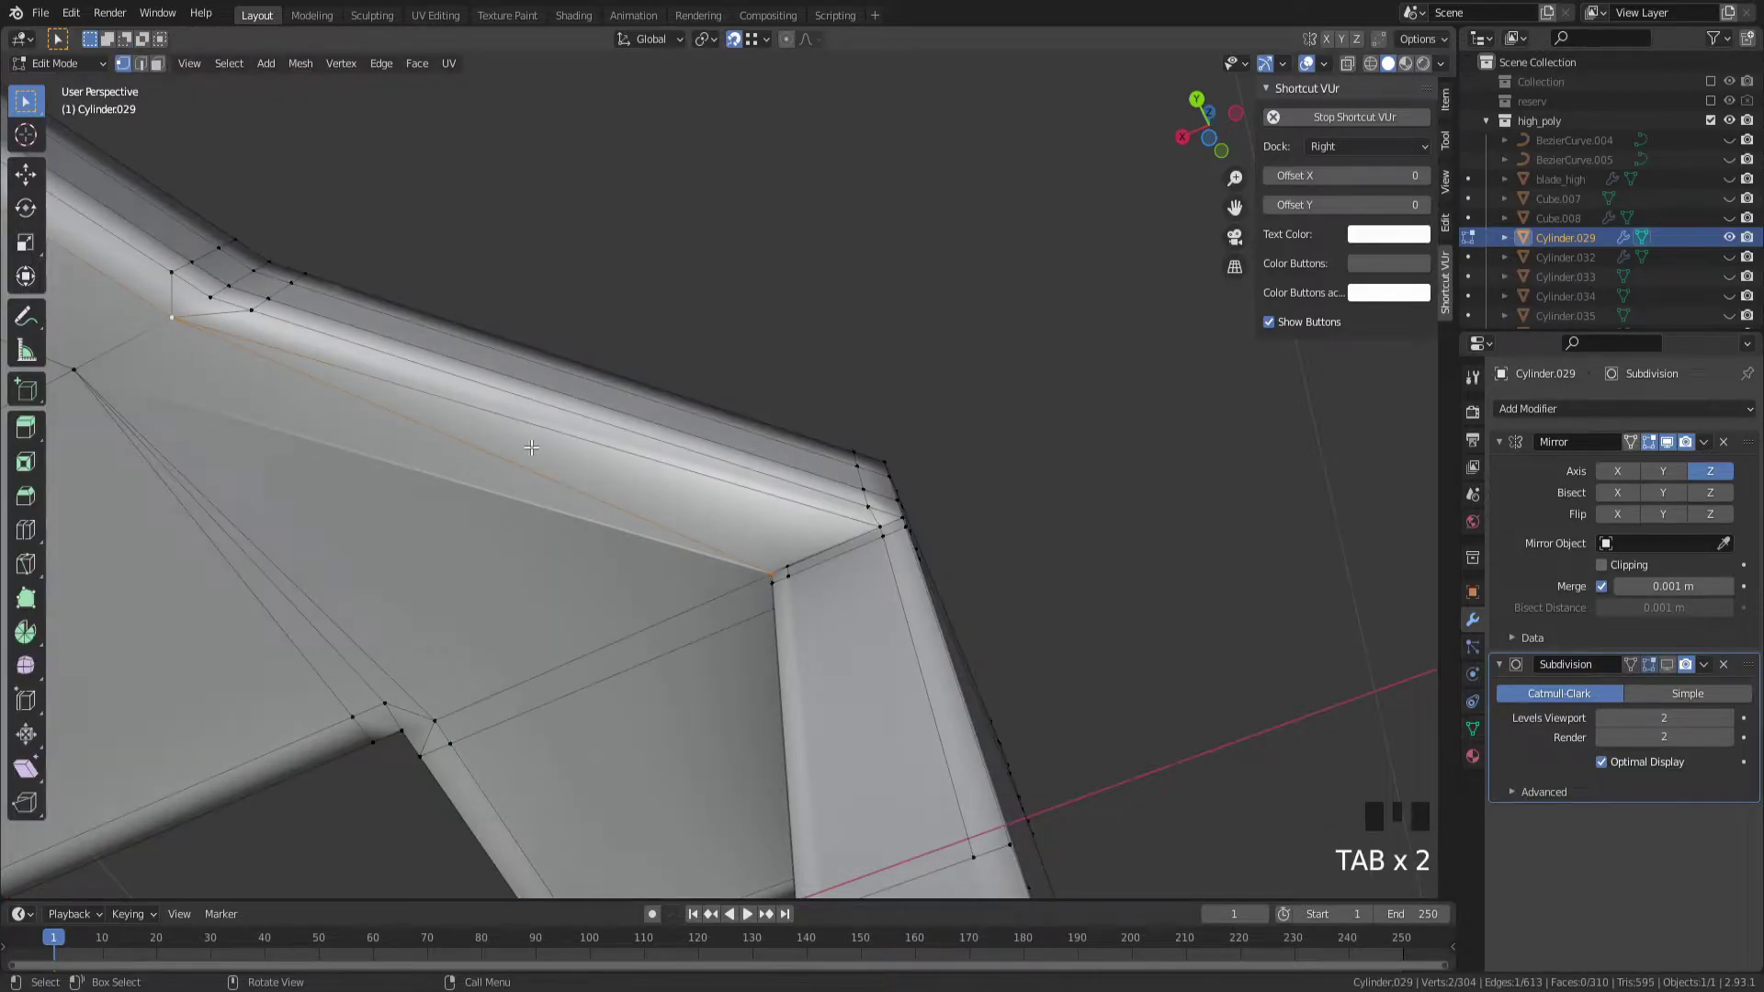
Undo the diagonal edge on the inner corner face and join a different vertex pair with J
{"action": "key", "text": "ctrl+z"}
{"action": "key", "text": "ctrl+z"}
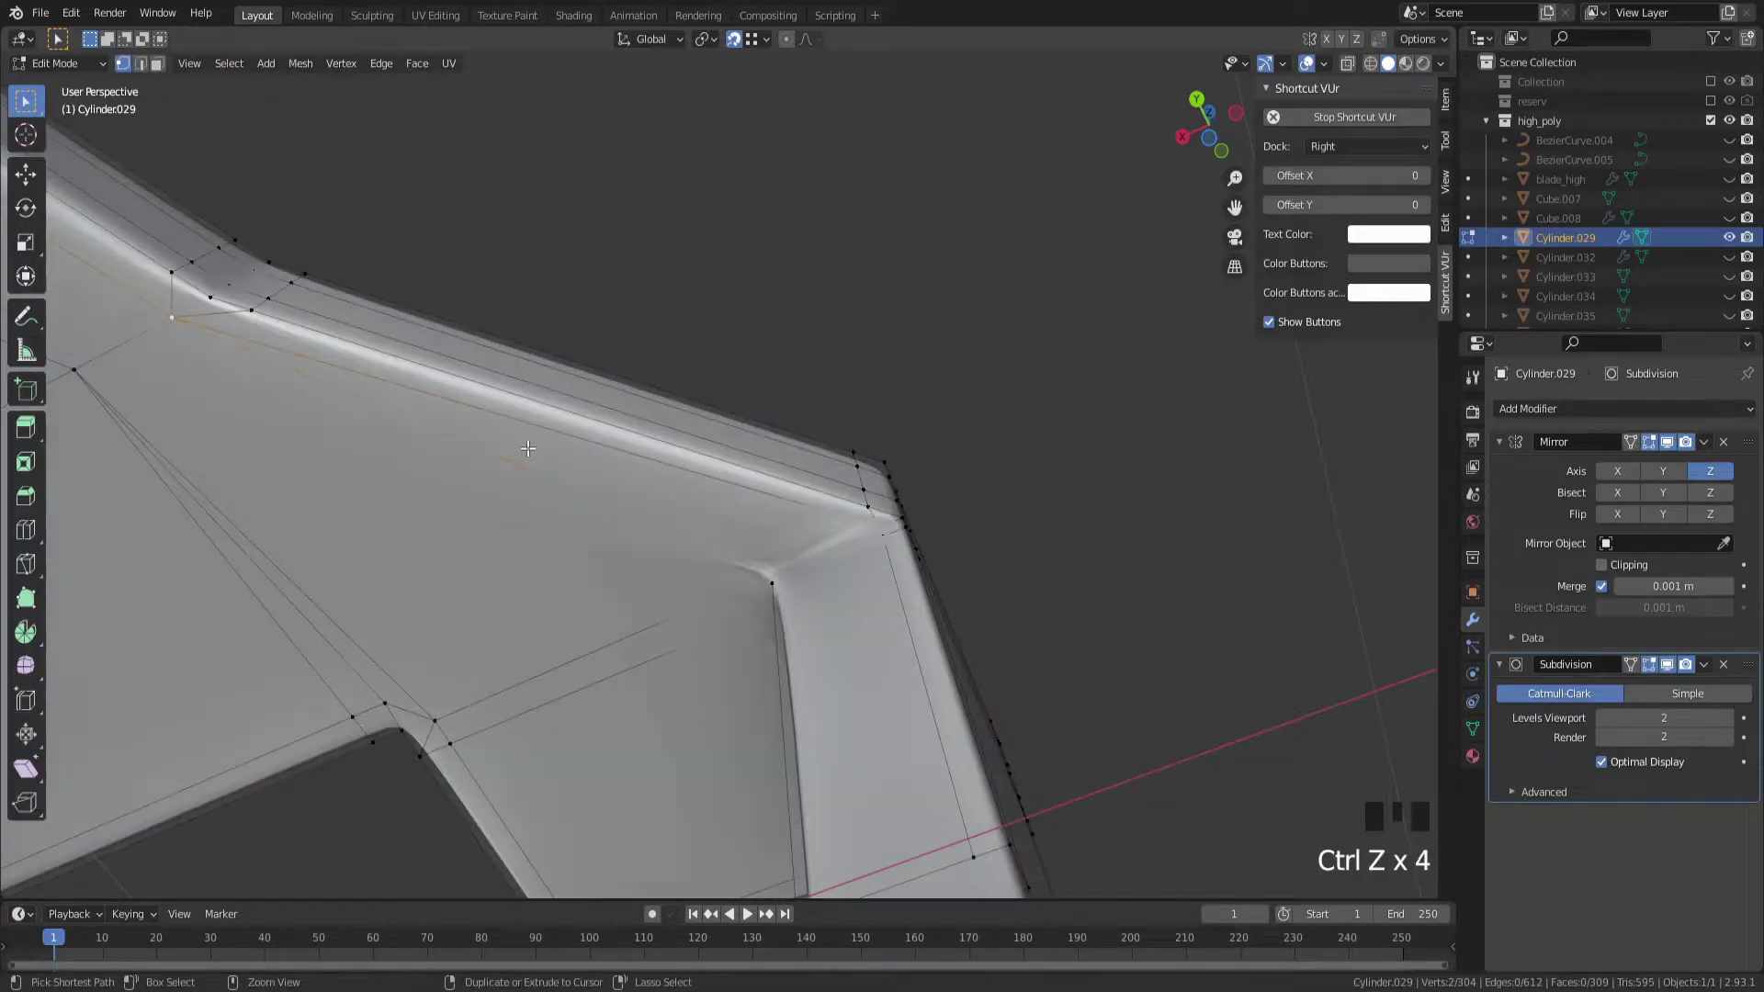
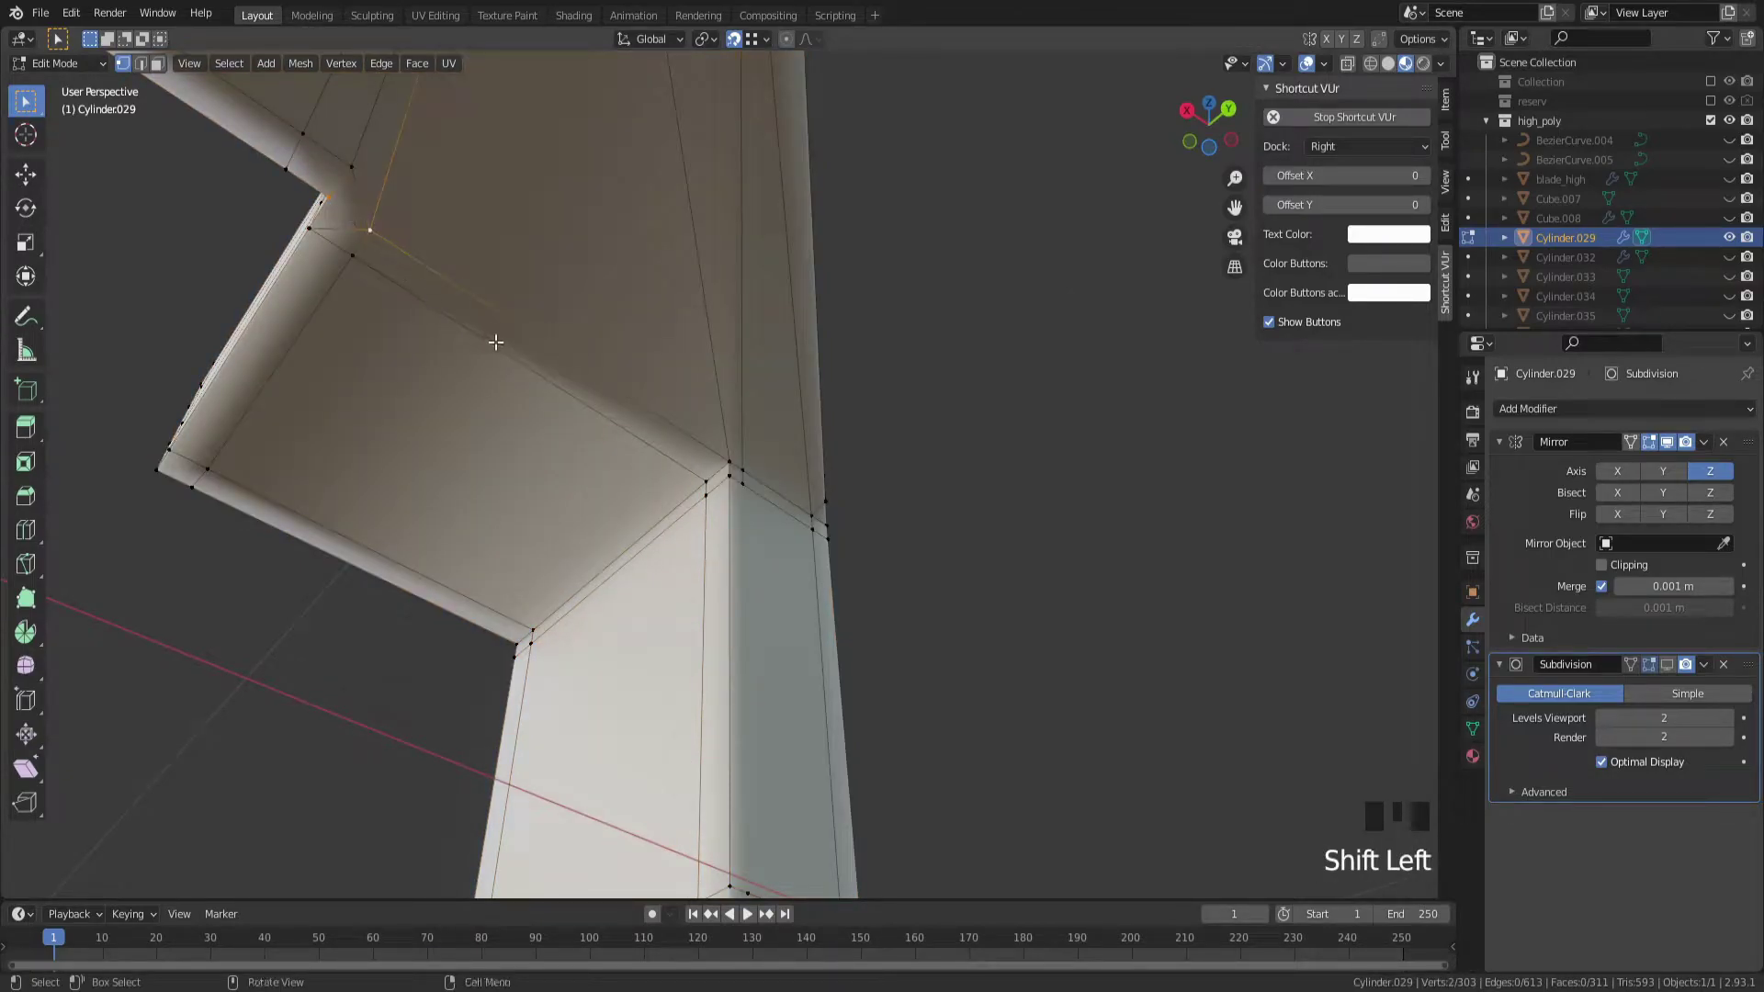
{"action": "key", "text": "j"}
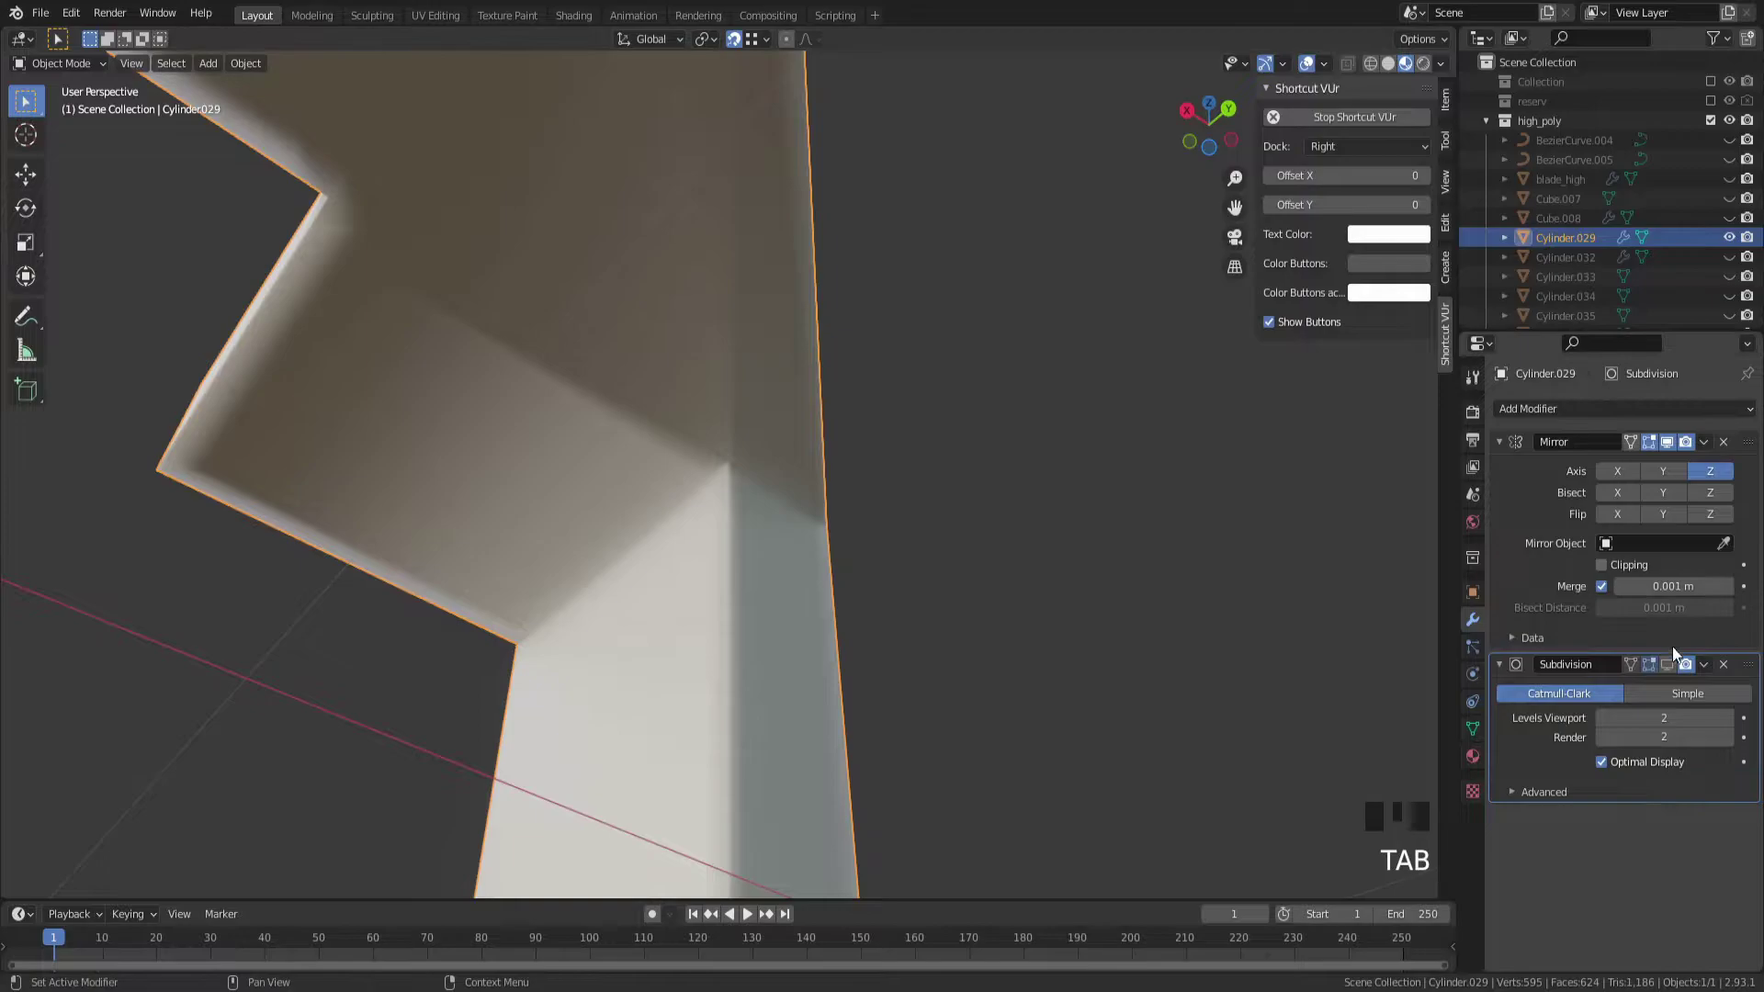
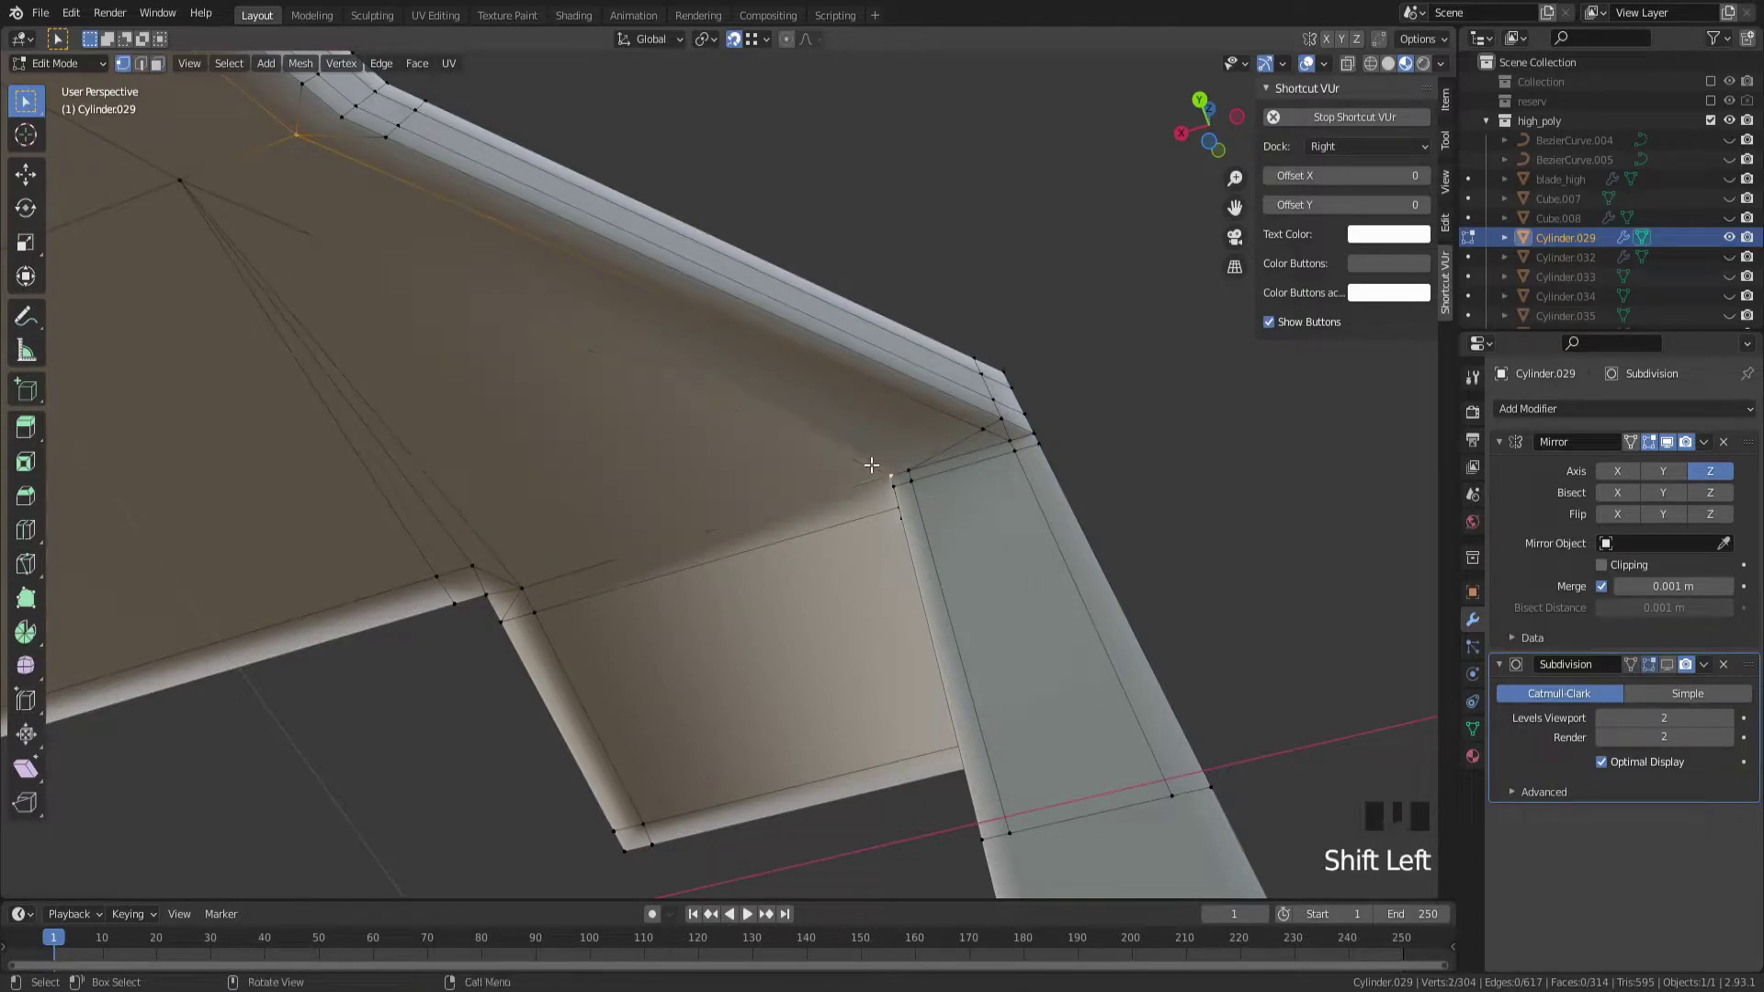
Dissolve the stray edge on the guard's inner corner face
{"action": "key", "text": "j"}
{"action": "left_click", "coordinate": [637, 372]}
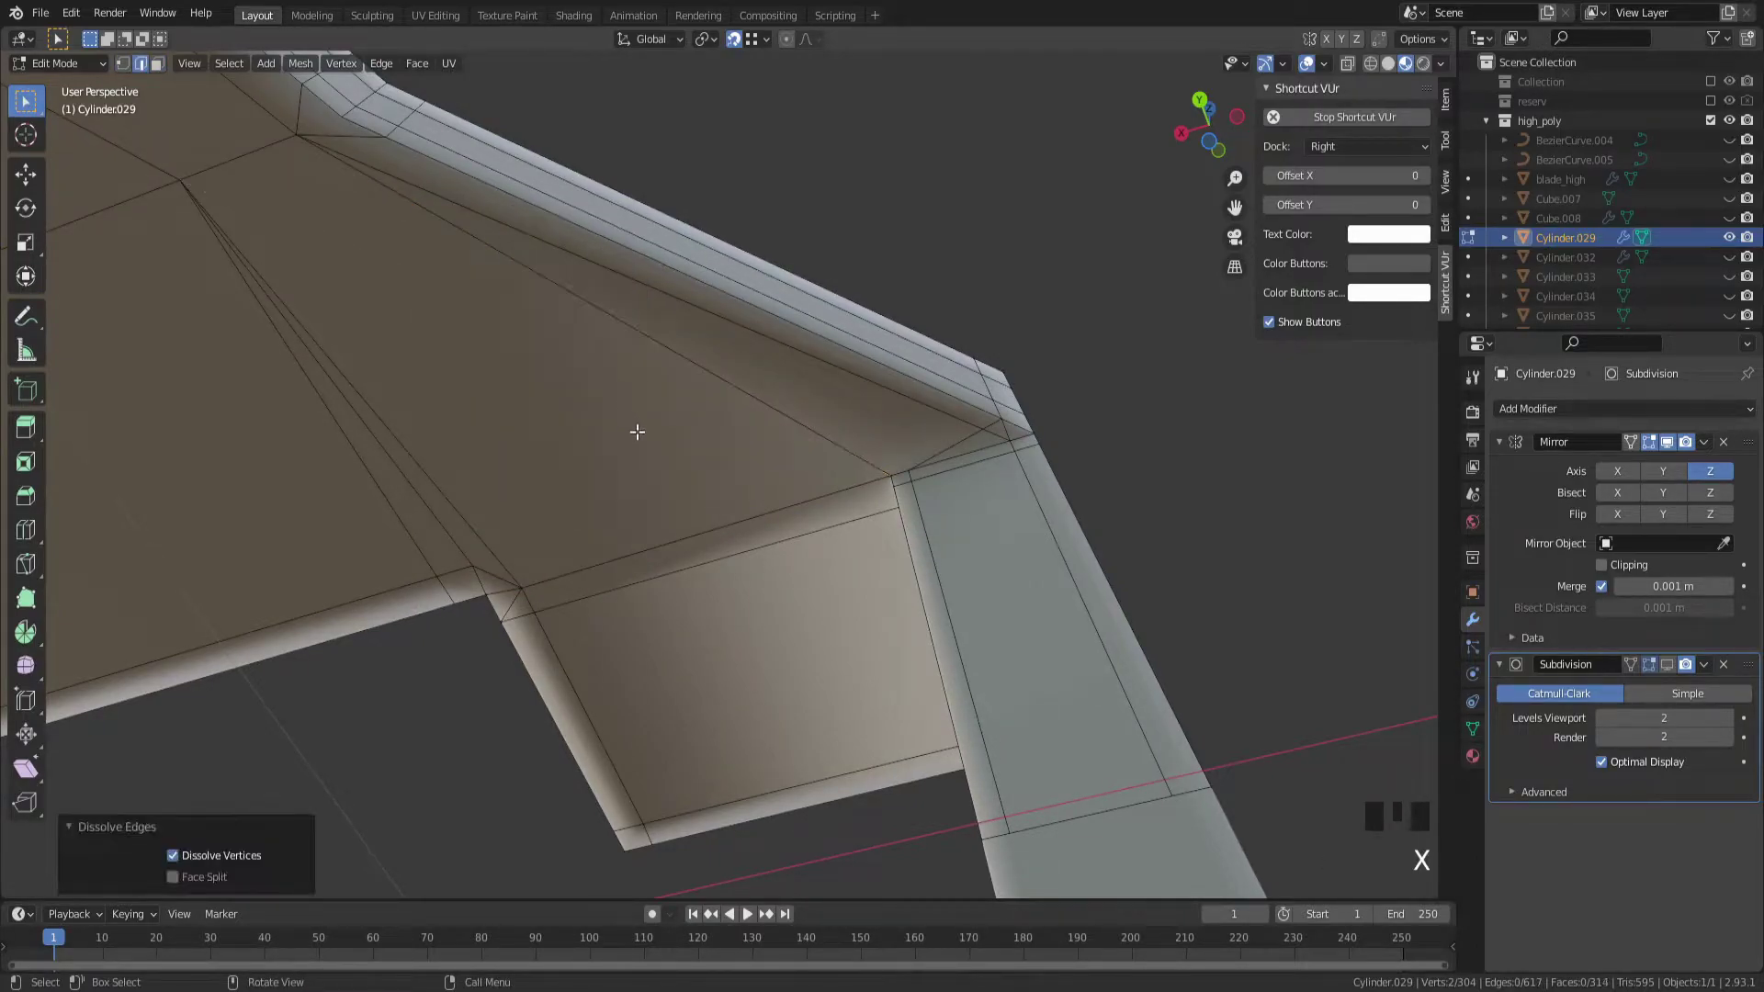
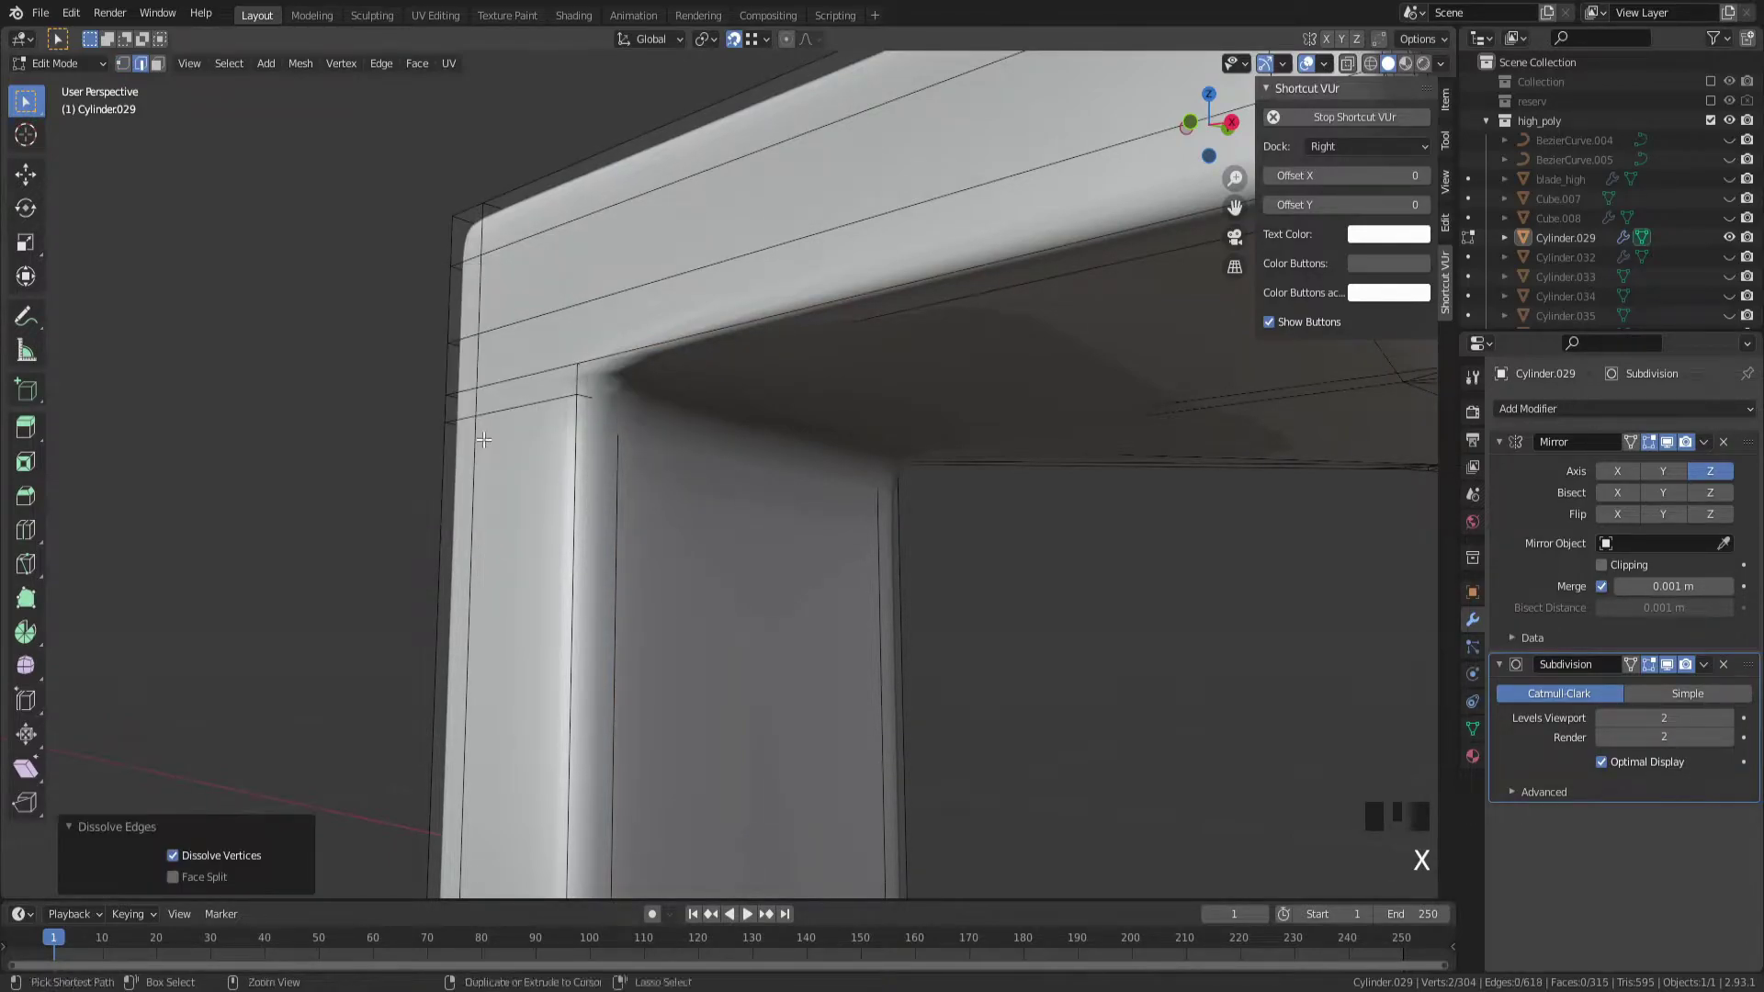
Undo the last corner edits and view the guard's corner through wireframe
{"action": "left_click_drag", "start_coordinate": [544, 444], "coordinate": [650, 503]}
{"action": "scroll", "scroll_direction": "down", "scroll_amount": 3}
{"action": "key", "text": "ctrl+z"}
{"action": "left_click_drag", "start_coordinate": [654, 488], "coordinate": [584, 492]}
{"action": "key", "text": "ctrl+z"}
{"action": "left_click_drag", "start_coordinate": [574, 488], "coordinate": [593, 486]}
{"action": "scroll", "scroll_direction": "up", "scroll_amount": 3}
{"action": "key", "text": "z"}
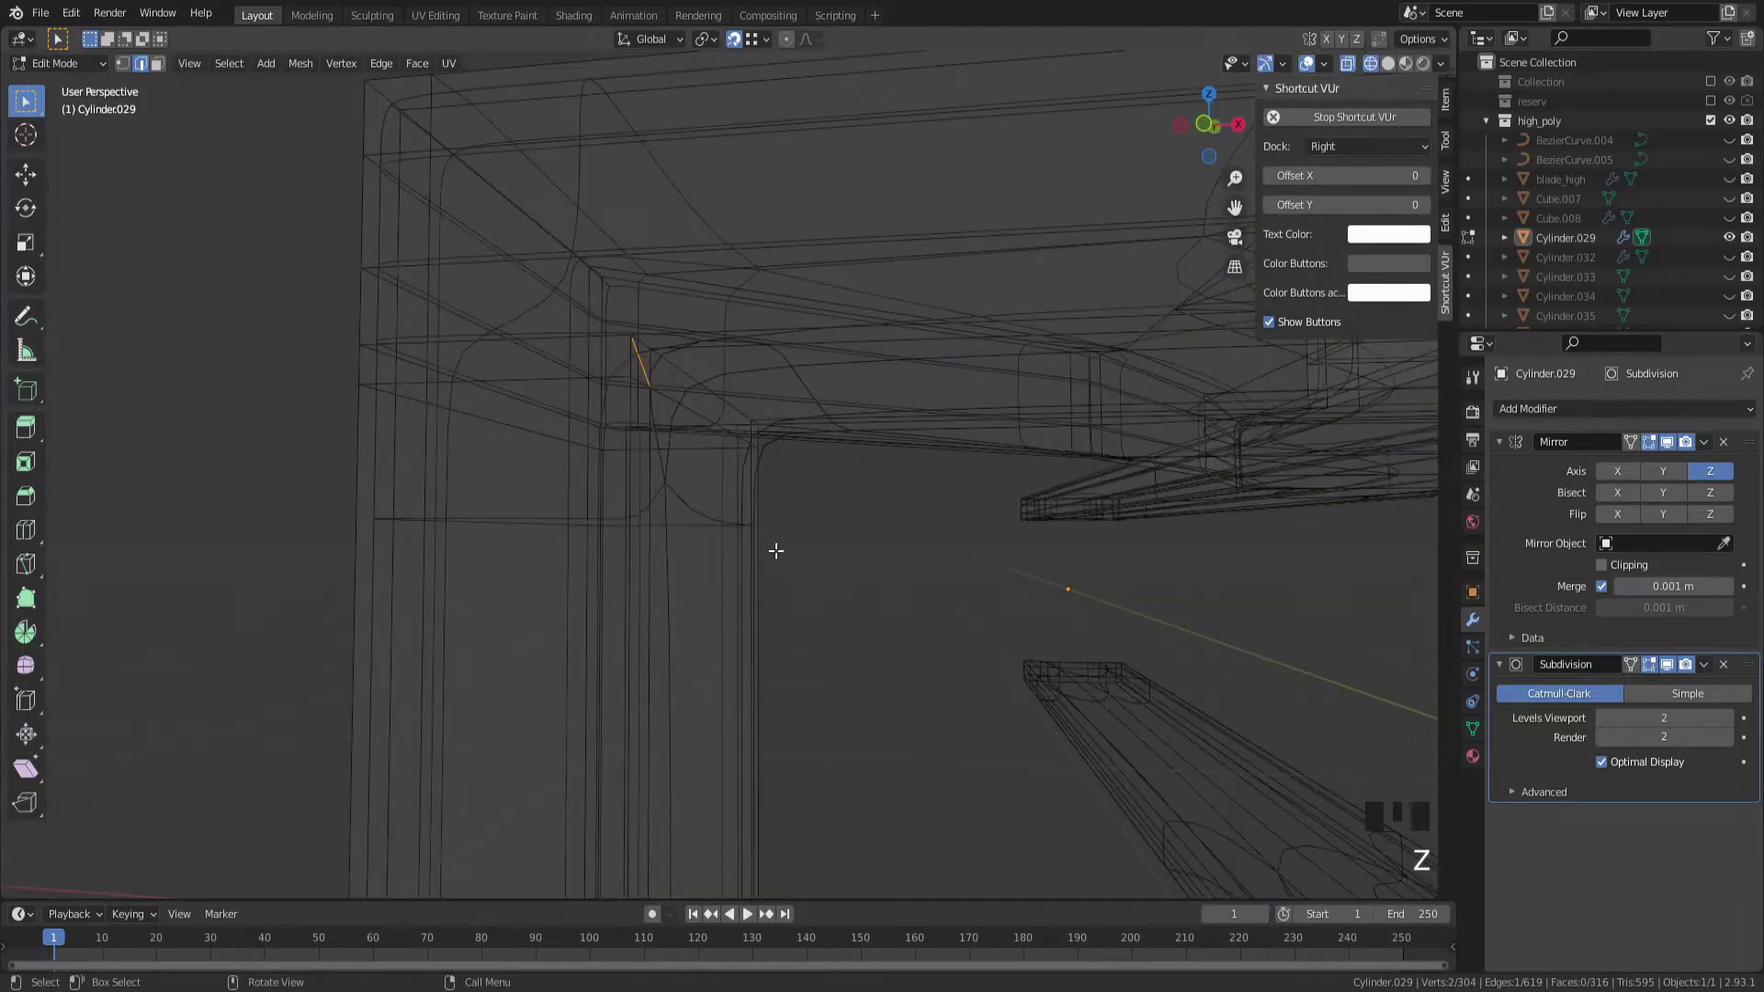
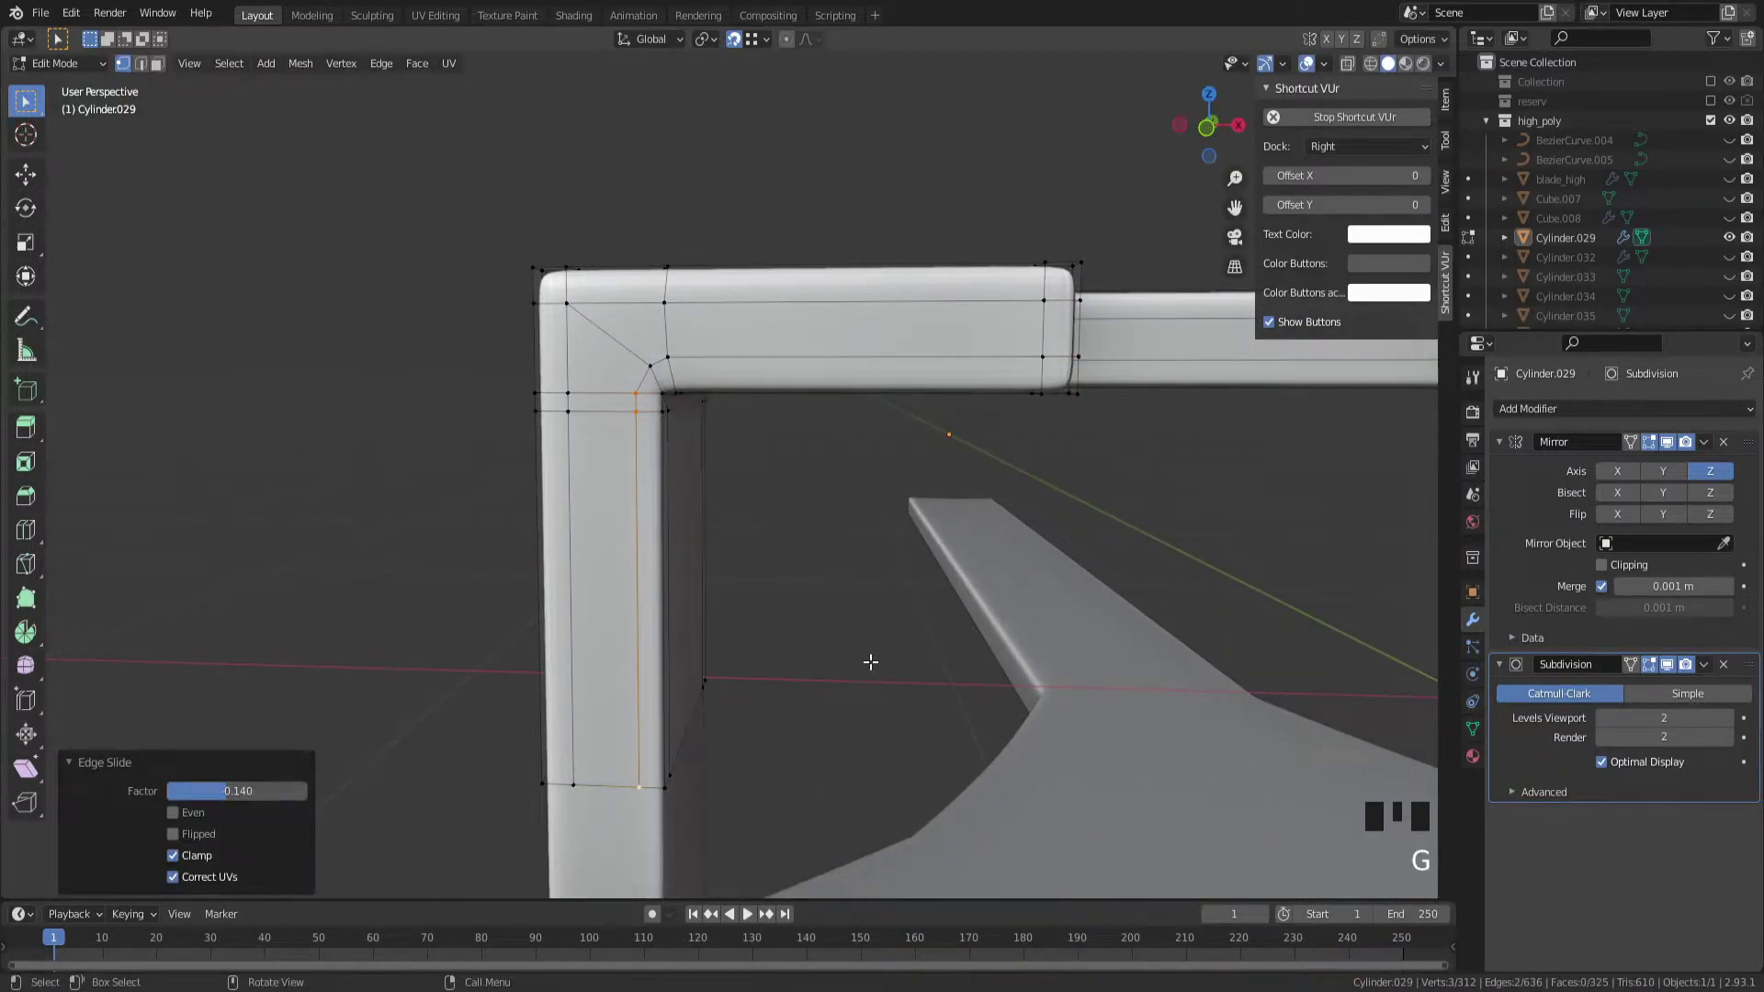
Inspect the tightened frame corner smoothed in Object Mode and return to mesh editing
{"action": "left_click_drag", "start_coordinate": [867, 669], "coordinate": [734, 530]}
{"action": "key", "text": "Tab"}
{"action": "left_click_drag", "start_coordinate": [908, 486], "coordinate": [785, 488]}
{"action": "key", "text": "Tab"}
{"action": "key", "text": "Tab"}
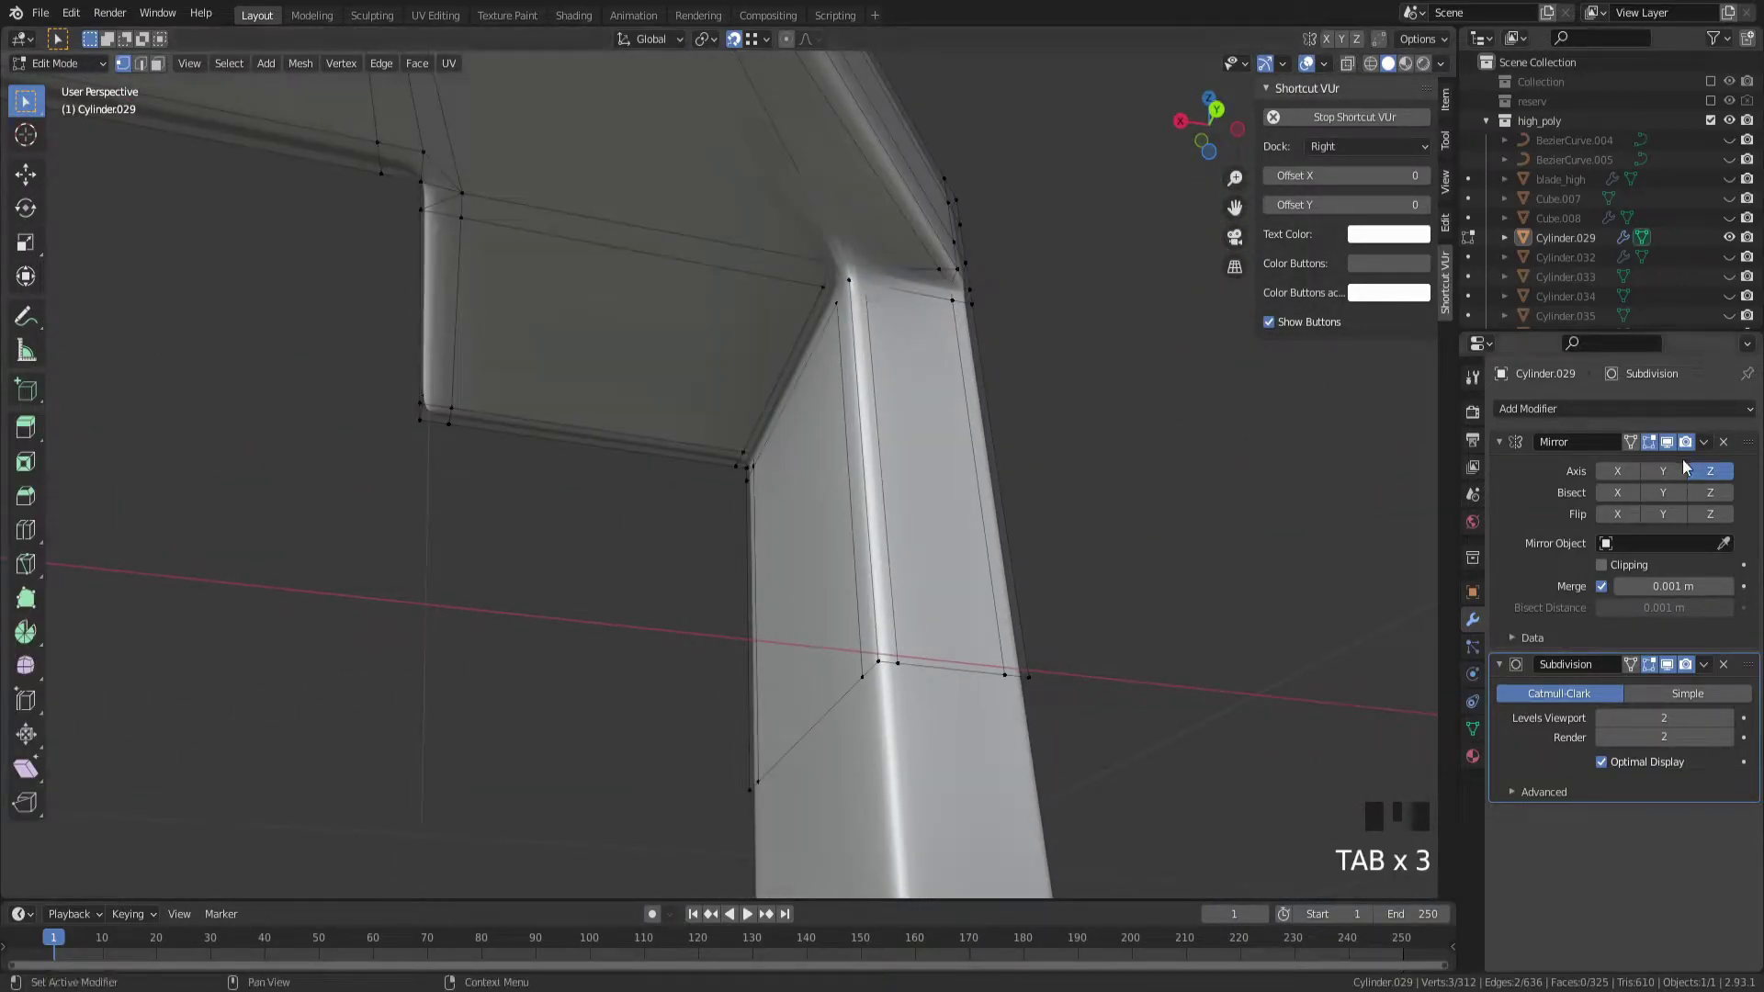
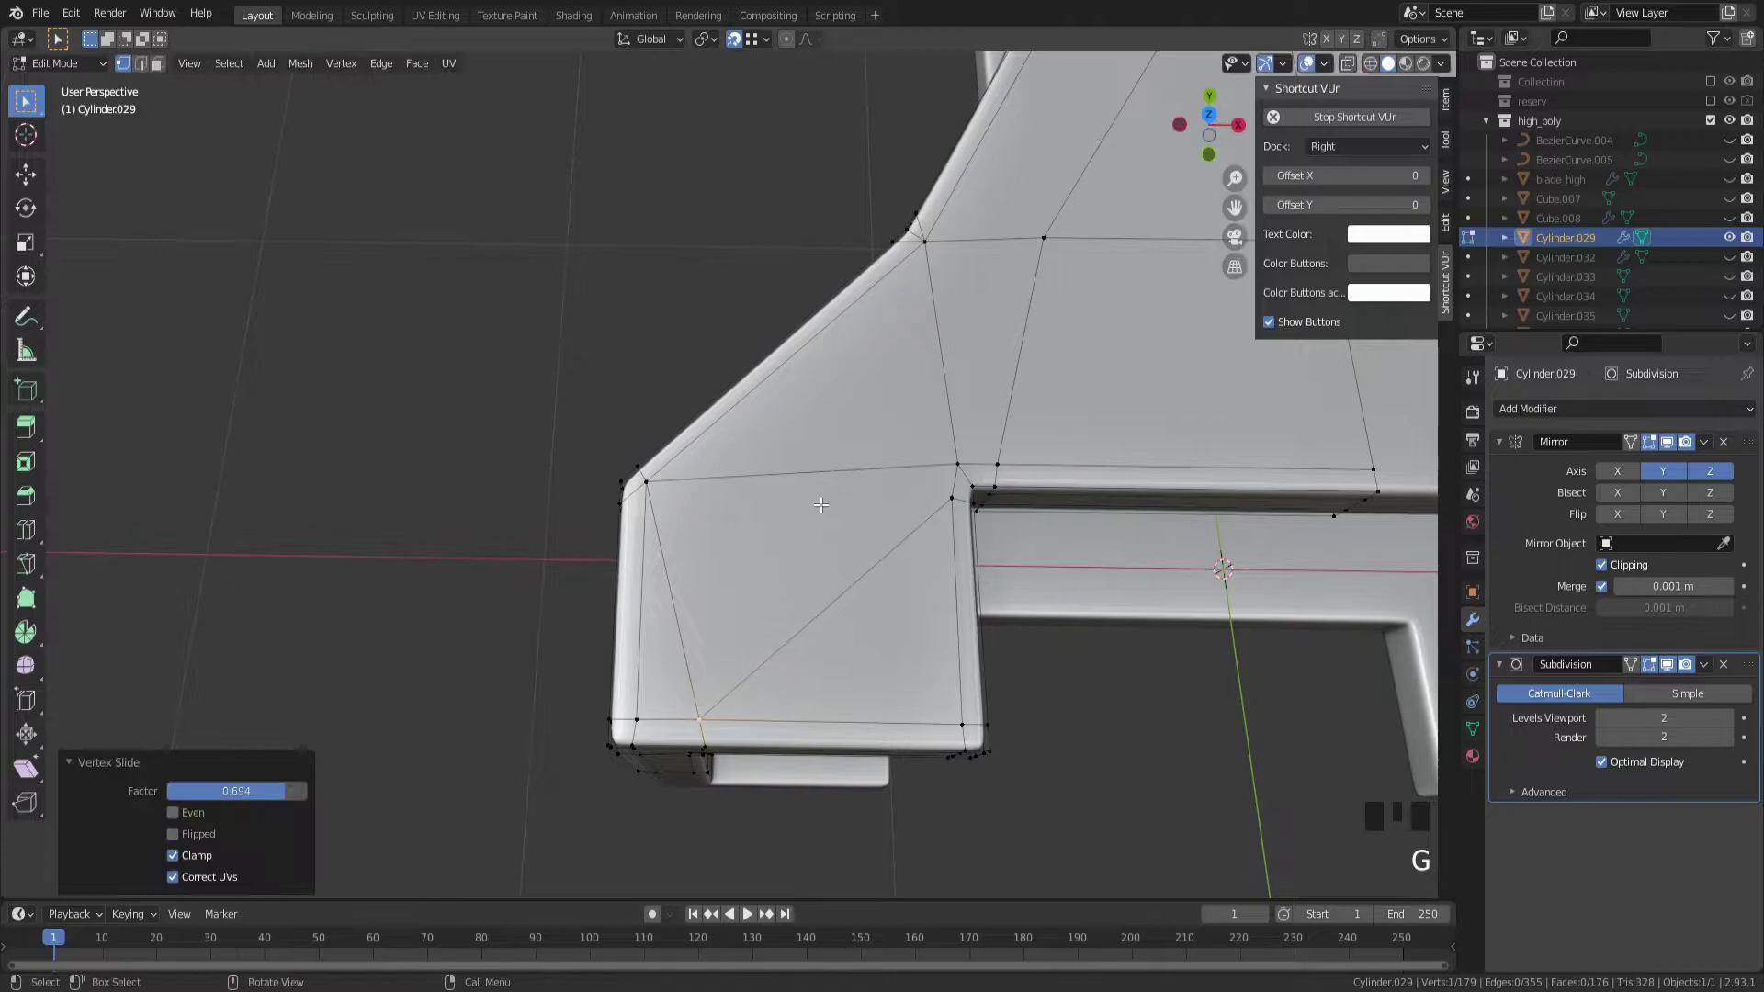
Inspect the smoothed guard and rename it blade_part_01_high in the Outliner
{"action": "left_click_drag", "start_coordinate": [856, 547], "coordinate": [763, 492]}
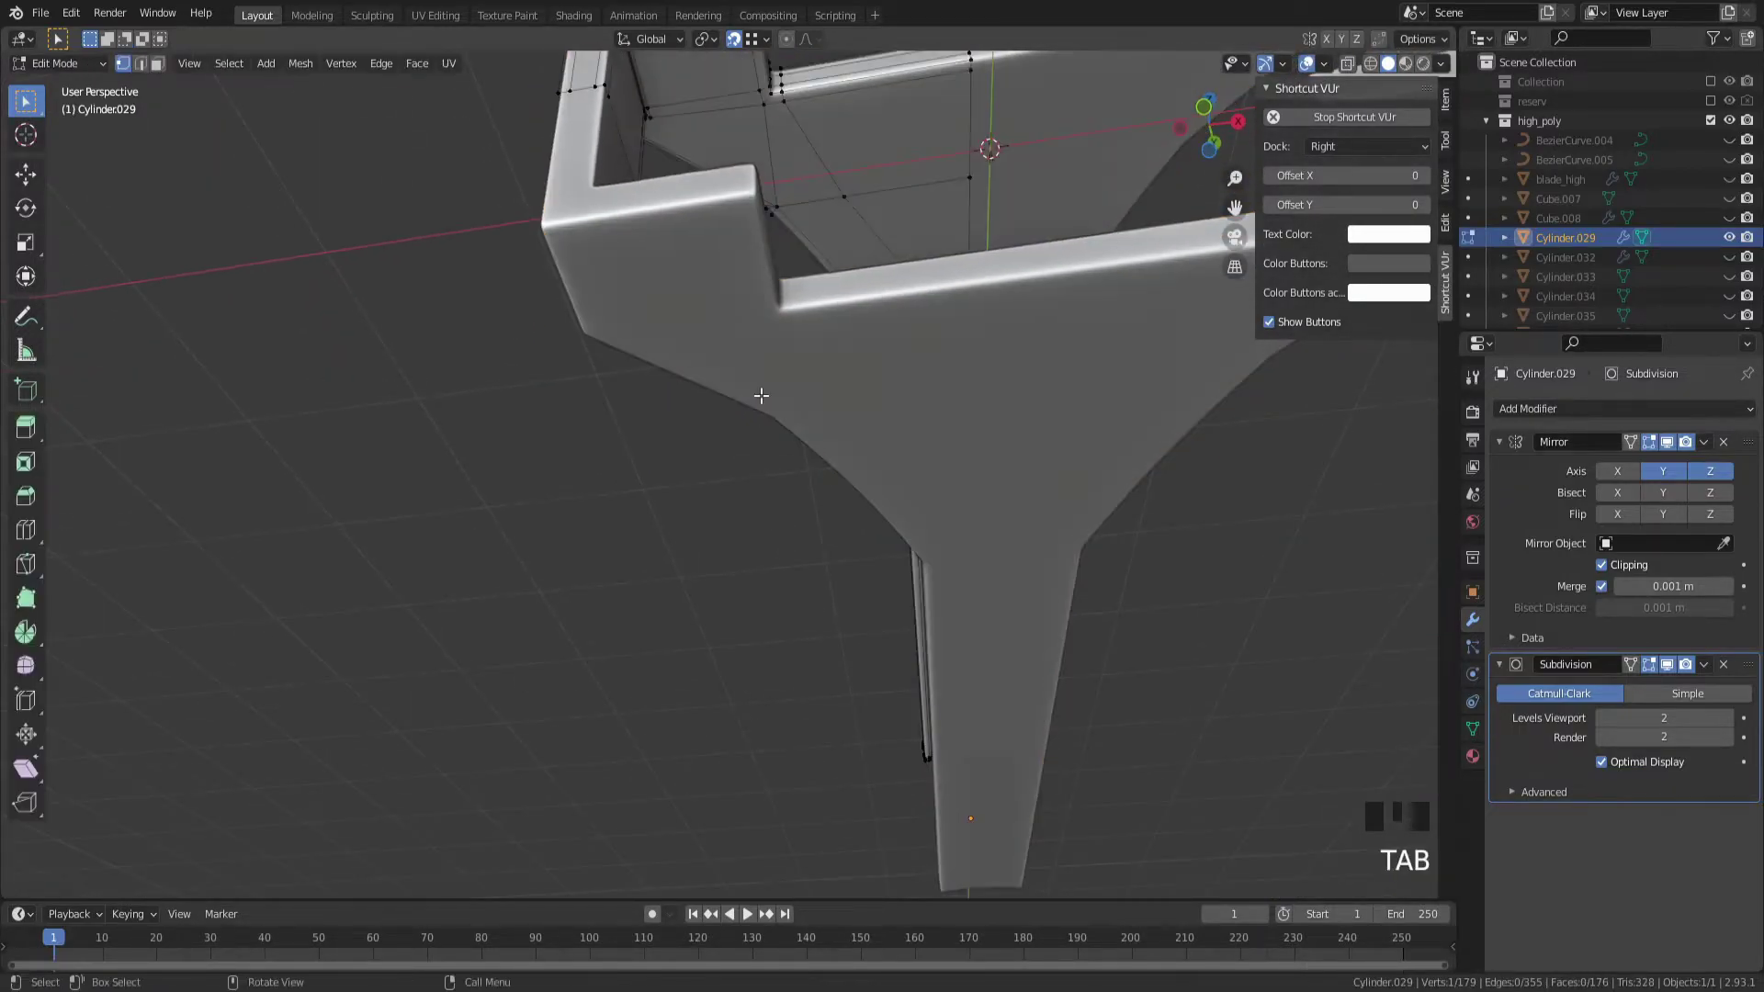
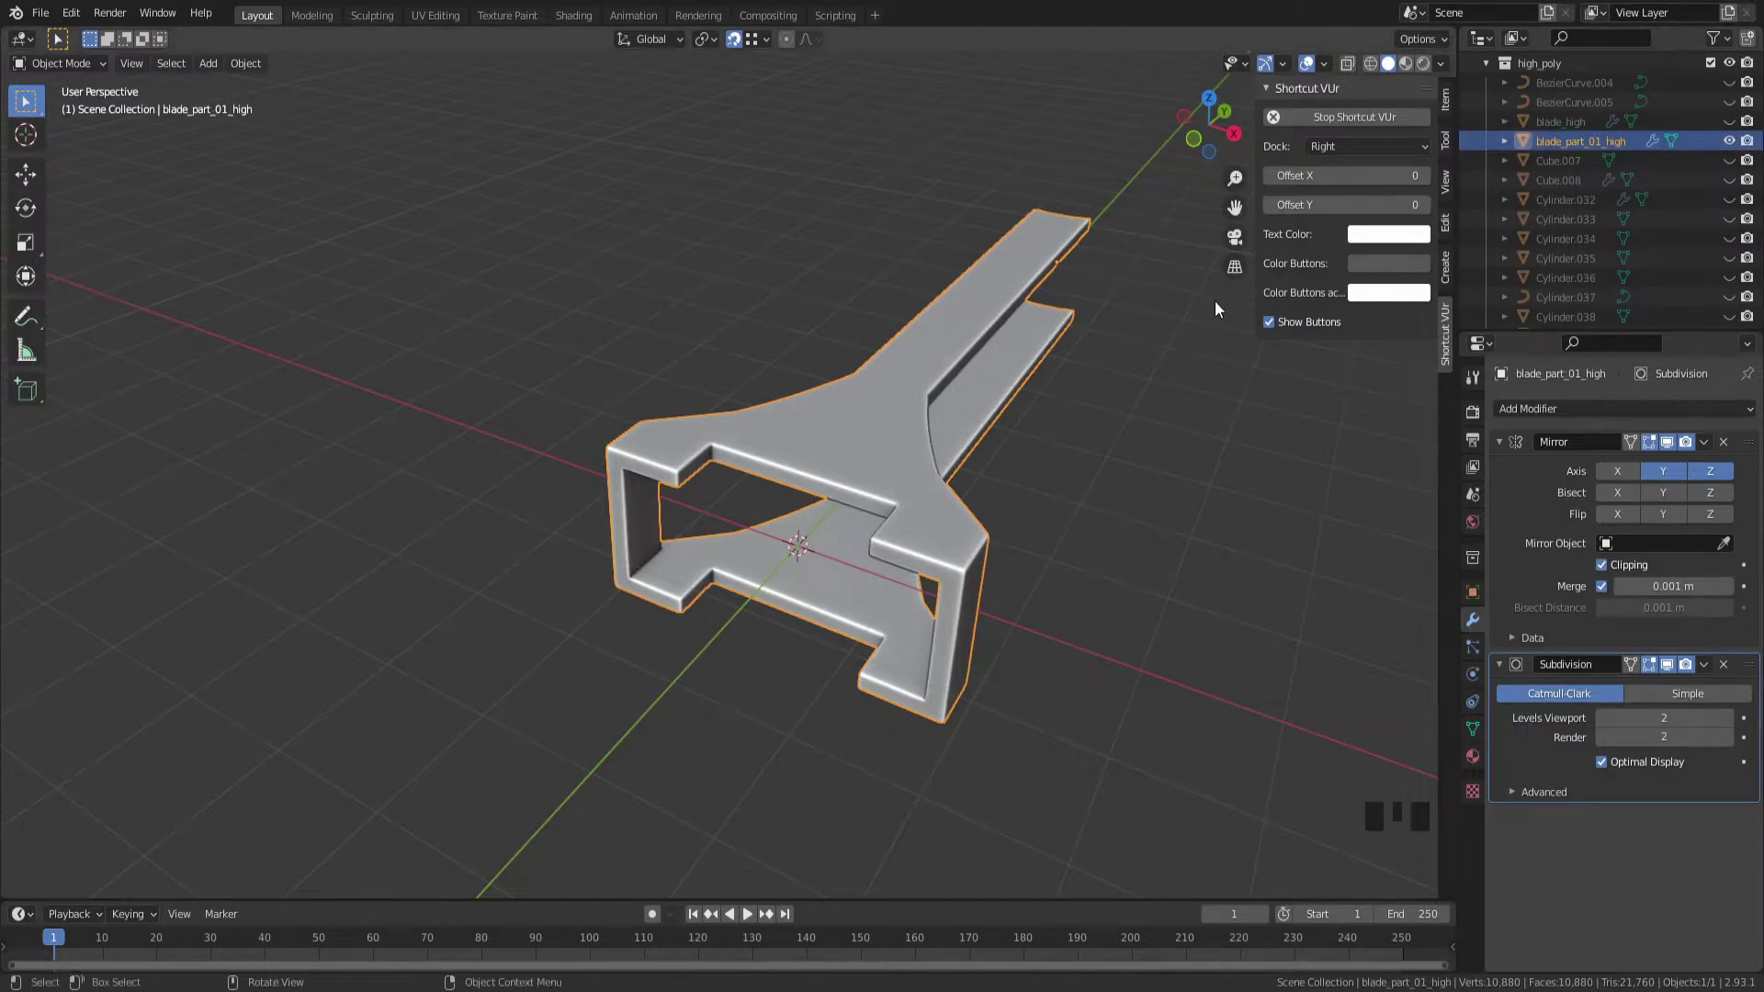
{"action": "left_click", "coordinate": [1741, 146]}
{"action": "left_click", "coordinate": [1741, 147]}
Unhide every part of the sword and frame the whole model in view
{"action": "key", "text": "alt+h"}
{"action": "left_click_drag", "start_coordinate": [950, 363], "coordinate": [892, 473]}
{"action": "scroll", "scroll_direction": "down", "scroll_amount": 3}
Orbit around the handle and select the Cube.008 strap clip wrapped around the blade for inspection
{"action": "left_click_drag", "start_coordinate": [766, 585], "coordinate": [979, 698]}
{"action": "left_click", "coordinate": [979, 698]}
{"action": "middle_click", "coordinate": [1095, 663]}
{"action": "left_click", "coordinate": [800, 492]}
{"action": "left_click_drag", "start_coordinate": [771, 505], "coordinate": [703, 552]}
{"action": "scroll", "scroll_direction": "up", "scroll_amount": 3}
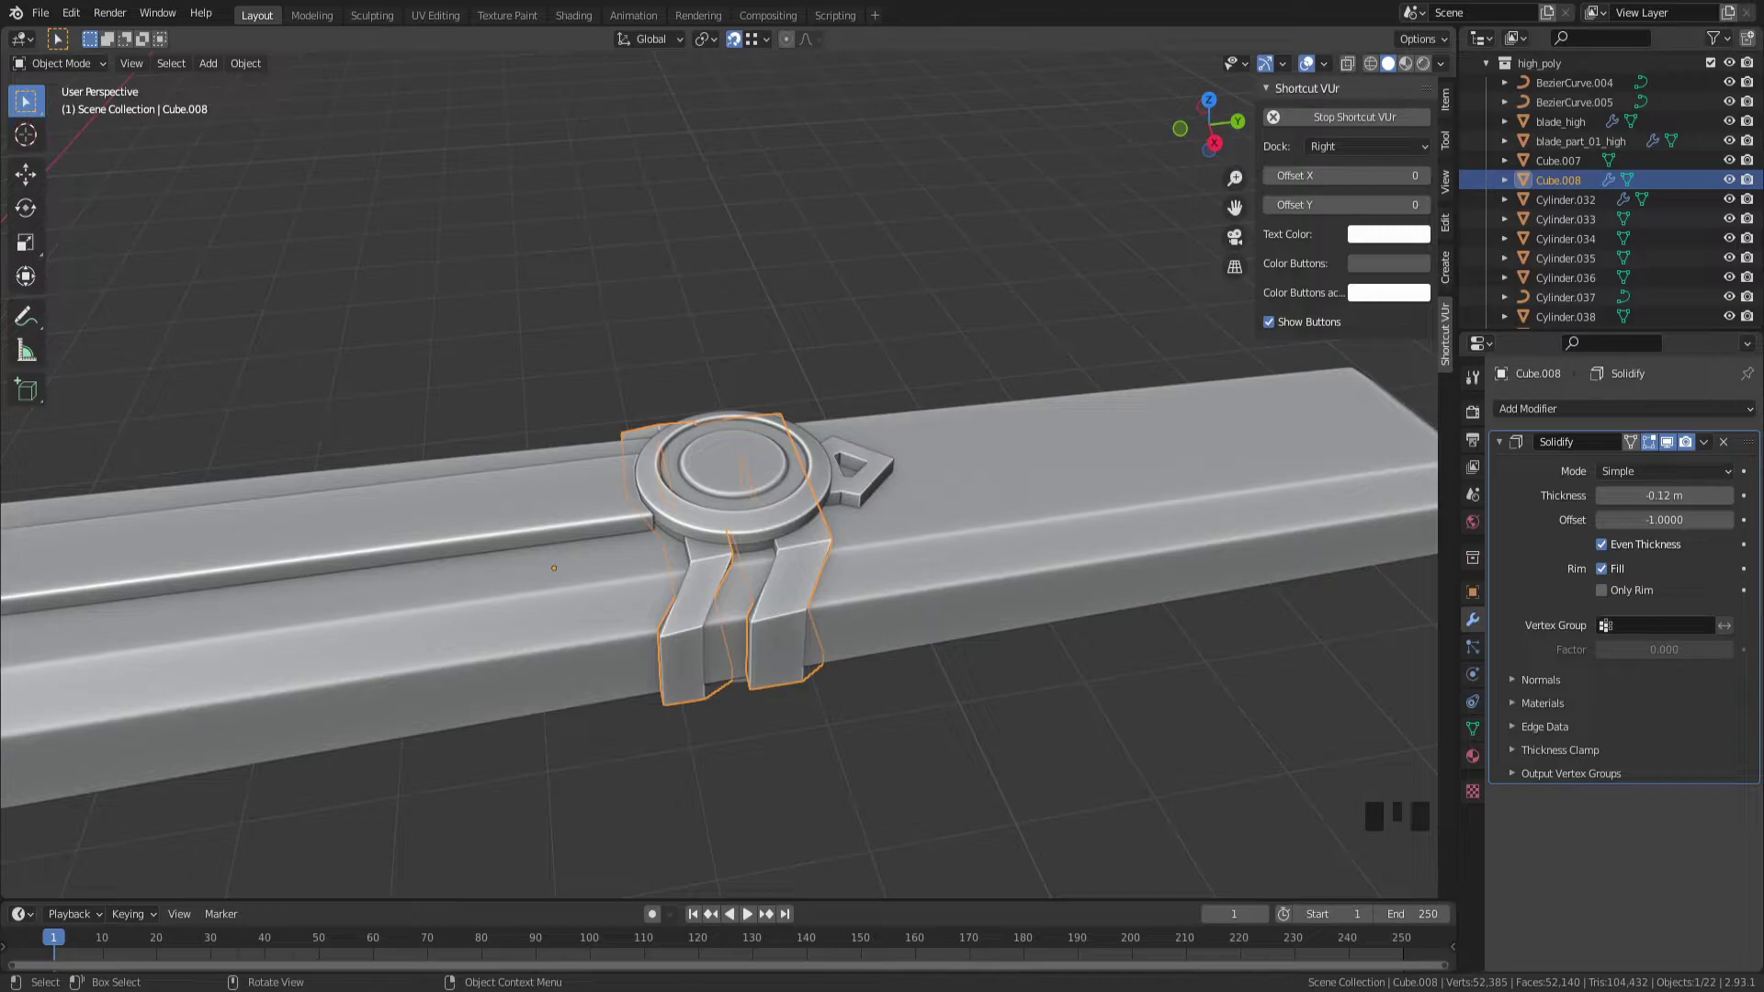
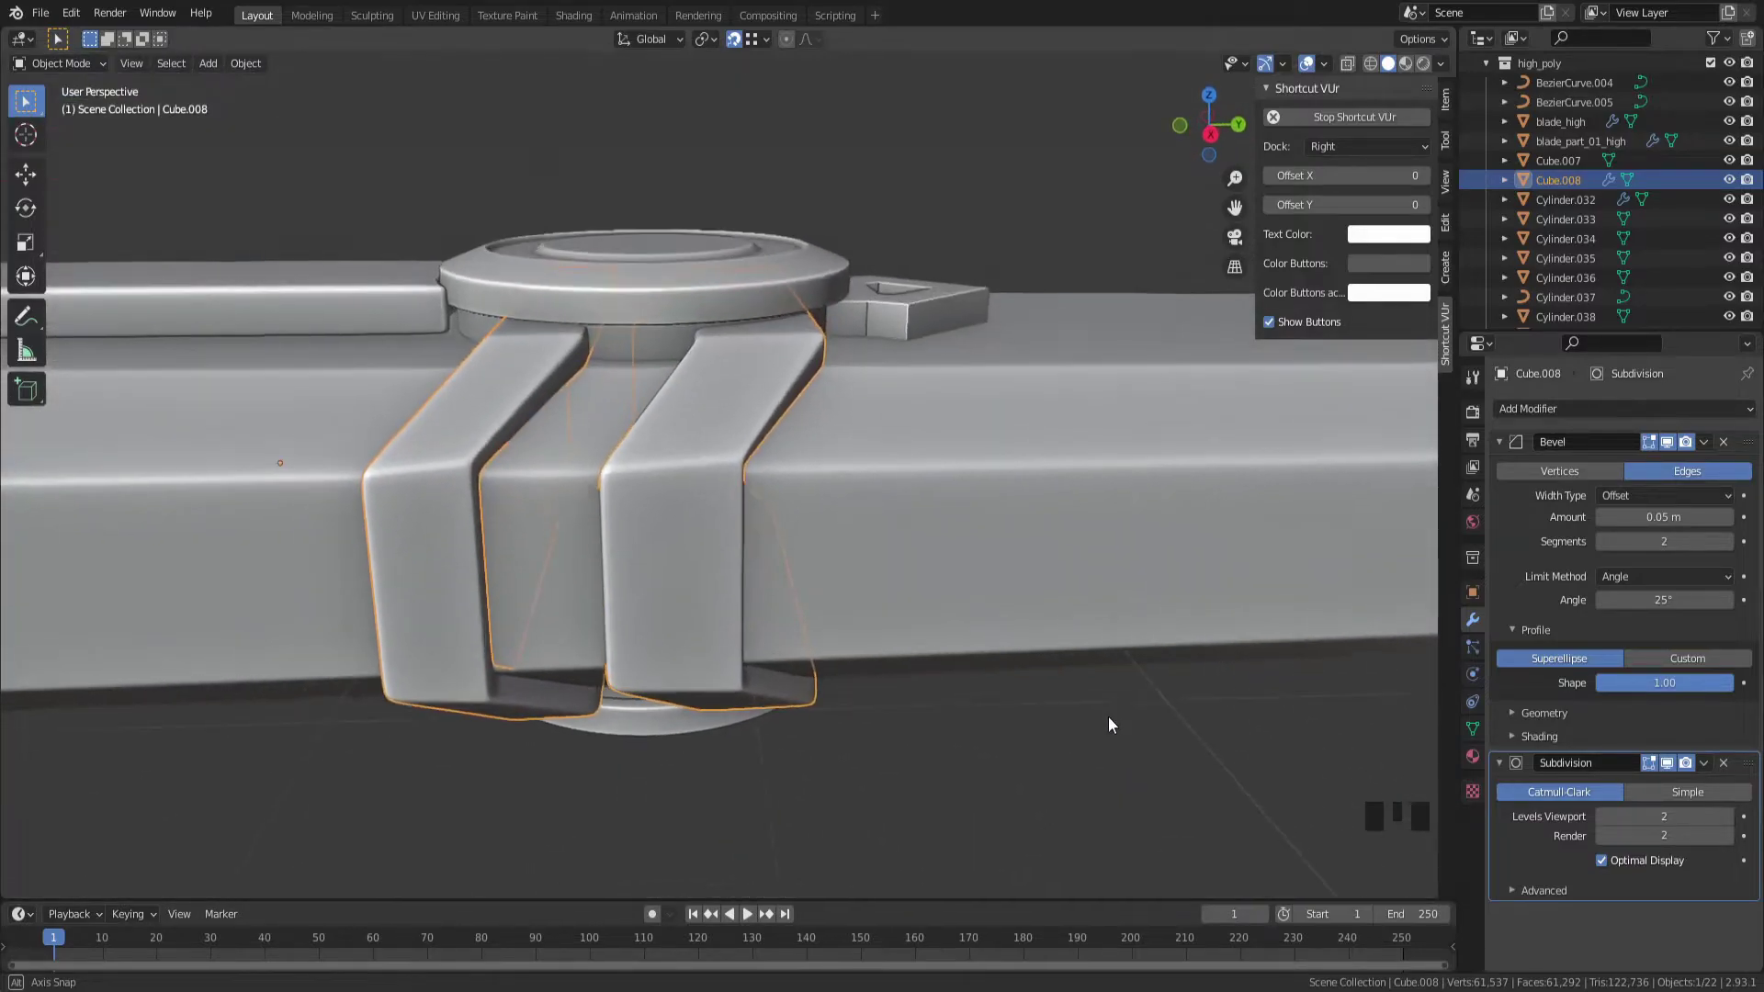
{"action": "left_click", "coordinate": [733, 325]}
{"action": "left_click_drag", "start_coordinate": [732, 288], "coordinate": [729, 258]}
{"action": "key", "text": "Tab"}
{"action": "key", "text": "Tab"}
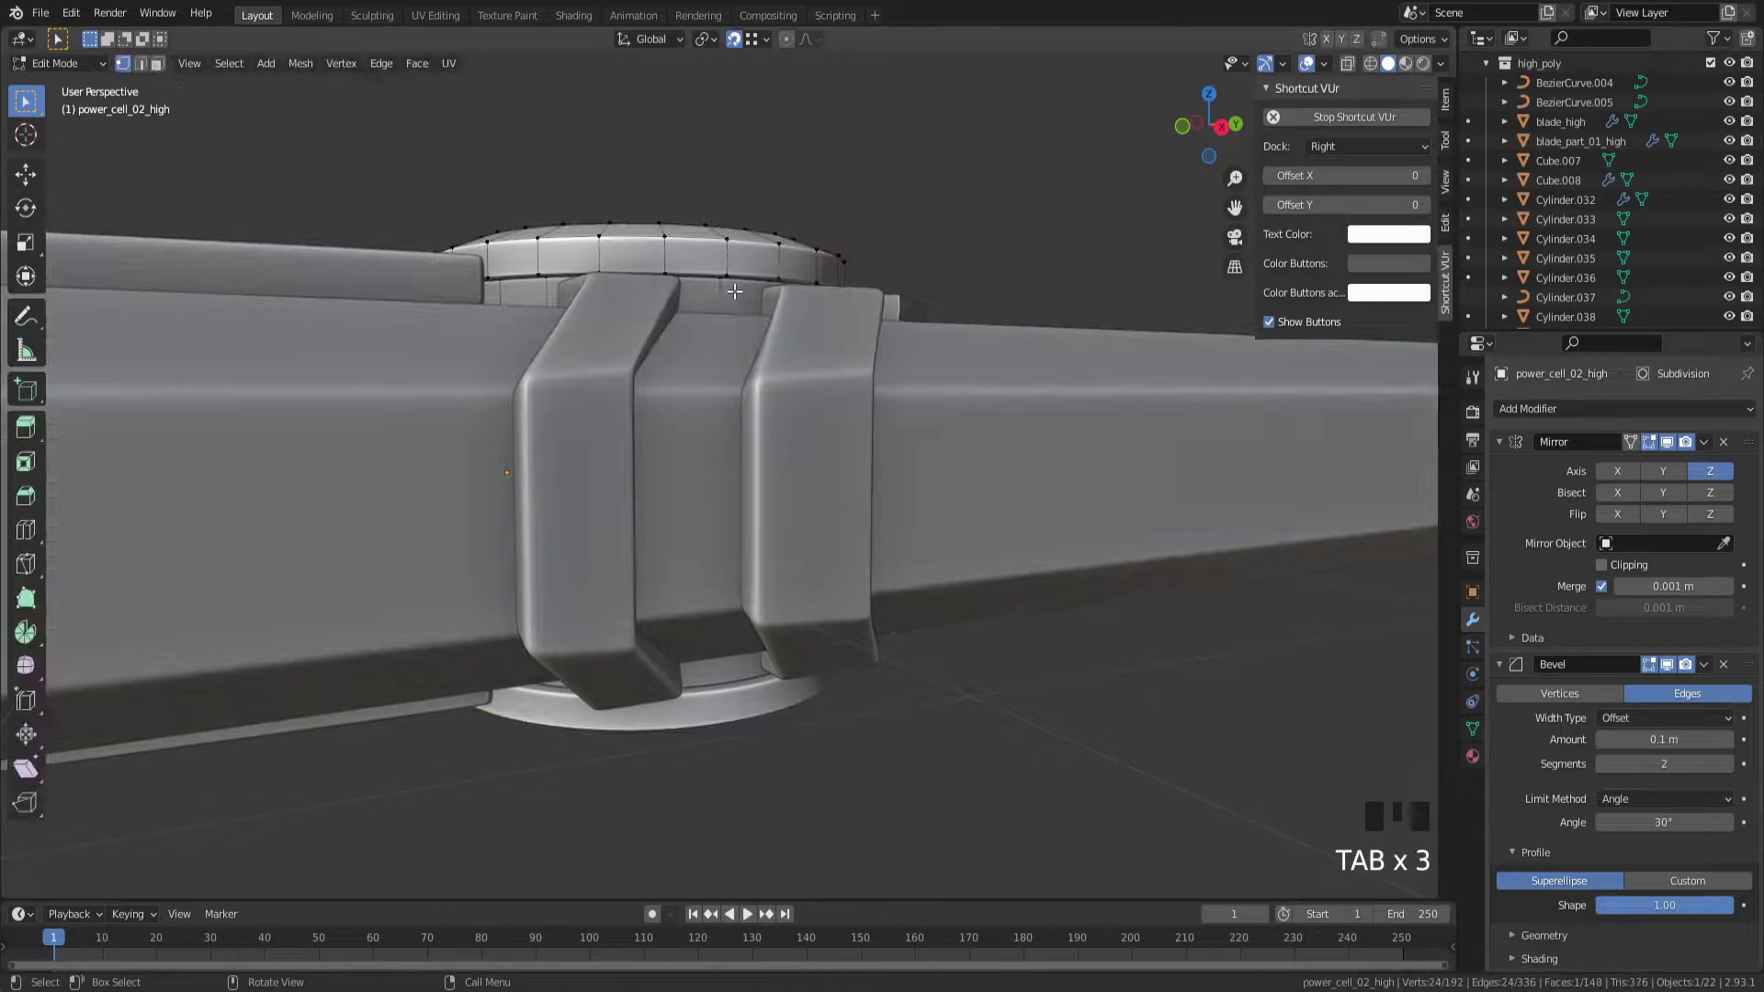
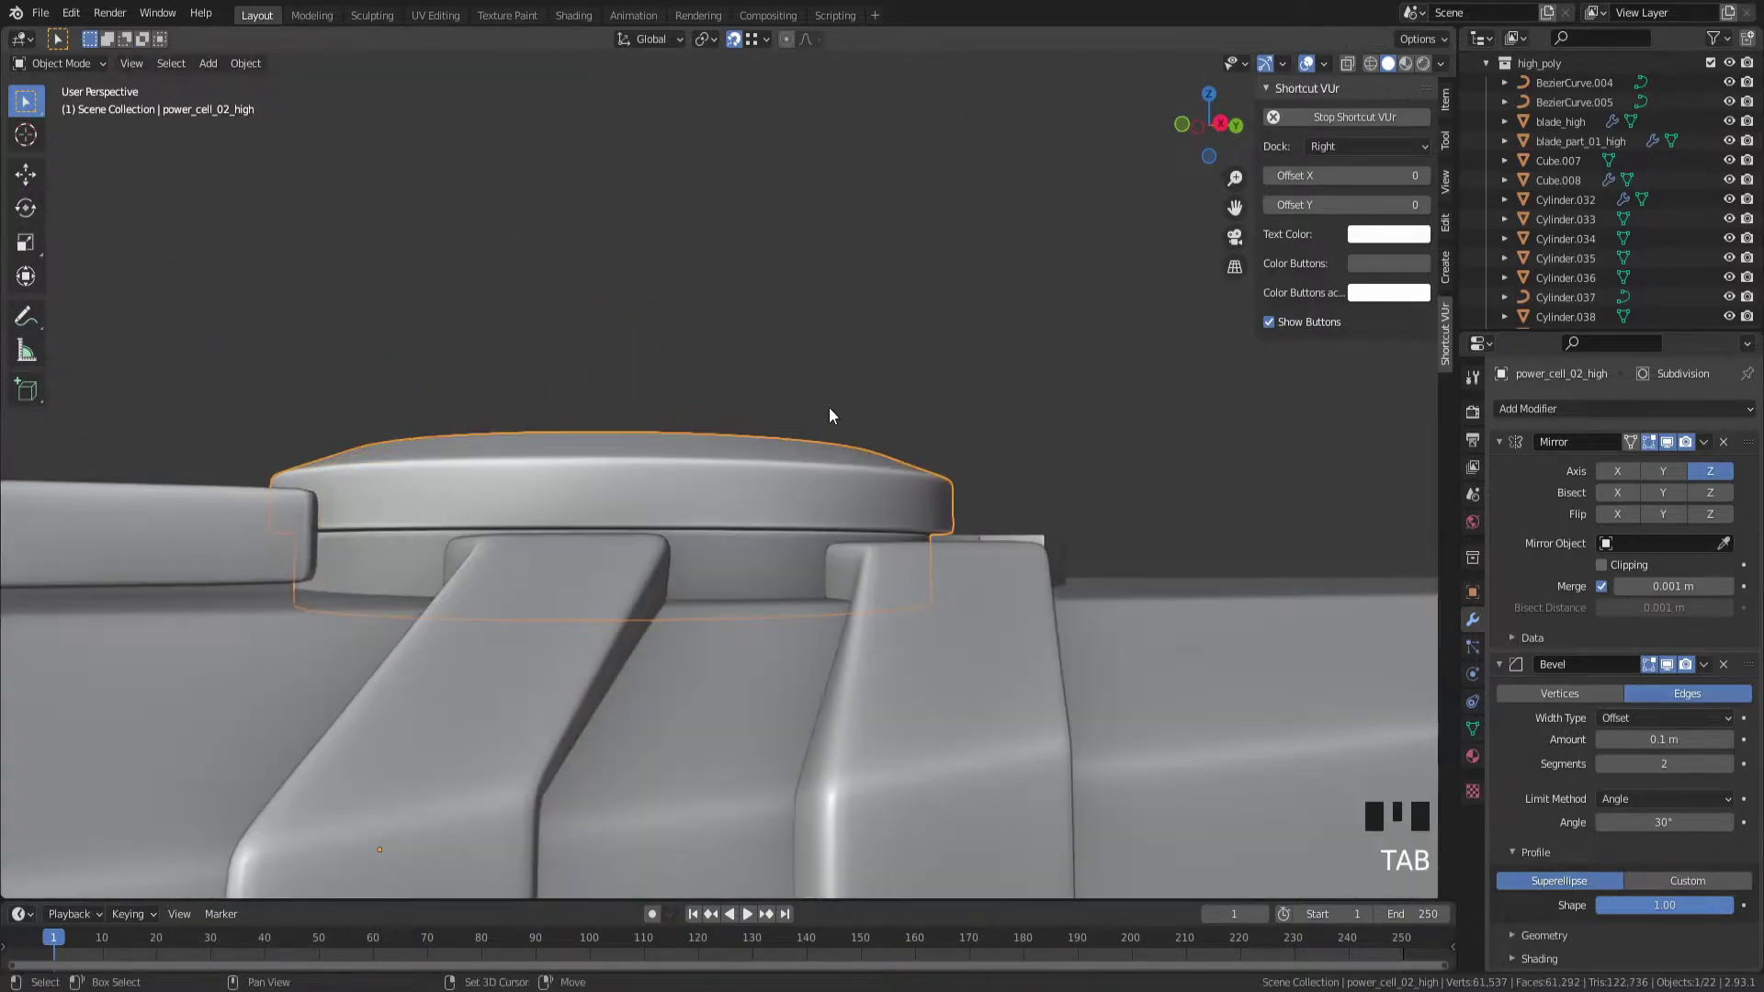
Isolate the round power cell disc with Shift+H, inspect it and leave Edit Mode
{"action": "key", "text": "shift+h"}
{"action": "middle_click", "coordinate": [839, 410]}
{"action": "key", "text": "Tab"}
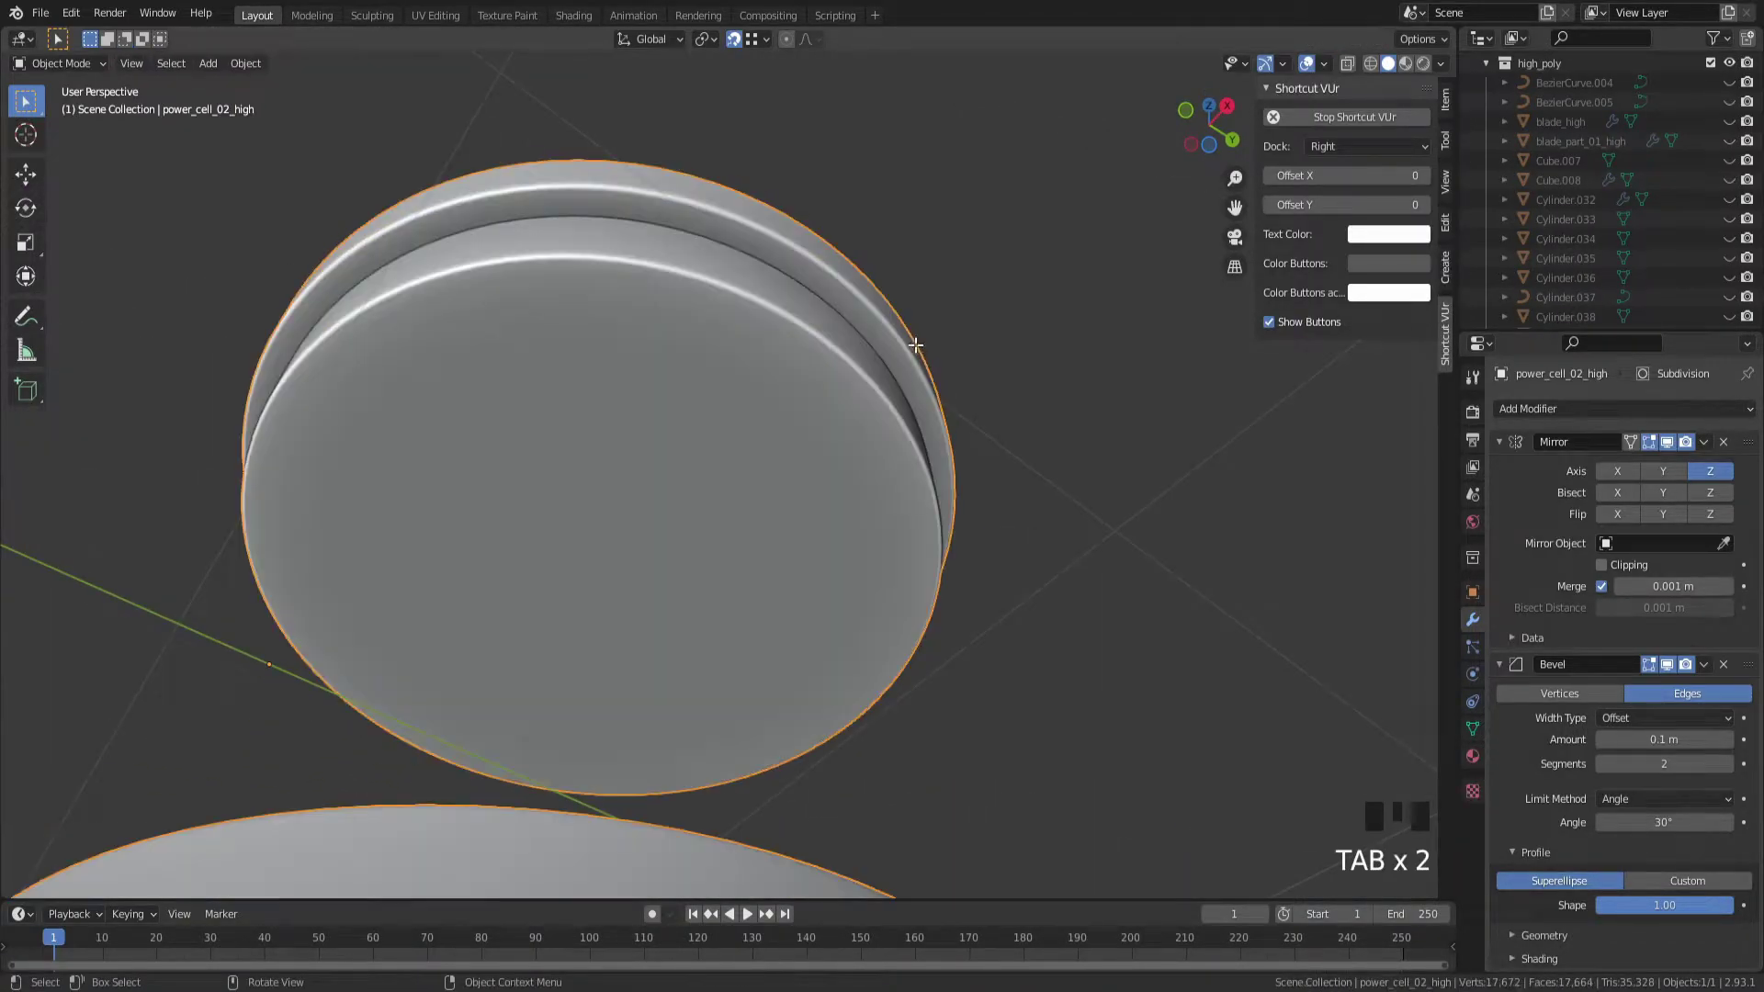
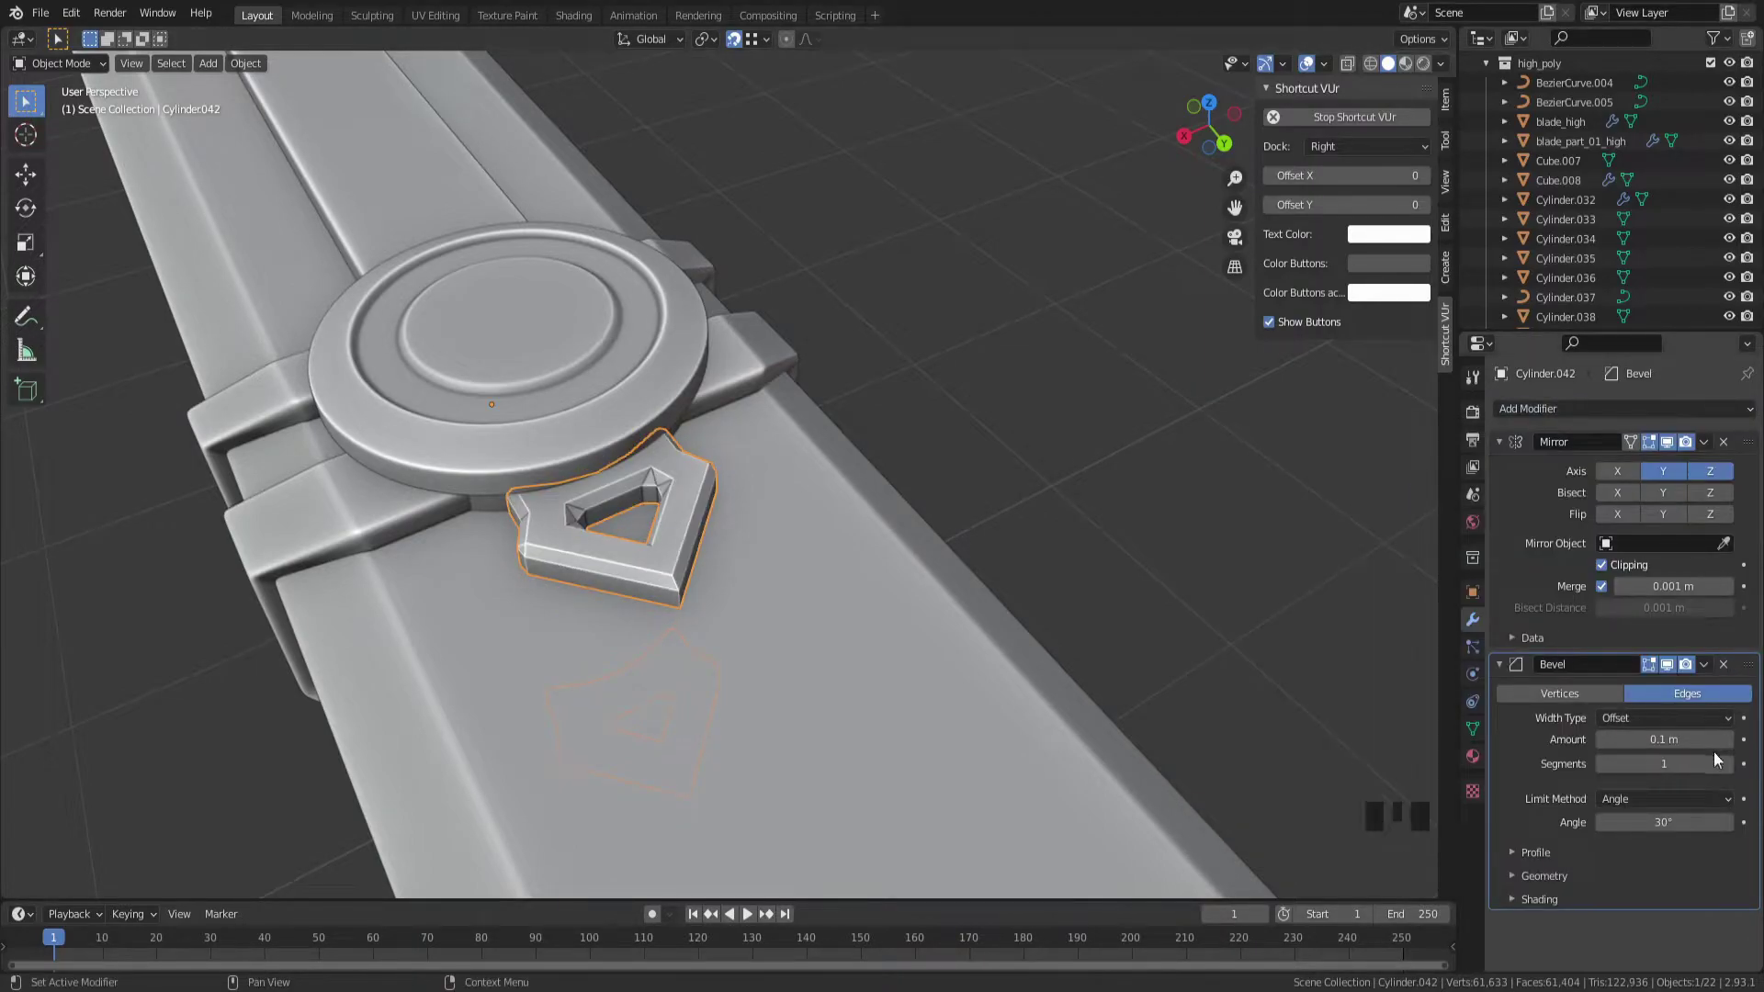
Narrow the tab's Bevel to 0.05 m with 2 segments and inspect it from a new angle
{"action": "left_click", "coordinate": [1728, 768]}
{"action": "key", "text": "KP_0"}
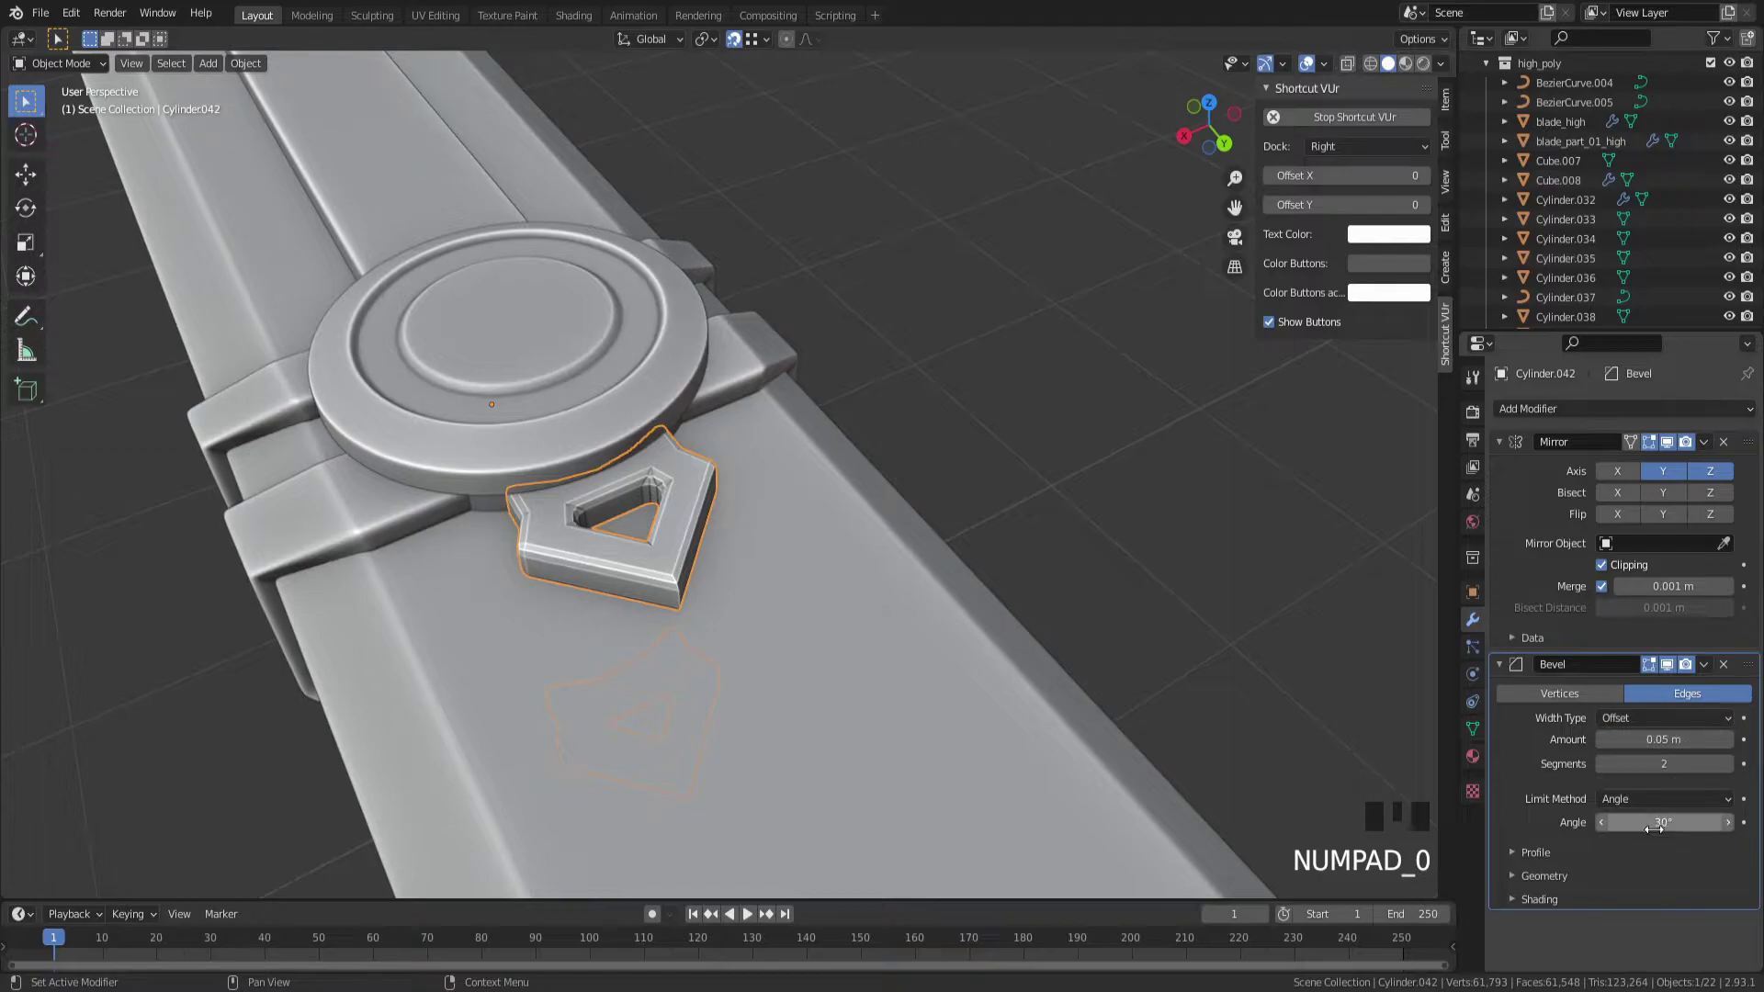
{"action": "left_click_drag", "start_coordinate": [1532, 886], "coordinate": [1219, 728]}
{"action": "scroll", "scroll_direction": "down", "scroll_amount": 3}
{"action": "scroll", "scroll_direction": "up", "scroll_amount": 3}
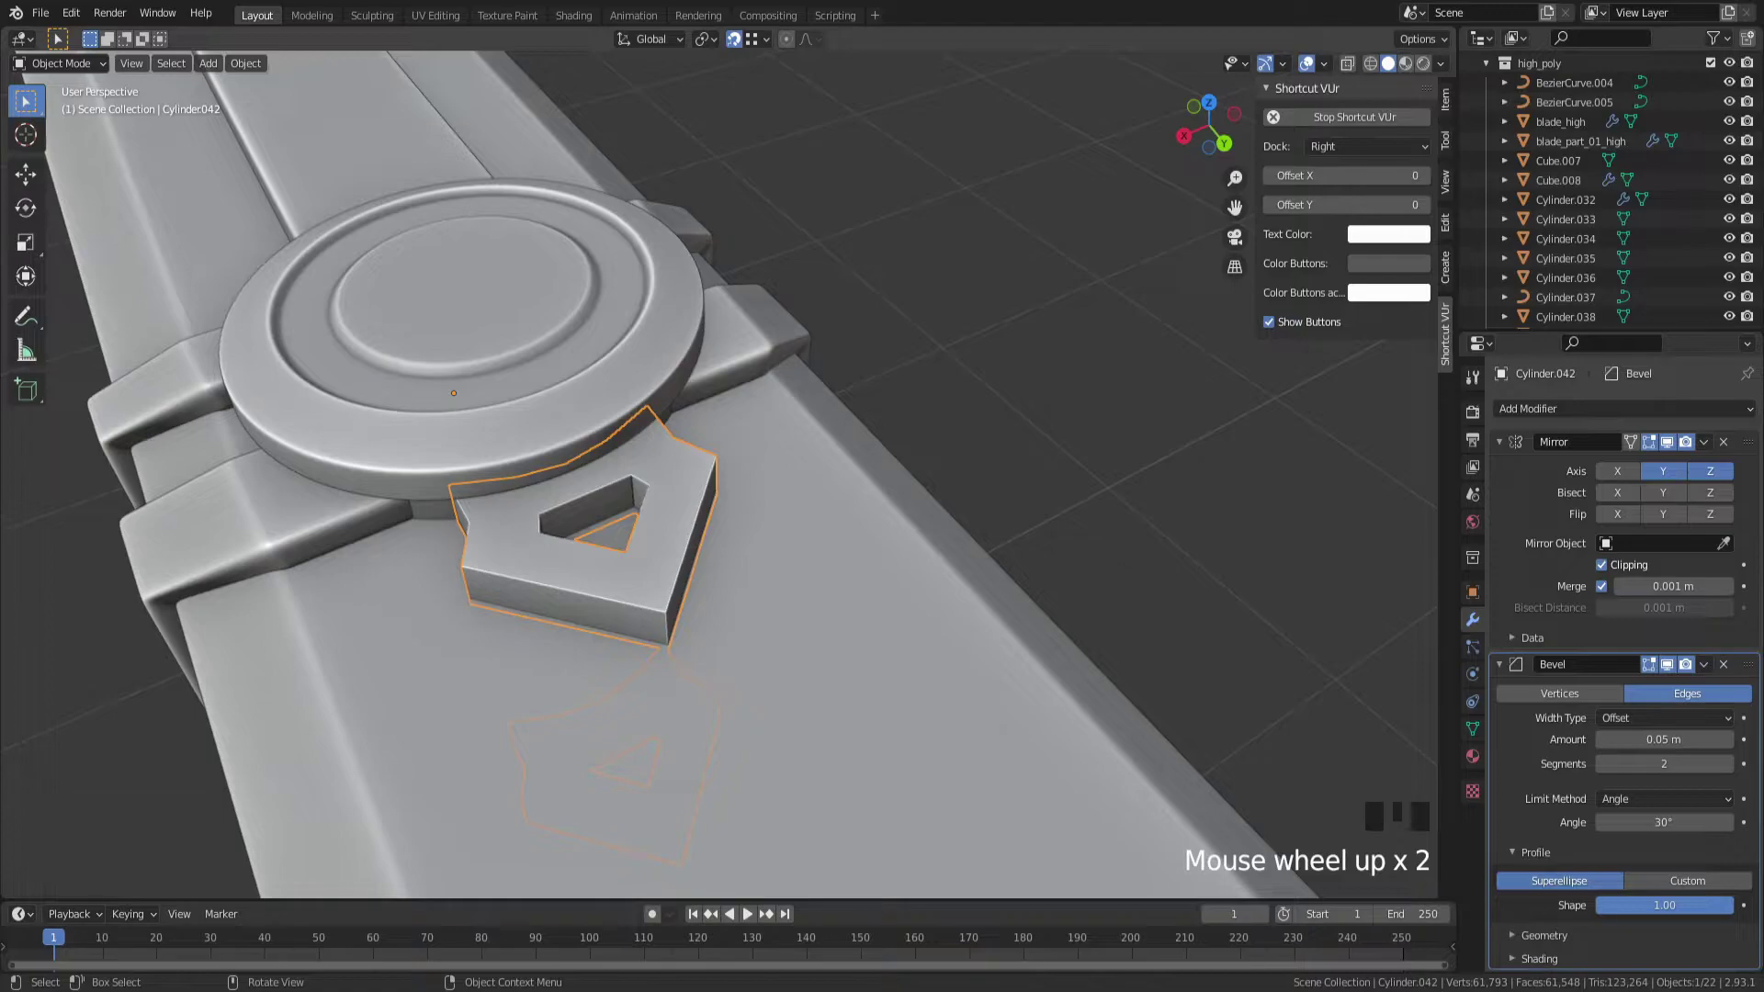
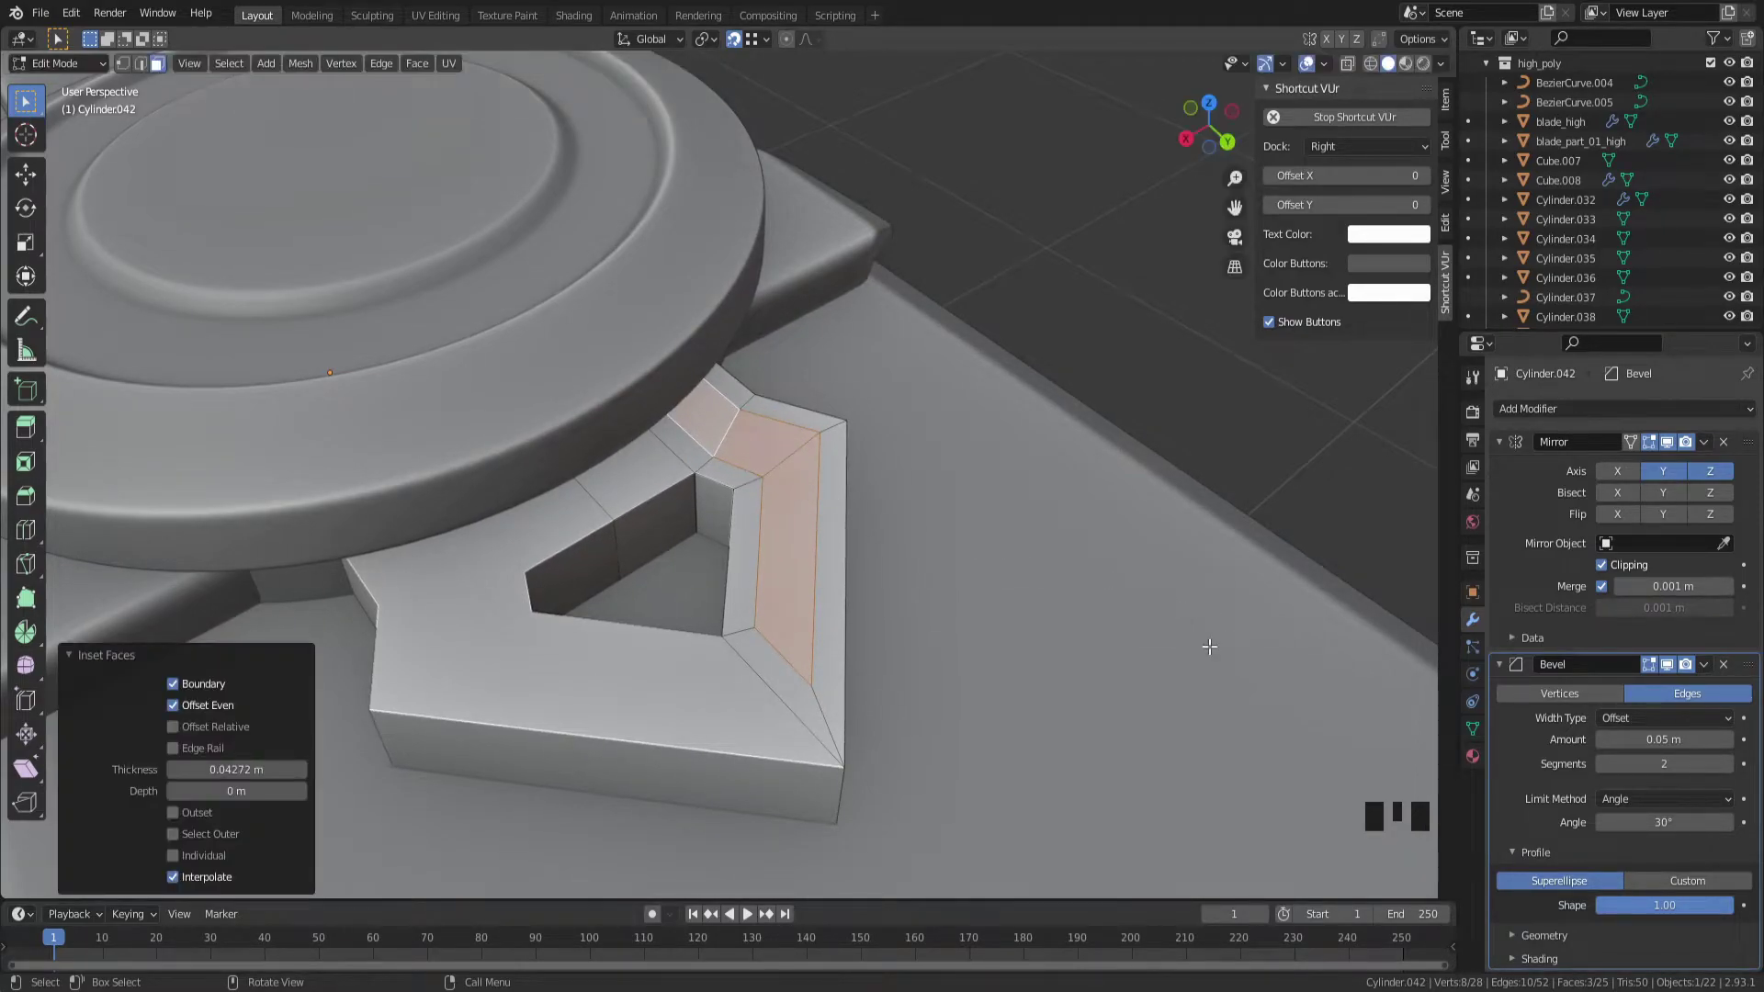
Slide a corner vertex of the tab's inset top along its edge and confirm its new position
{"action": "scroll", "scroll_direction": "up", "scroll_amount": 3}
{"action": "left_click", "coordinate": [742, 792]}
{"action": "left_click_drag", "start_coordinate": [803, 683], "coordinate": [724, 453]}
{"action": "left_click_drag", "start_coordinate": [725, 453], "coordinate": [702, 434]}
{"action": "key", "text": "1"}
{"action": "left_click", "coordinate": [631, 398]}
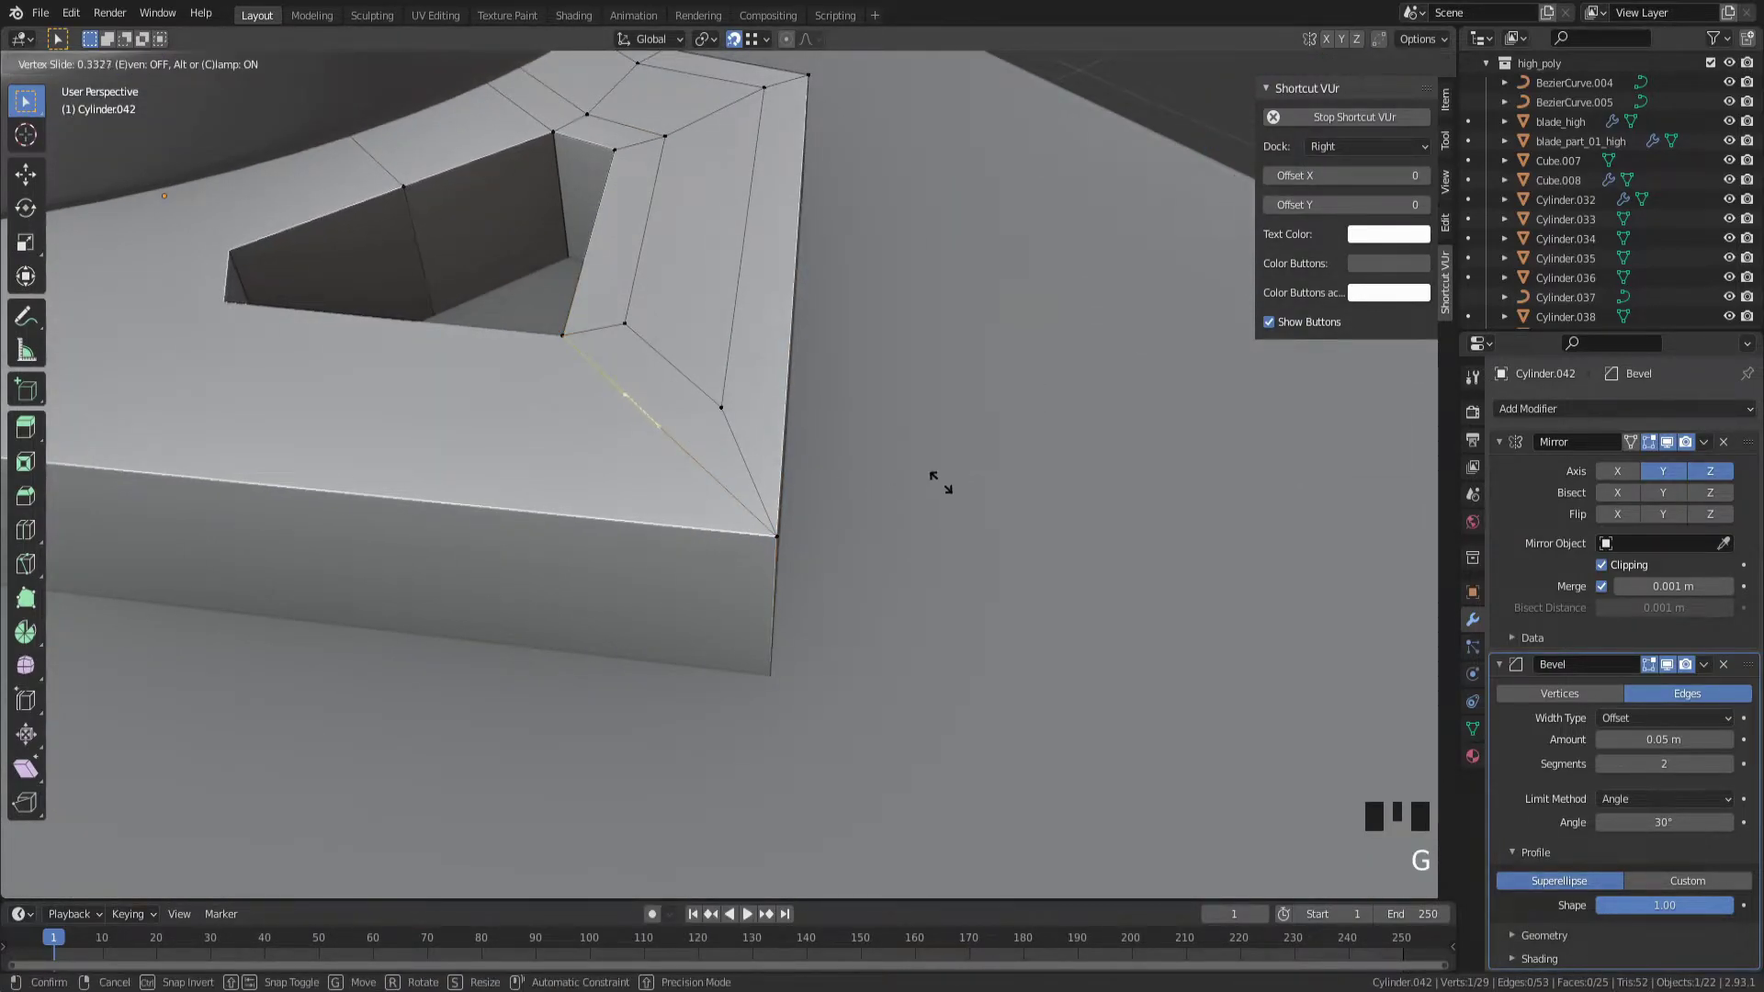
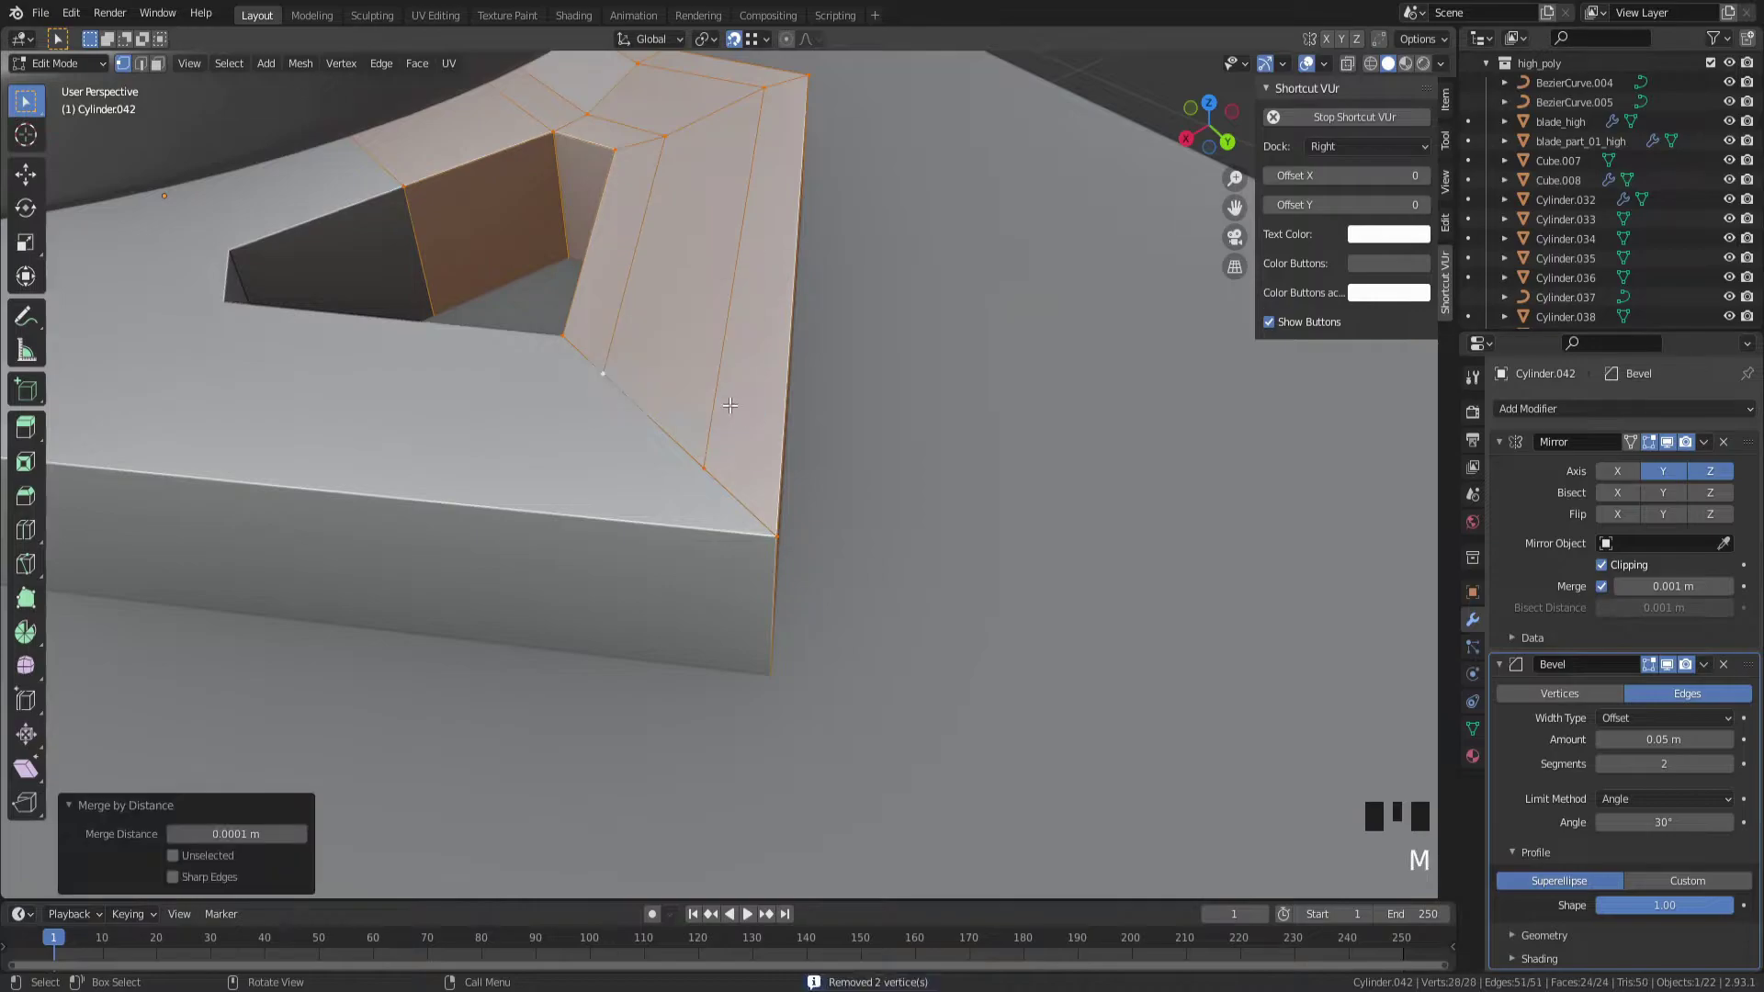
Select the inset border faces and extrude them down into the tab as a recessed groove
{"action": "left_click", "coordinate": [699, 119]}
{"action": "left_click_drag", "start_coordinate": [1028, 335], "coordinate": [1039, 287]}
{"action": "key", "text": "e"}
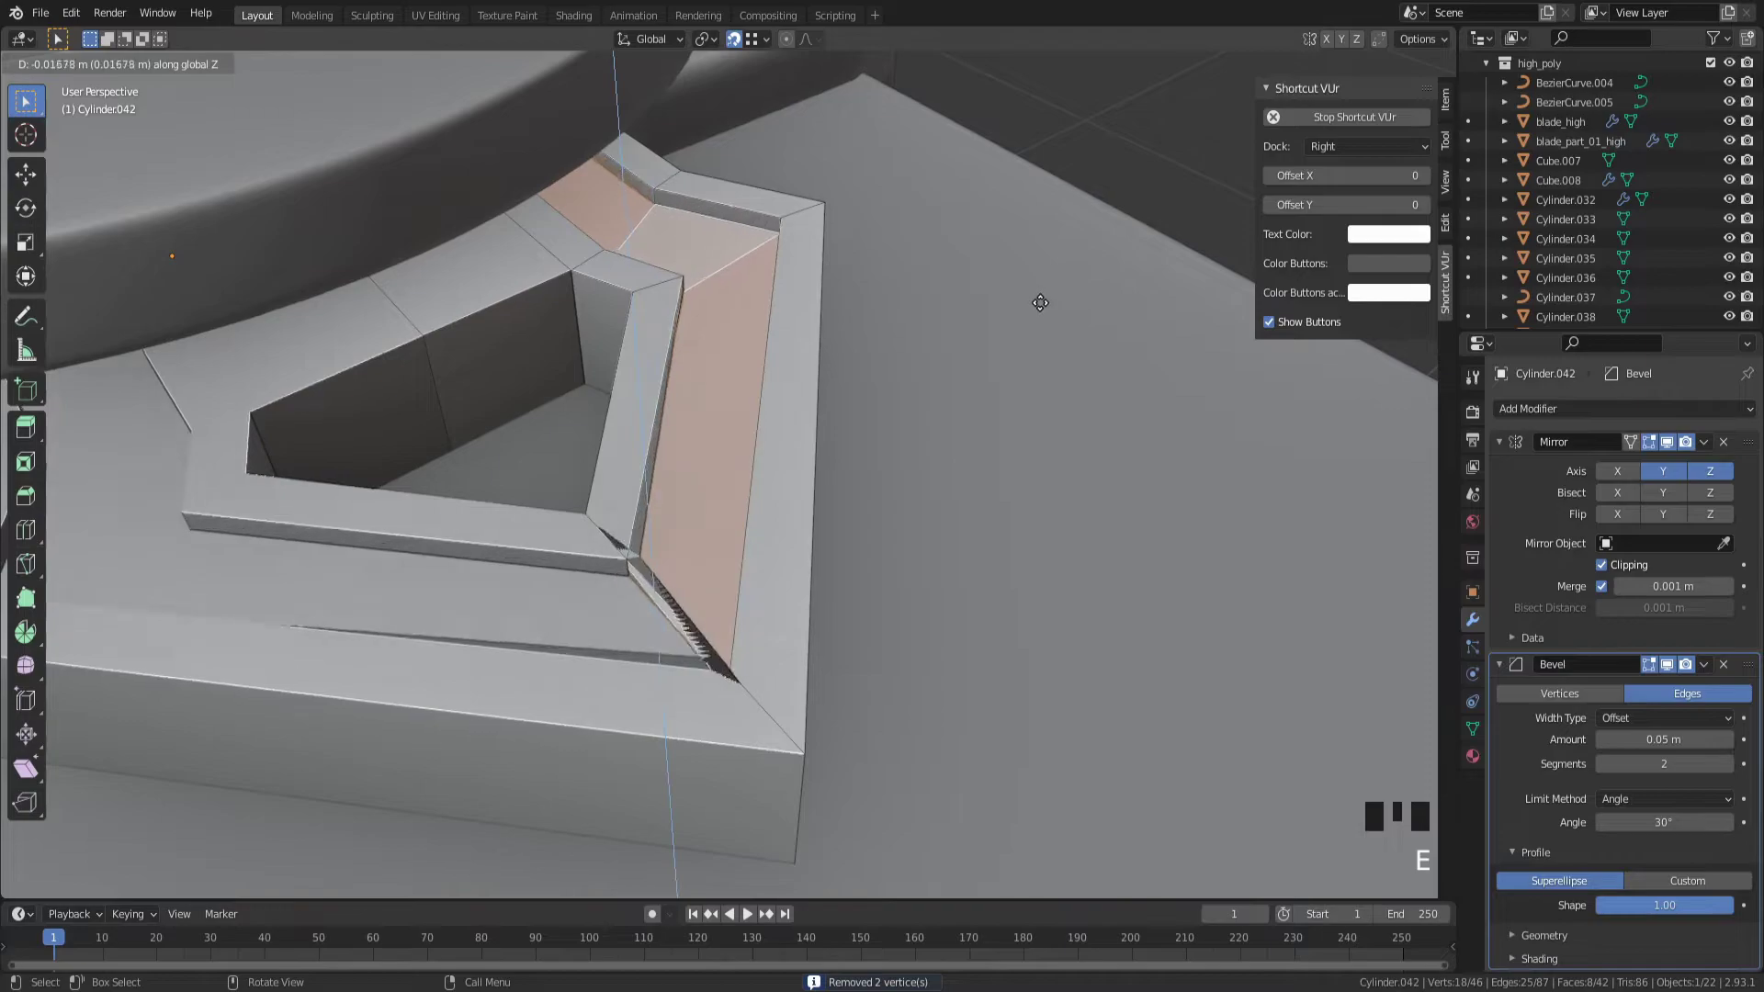
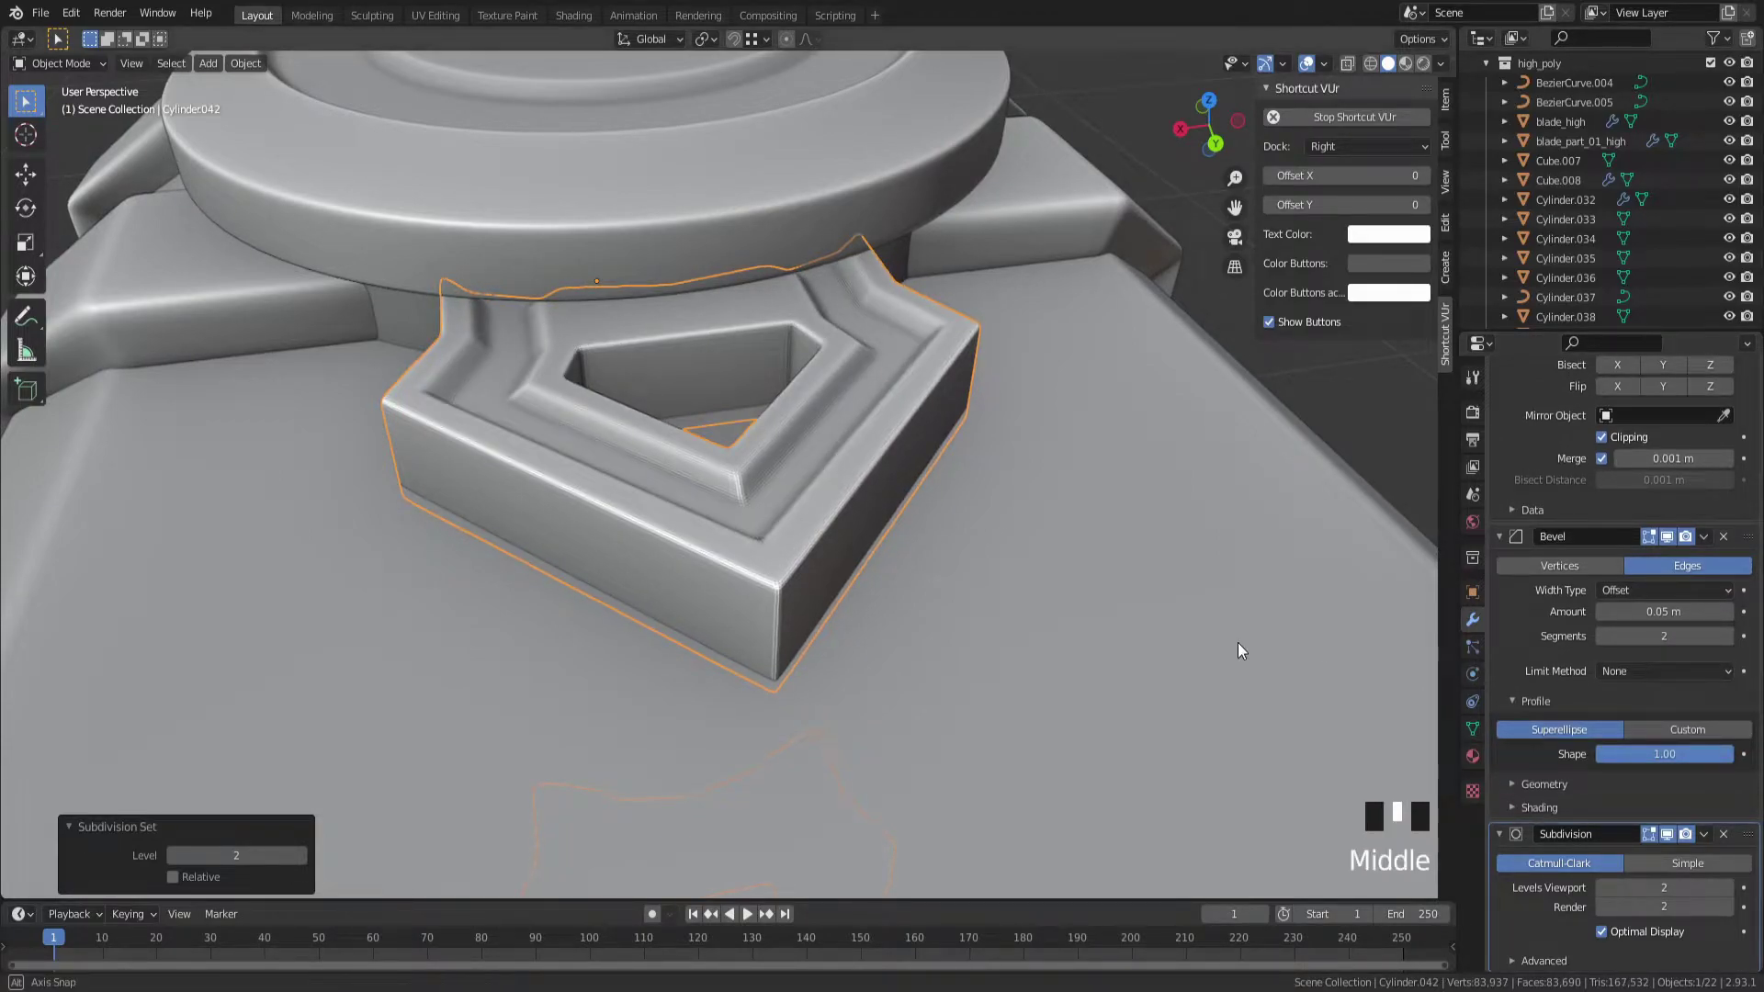
Select the round power_cell_02_high disc near the guard and enter Edit Mode in face select
{"action": "left_click_drag", "start_coordinate": [1170, 476], "coordinate": [1253, 562]}
{"action": "left_click_drag", "start_coordinate": [1253, 562], "coordinate": [1380, 612]}
{"action": "scroll", "scroll_direction": "down", "scroll_amount": 3}
{"action": "left_click", "coordinate": [1052, 175]}
{"action": "scroll", "scroll_direction": "down", "scroll_amount": 3}
{"action": "left_click_drag", "start_coordinate": [1201, 402], "coordinate": [1011, 360]}
{"action": "scroll", "scroll_direction": "up", "scroll_amount": 3}
{"action": "key", "text": "Tab"}
{"action": "left_click_drag", "start_coordinate": [744, 381], "coordinate": [964, 424]}
{"action": "key", "text": "Tab"}
{"action": "left_click_drag", "start_coordinate": [941, 433], "coordinate": [886, 486]}
{"action": "scroll", "scroll_direction": "down", "scroll_amount": 3}
{"action": "left_click_drag", "start_coordinate": [890, 492], "coordinate": [1074, 479]}
{"action": "scroll", "scroll_direction": "down", "scroll_amount": 3}
Zoom onto the disc and select its whole outer ring of faces as a loop
{"action": "left_click_drag", "start_coordinate": [1090, 430], "coordinate": [1131, 404]}
{"action": "scroll", "scroll_direction": "down", "scroll_amount": 3}
{"action": "scroll", "scroll_direction": "down", "scroll_amount": 3}
{"action": "left_click_drag", "start_coordinate": [710, 582], "coordinate": [1011, 443]}
{"action": "scroll", "scroll_direction": "down", "scroll_amount": 3}
{"action": "left_click_drag", "start_coordinate": [958, 510], "coordinate": [782, 561]}
{"action": "scroll", "scroll_direction": "down", "scroll_amount": 3}
{"action": "scroll", "scroll_direction": "up", "scroll_amount": 3}
{"action": "left_click", "coordinate": [819, 390]}
{"action": "left_click_drag", "start_coordinate": [889, 379], "coordinate": [848, 526]}
{"action": "scroll", "scroll_direction": "up", "scroll_amount": 3}
{"action": "key", "text": "3"}
{"action": "left_click", "coordinate": [810, 482]}
{"action": "scroll", "scroll_direction": "up", "scroll_amount": 3}
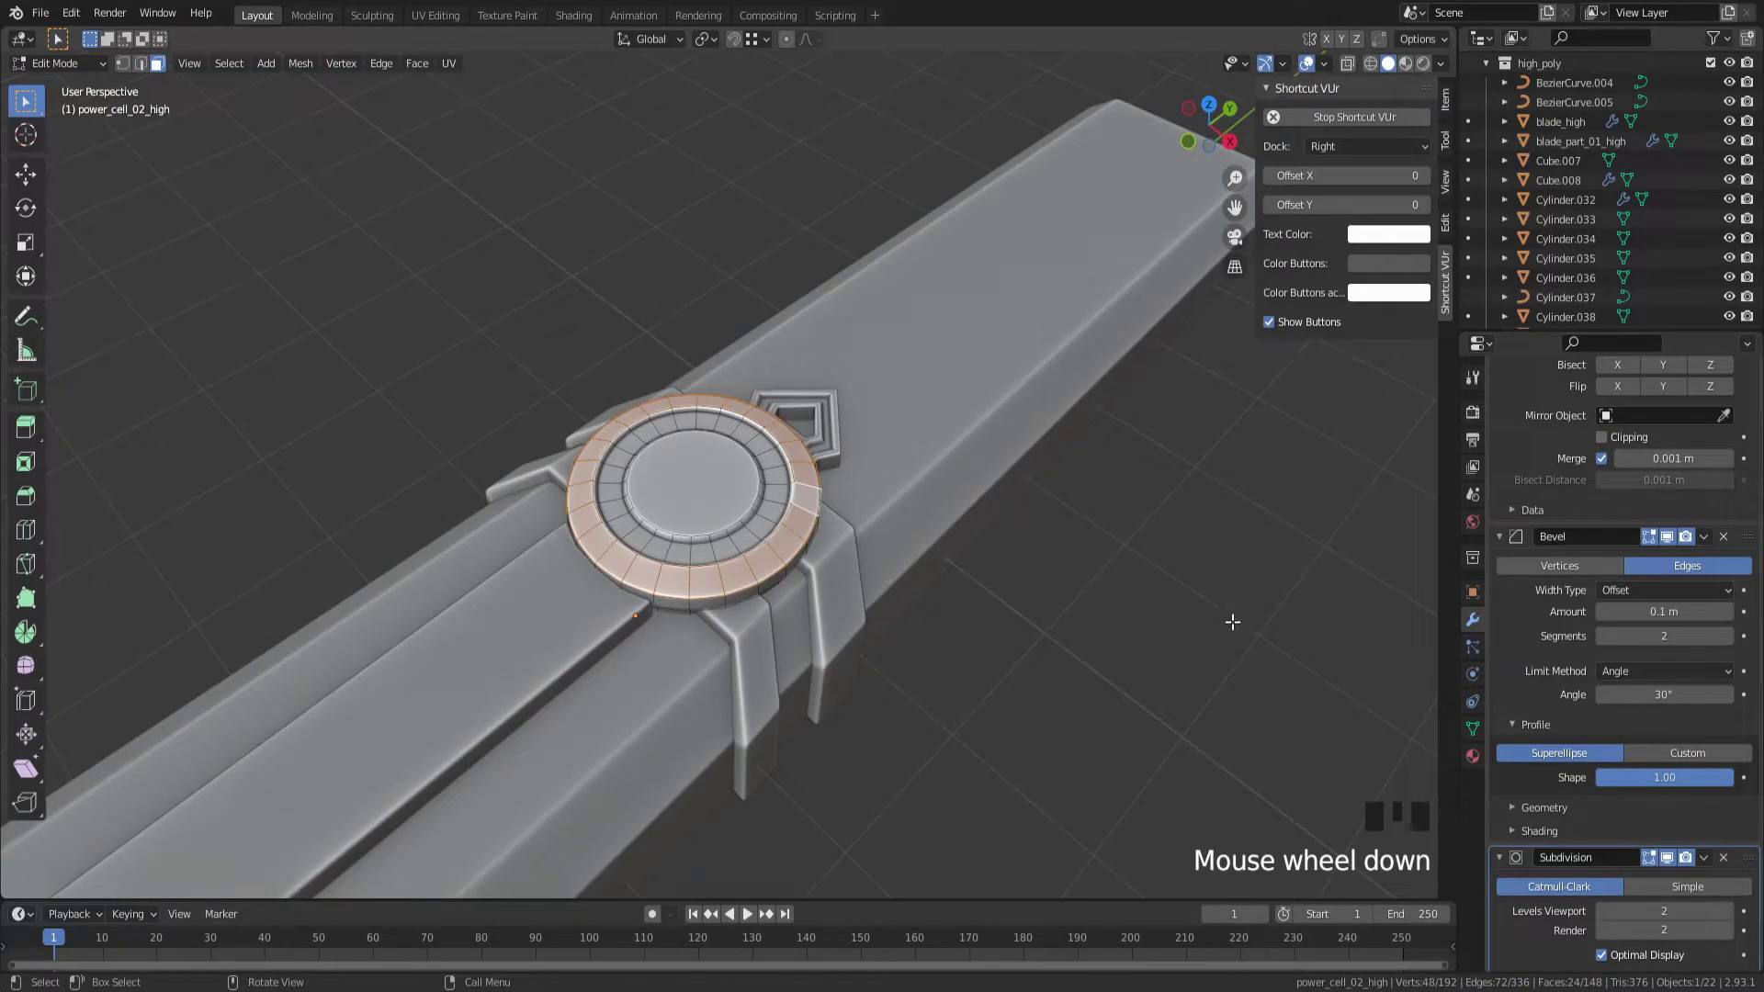
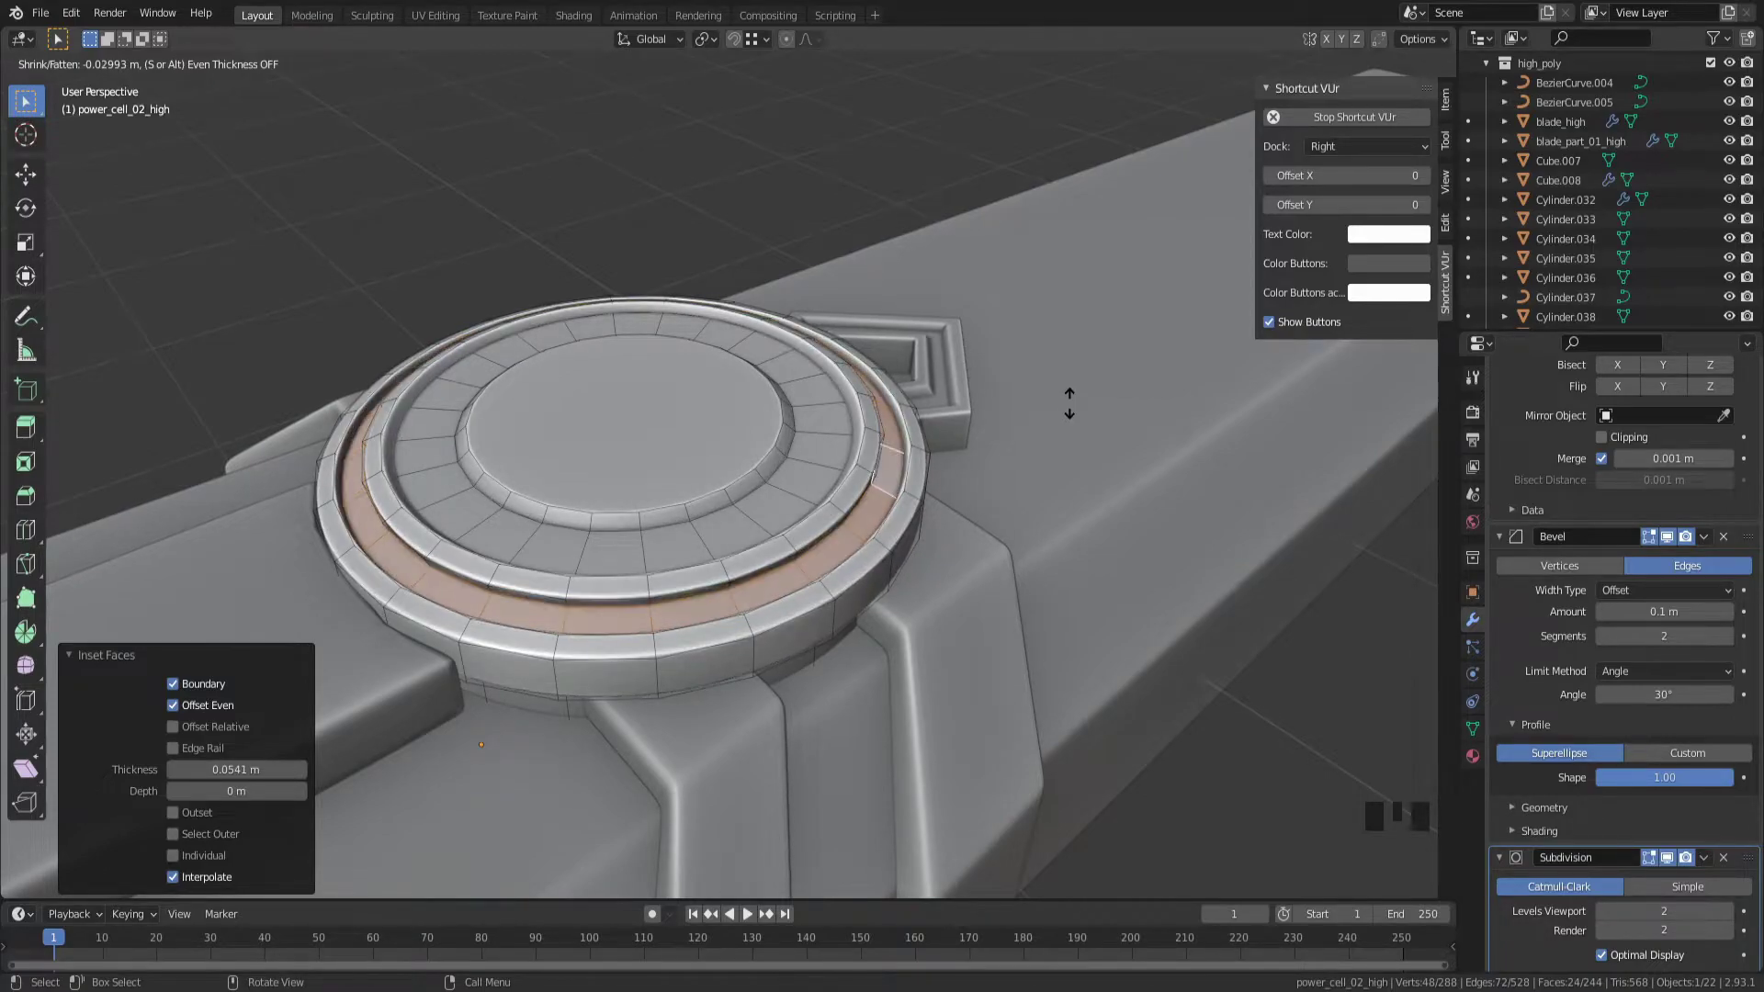
Confirm the thin inset ring on the rim and slide a supporting edge loop along it
{"action": "left_click", "coordinate": [824, 534]}
{"action": "left_click_drag", "start_coordinate": [827, 531], "coordinate": [1098, 424]}
{"action": "scroll", "scroll_direction": "up", "scroll_amount": 3}
{"action": "key", "text": "g"}
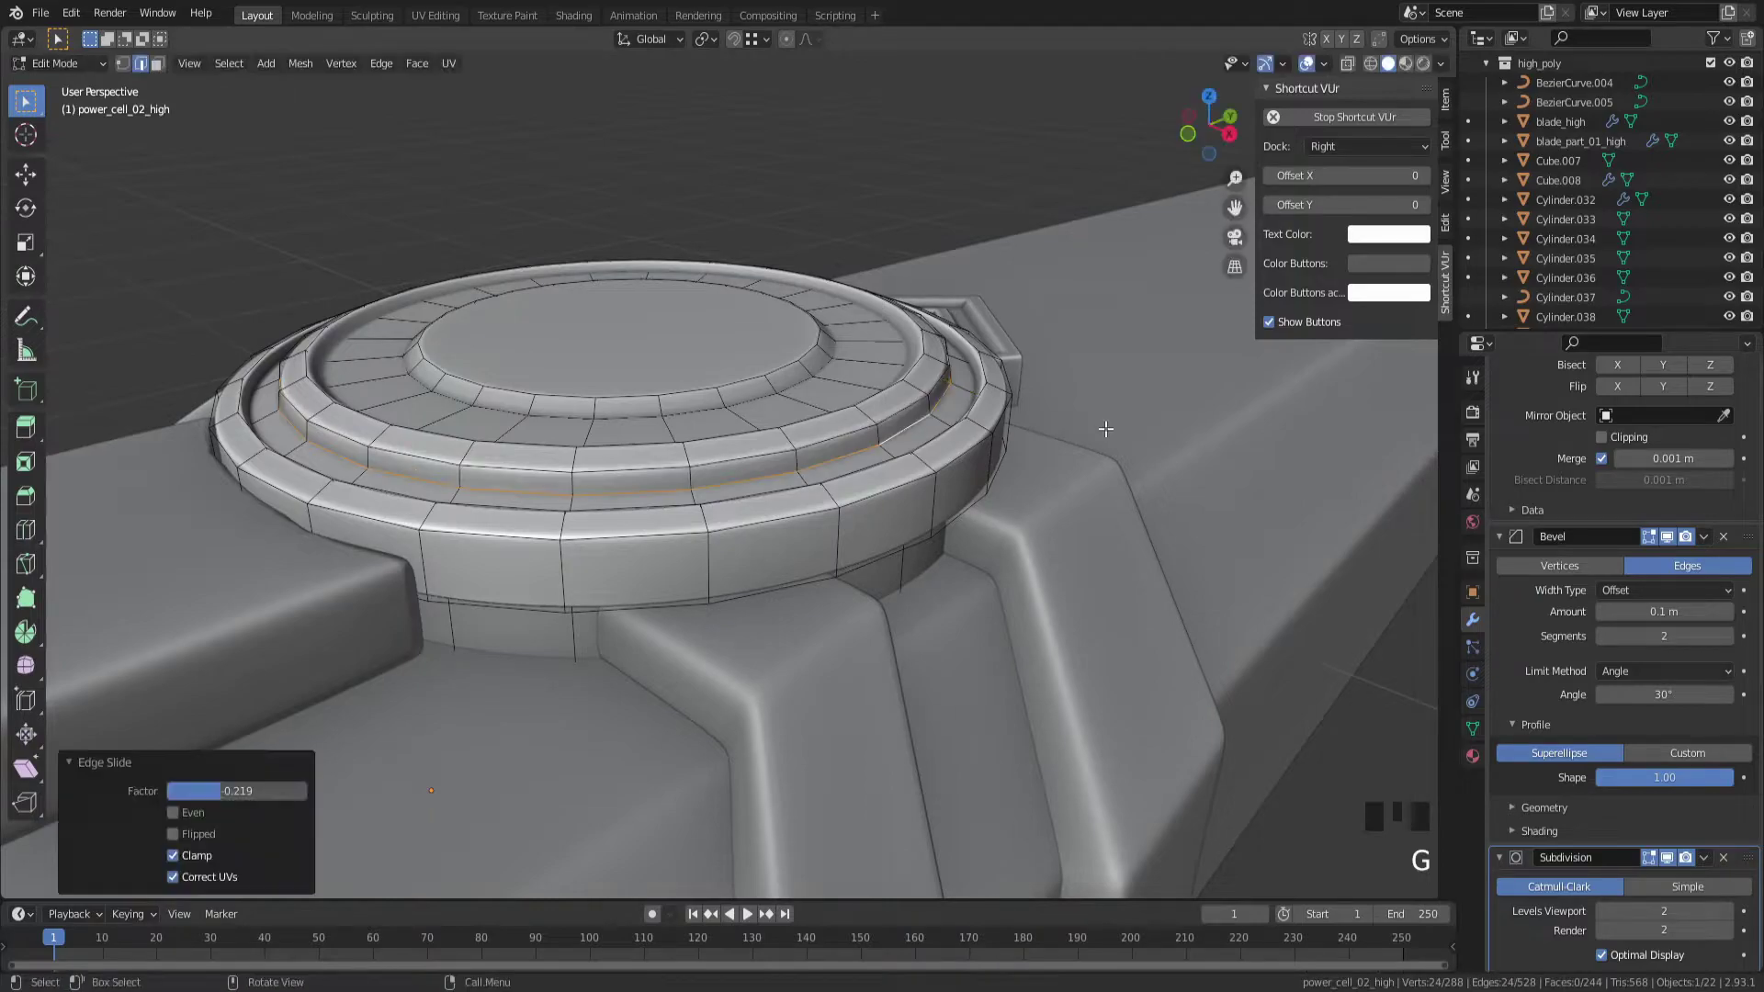
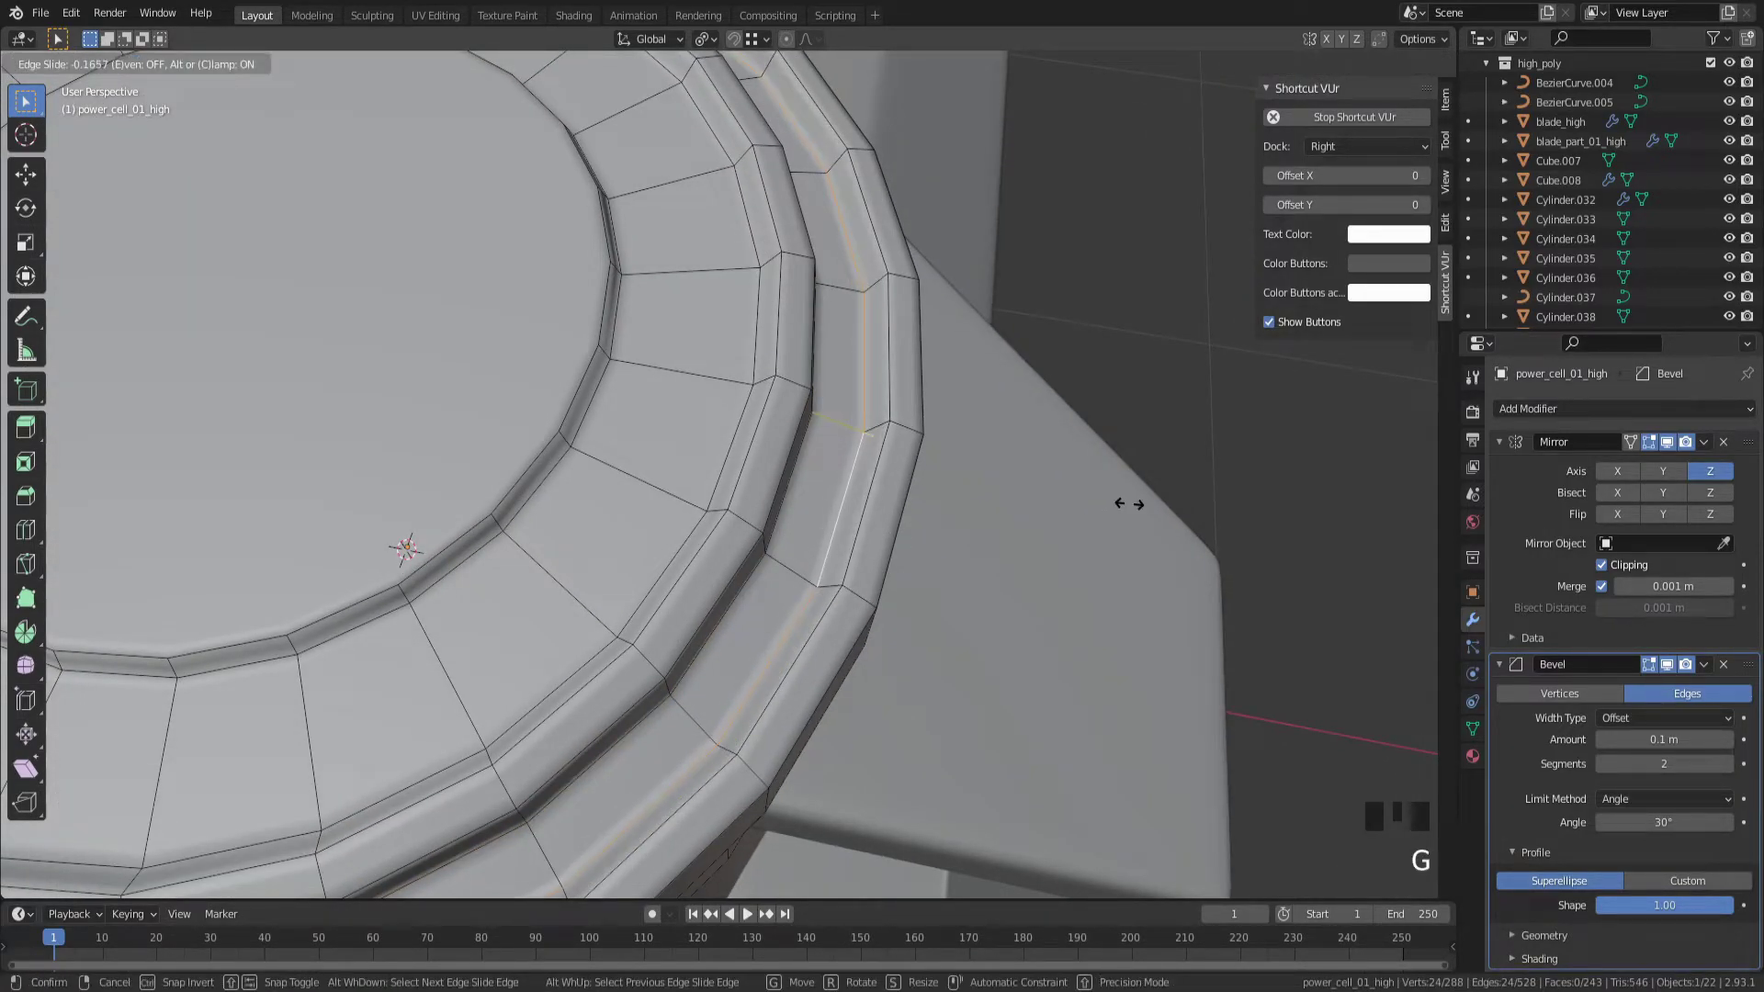
Inspect the second power cell's tightened rim loops, then pull back over the whole sword
{"action": "scroll", "scroll_direction": "down", "scroll_amount": 3}
{"action": "scroll", "scroll_direction": "up", "scroll_amount": 3}
{"action": "left_click_drag", "start_coordinate": [1134, 508], "coordinate": [821, 412]}
{"action": "left_click_drag", "start_coordinate": [821, 412], "coordinate": [1574, 705]}
{"action": "scroll", "scroll_direction": "up", "scroll_amount": 3}
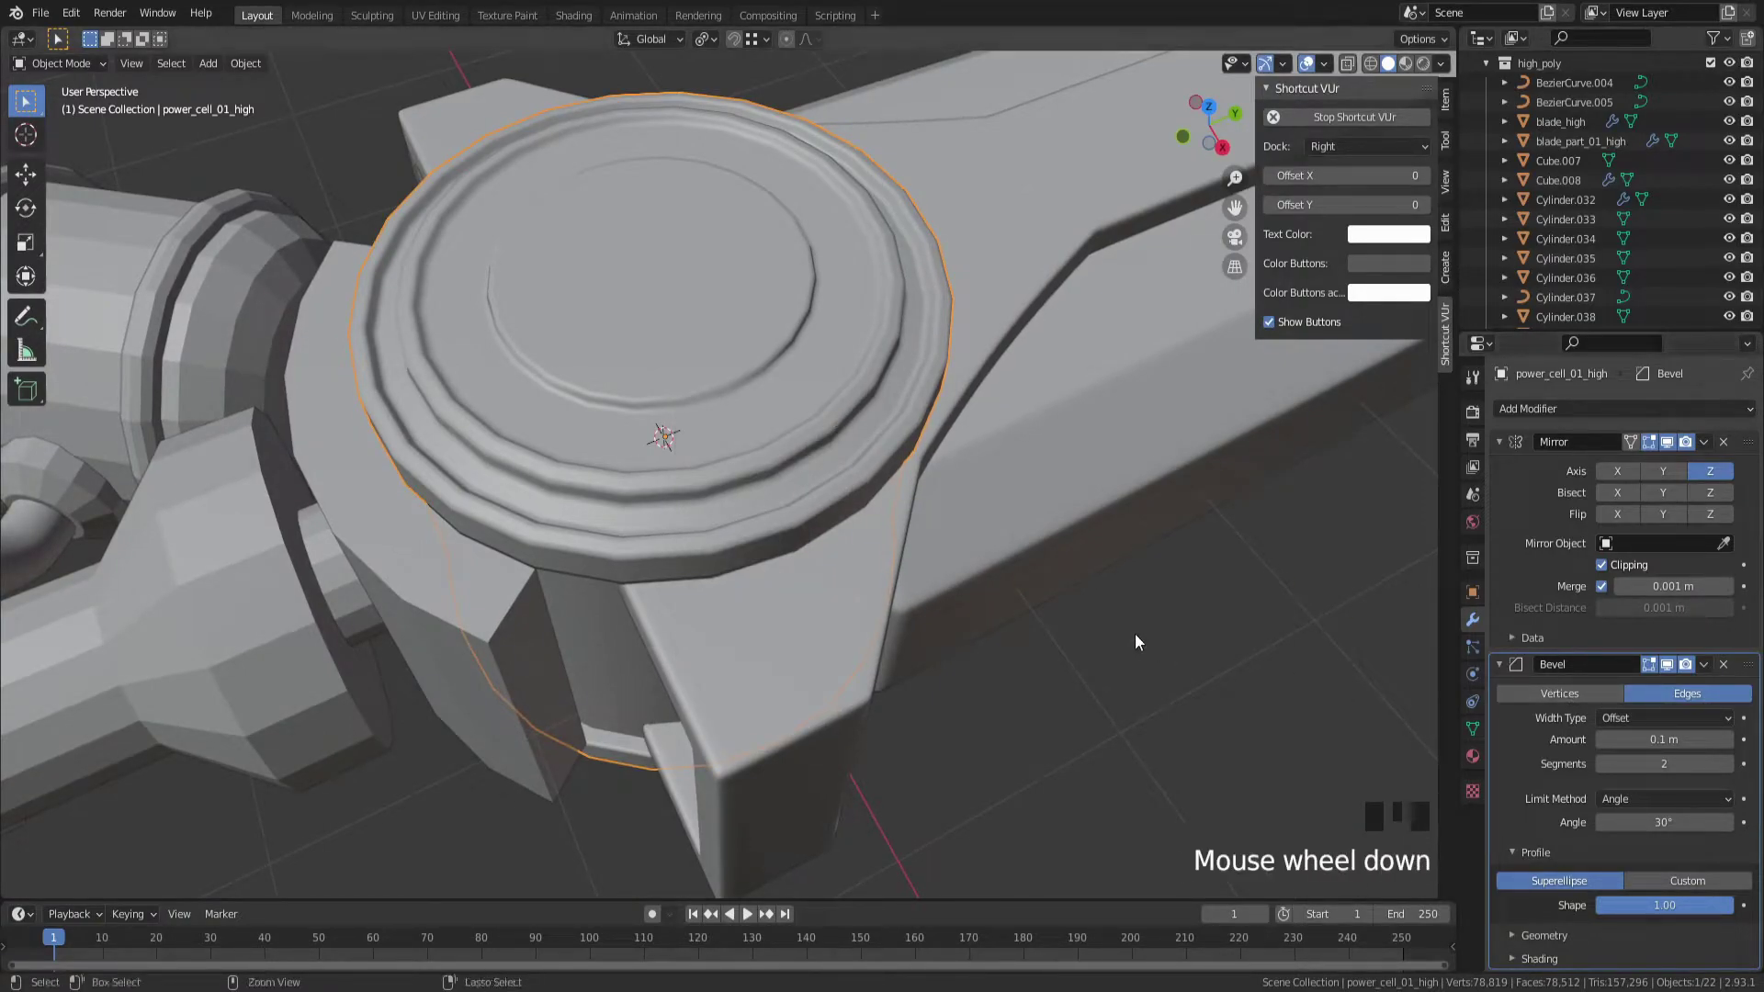
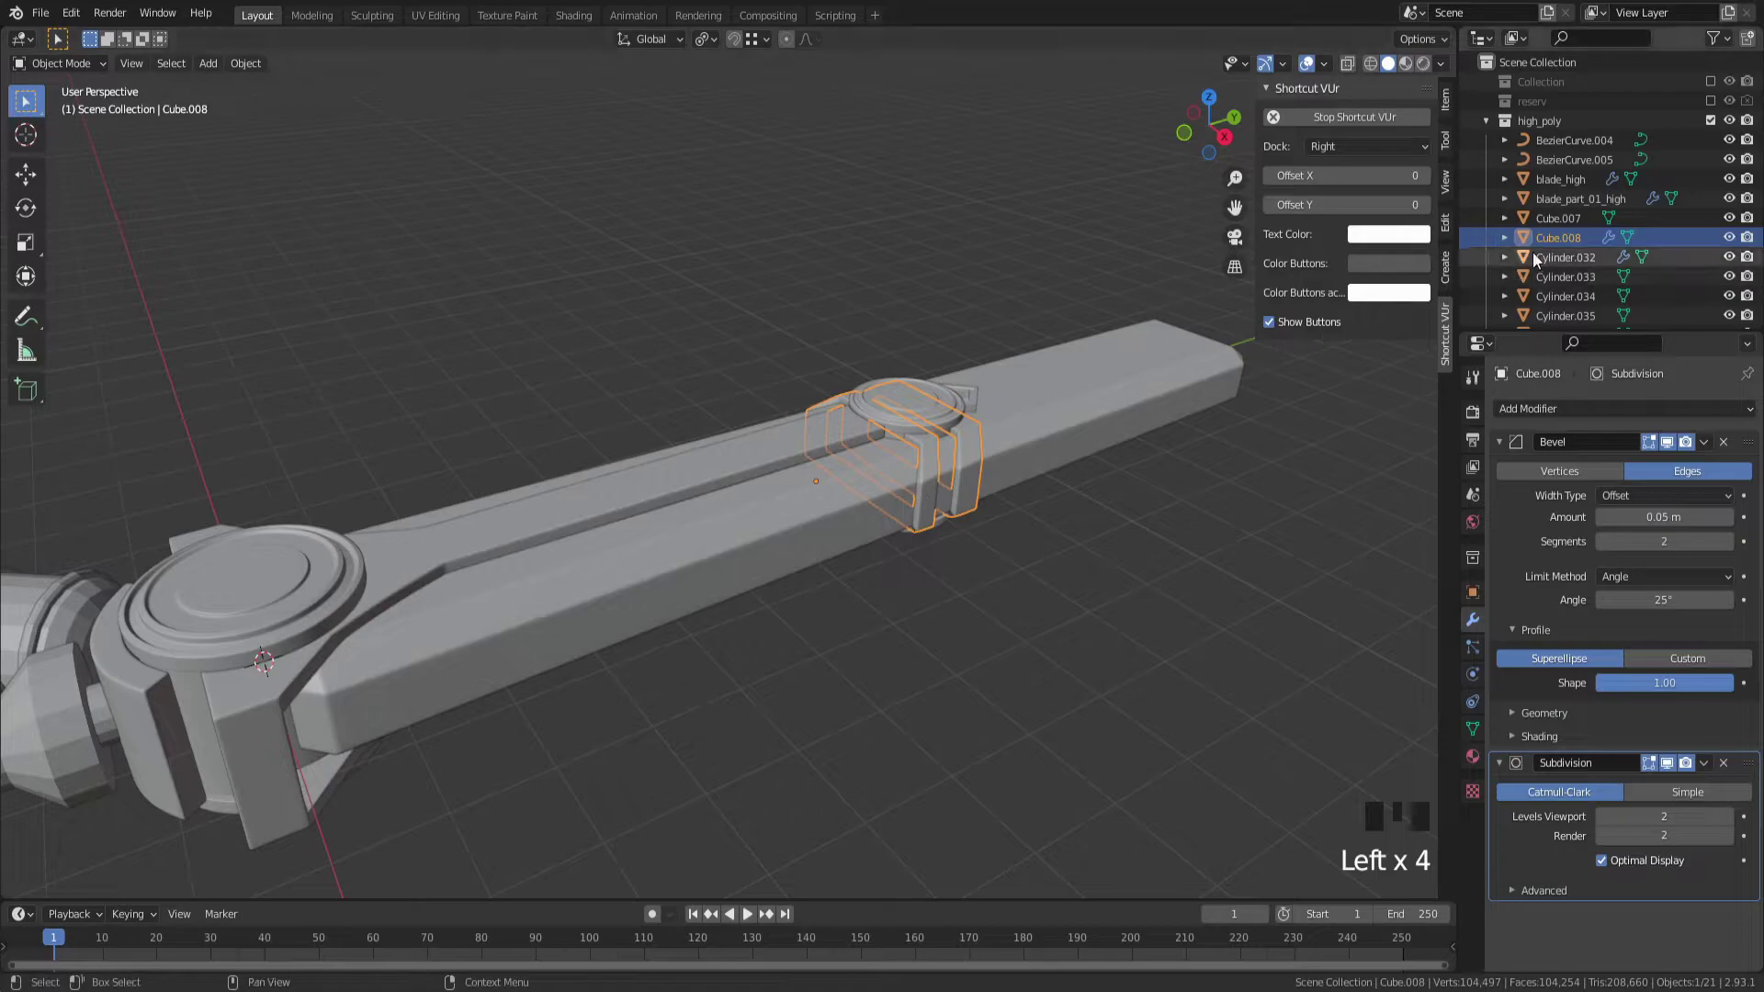
Select the strap and pentagonal tab objects and inspect the blade joint and hilt parts
{"action": "left_click", "coordinate": [1543, 248]}
{"action": "left_click_drag", "start_coordinate": [1543, 248], "coordinate": [1278, 510]}
{"action": "left_click", "coordinate": [972, 395]}
{"action": "left_click_drag", "start_coordinate": [1077, 415], "coordinate": [868, 532]}
{"action": "scroll", "scroll_direction": "down", "scroll_amount": 3}
{"action": "scroll", "scroll_direction": "up", "scroll_amount": 3}
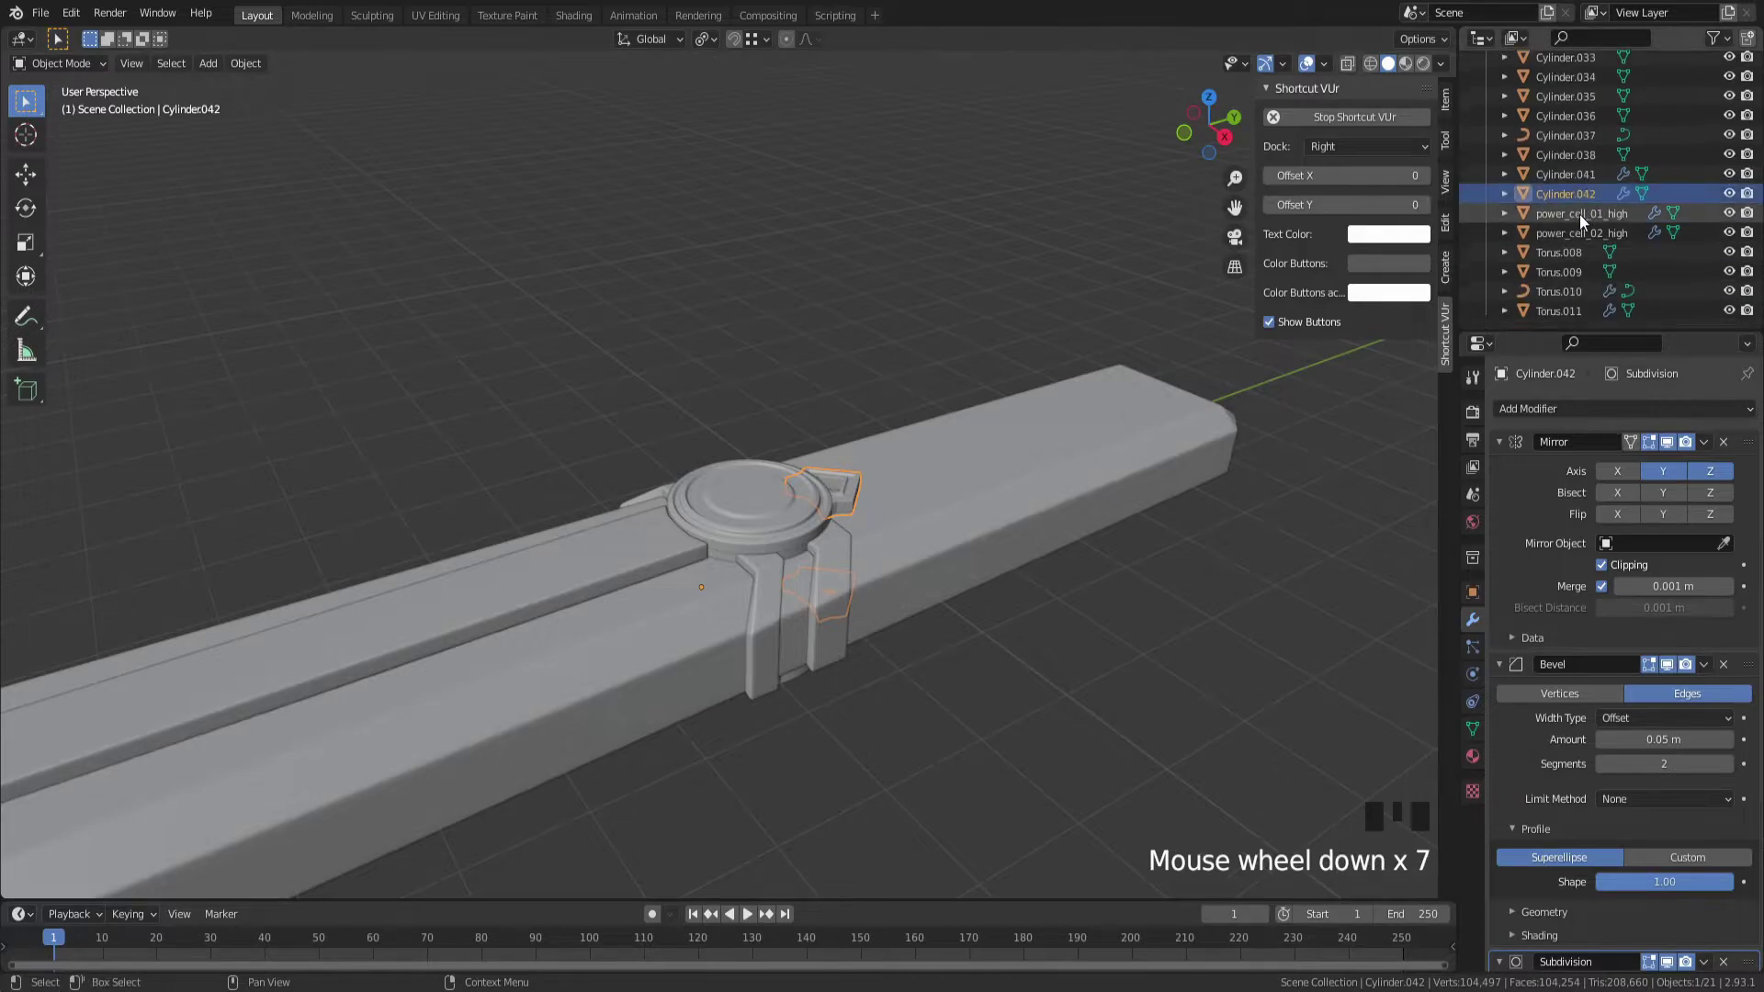
{"action": "scroll", "scroll_direction": "up", "scroll_amount": 3}
{"action": "left_click", "coordinate": [1568, 244]}
{"action": "left_click_drag", "start_coordinate": [1567, 243], "coordinate": [1095, 717]}
{"action": "scroll", "scroll_direction": "up", "scroll_amount": 3}
{"action": "left_click_drag", "start_coordinate": [928, 675], "coordinate": [883, 424]}
{"action": "left_click", "coordinate": [882, 424]}
{"action": "middle_click", "coordinate": [490, 636]}
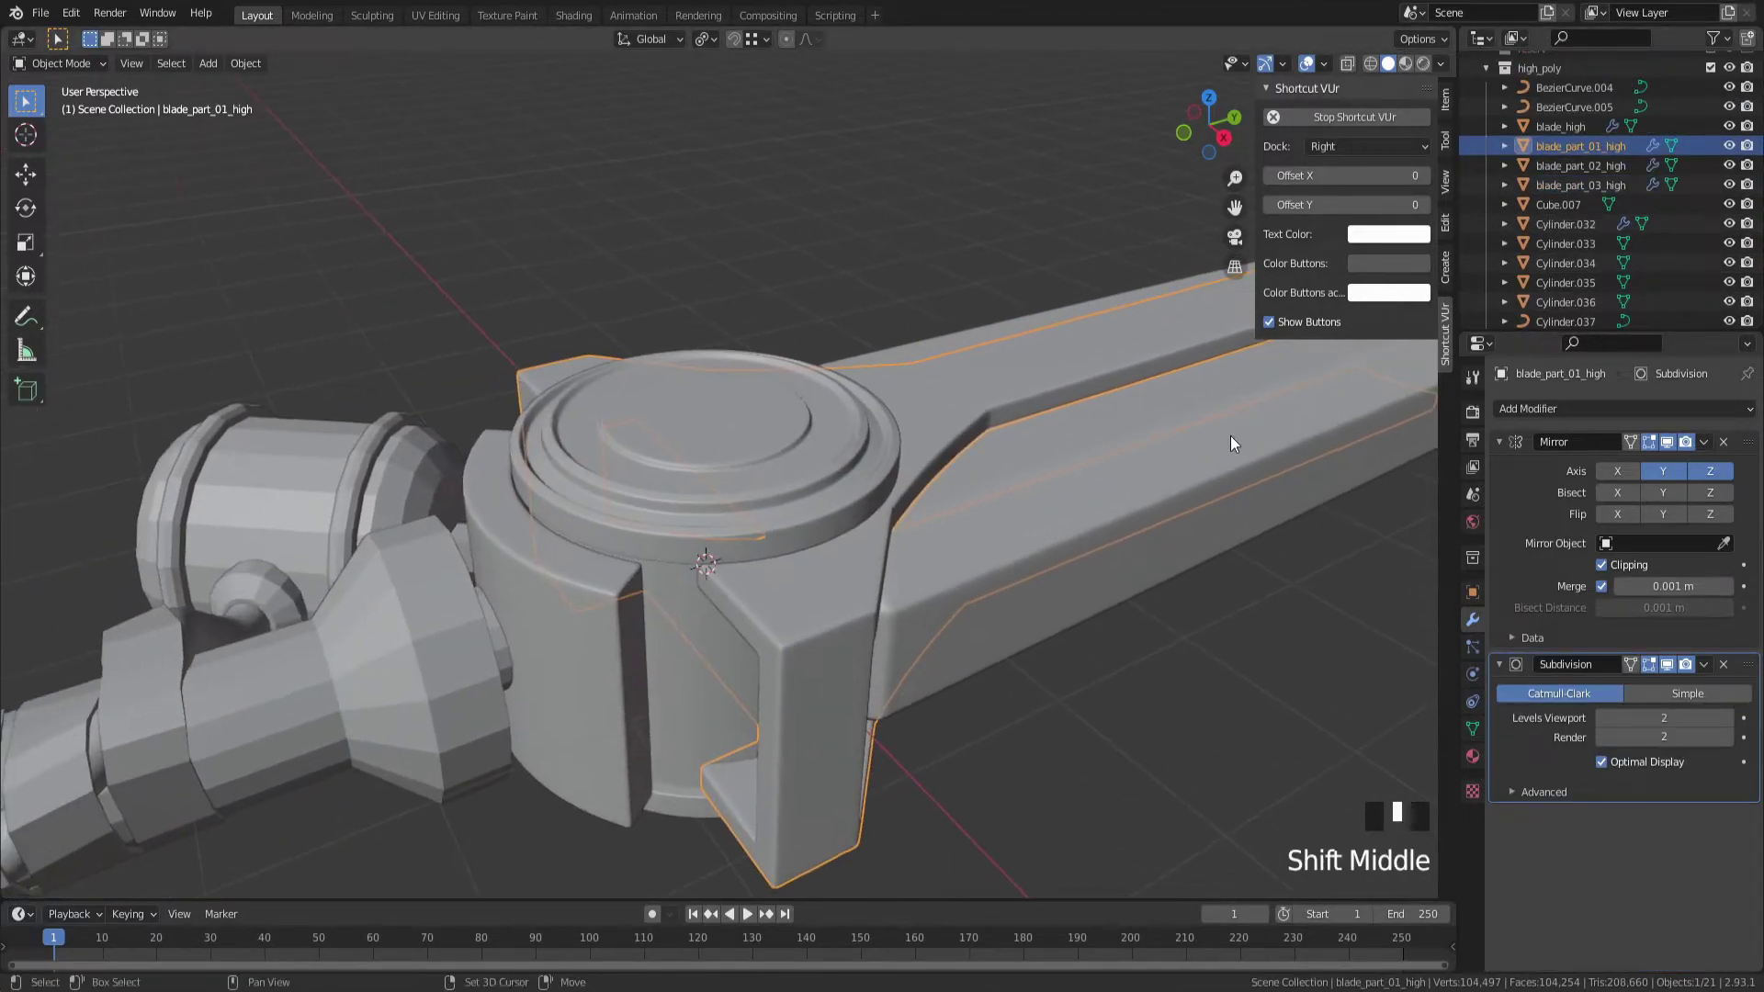
{"action": "left_click", "coordinate": [821, 531]}
{"action": "left_click_drag", "start_coordinate": [836, 533], "coordinate": [992, 488]}
{"action": "left_click", "coordinate": [992, 488]}
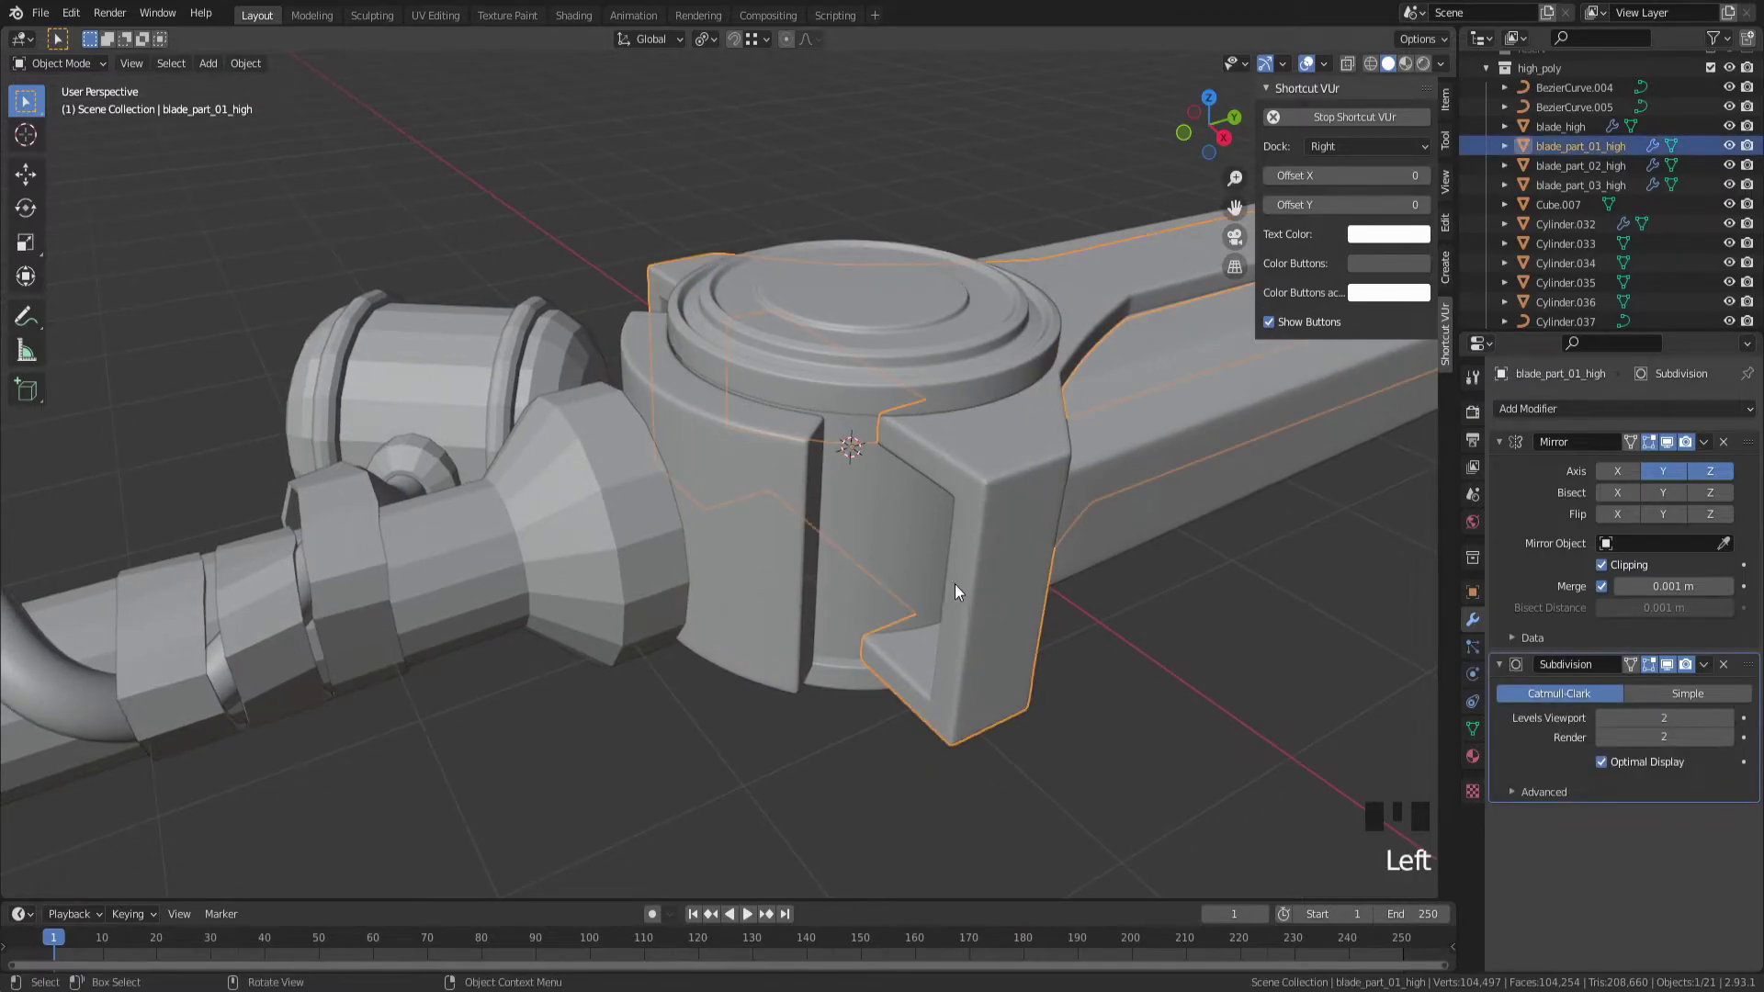
Rename the clamp piece to blade_part_04_high, then move to the unmodified battery body Cylinder.036
{"action": "left_click", "coordinate": [748, 559]}
{"action": "left_click", "coordinate": [1573, 227]}
{"action": "left_click_drag", "start_coordinate": [1573, 227], "coordinate": [946, 671]}
{"action": "left_click", "coordinate": [766, 737]}
{"action": "left_click_drag", "start_coordinate": [643, 716], "coordinate": [630, 514]}
{"action": "left_click", "coordinate": [630, 514]}
{"action": "middle_click", "coordinate": [663, 522]}
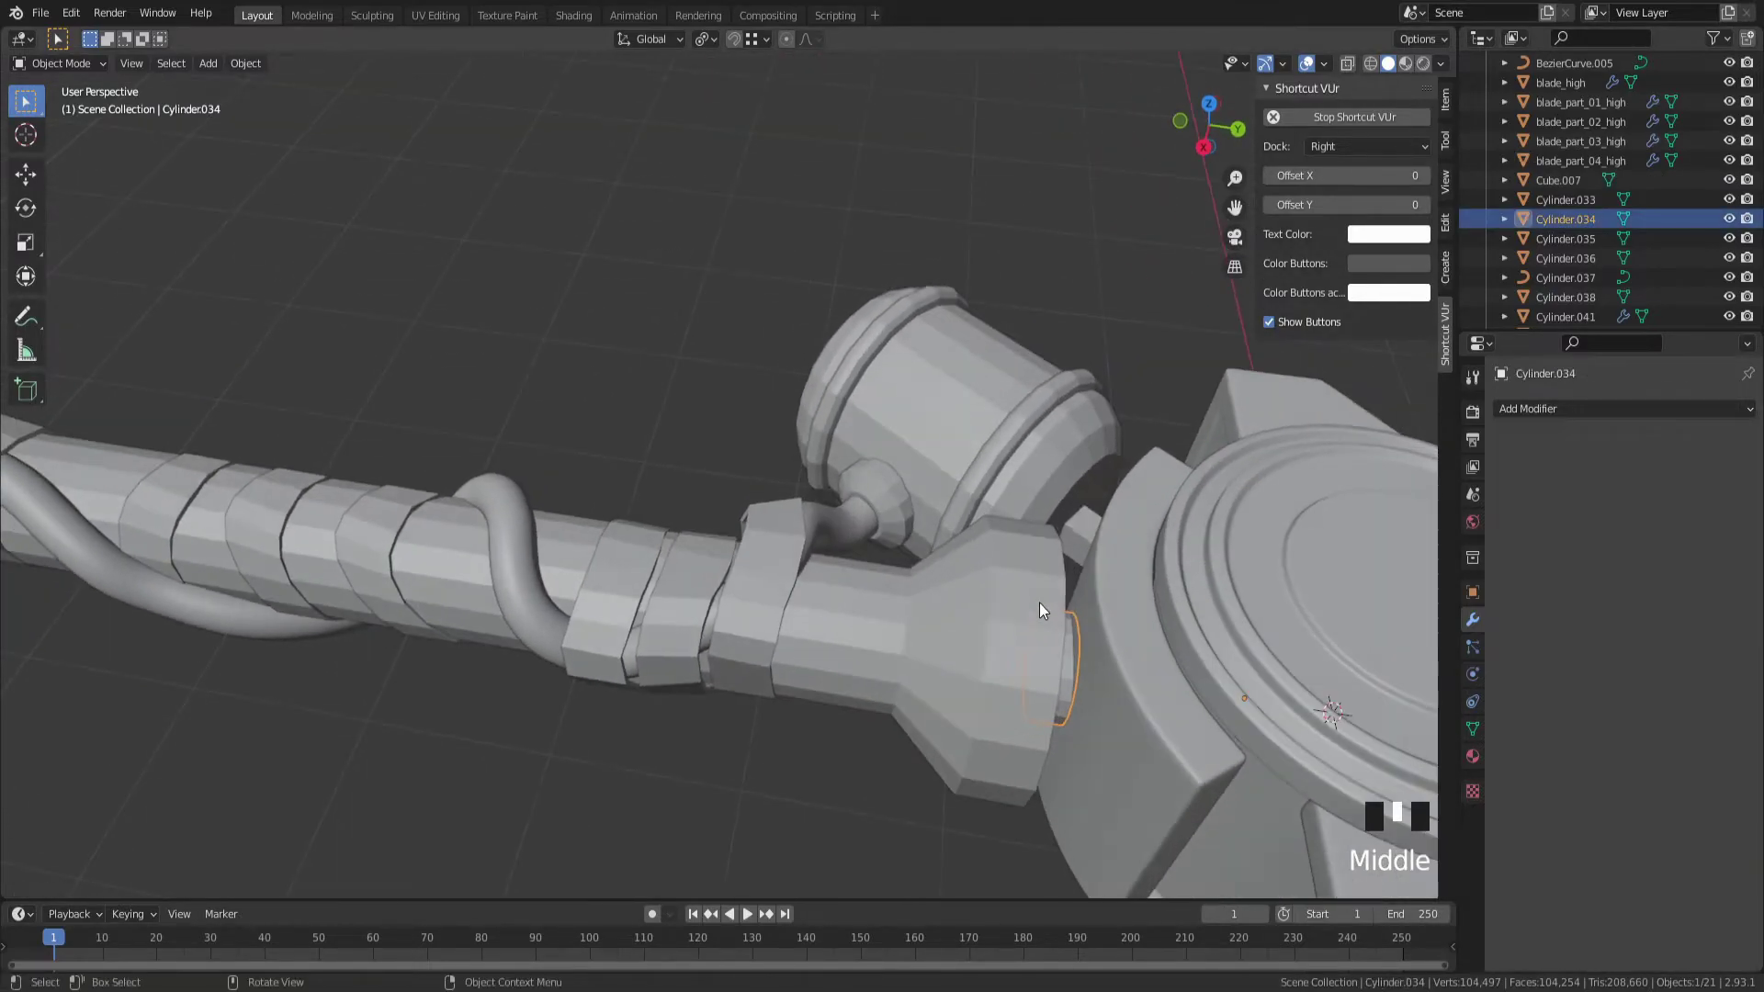
{"action": "left_click", "coordinate": [1046, 413]}
{"action": "left_click_drag", "start_coordinate": [1056, 419], "coordinate": [606, 627]}
{"action": "left_click", "coordinate": [605, 627]}
{"action": "left_click_drag", "start_coordinate": [665, 591], "coordinate": [792, 572]}
{"action": "scroll", "scroll_direction": "up", "scroll_amount": 3}
{"action": "left_click_drag", "start_coordinate": [805, 545], "coordinate": [828, 531]}
{"action": "scroll", "scroll_direction": "down", "scroll_amount": 3}
{"action": "middle_click", "coordinate": [818, 531]}
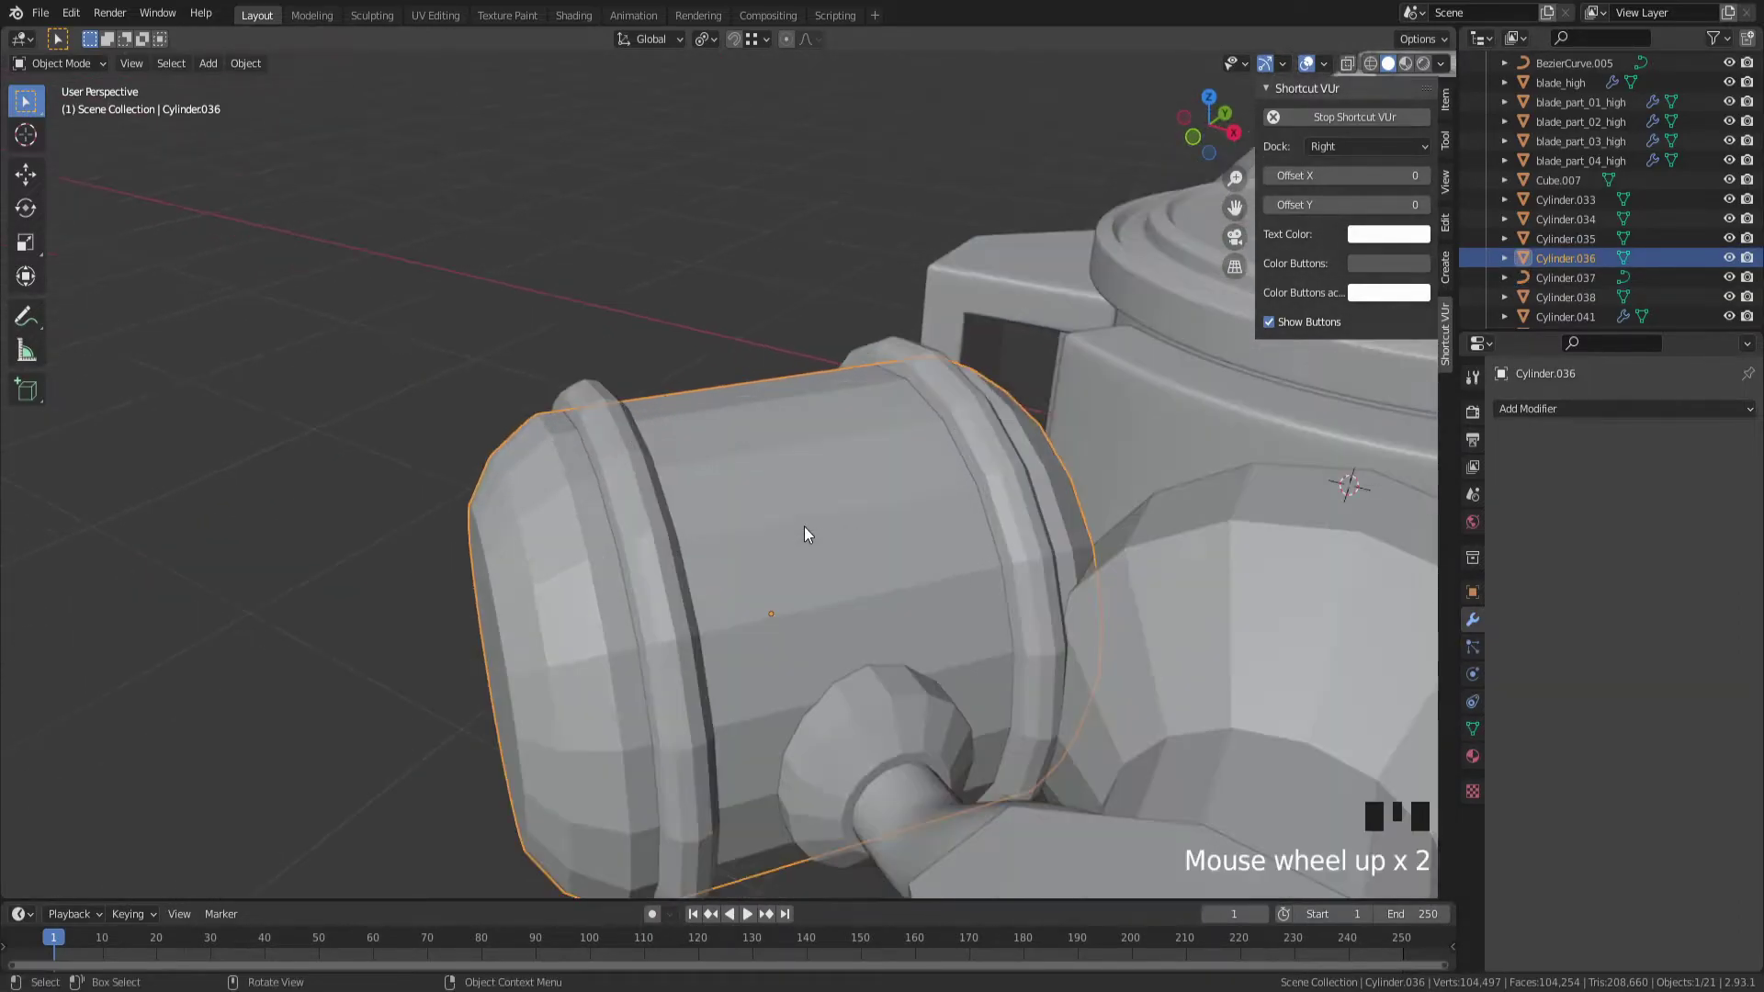
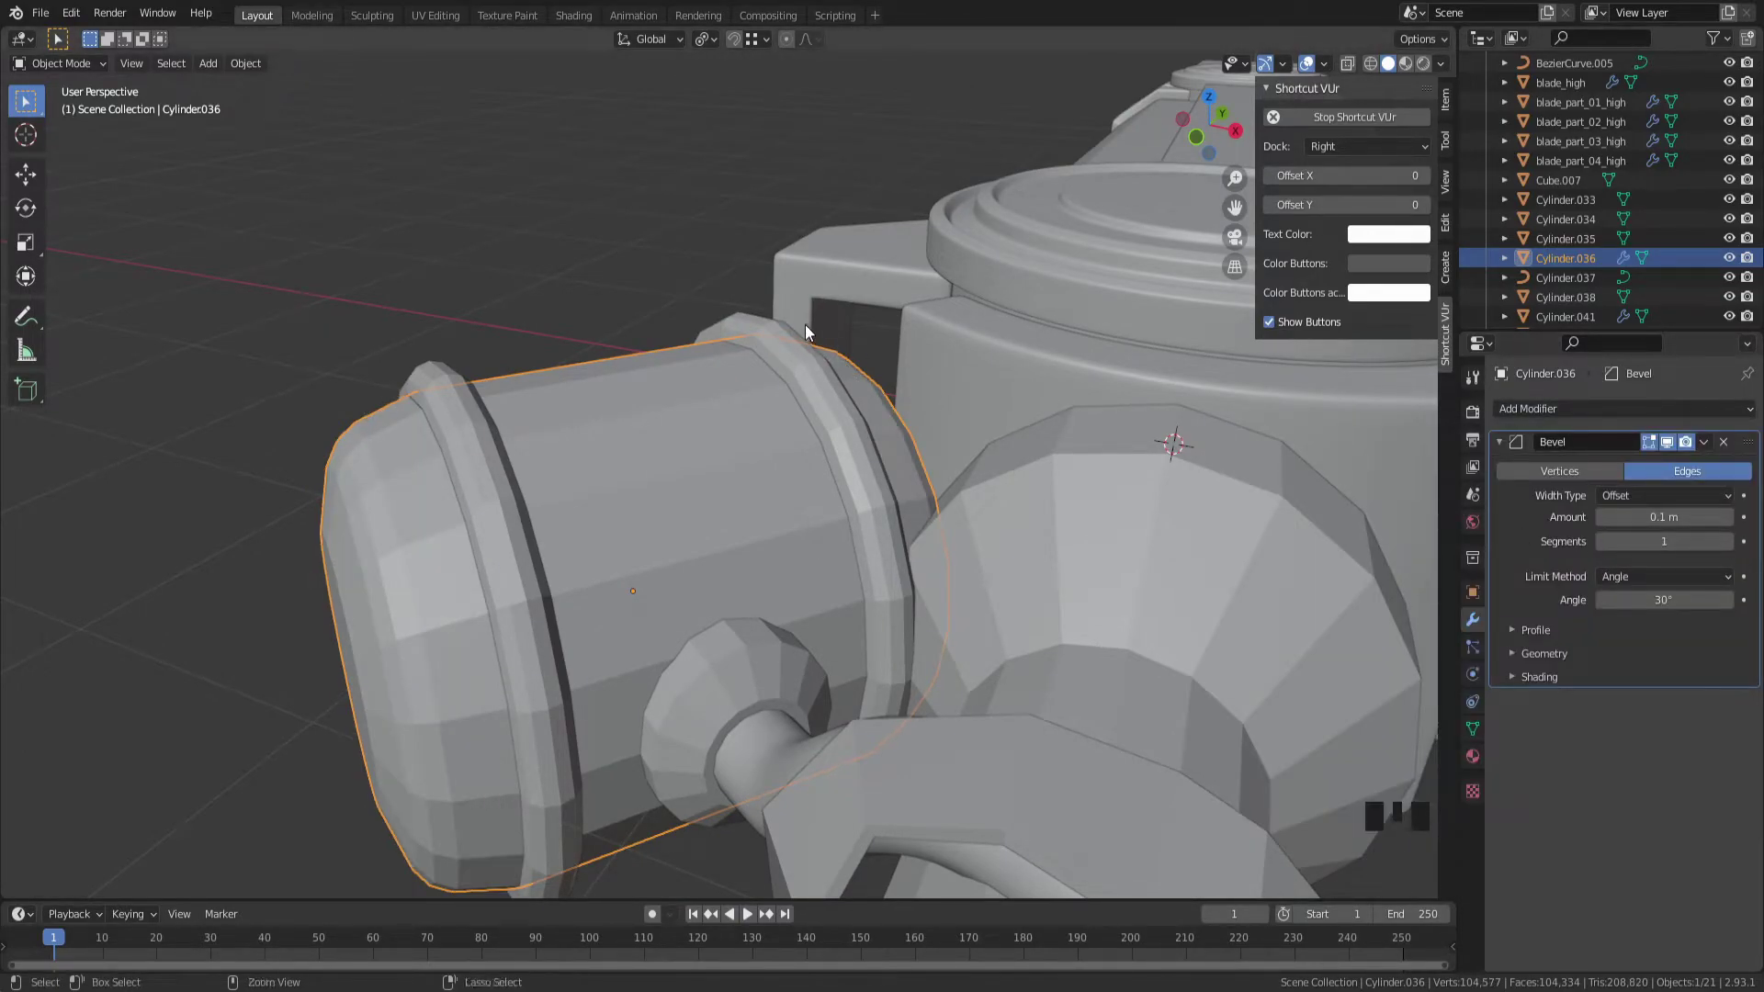
Add a Subdivision Surface (Ctrl+2) to battery body Cylinder.036 and tune its Bevel to 0.1 m, 2 segments, shape 0.5
{"action": "key", "text": "ctrl+2"}
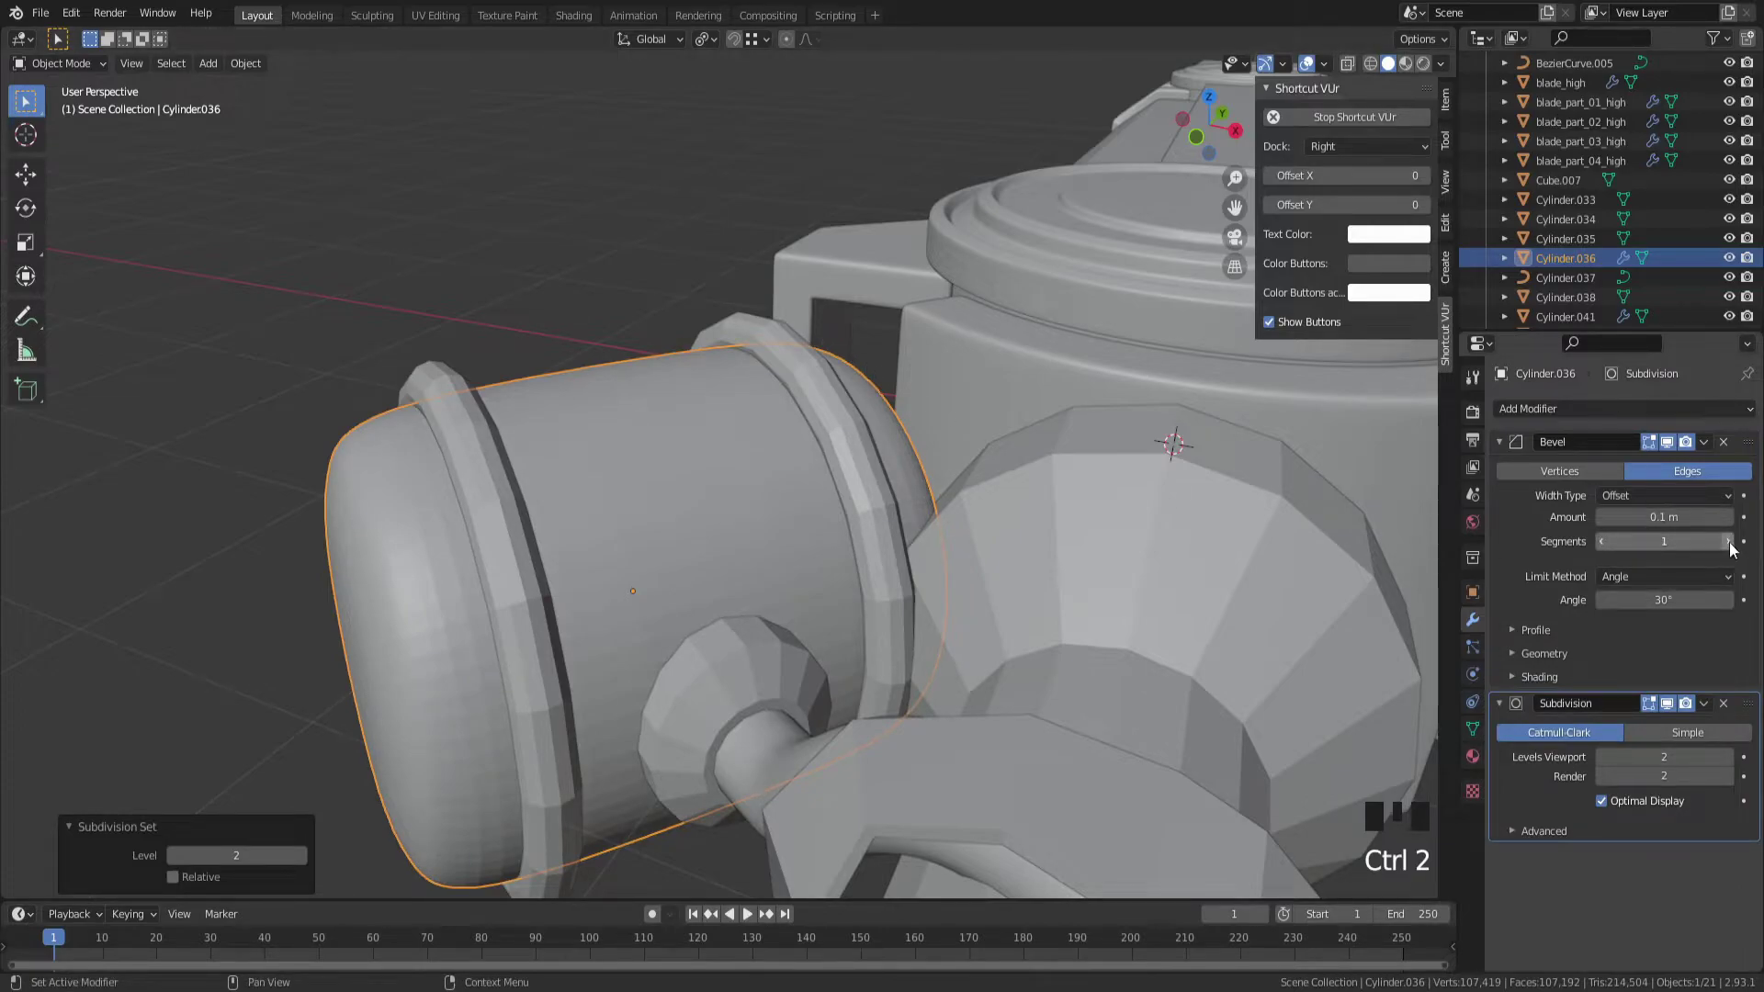
{"action": "left_click", "coordinate": [1734, 545]}
{"action": "left_click_drag", "start_coordinate": [752, 410], "coordinate": [831, 468]}
{"action": "left_click_drag", "start_coordinate": [831, 467], "coordinate": [1539, 661]}
{"action": "left_click_drag", "start_coordinate": [1539, 662], "coordinate": [1072, 515]}
{"action": "left_click_drag", "start_coordinate": [1072, 515], "coordinate": [1662, 690]}
{"action": "left_click_drag", "start_coordinate": [1662, 689], "coordinate": [1022, 598]}
{"action": "left_click_drag", "start_coordinate": [1023, 598], "coordinate": [1717, 696]}
Orbit to the collars and select the unmodified ring object Cylinder.037 around the battery
{"action": "left_click_drag", "start_coordinate": [1701, 694], "coordinate": [416, 473]}
{"action": "left_click_drag", "start_coordinate": [416, 473], "coordinate": [294, 421]}
{"action": "left_click", "coordinate": [294, 421]}
{"action": "left_click", "coordinate": [500, 539]}
{"action": "left_click_drag", "start_coordinate": [466, 543], "coordinate": [554, 473]}
{"action": "left_click", "coordinate": [554, 473]}
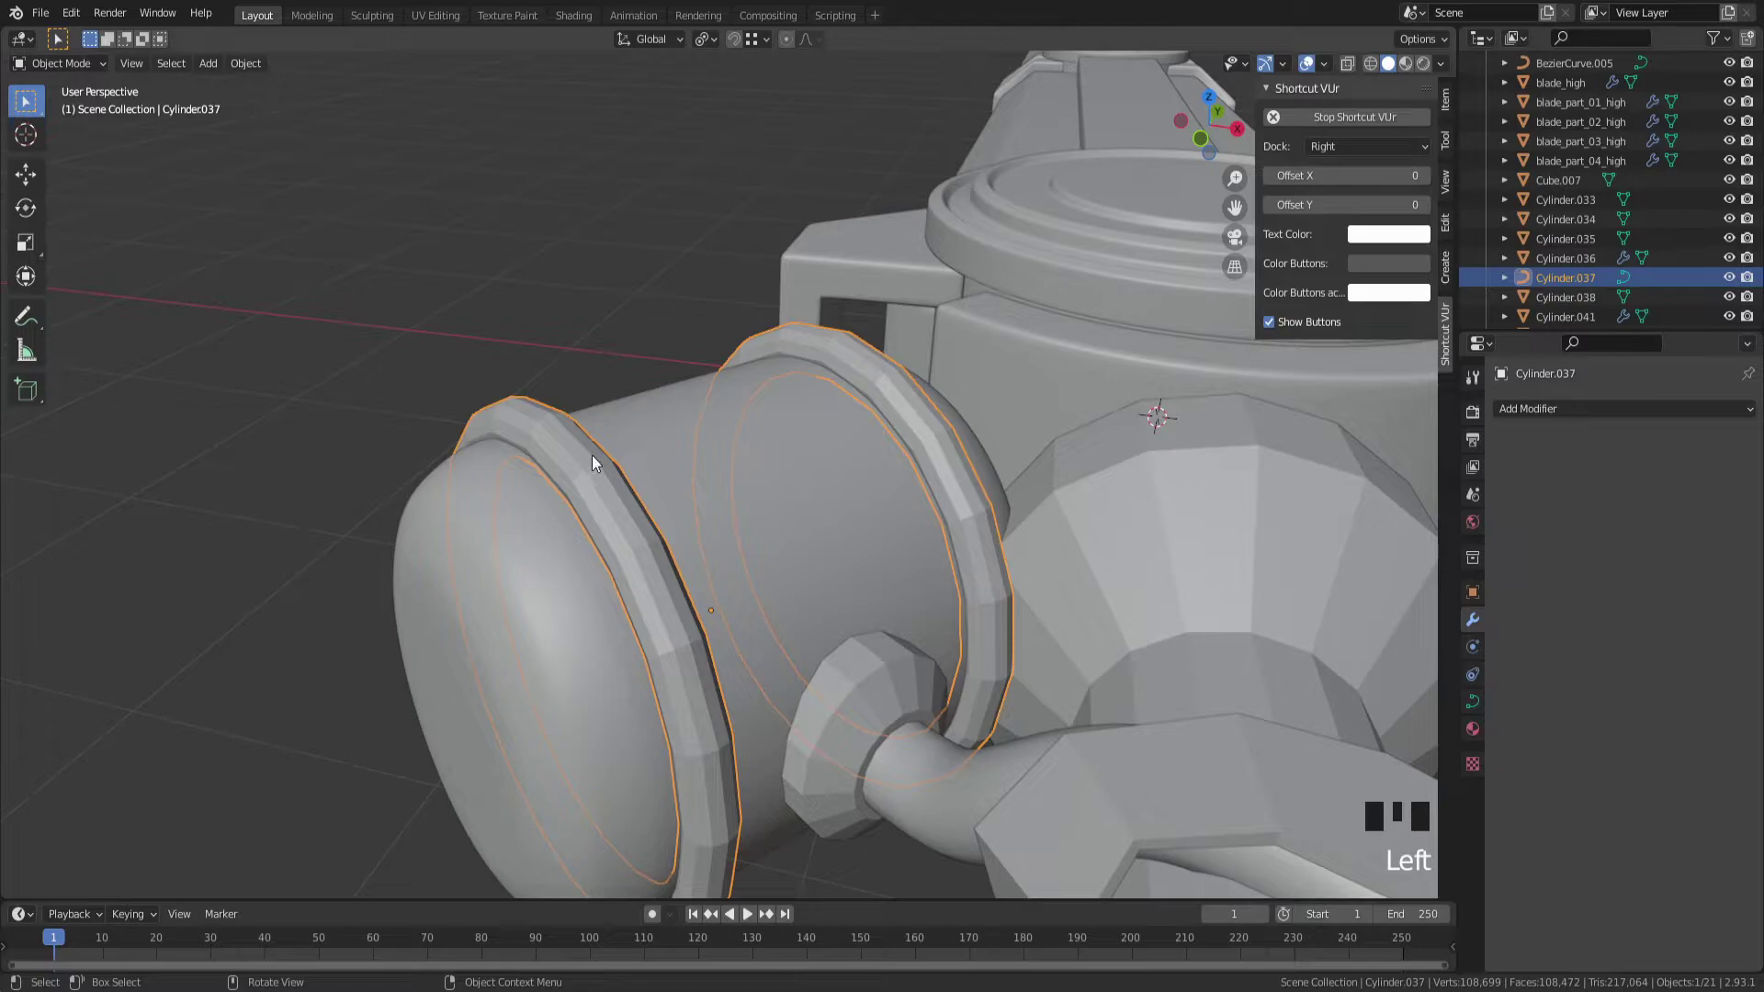
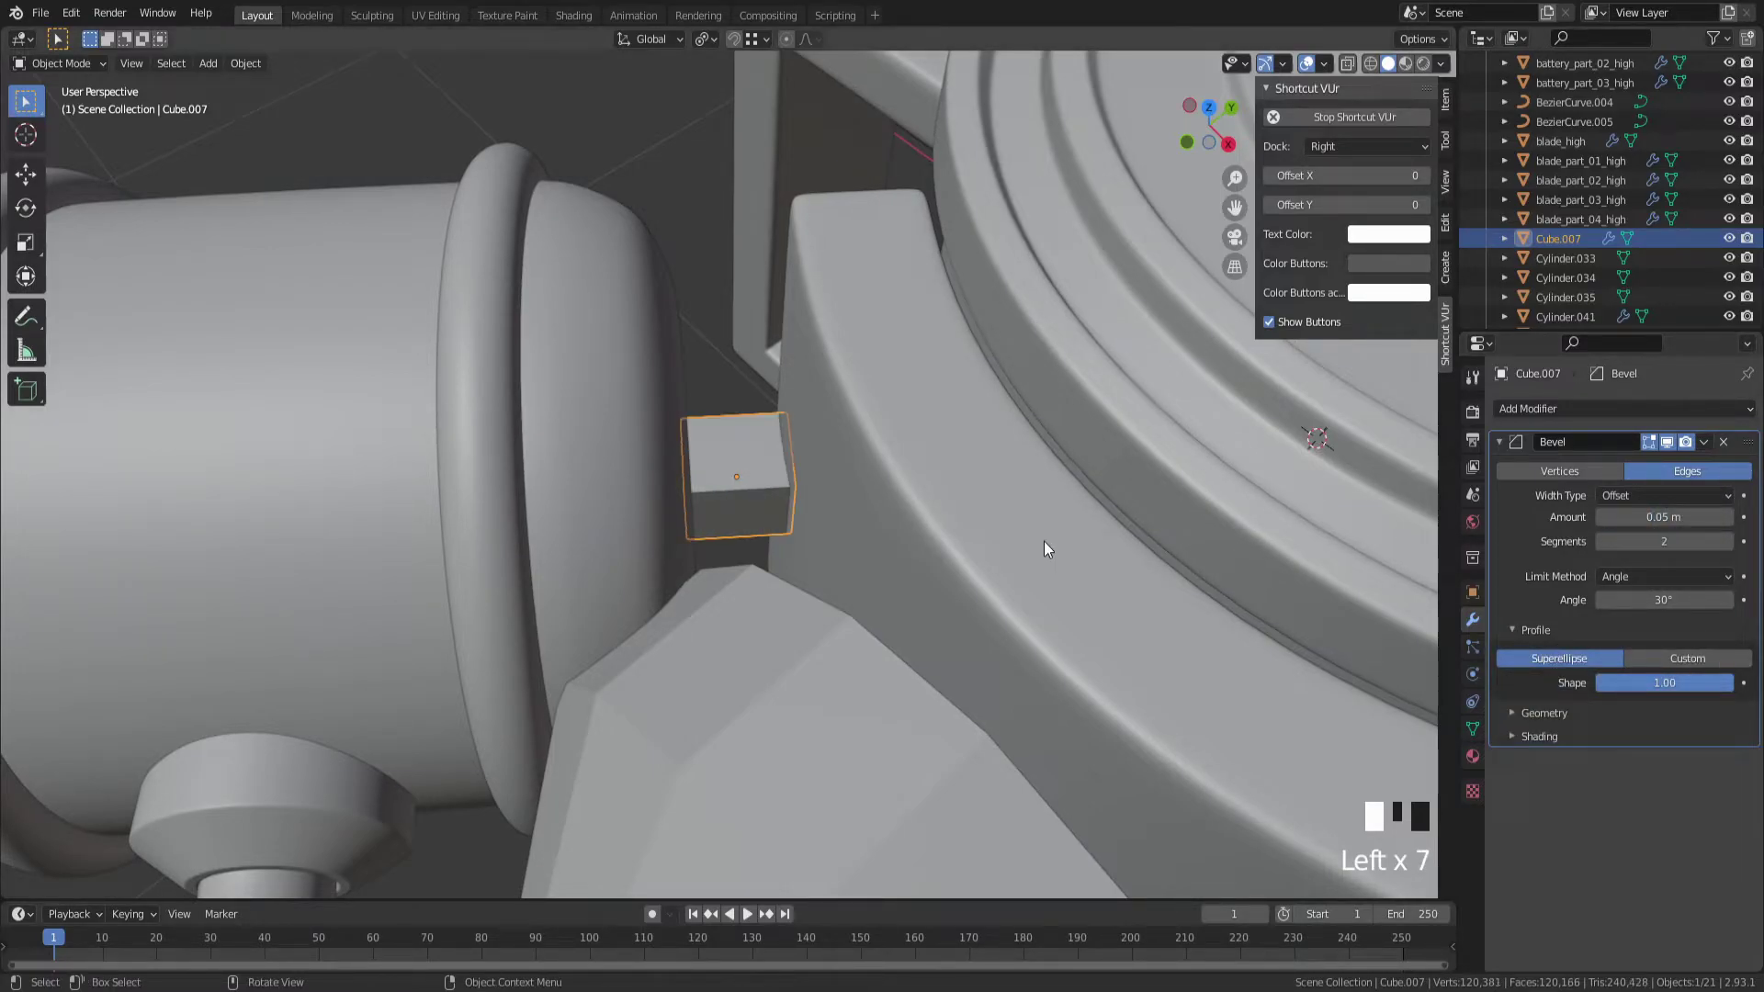
Round the connector Cube.007 with Subdivision Surface and check the battery body's bevelled socket rim
{"action": "key", "text": "ctrl+2"}
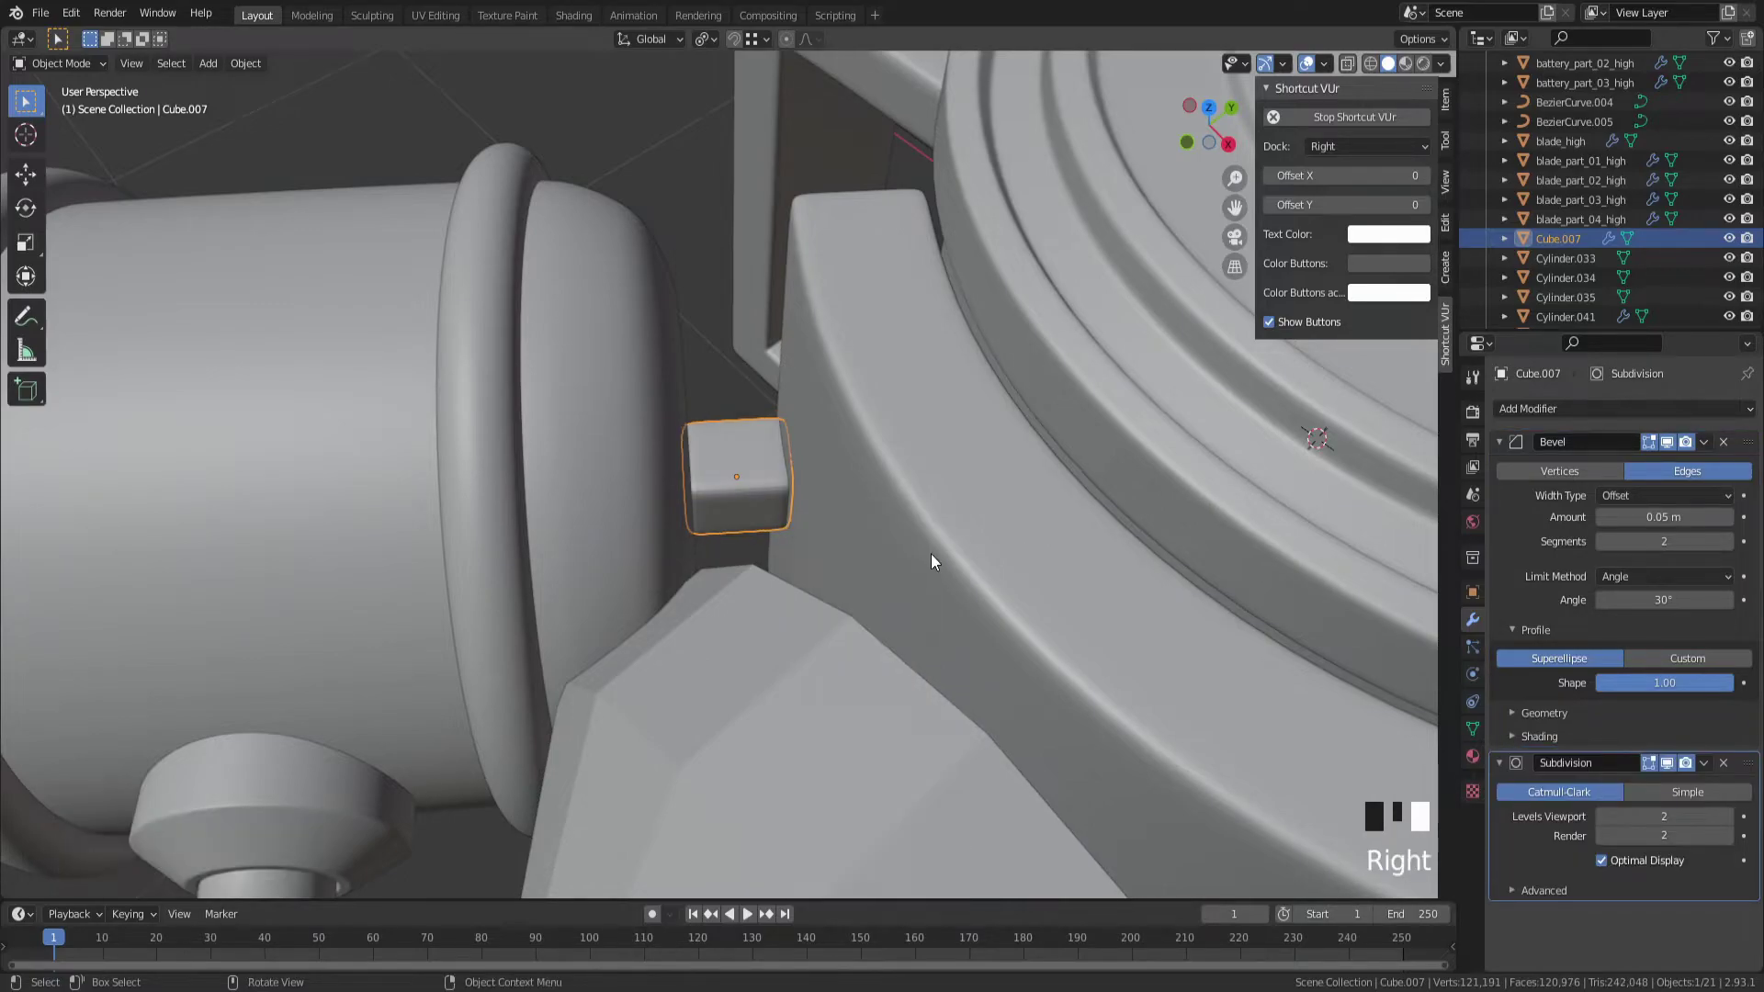
{"action": "left_click", "coordinate": [669, 198]}
{"action": "scroll", "scroll_direction": "down", "scroll_amount": 3}
{"action": "left_click_drag", "start_coordinate": [808, 528], "coordinate": [661, 546]}
{"action": "scroll", "scroll_direction": "up", "scroll_amount": 3}
{"action": "left_click", "coordinate": [591, 461]}
{"action": "left_click_drag", "start_coordinate": [590, 461], "coordinate": [534, 417]}
{"action": "key", "text": "Tab"}
{"action": "key", "text": "Tab"}
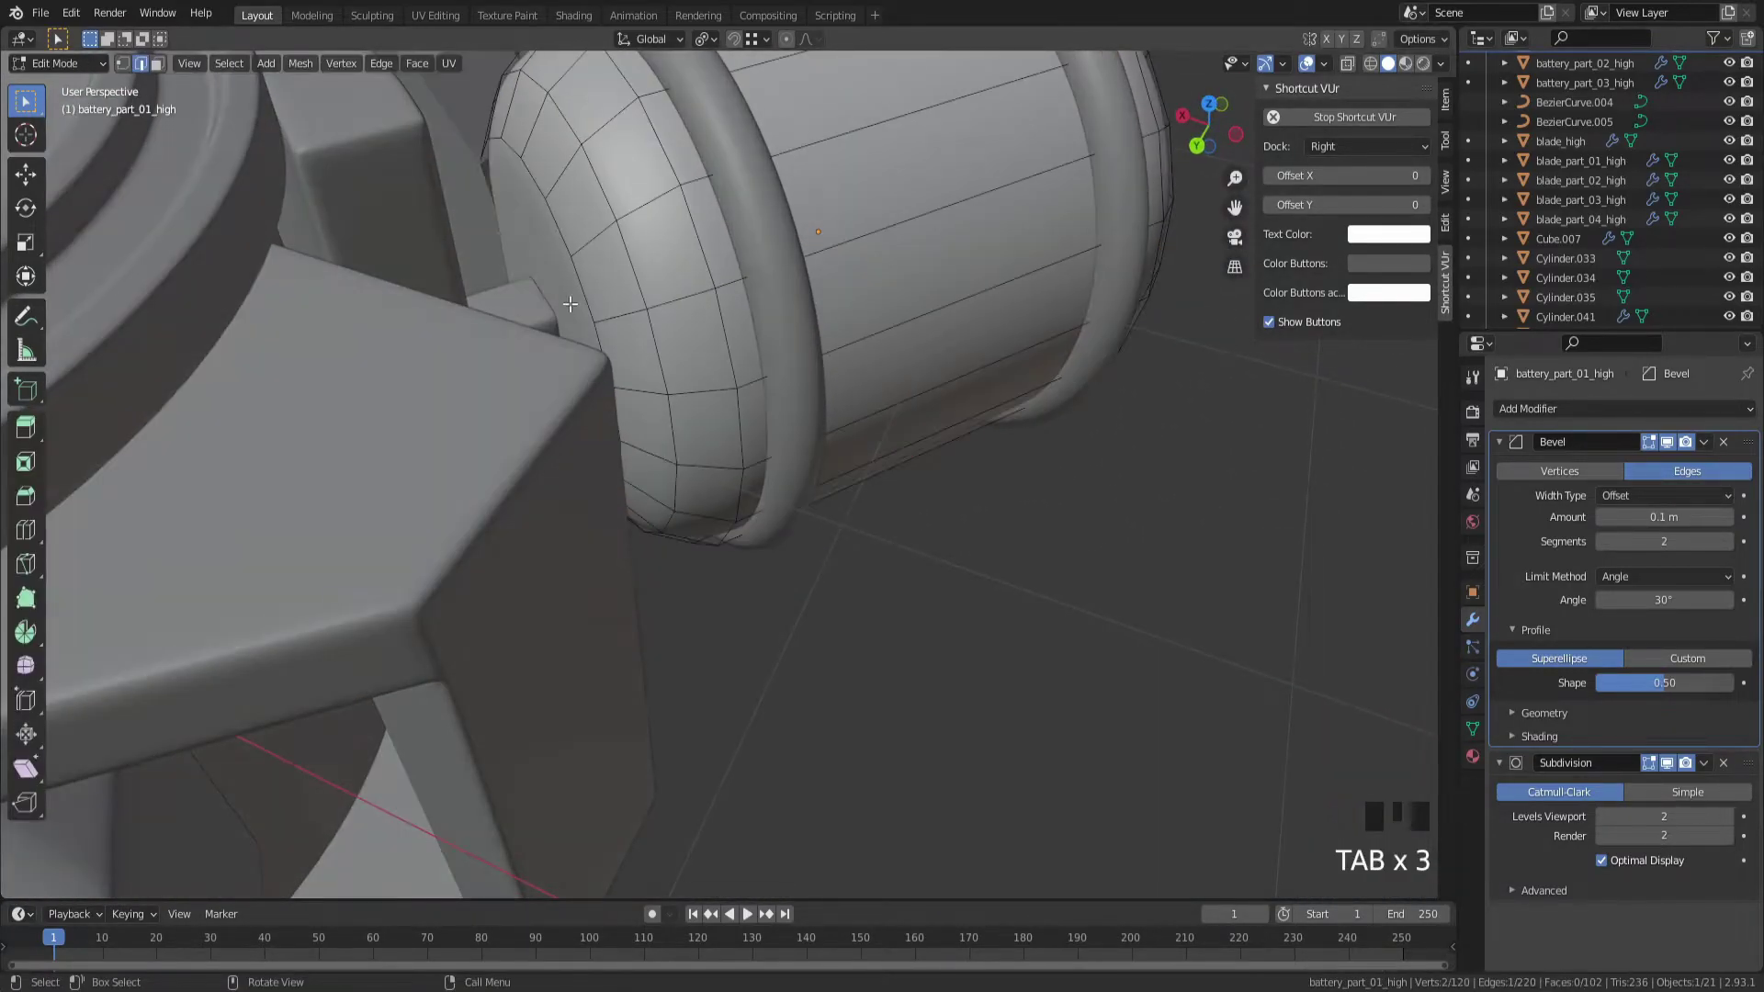
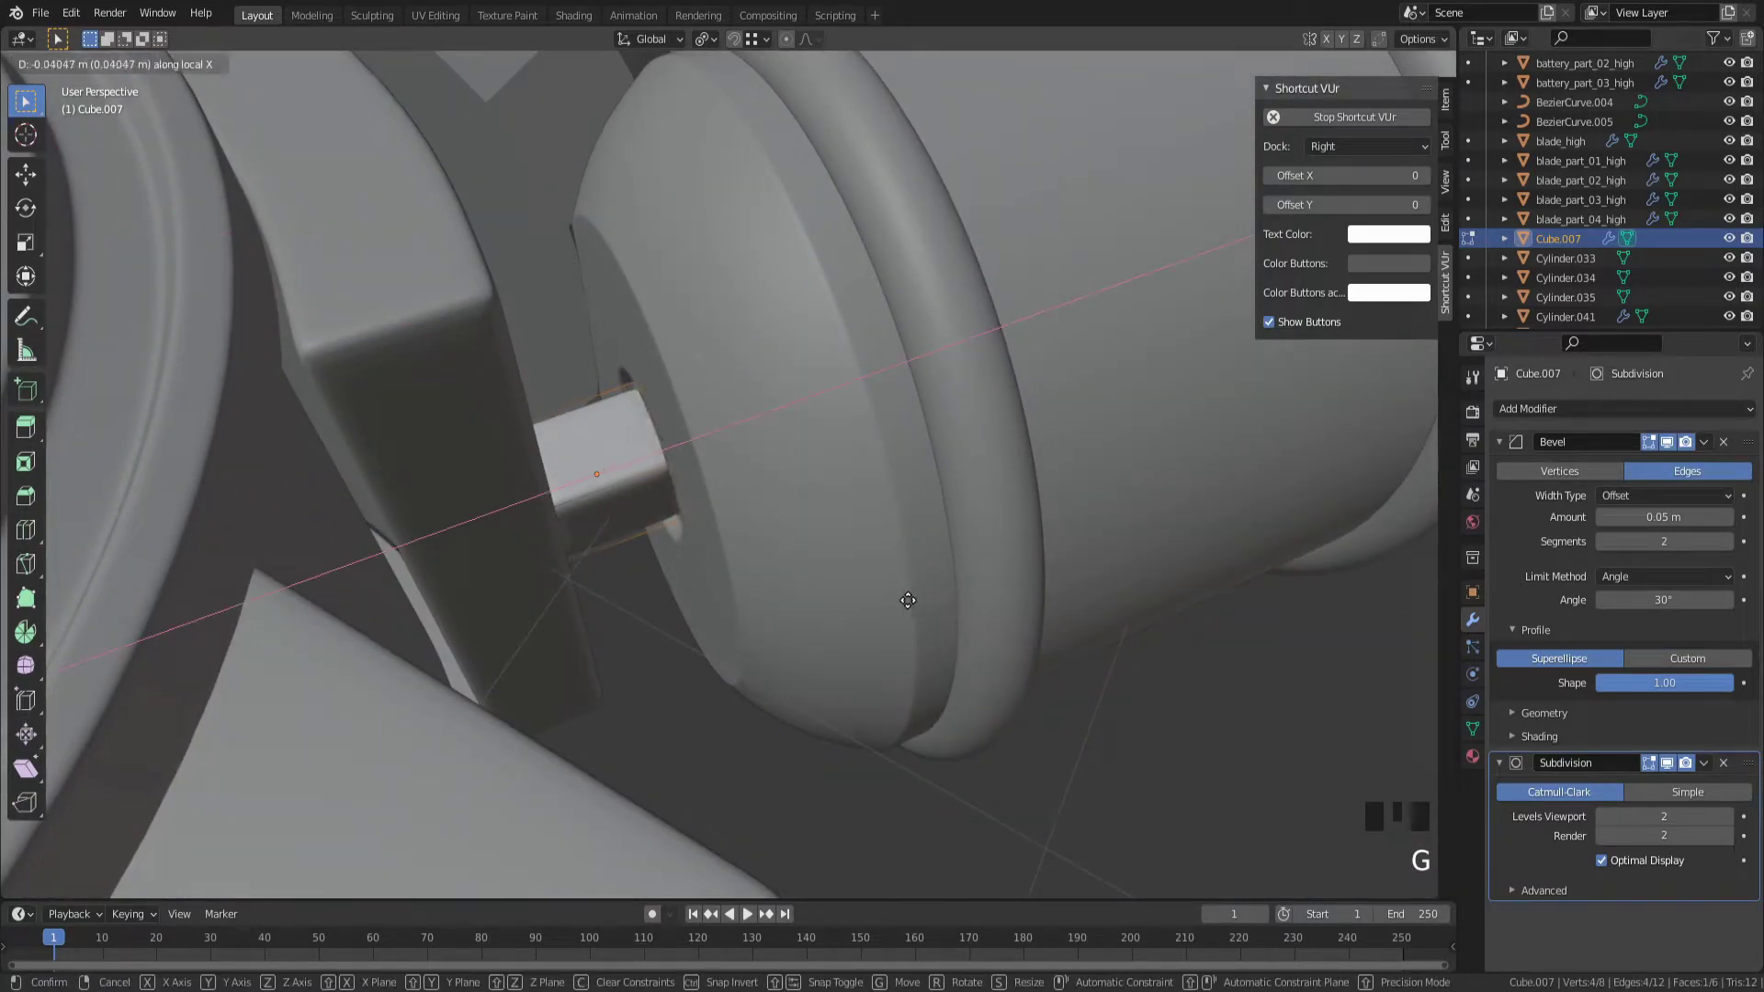
Slide Cube.007 along its local X into the battery end and confirm its position
{"action": "scroll", "scroll_direction": "up", "scroll_amount": 3}
{"action": "left_click", "coordinate": [1155, 643]}
{"action": "left_click_drag", "start_coordinate": [1154, 643], "coordinate": [953, 555]}
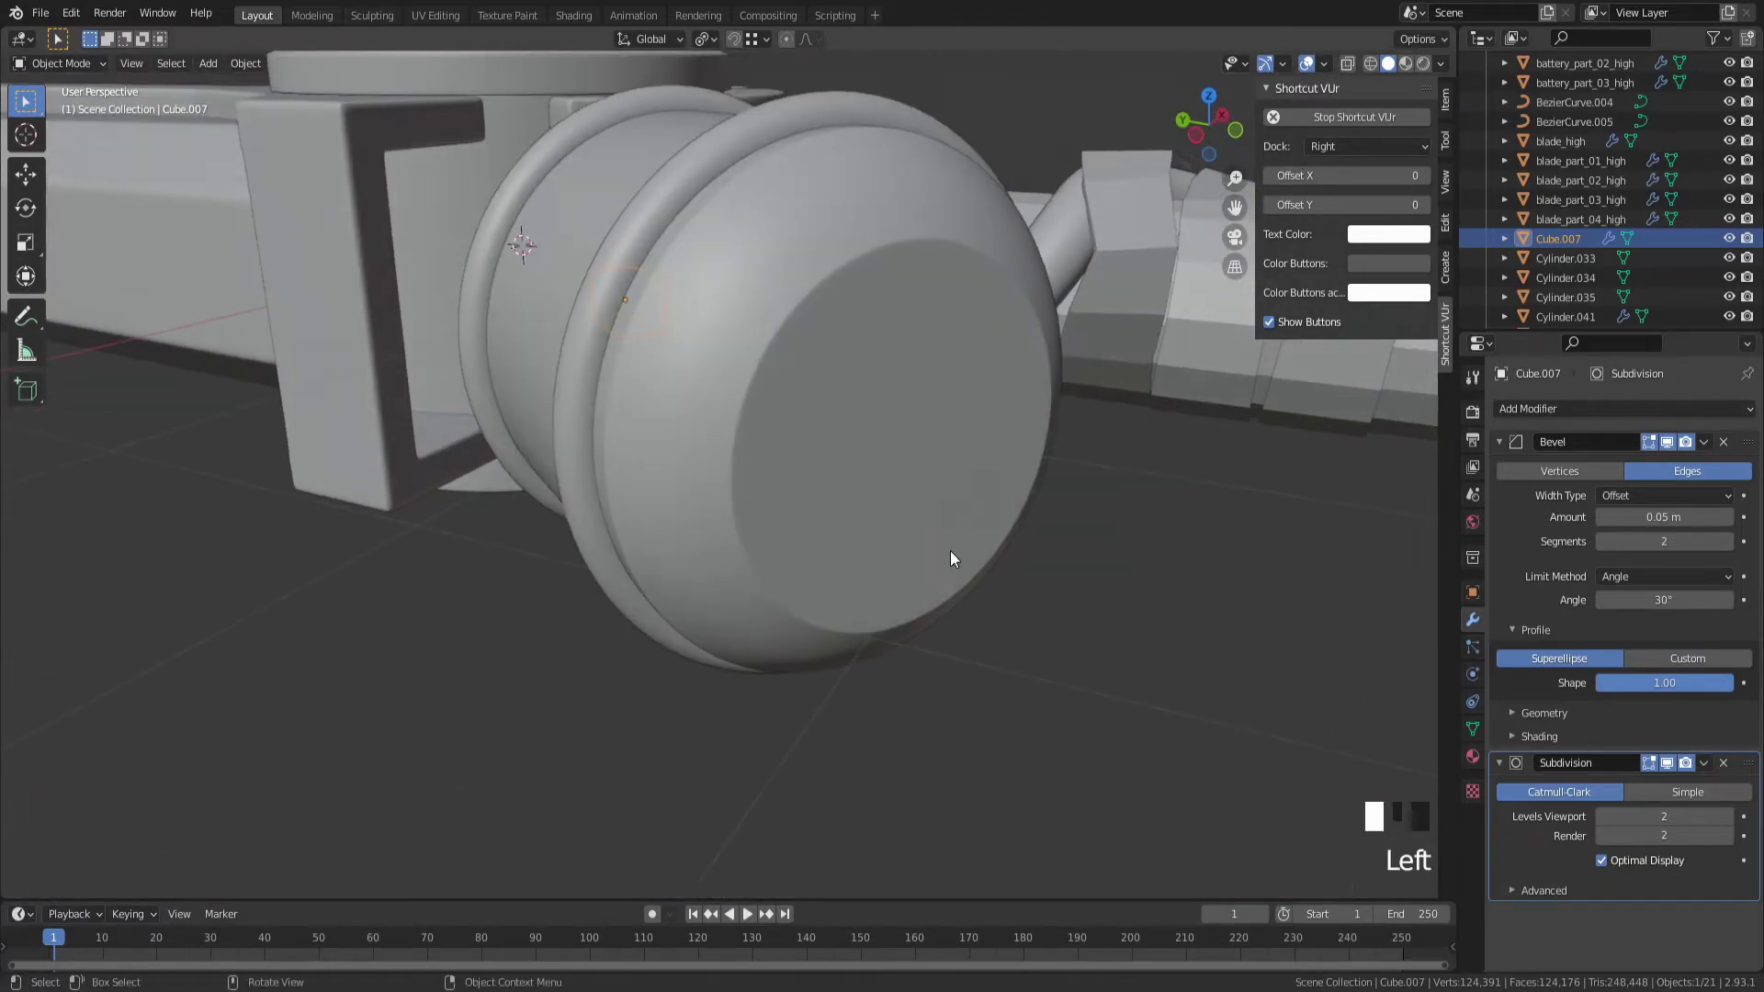
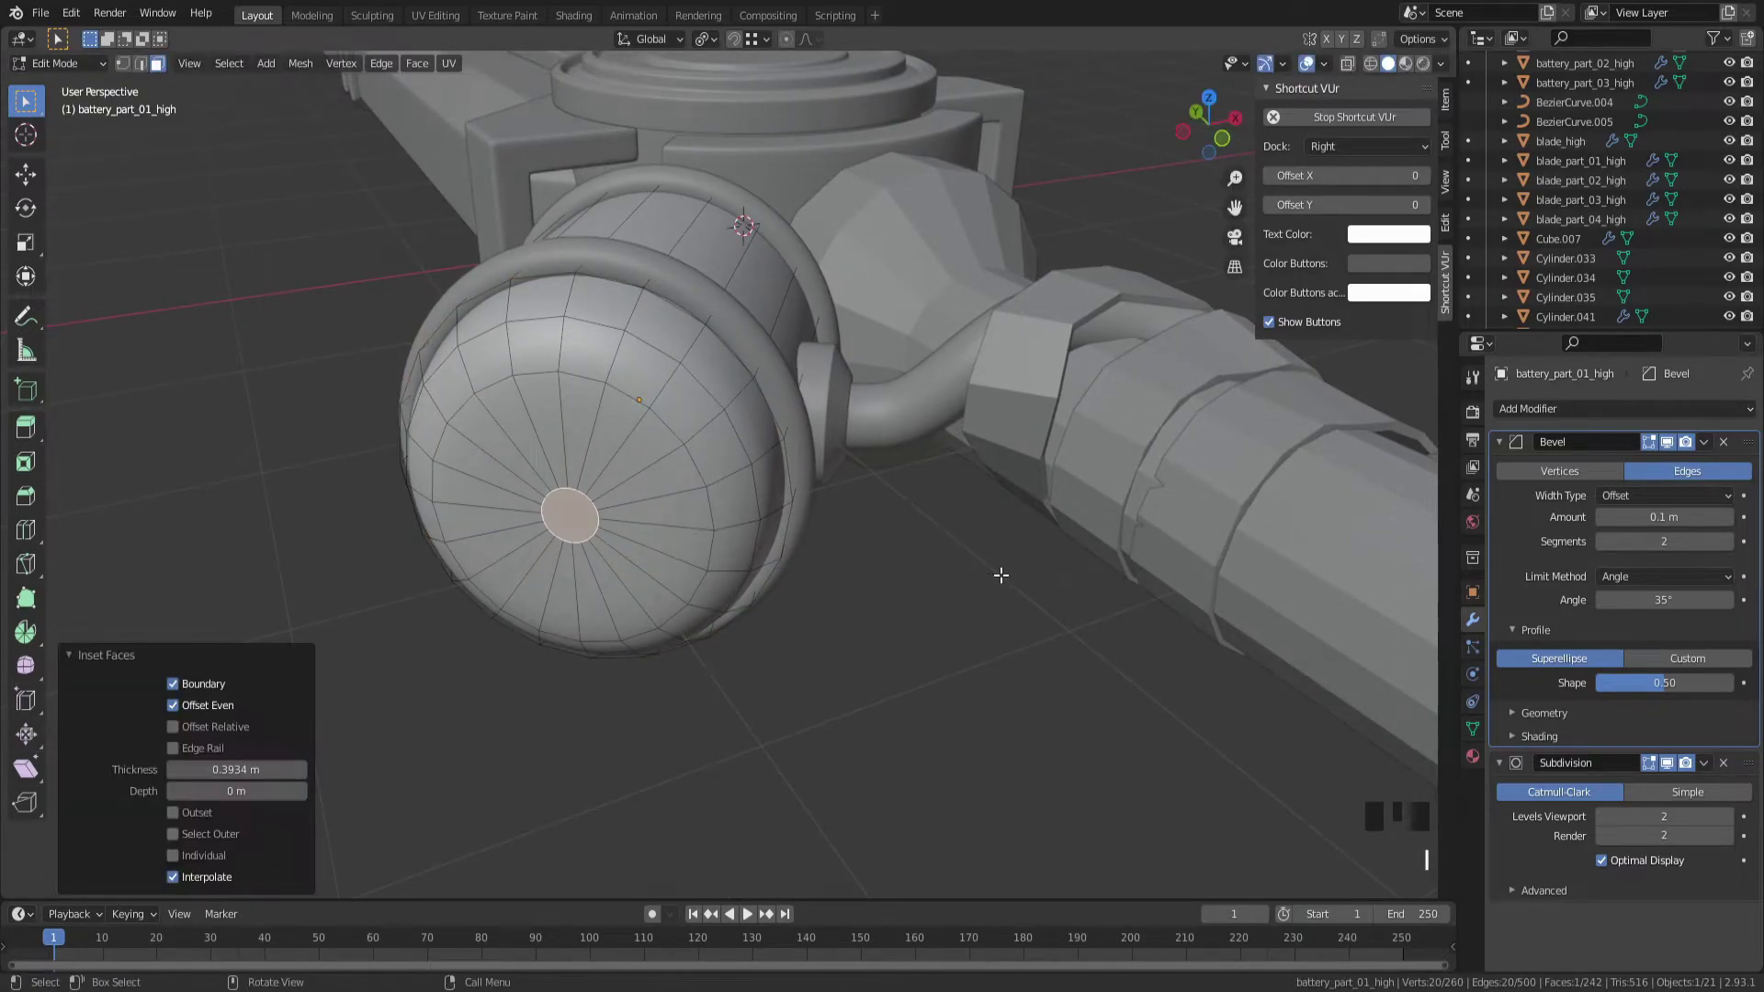
Inspect the inset end cap from around the battery and leave Edit Mode
{"action": "left_click_drag", "start_coordinate": [998, 577], "coordinate": [951, 487]}
{"action": "scroll", "scroll_direction": "up", "scroll_amount": 3}
{"action": "left_click_drag", "start_coordinate": [901, 462], "coordinate": [972, 650]}
{"action": "key", "text": "Tab"}
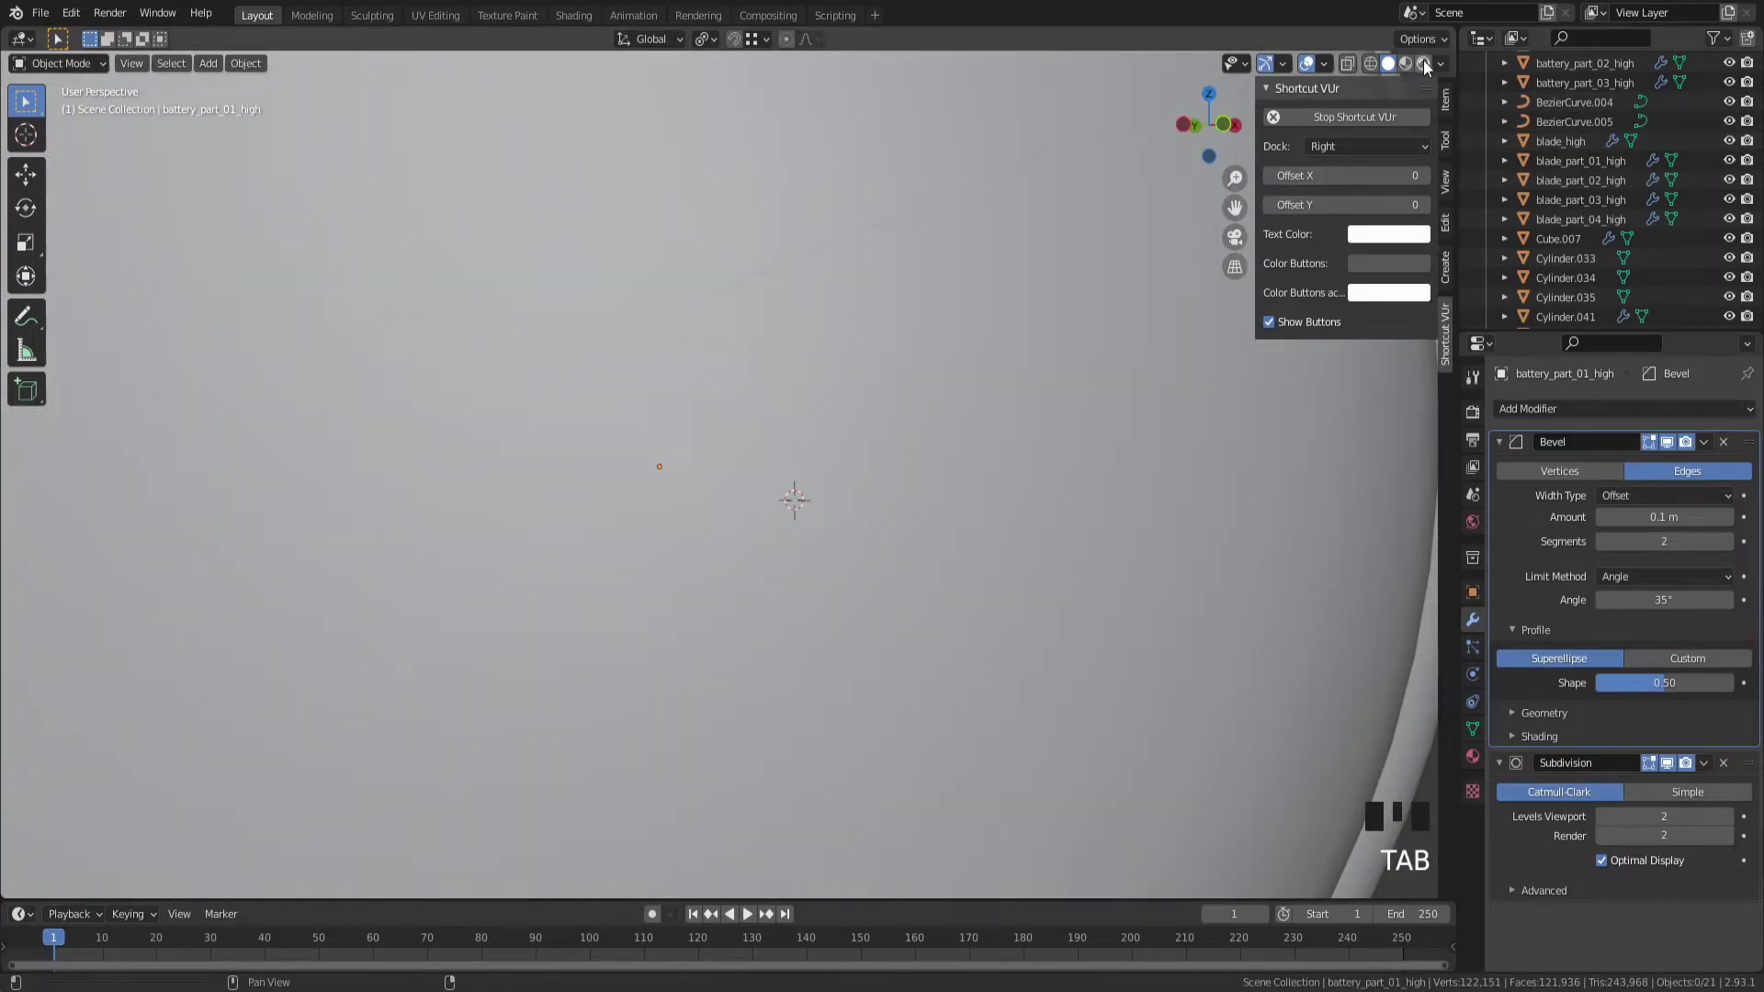
Orbit the material preview to inspect the whole red battery end
{"action": "left_click_drag", "start_coordinate": [1443, 68], "coordinate": [1414, 320]}
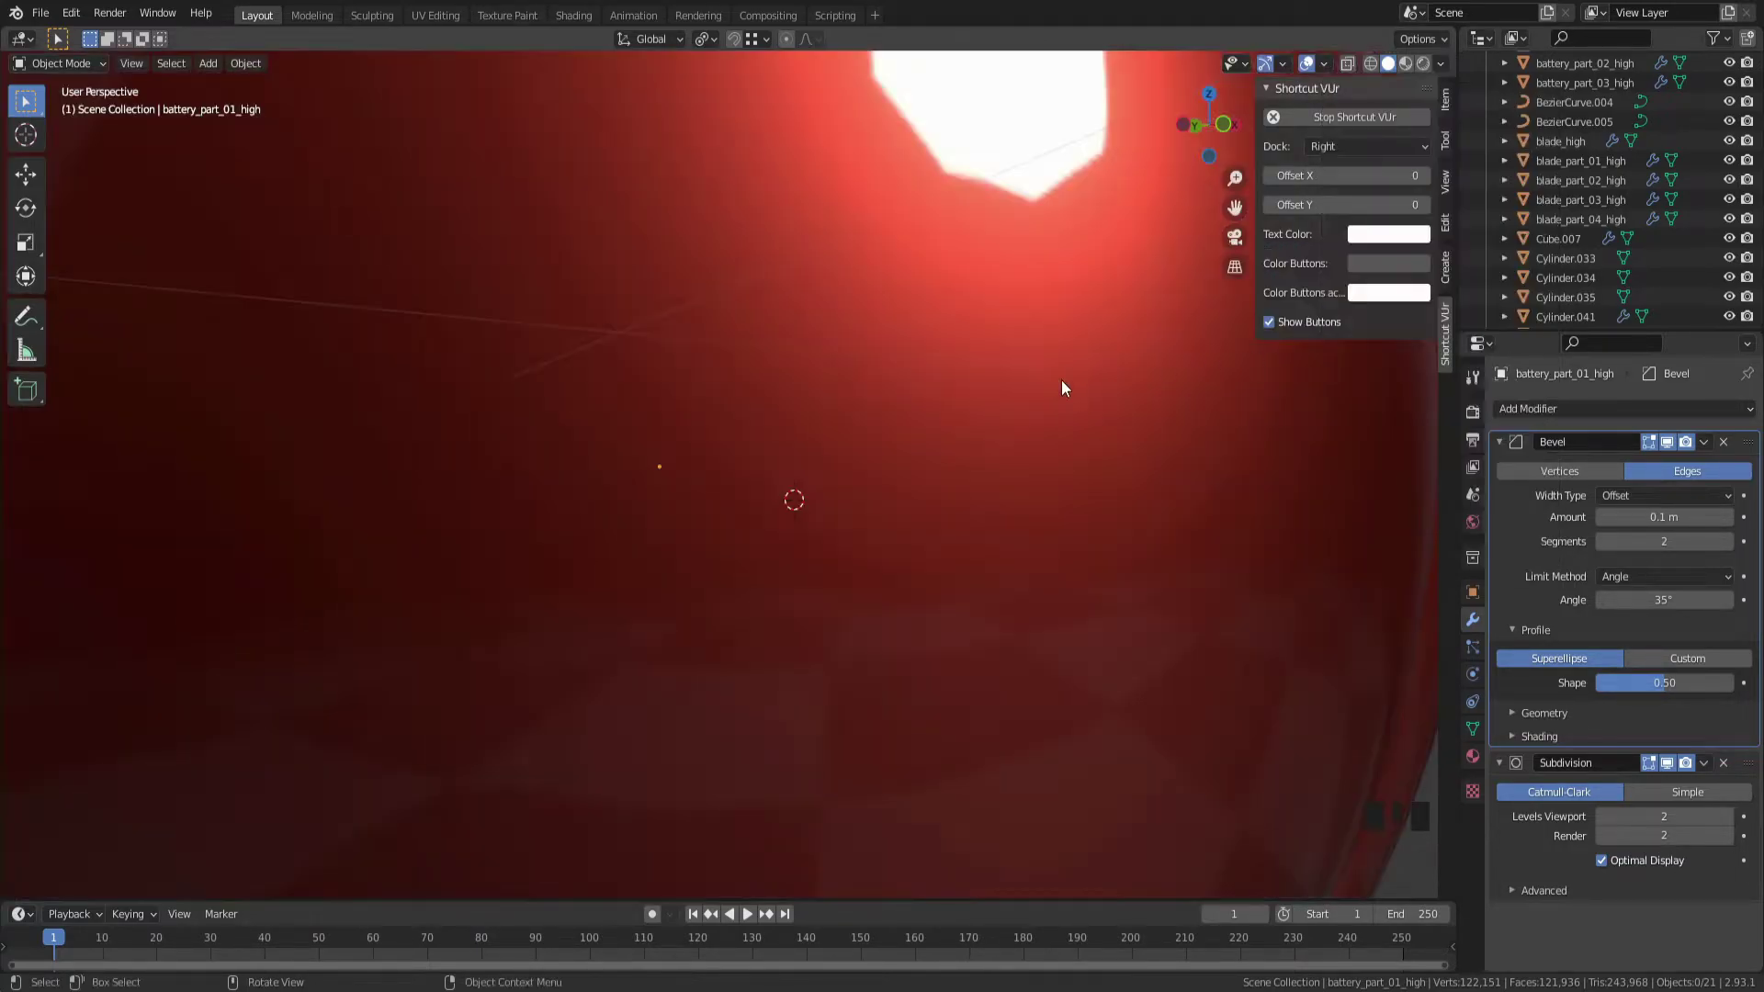
{"action": "scroll", "scroll_direction": "down", "scroll_amount": 3}
{"action": "left_click_drag", "start_coordinate": [841, 376], "coordinate": [864, 344]}
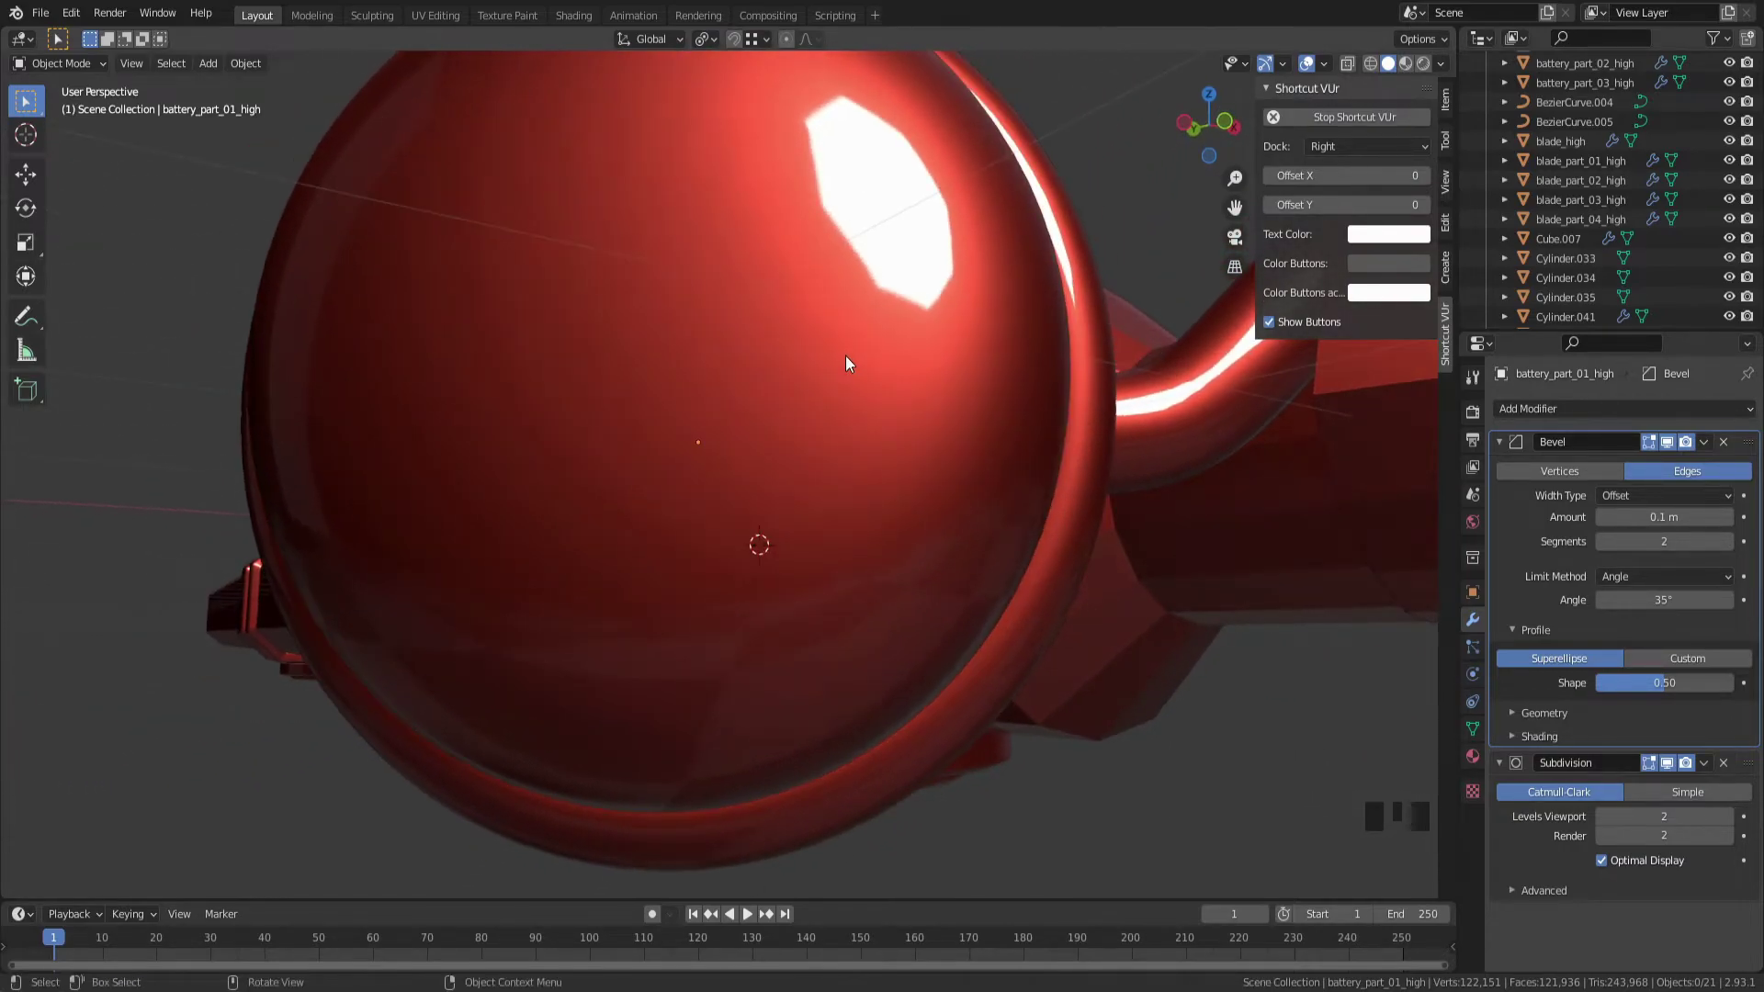
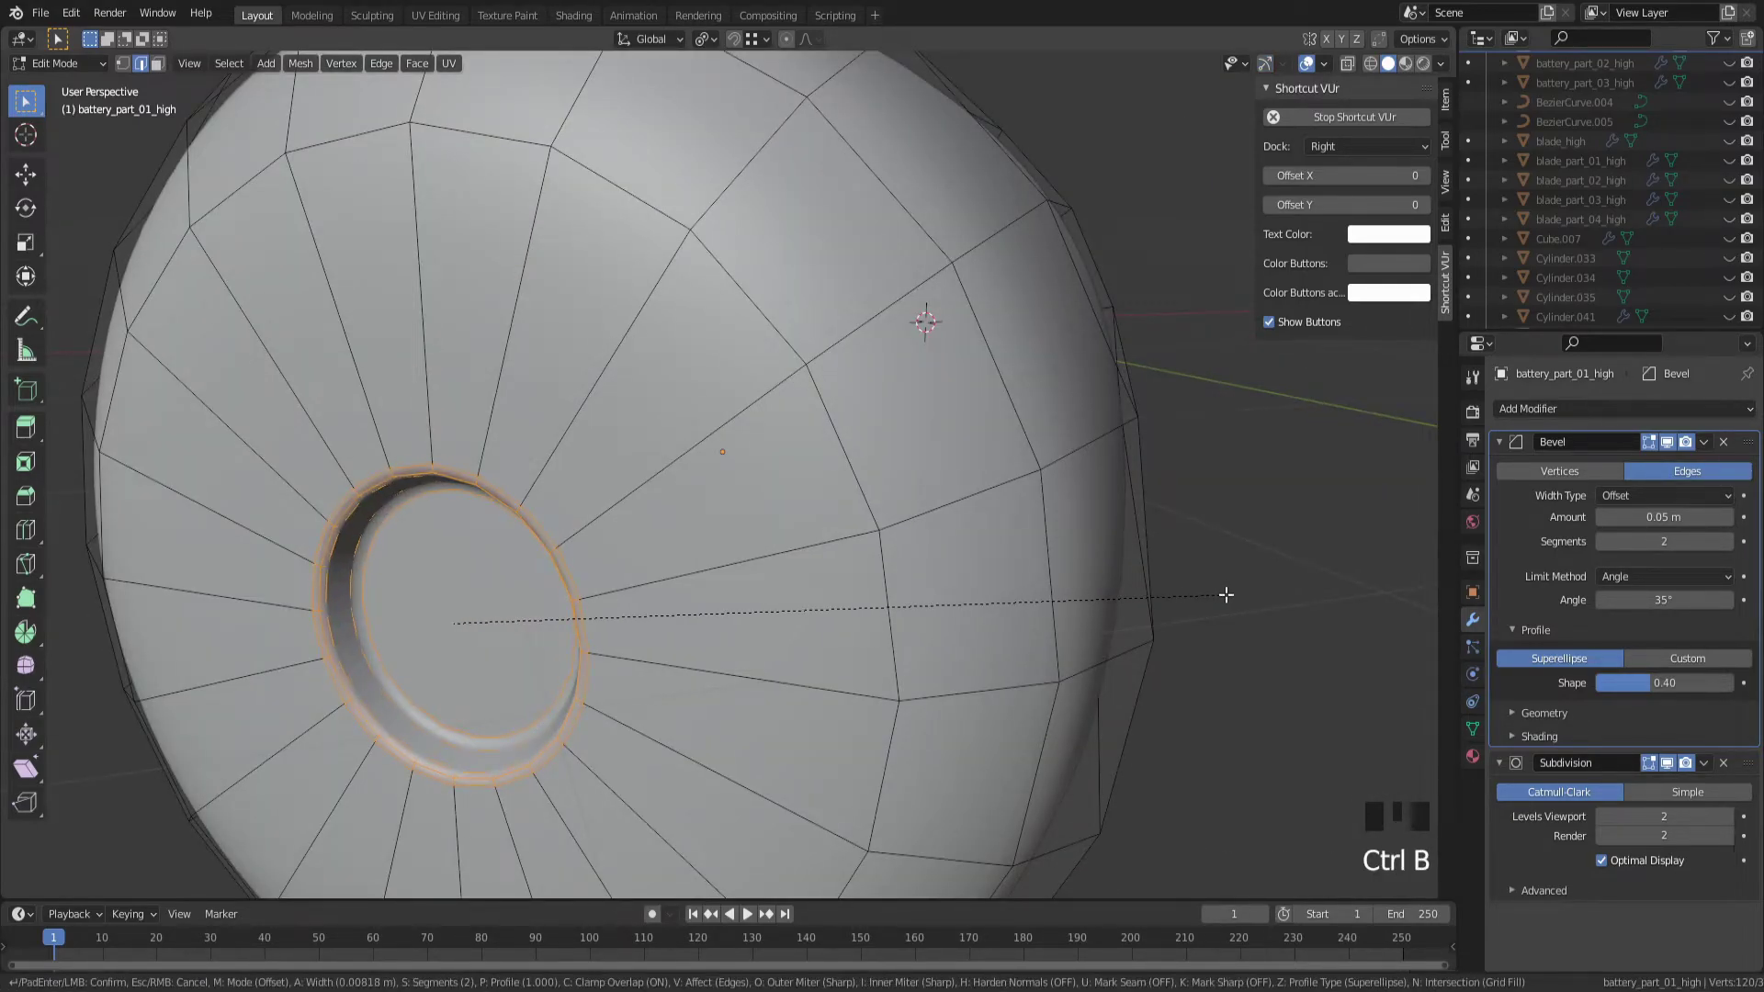
Set the socket rim's rounding width and inset the socket floor face, confirming its thickness
{"action": "scroll", "scroll_direction": "down", "scroll_amount": 3}
{"action": "left_click_drag", "start_coordinate": [1215, 599], "coordinate": [1228, 591]}
{"action": "scroll", "scroll_direction": "up", "scroll_amount": 3}
{"action": "key", "text": "Tab"}
{"action": "left_click", "coordinate": [534, 549]}
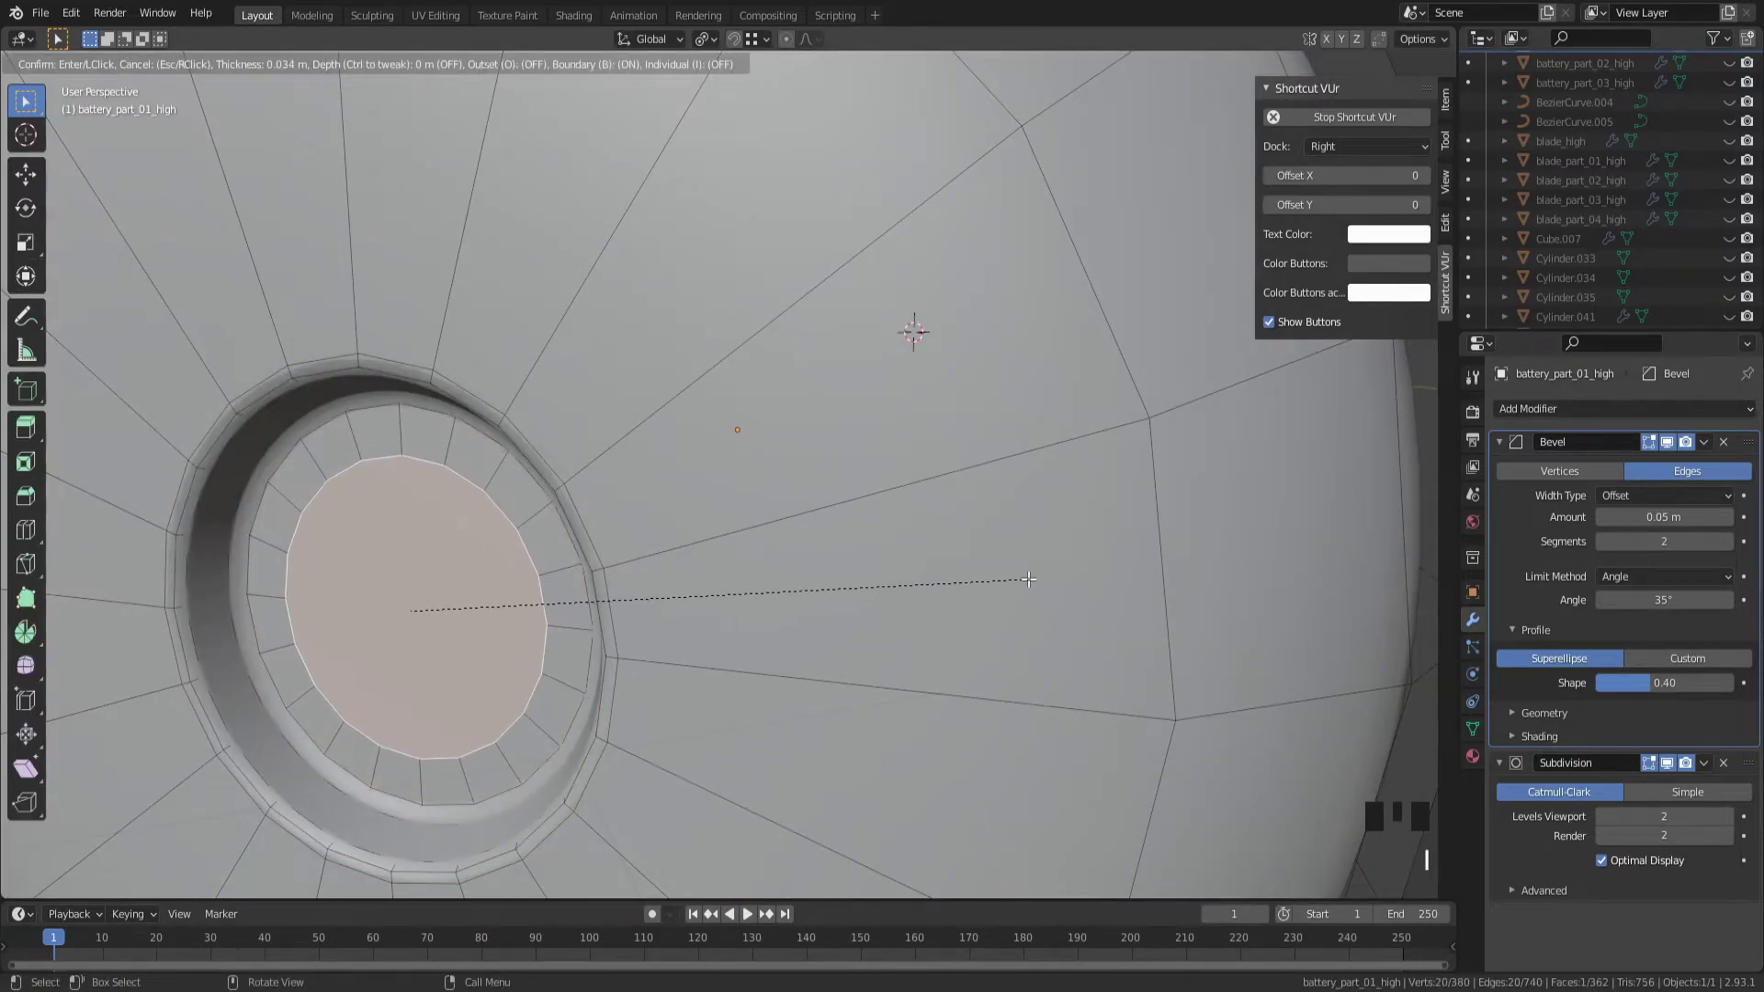
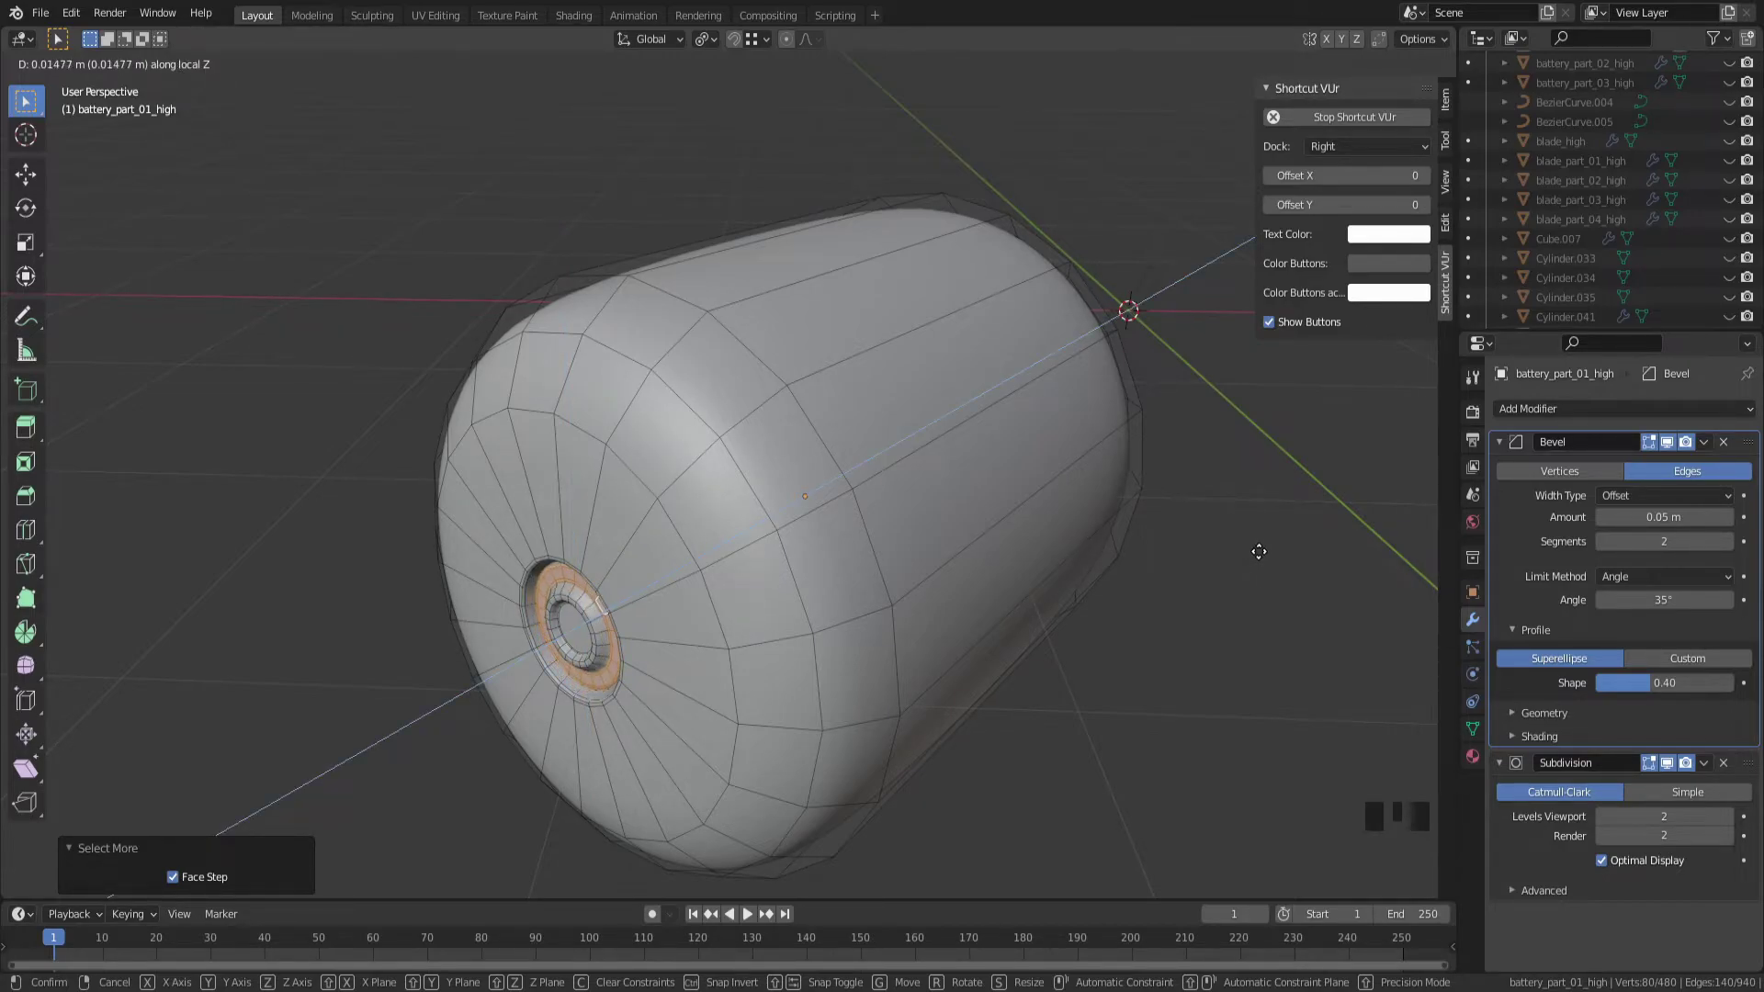
Attempt to move the ring of faces around the socket, then undo the changes to start over
{"action": "left_click_drag", "start_coordinate": [990, 581], "coordinate": [1020, 537]}
{"action": "scroll", "scroll_direction": "up", "scroll_amount": 3}
{"action": "left_click_drag", "start_coordinate": [1019, 537], "coordinate": [1040, 517]}
{"action": "key", "text": "Tab"}
{"action": "key", "text": "ctrl+z"}
{"action": "key", "text": "ctrl+KP_Add"}
{"action": "left_click_drag", "start_coordinate": [1042, 498], "coordinate": [905, 632]}
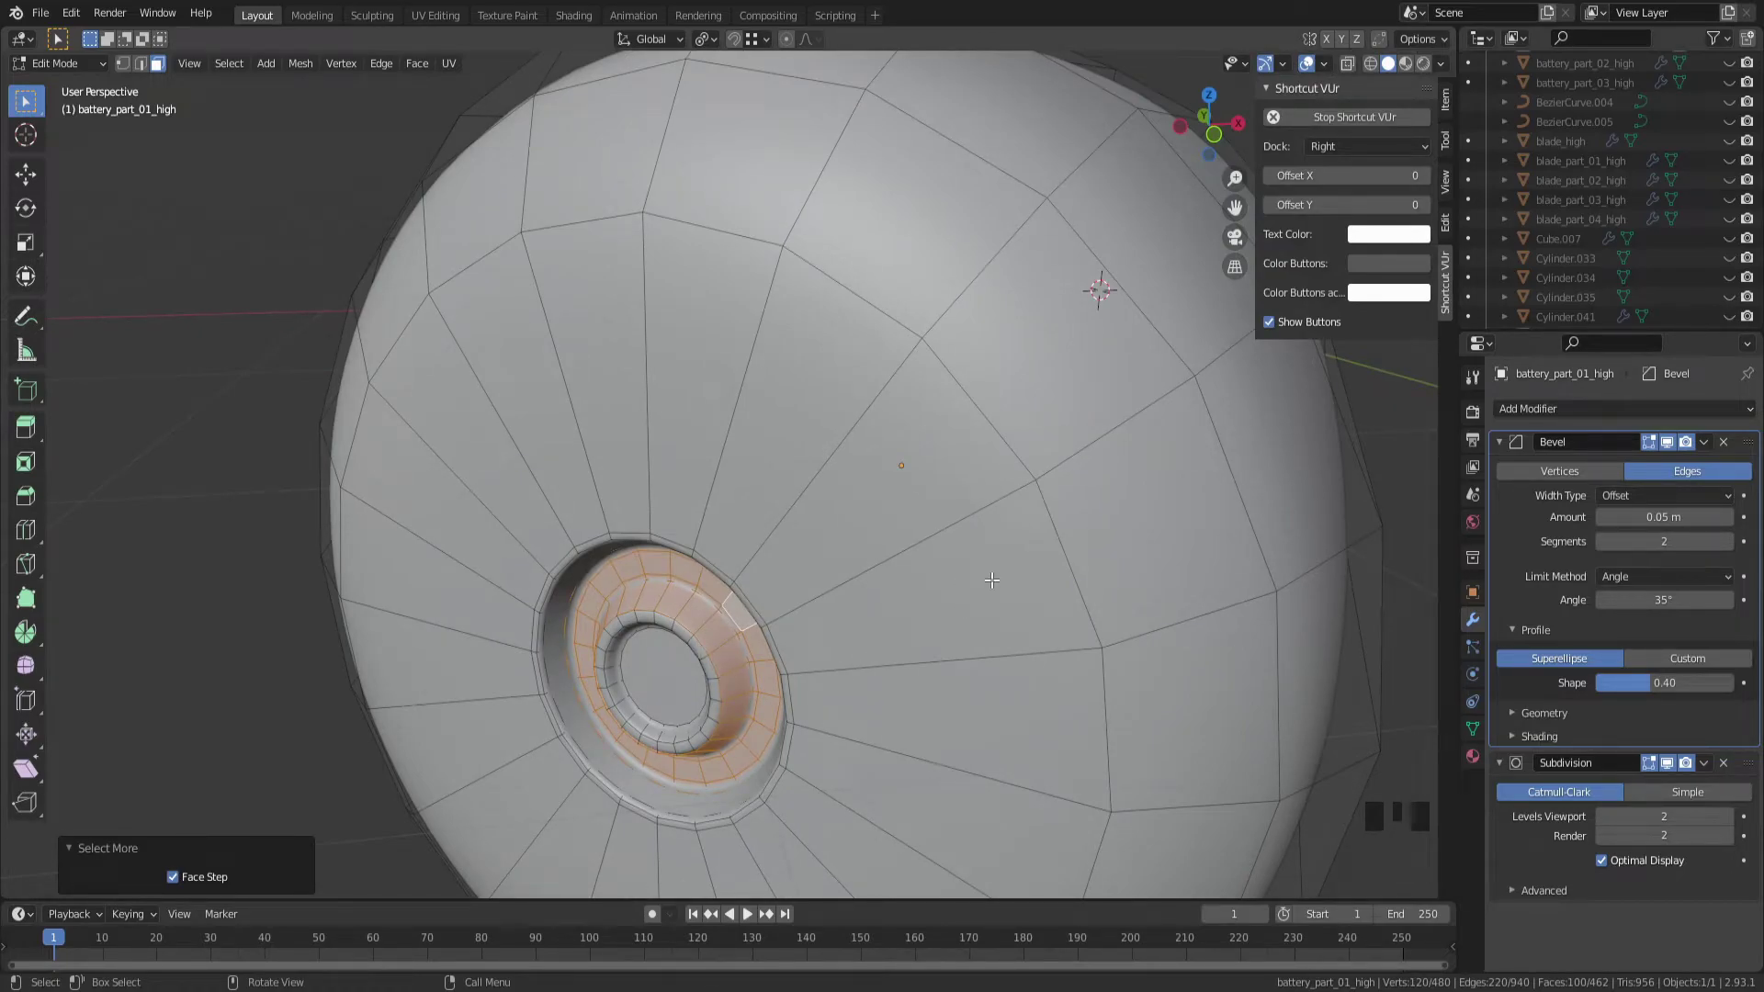
{"action": "key", "text": "ctrl+z"}
{"action": "key", "text": "g"}
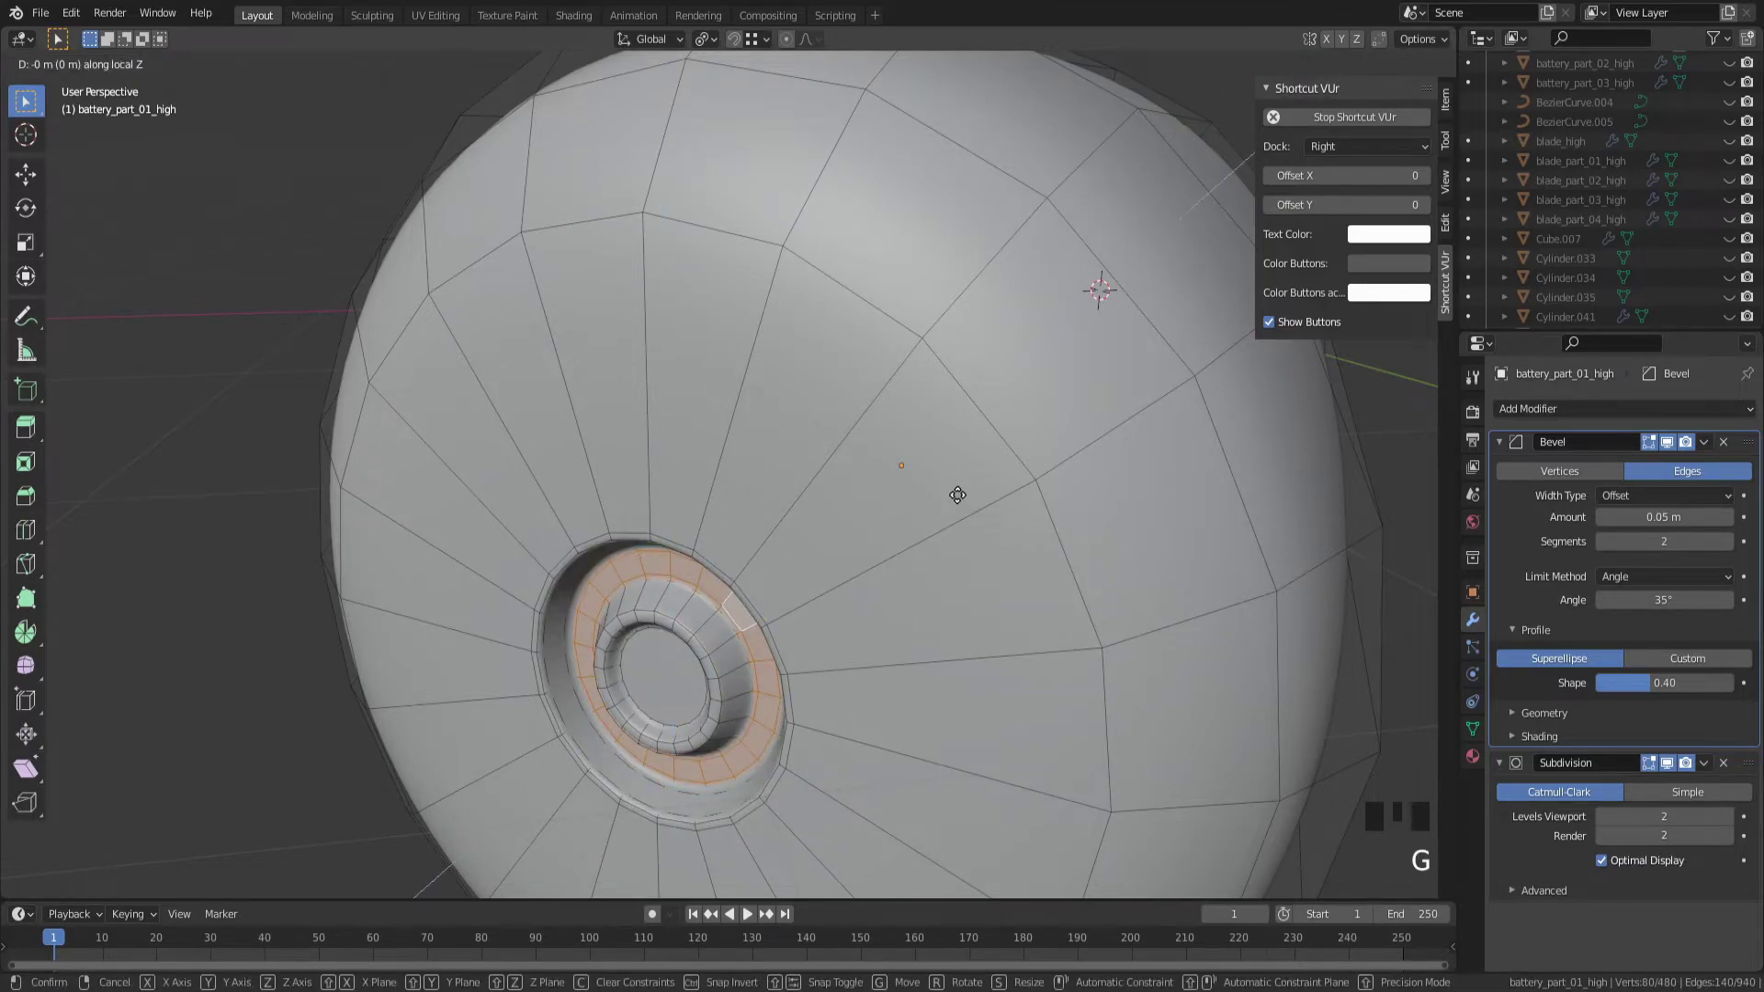
{"action": "key", "text": "ctrl+z"}
{"action": "key", "text": "ctrl+z"}
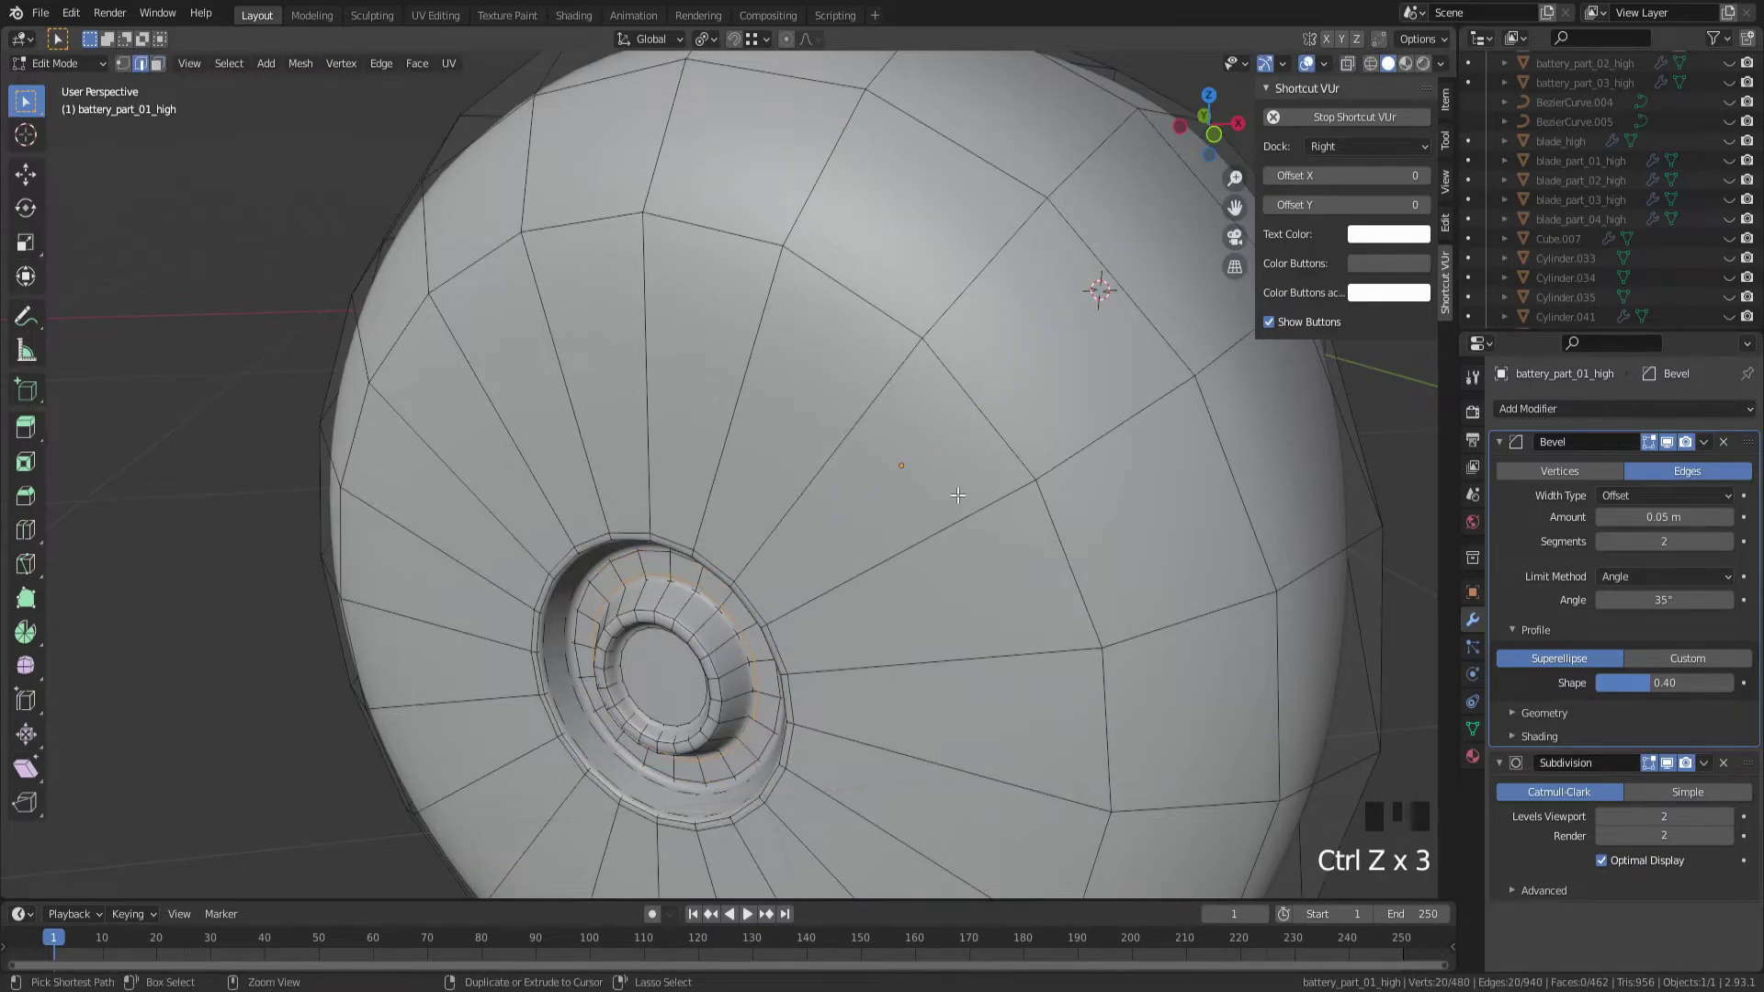
Select the whole ring of faces around the socket and raise it outward into a stepped rim
{"action": "left_click_drag", "start_coordinate": [1045, 672], "coordinate": [1005, 685]}
{"action": "scroll", "scroll_direction": "down", "scroll_amount": 3}
{"action": "left_click_drag", "start_coordinate": [1005, 681], "coordinate": [1075, 642]}
{"action": "scroll", "scroll_direction": "up", "scroll_amount": 3}
{"action": "middle_click", "coordinate": [1073, 641]}
{"action": "scroll", "scroll_direction": "up", "scroll_amount": 3}
{"action": "key", "text": "Tab"}
{"action": "left_click", "coordinate": [777, 428]}
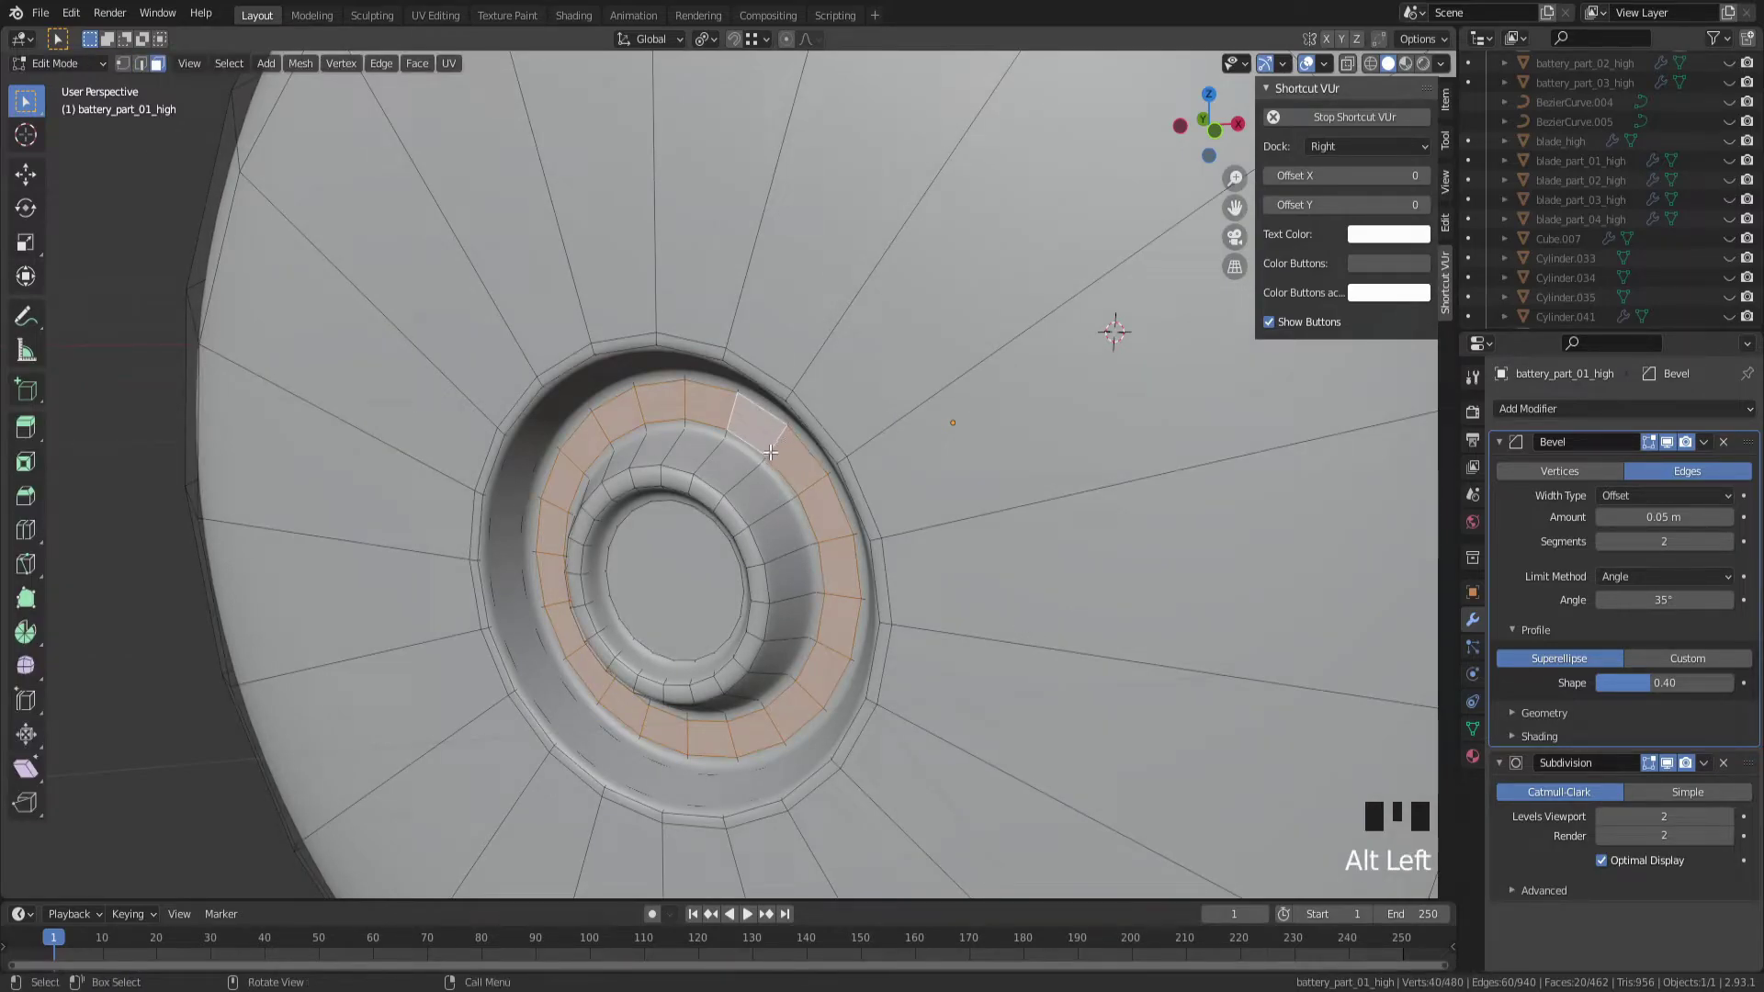
{"action": "key", "text": "ctrl+KP_Add"}
{"action": "key", "text": "g"}
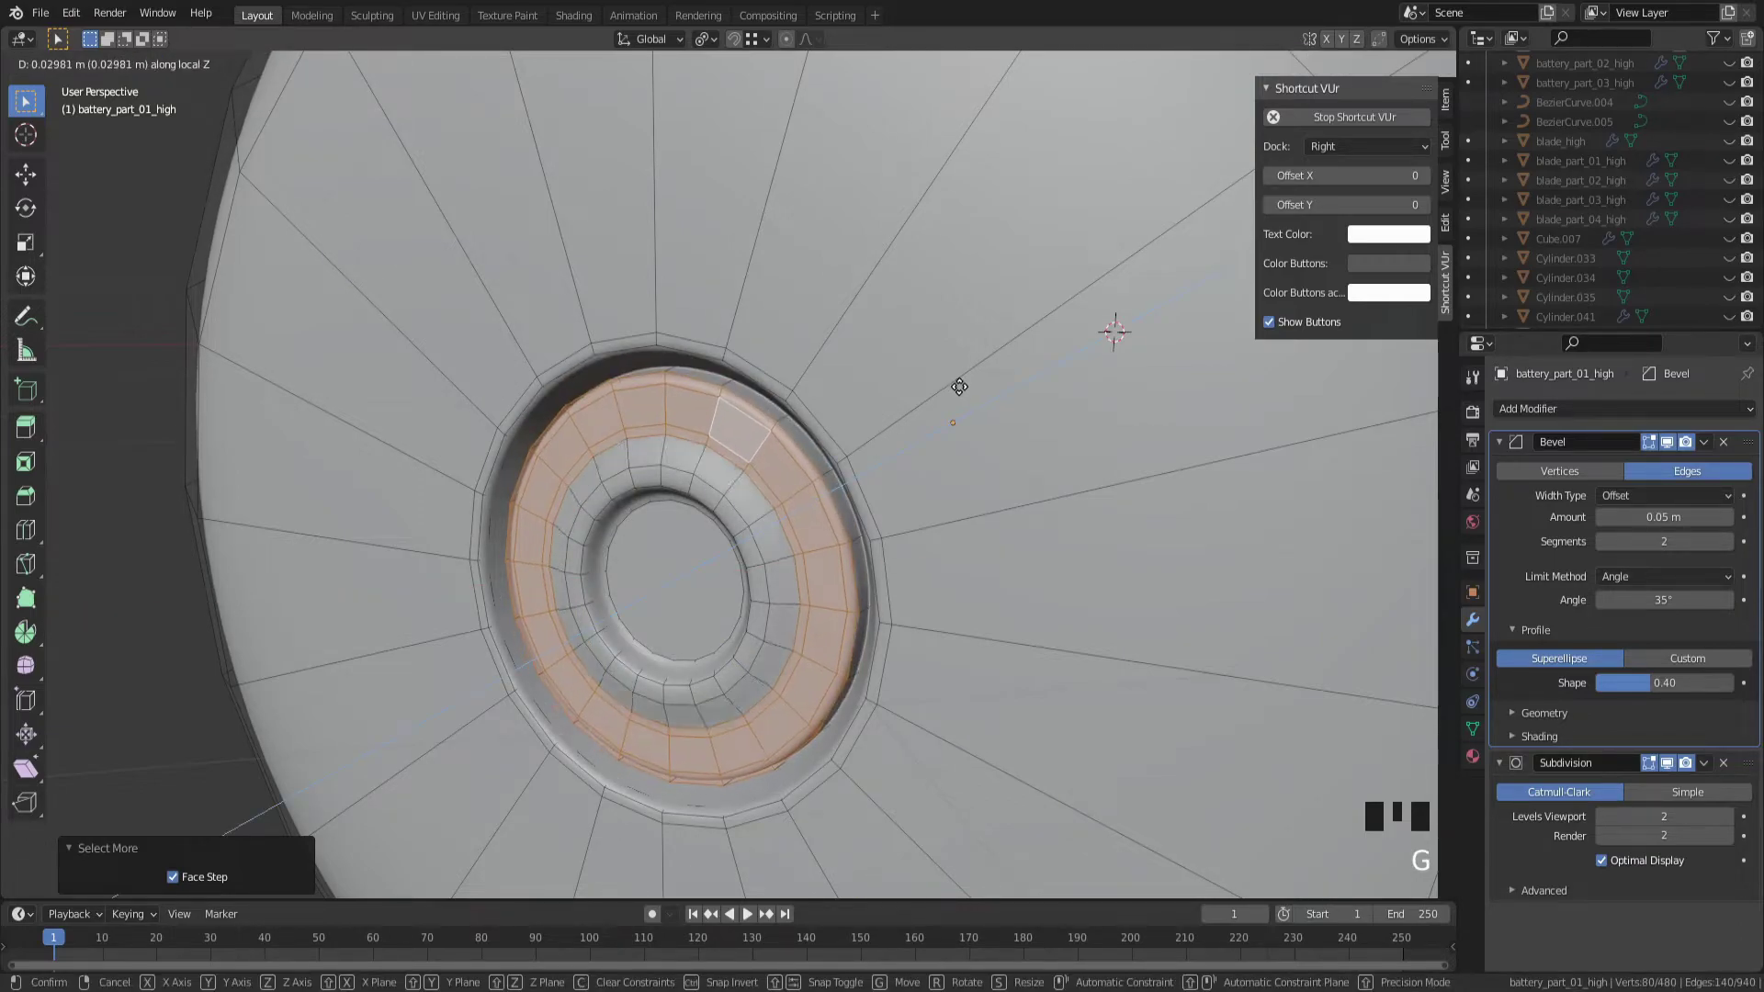
{"action": "scroll", "scroll_direction": "down", "scroll_amount": 3}
{"action": "left_click_drag", "start_coordinate": [960, 388], "coordinate": [820, 720]}
{"action": "left_click", "coordinate": [820, 720]}
{"action": "left_click", "coordinate": [882, 789]}
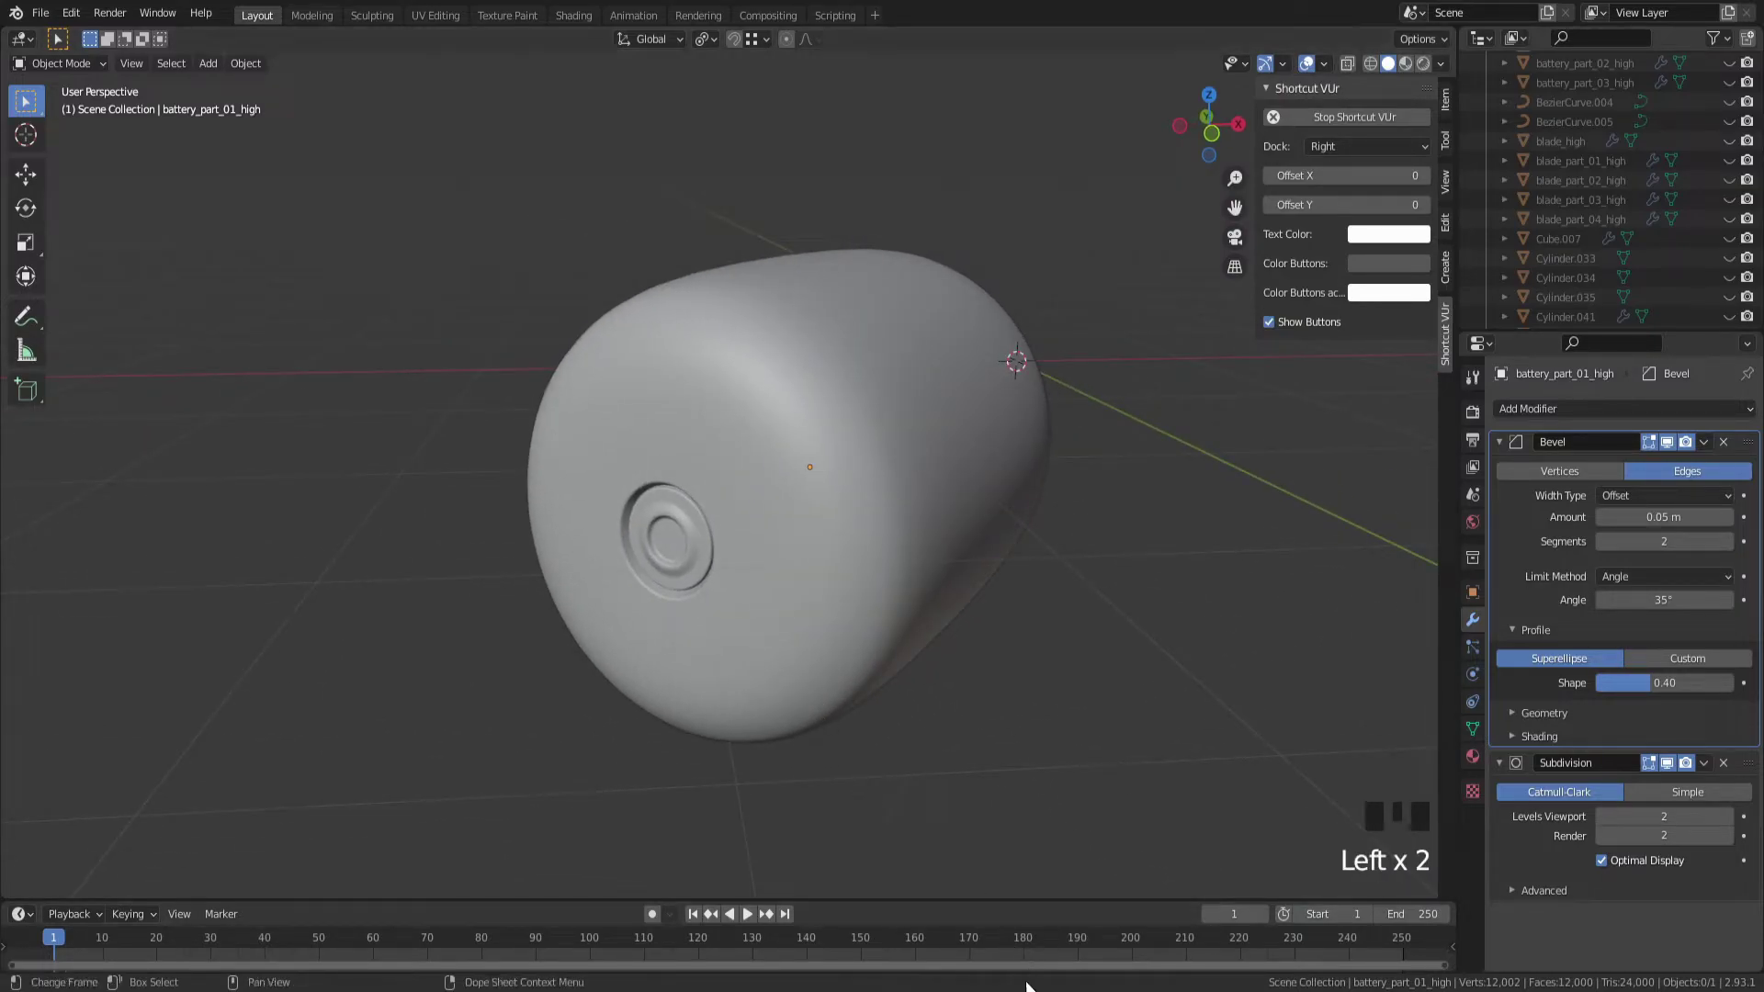
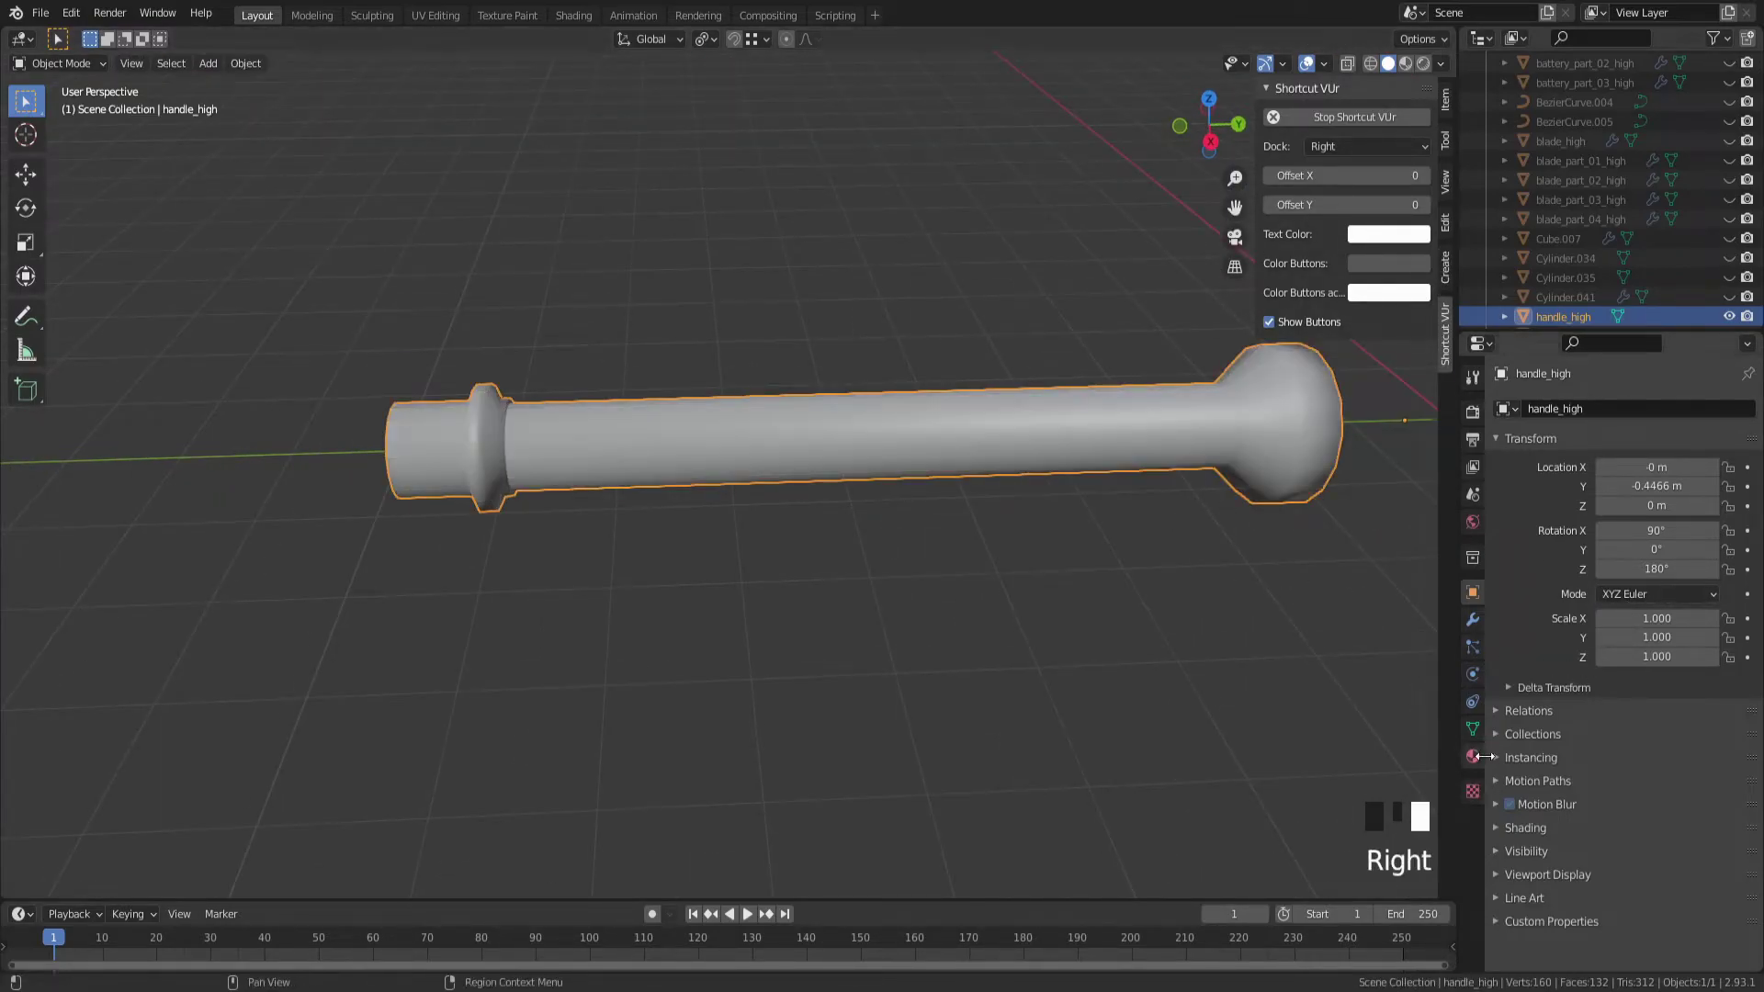
Open the handle's mesh data settings and look over its collar and groove
{"action": "left_click", "coordinate": [1470, 740]}
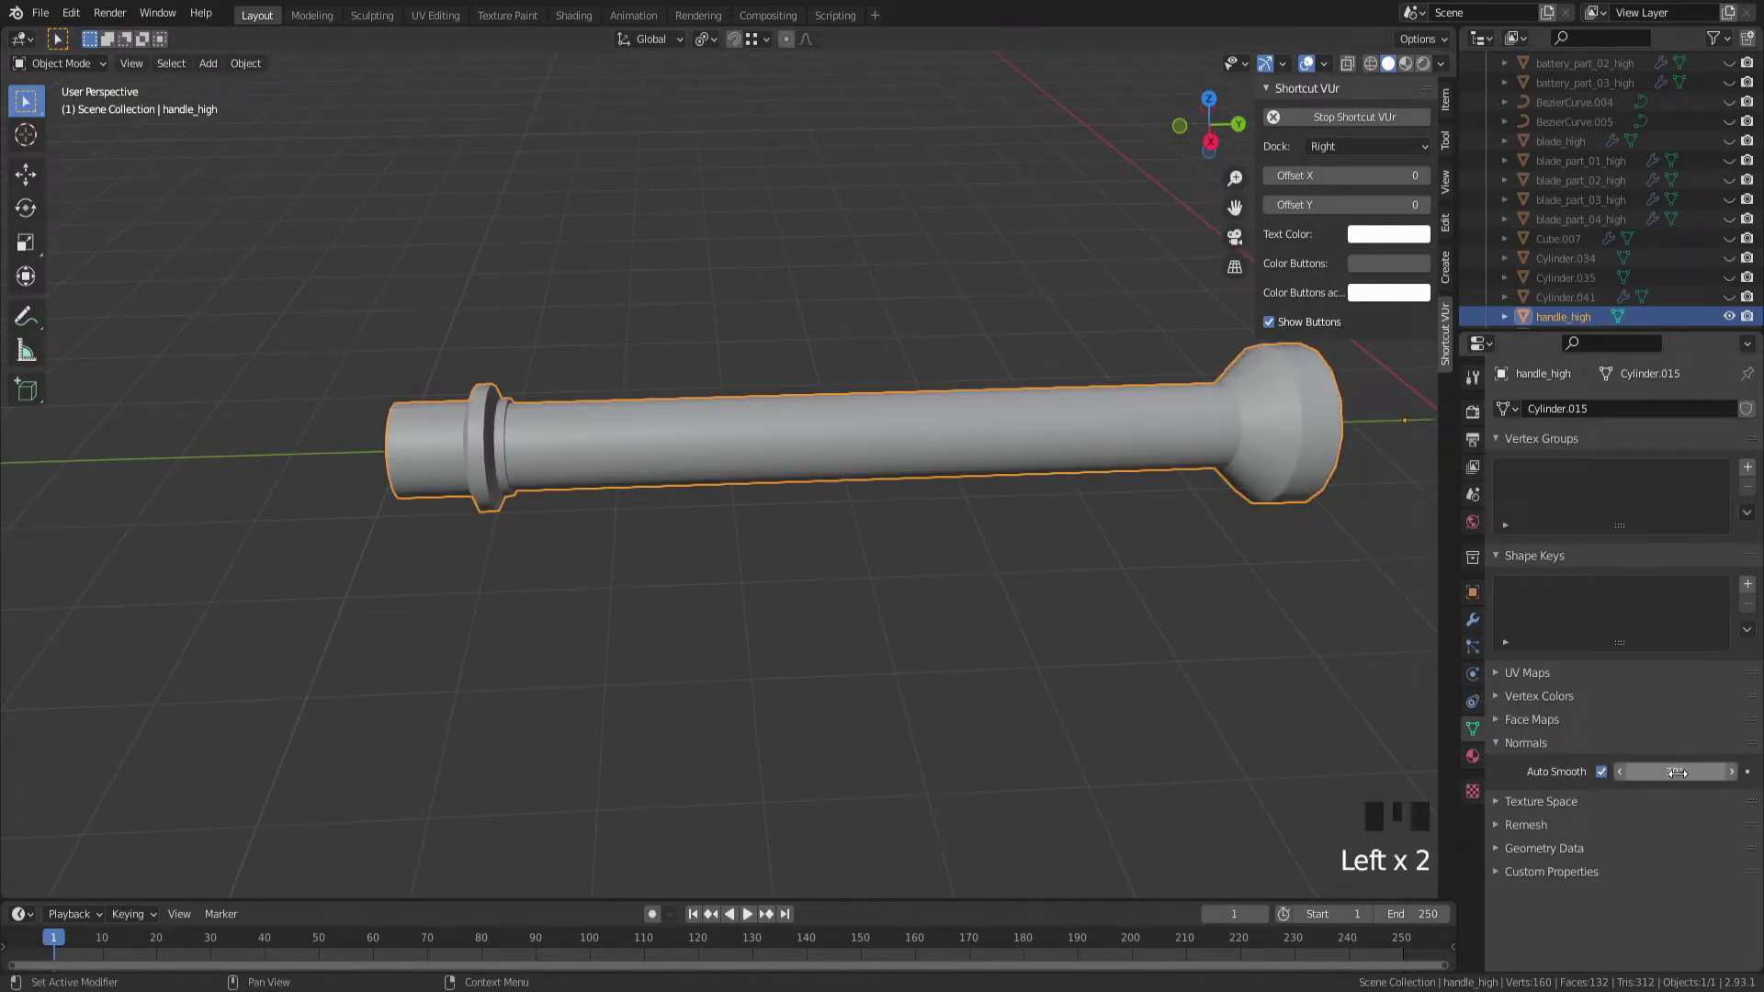
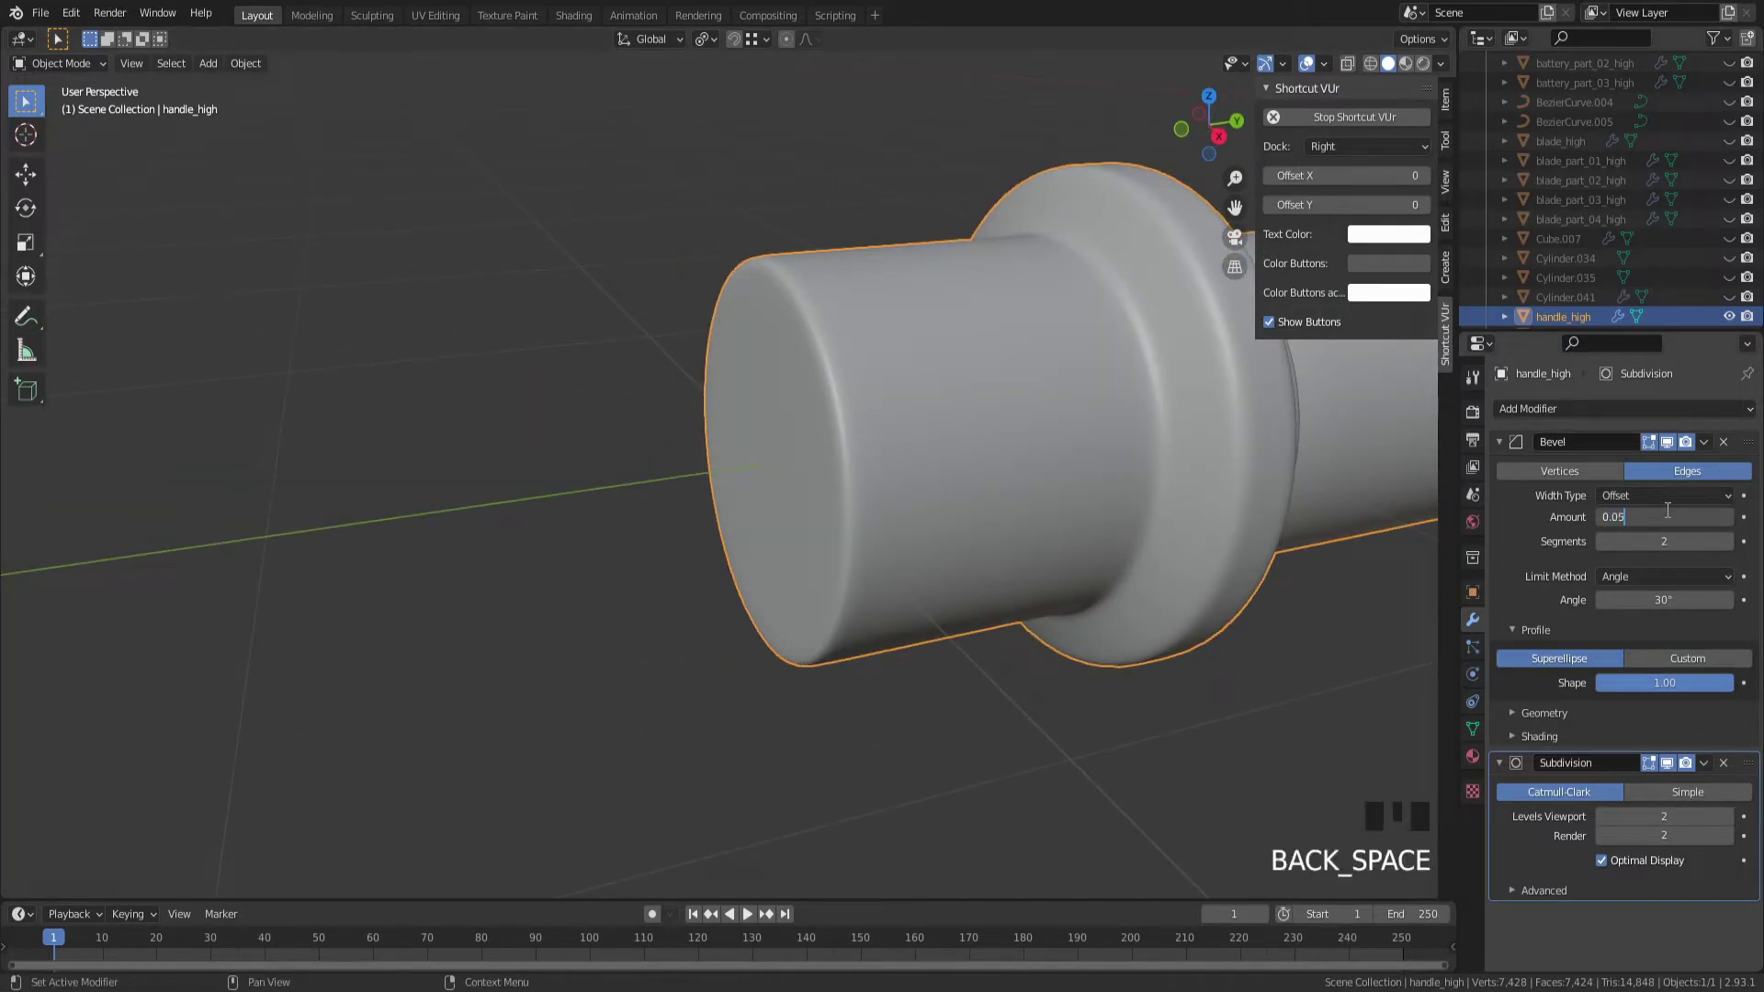
{"action": "scroll", "scroll_direction": "down", "scroll_amount": 3}
{"action": "left_click_drag", "start_coordinate": [1177, 578], "coordinate": [907, 522]}
{"action": "left_click_drag", "start_coordinate": [908, 521], "coordinate": [1468, 734]}
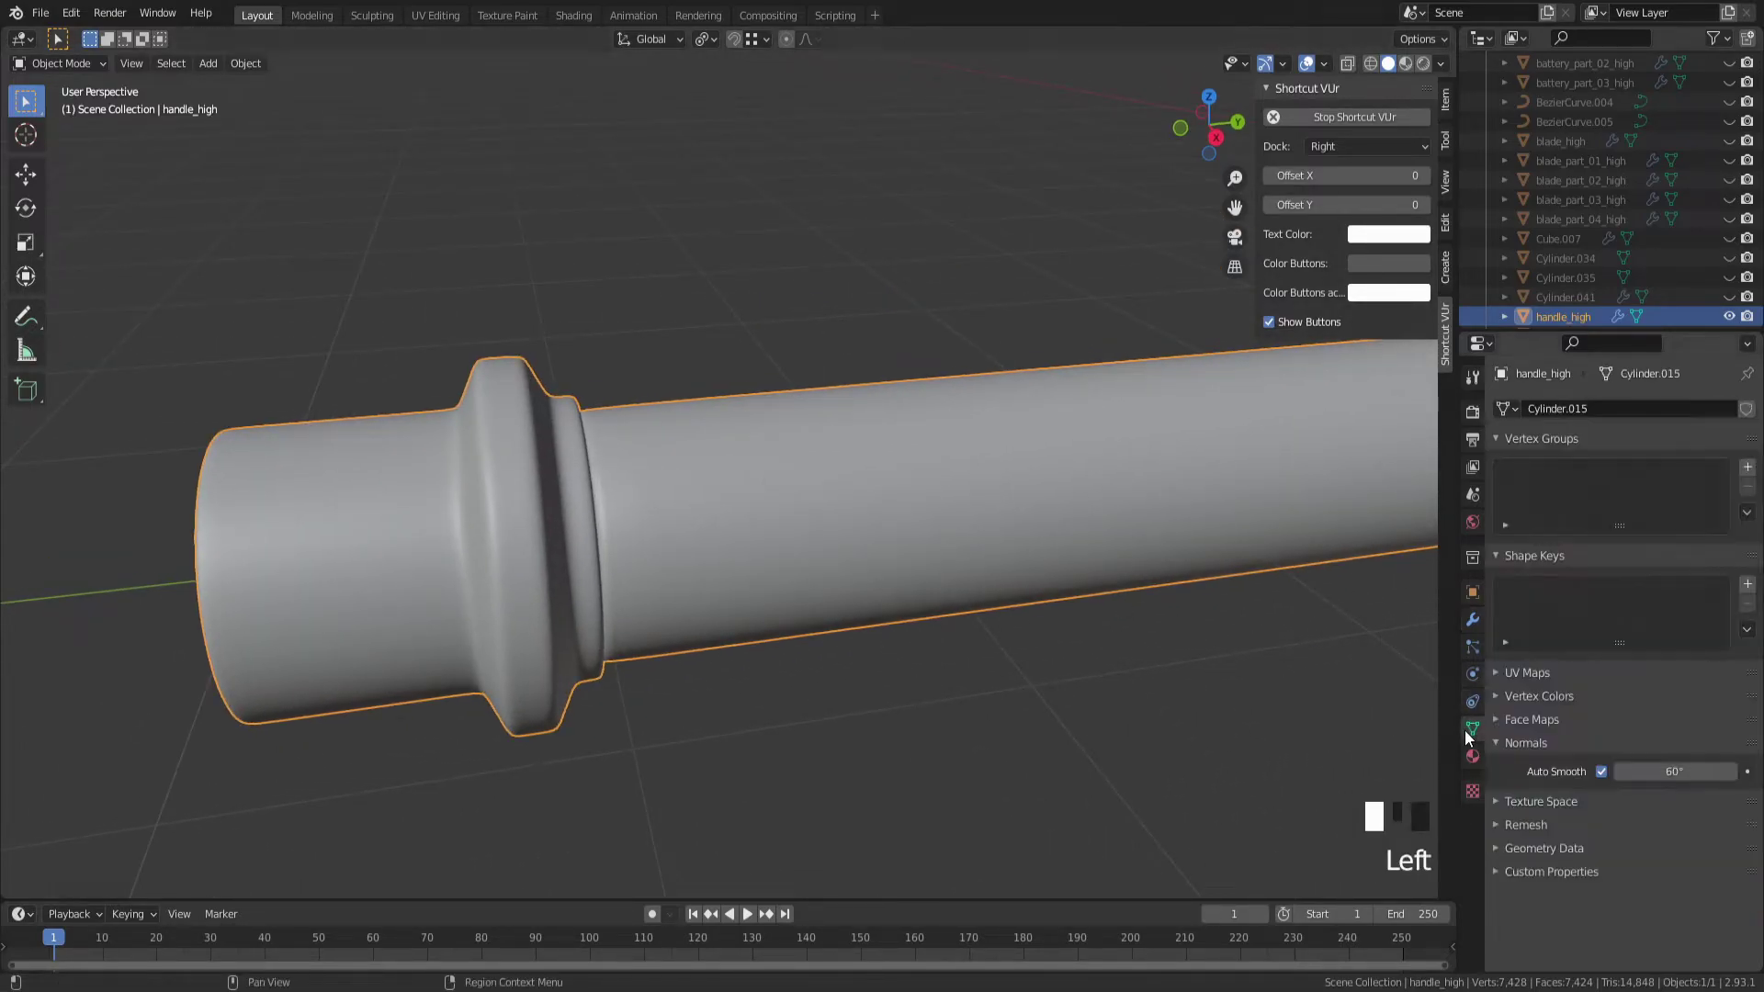
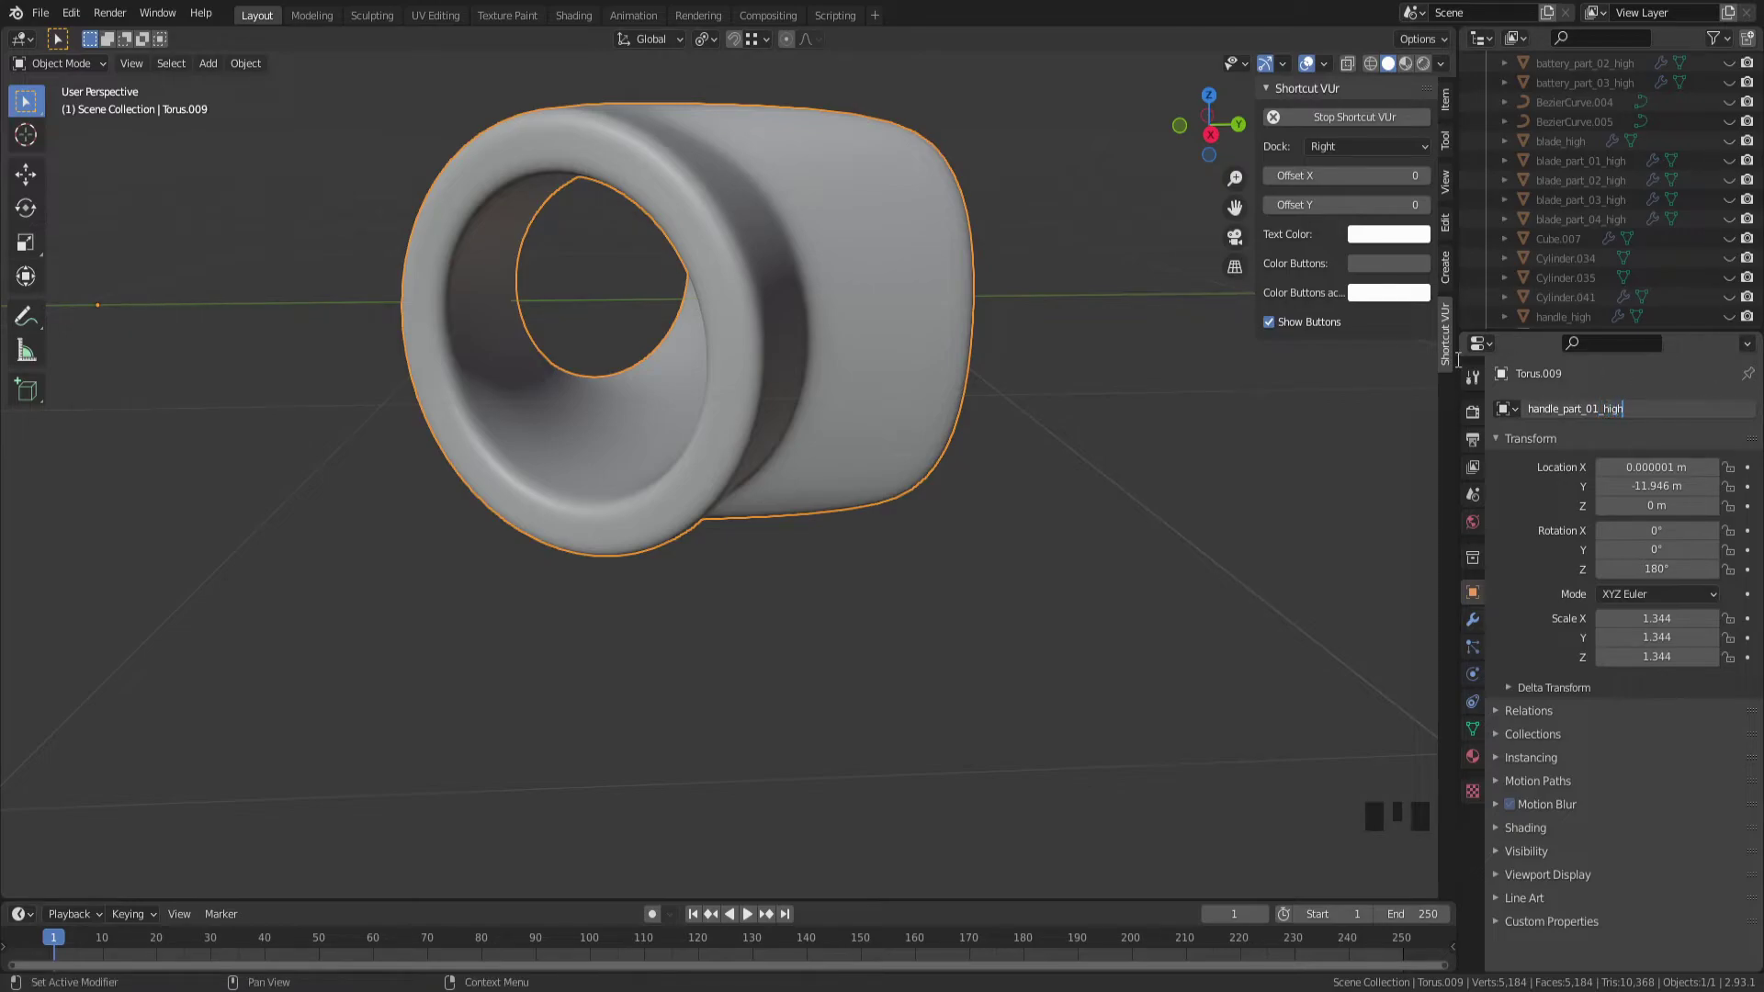
Confirm the name handle_part_01_high, isolate the two torus rings and subdivide them smooth (Ctrl+2)
{"action": "left_click", "coordinate": [990, 553]}
{"action": "scroll", "scroll_direction": "down", "scroll_amount": 3}
{"action": "key", "text": "alt+h"}
{"action": "left_click_drag", "start_coordinate": [991, 547], "coordinate": [753, 463]}
{"action": "left_click", "coordinate": [753, 463]}
{"action": "left_click_drag", "start_coordinate": [822, 538], "coordinate": [848, 634]}
{"action": "key", "text": "shift+h"}
{"action": "left_click_drag", "start_coordinate": [854, 635], "coordinate": [910, 634]}
{"action": "scroll", "scroll_direction": "up", "scroll_amount": 3}
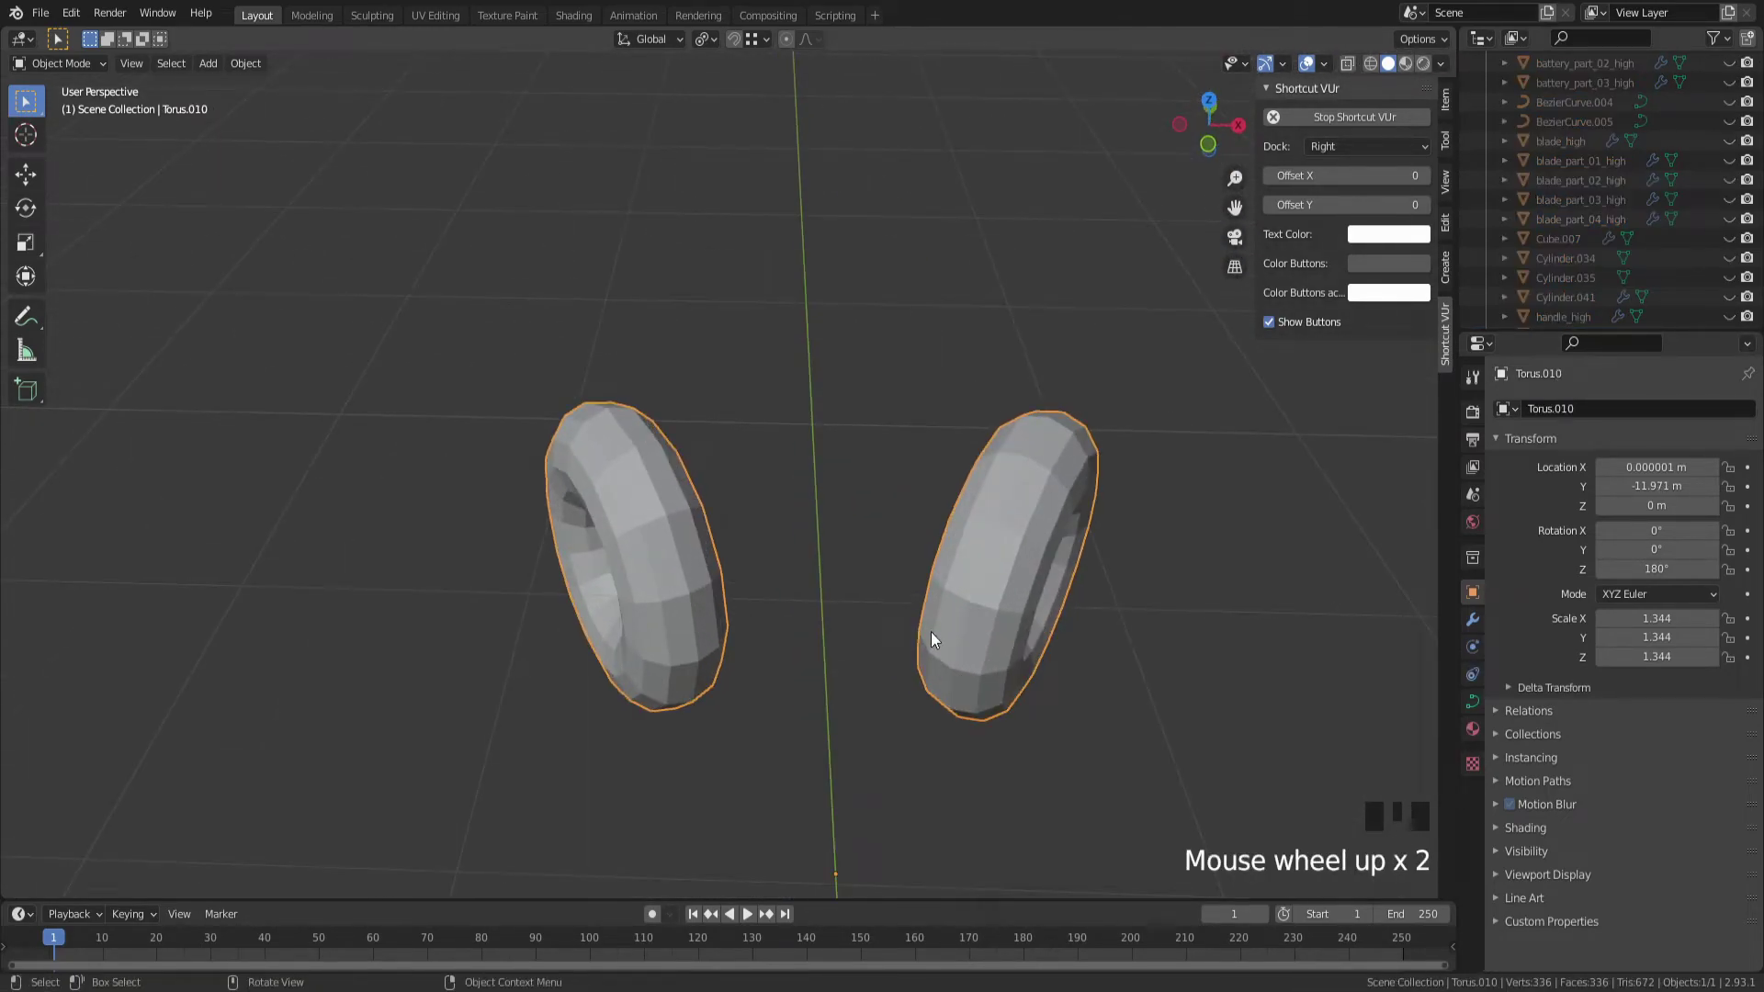
{"action": "left_click_drag", "start_coordinate": [906, 622], "coordinate": [265, 68]}
{"action": "left_click_drag", "start_coordinate": [265, 68], "coordinate": [815, 374]}
{"action": "left_click_drag", "start_coordinate": [815, 374], "coordinate": [868, 351]}
{"action": "key", "text": "ctrl+2"}
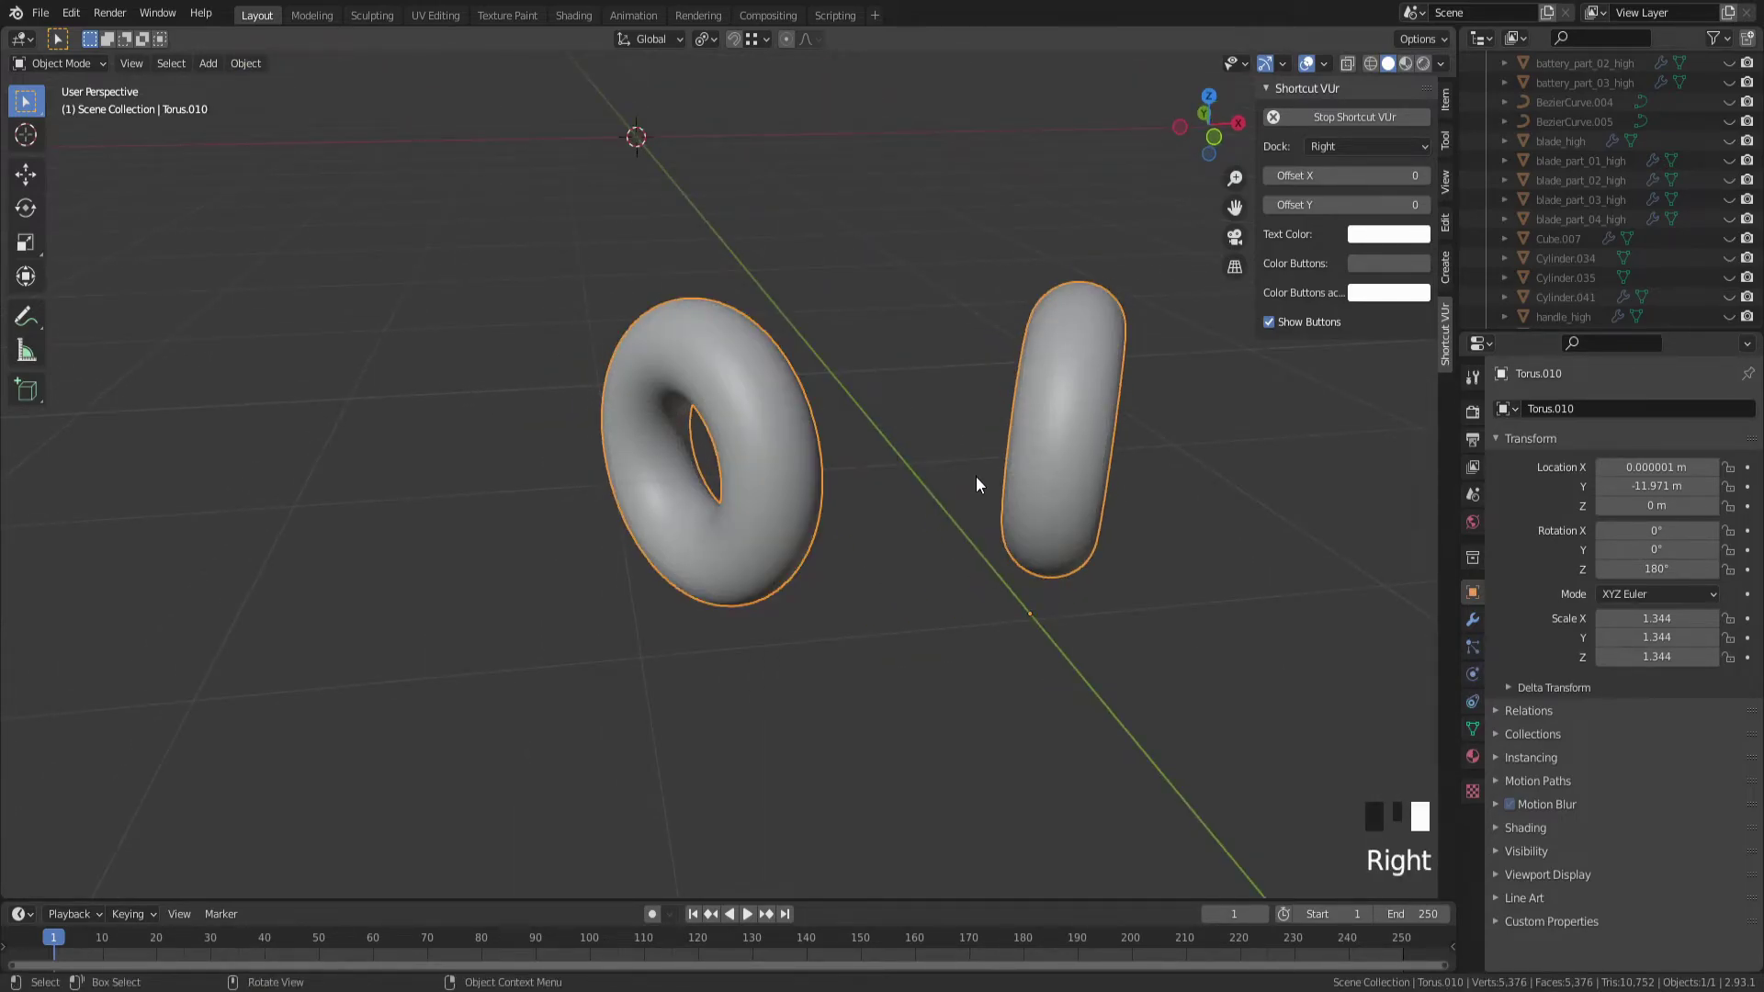
Select the second ring and start renaming it handle_part_02_high in the Outliner
{"action": "left_click_drag", "start_coordinate": [962, 483], "coordinate": [1478, 624]}
{"action": "left_click", "coordinate": [1477, 625]}
{"action": "left_click_drag", "start_coordinate": [1474, 596], "coordinate": [1578, 302]}
{"action": "scroll", "scroll_direction": "down", "scroll_amount": 3}
{"action": "scroll", "scroll_direction": "up", "scroll_amount": 3}
{"action": "scroll", "scroll_direction": "down", "scroll_amount": 3}
{"action": "double_click", "coordinate": [1581, 237]}
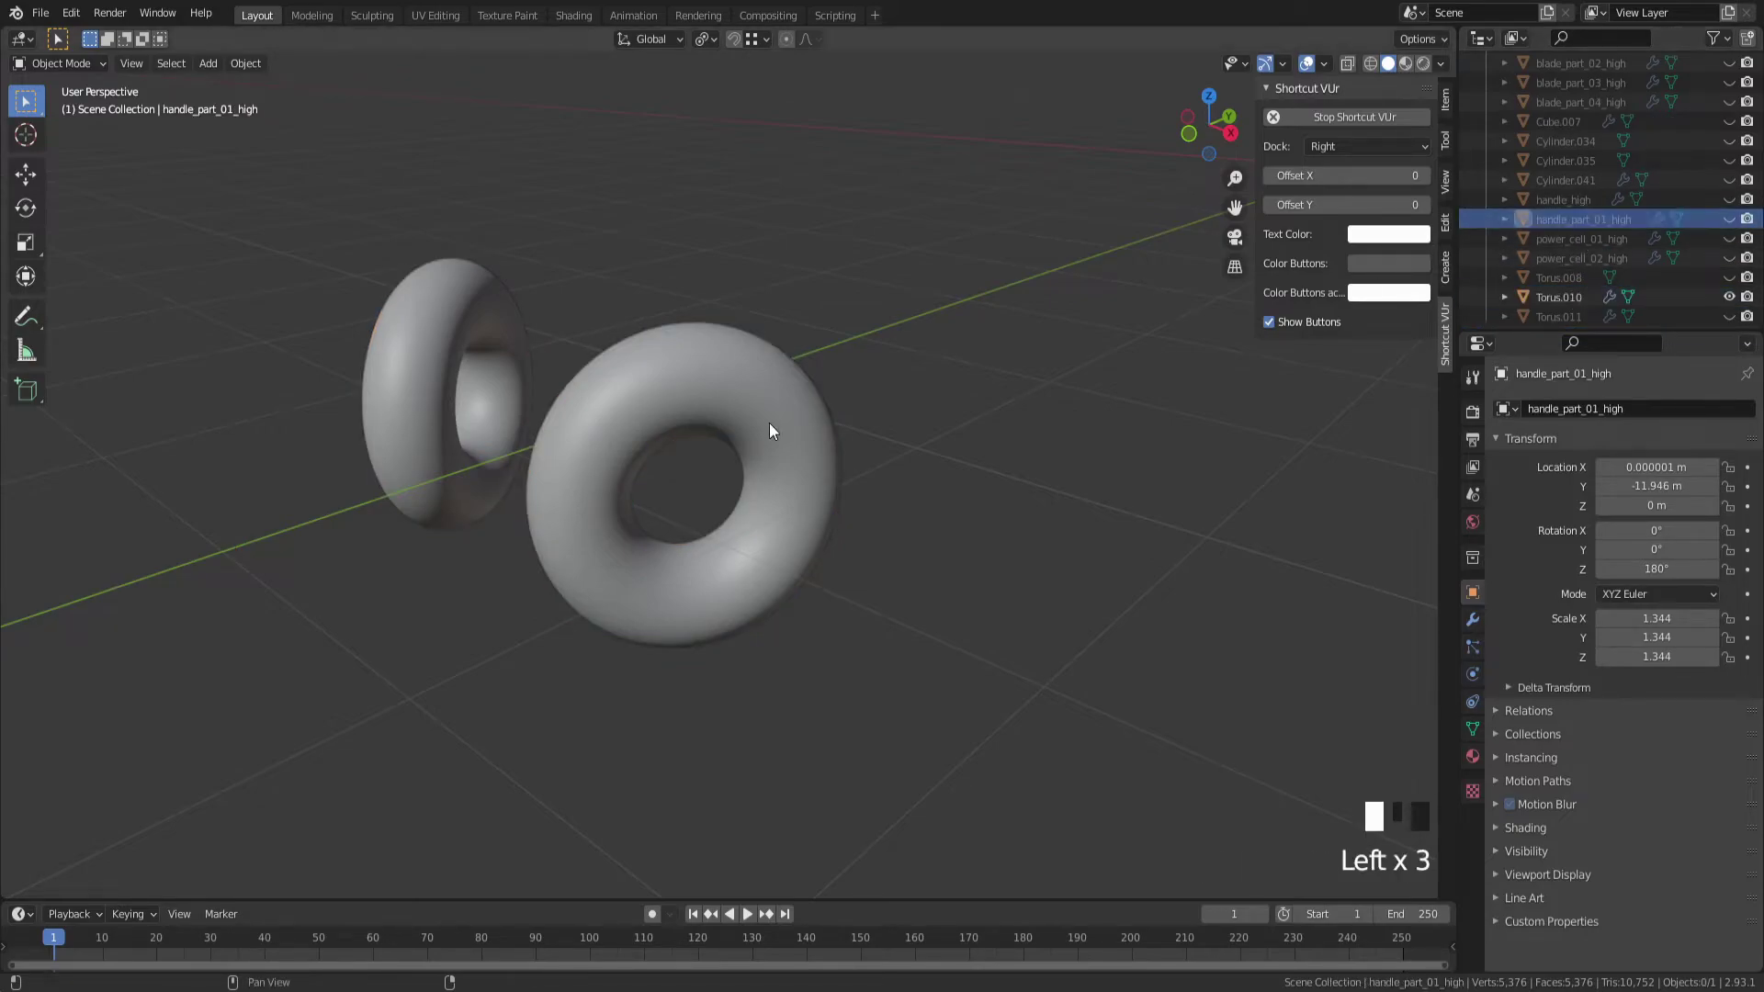
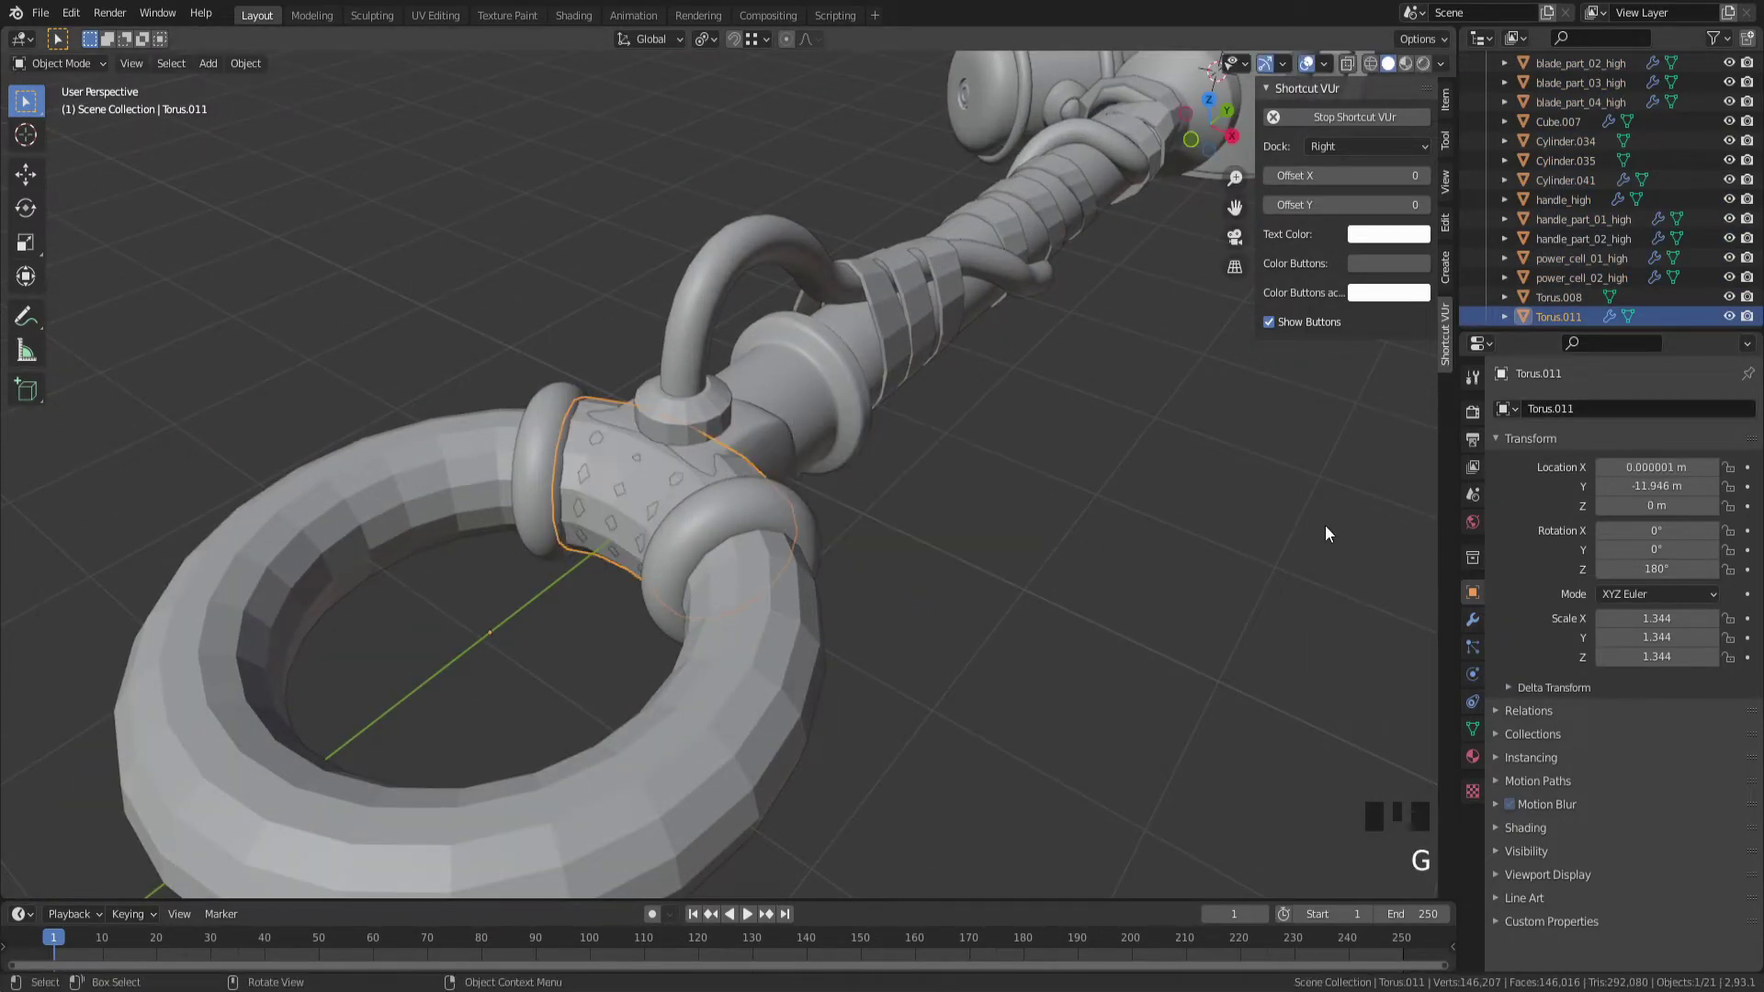
Remove the diamond-patterned wrap strip and select the pommel ring and cable socket cylinder for renaming
{"action": "key", "text": "ctrl+z"}
{"action": "left_click_drag", "start_coordinate": [1174, 553], "coordinate": [911, 630]}
{"action": "left_click", "coordinate": [911, 630]}
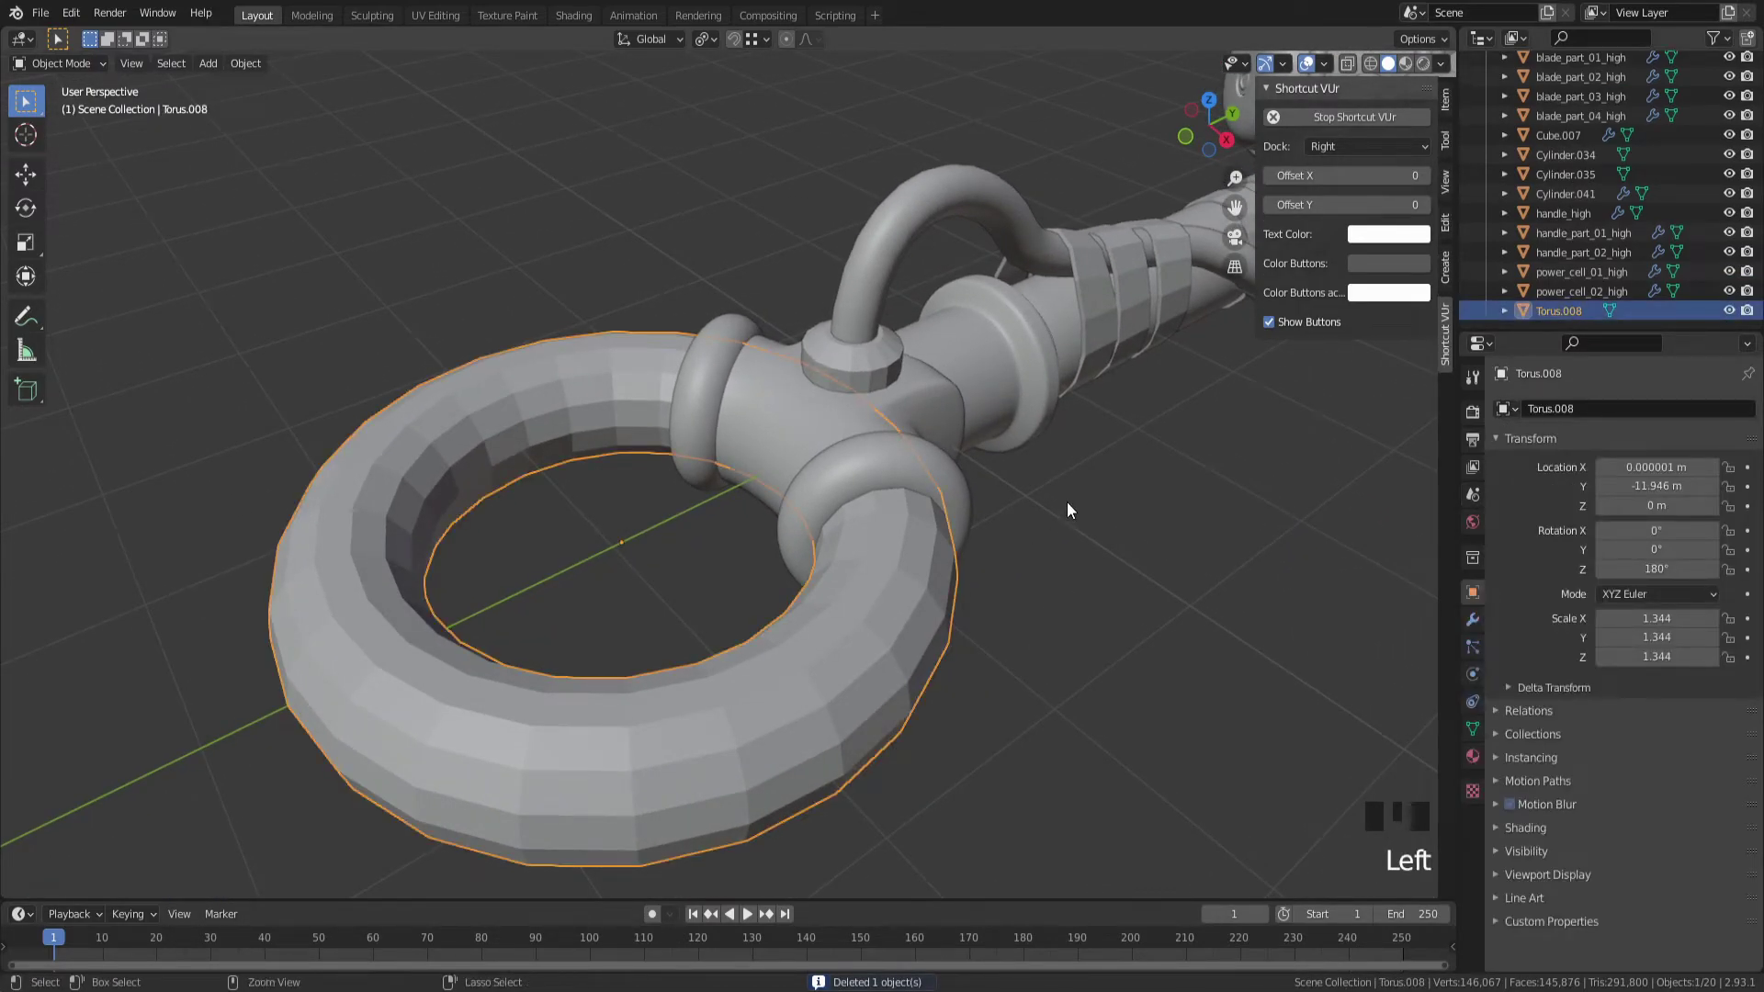
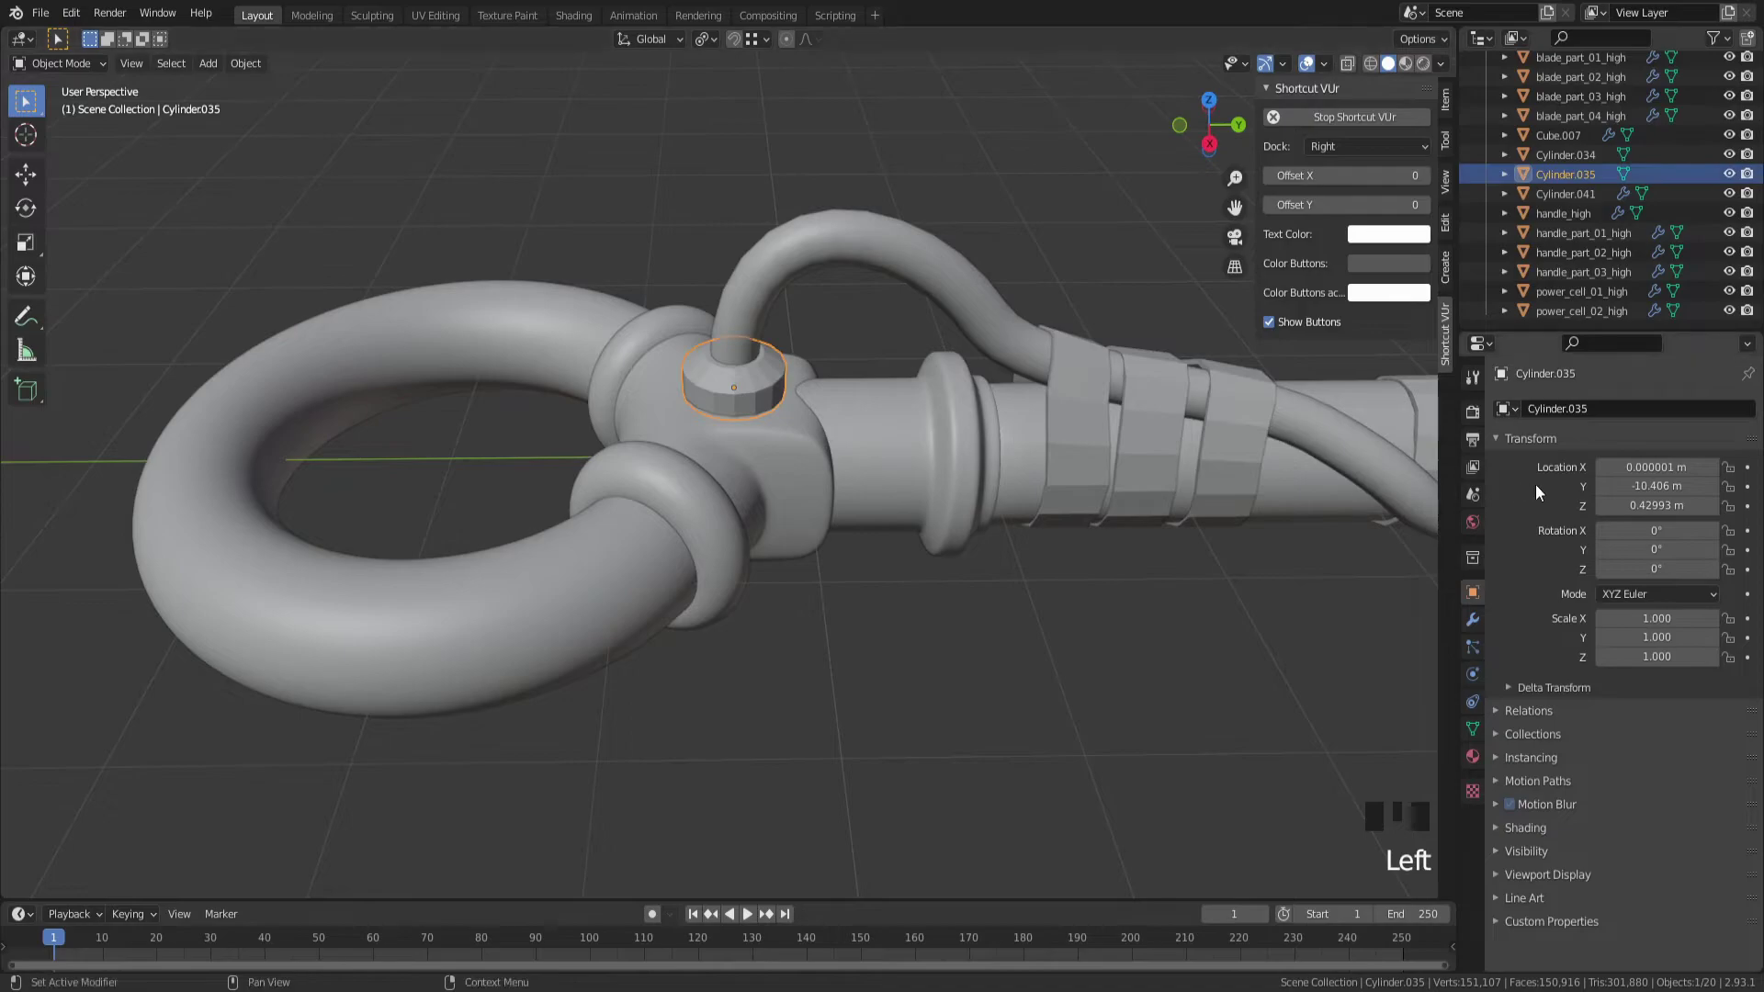
{"action": "left_click", "coordinate": [1590, 422]}
Pick the battery piece carrying the bevel setup and show its Bevel modifier settings
{"action": "left_click_drag", "start_coordinate": [1599, 412], "coordinate": [815, 693]}
{"action": "left_click_drag", "start_coordinate": [1038, 581], "coordinate": [707, 82]}
{"action": "left_click", "coordinate": [707, 82]}
{"action": "left_click", "coordinate": [1470, 622]}
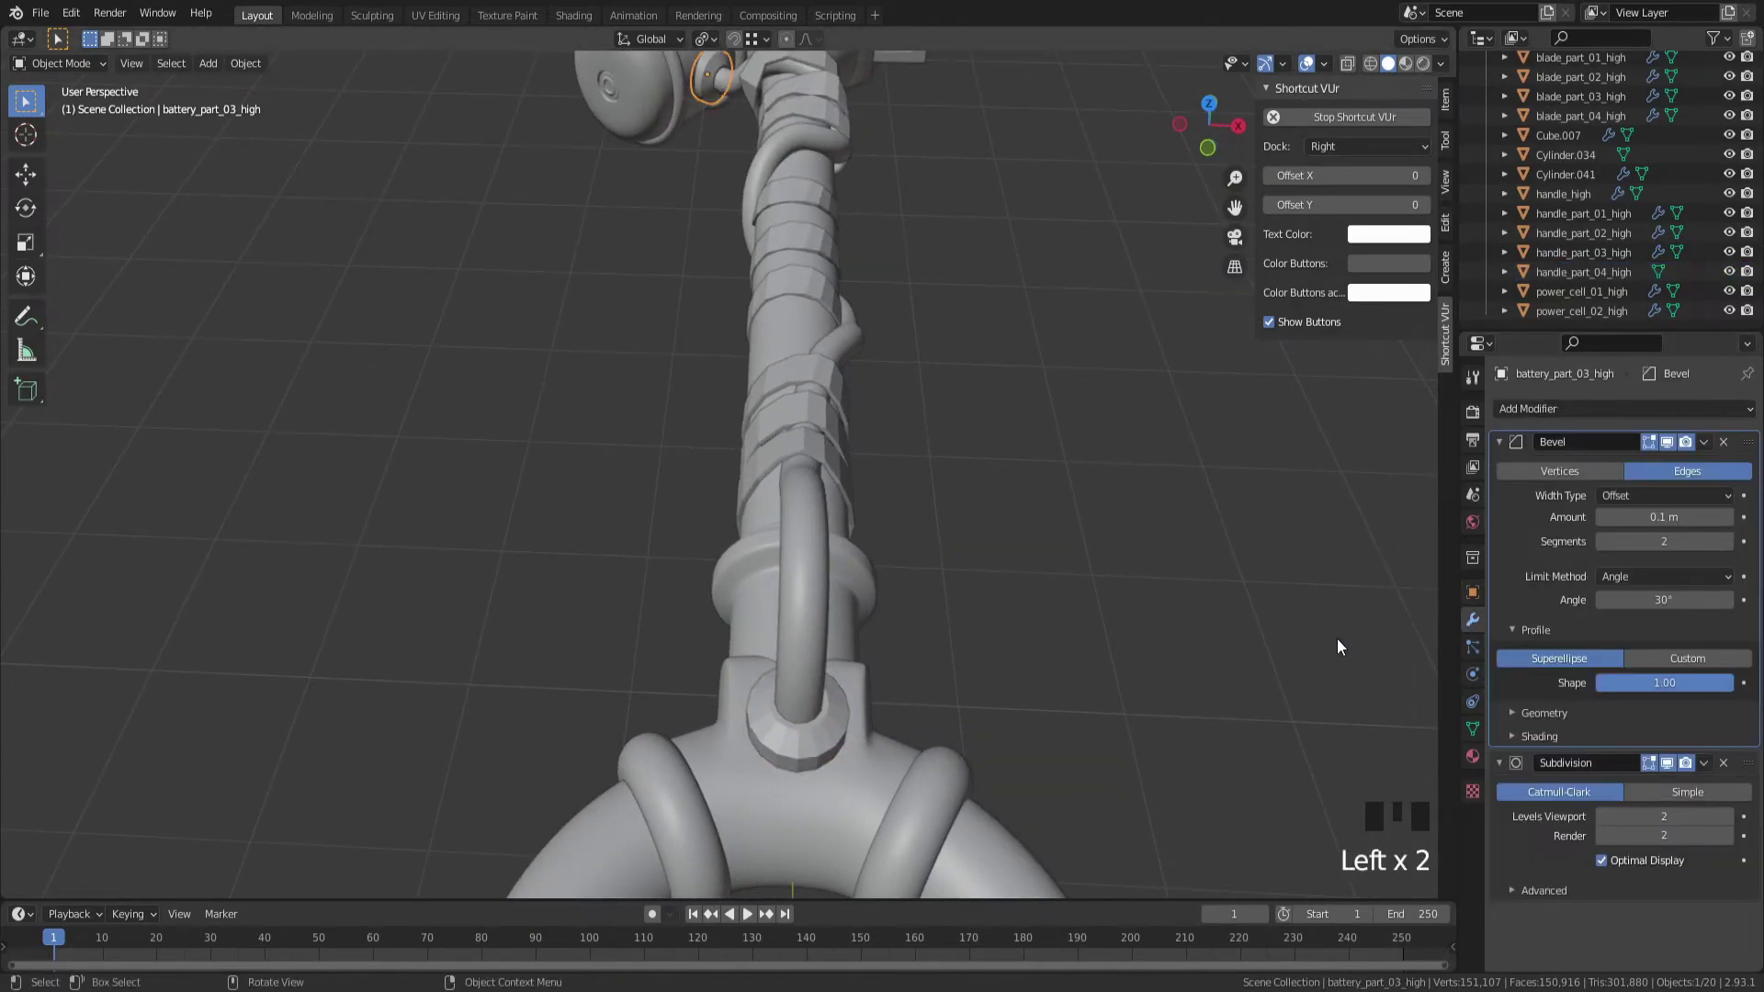
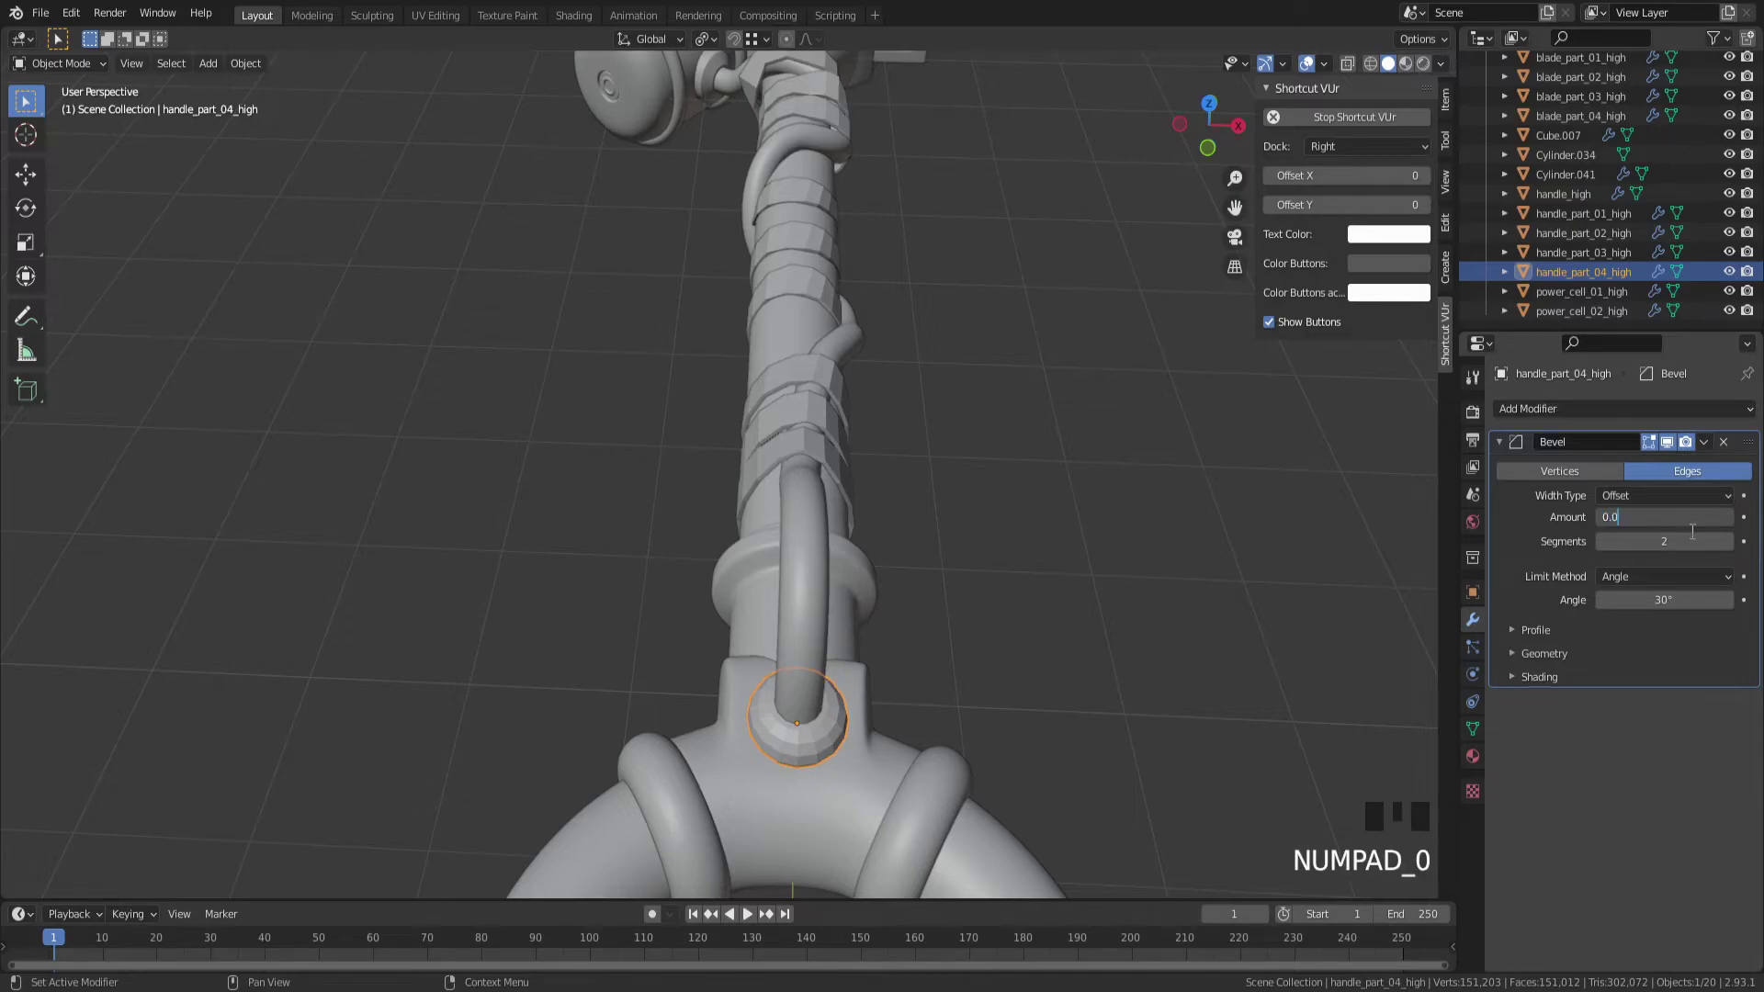
Add subdivision smoothing (Ctrl+2) to the cable socket handle_part_04_high over its 0.05 m bevel
{"action": "left_click_drag", "start_coordinate": [1529, 637], "coordinate": [1180, 559]}
{"action": "key", "text": "ctrl+2"}
{"action": "left_click_drag", "start_coordinate": [1172, 559], "coordinate": [535, 331]}
{"action": "left_click", "coordinate": [535, 332]}
{"action": "left_click", "coordinate": [968, 536]}
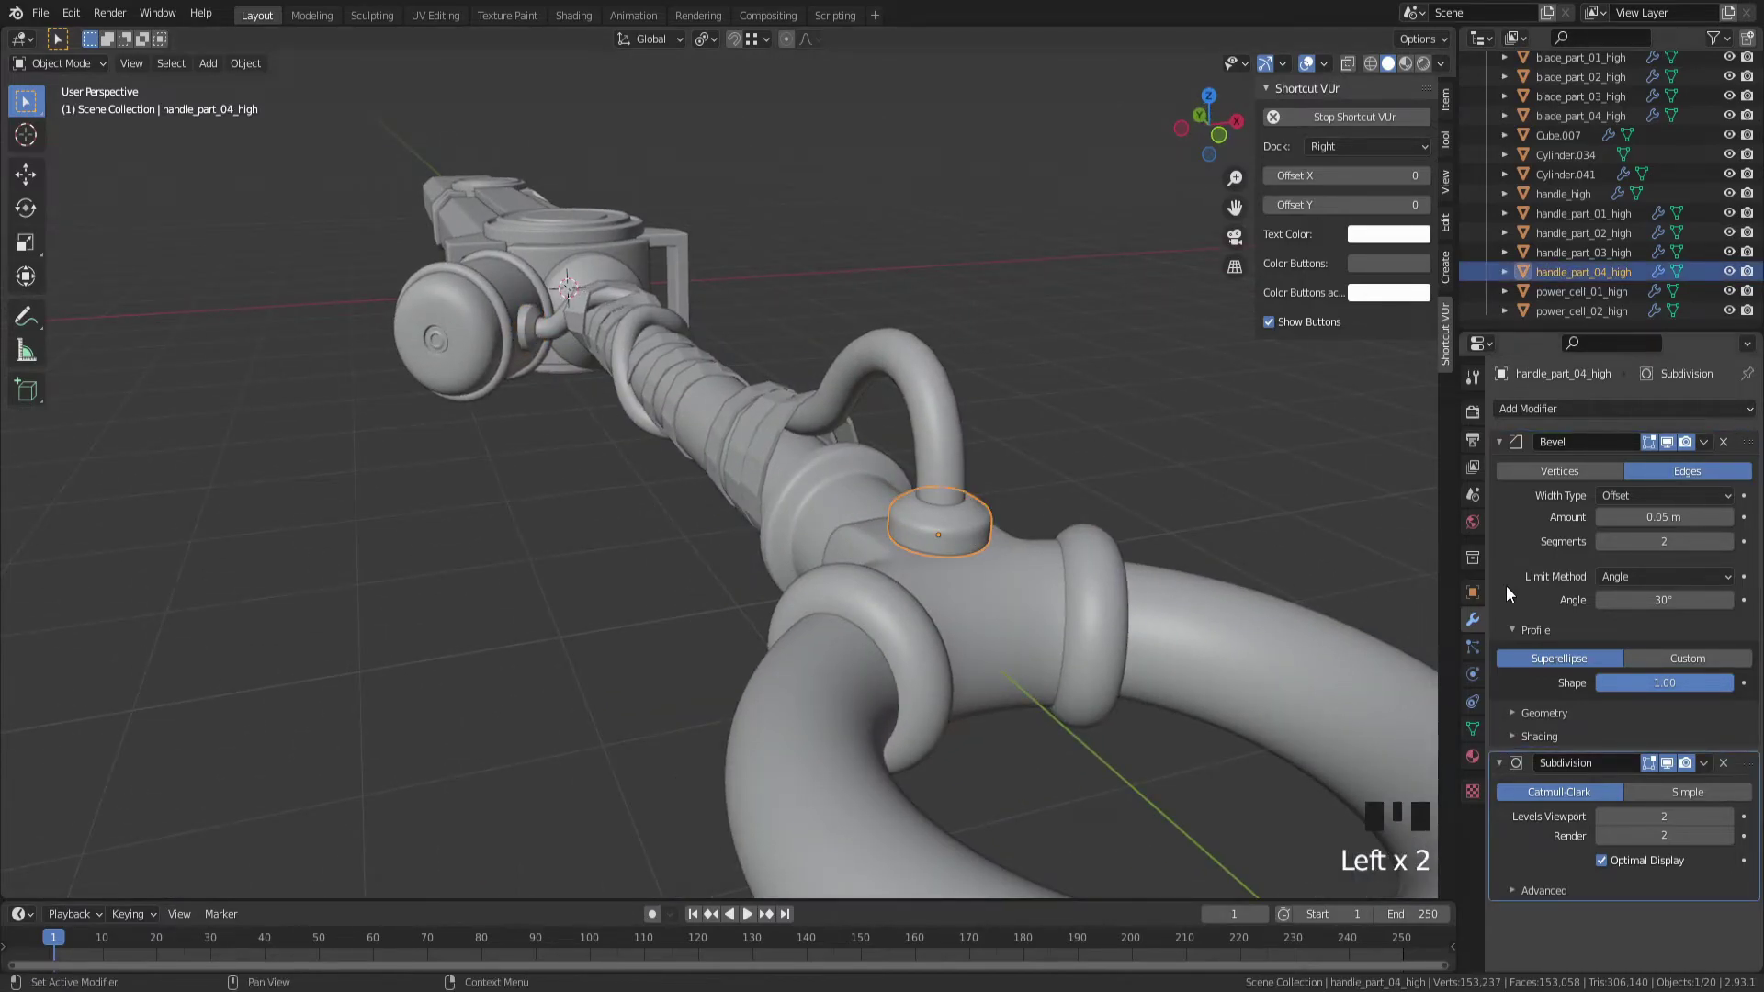
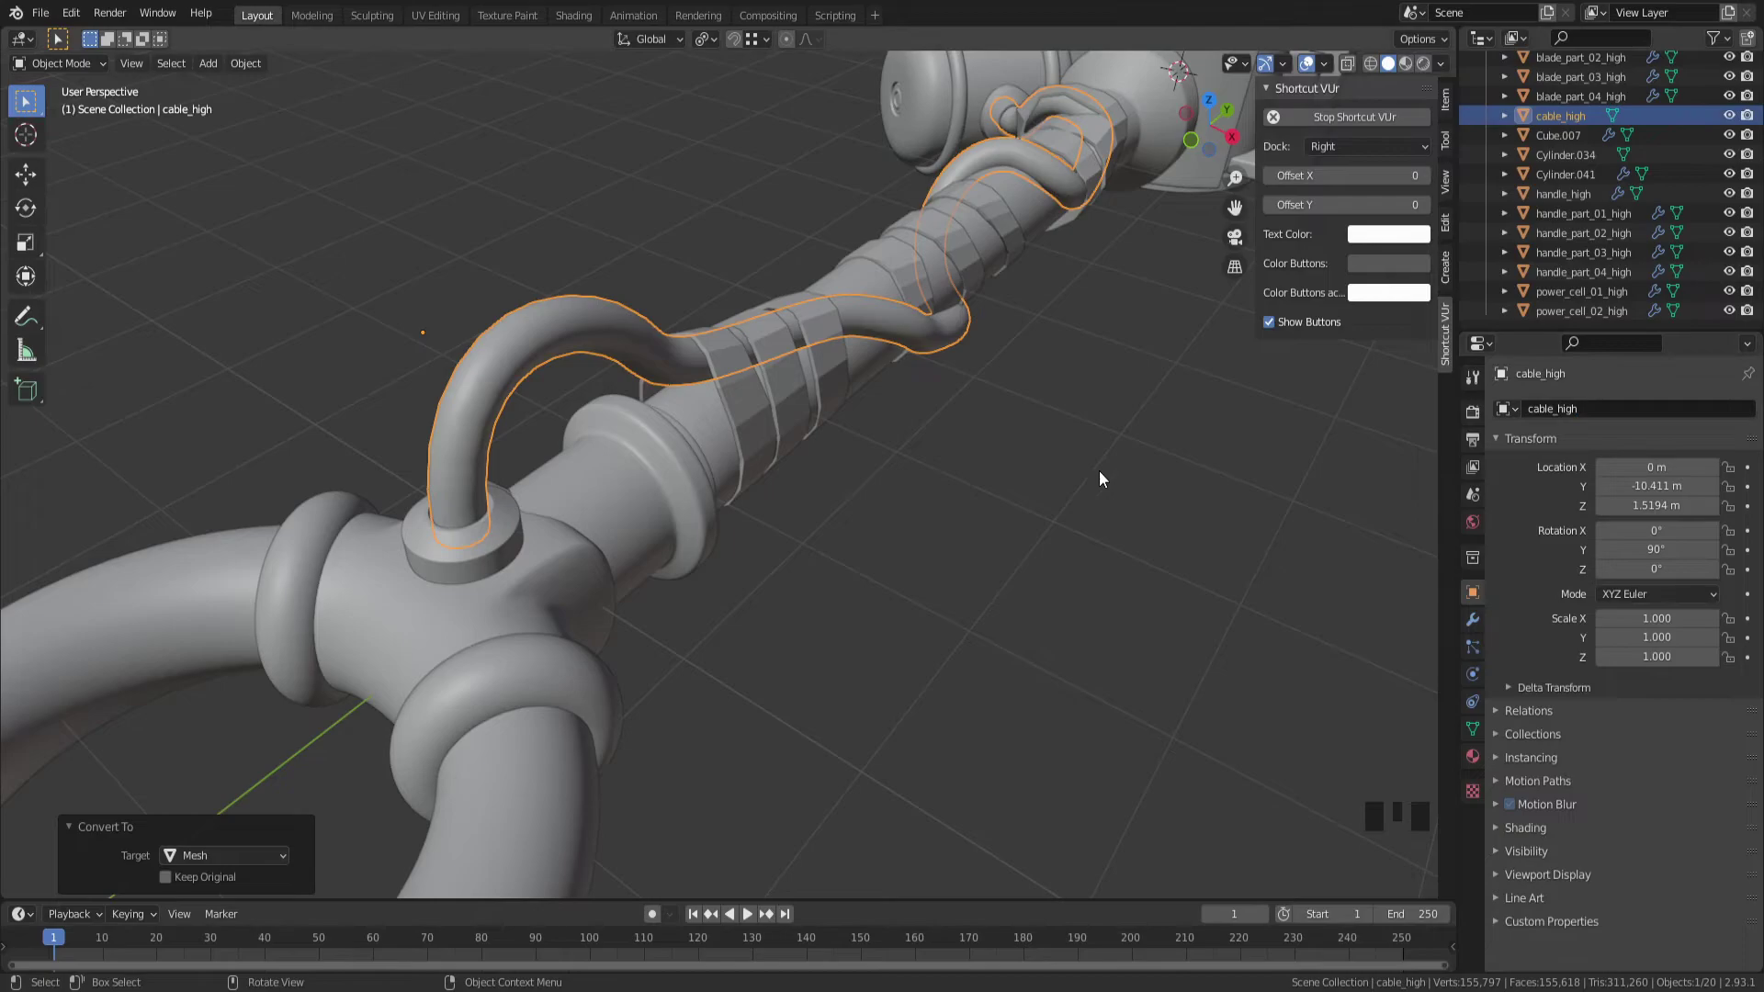
Orbit to follow the cable winding along the handle
{"action": "left_click_drag", "start_coordinate": [635, 395], "coordinate": [1306, 619]}
Add level-2 subdivision smoothing (Ctrl+2) to the selected mesh
{"action": "key", "text": "ctrl+2"}
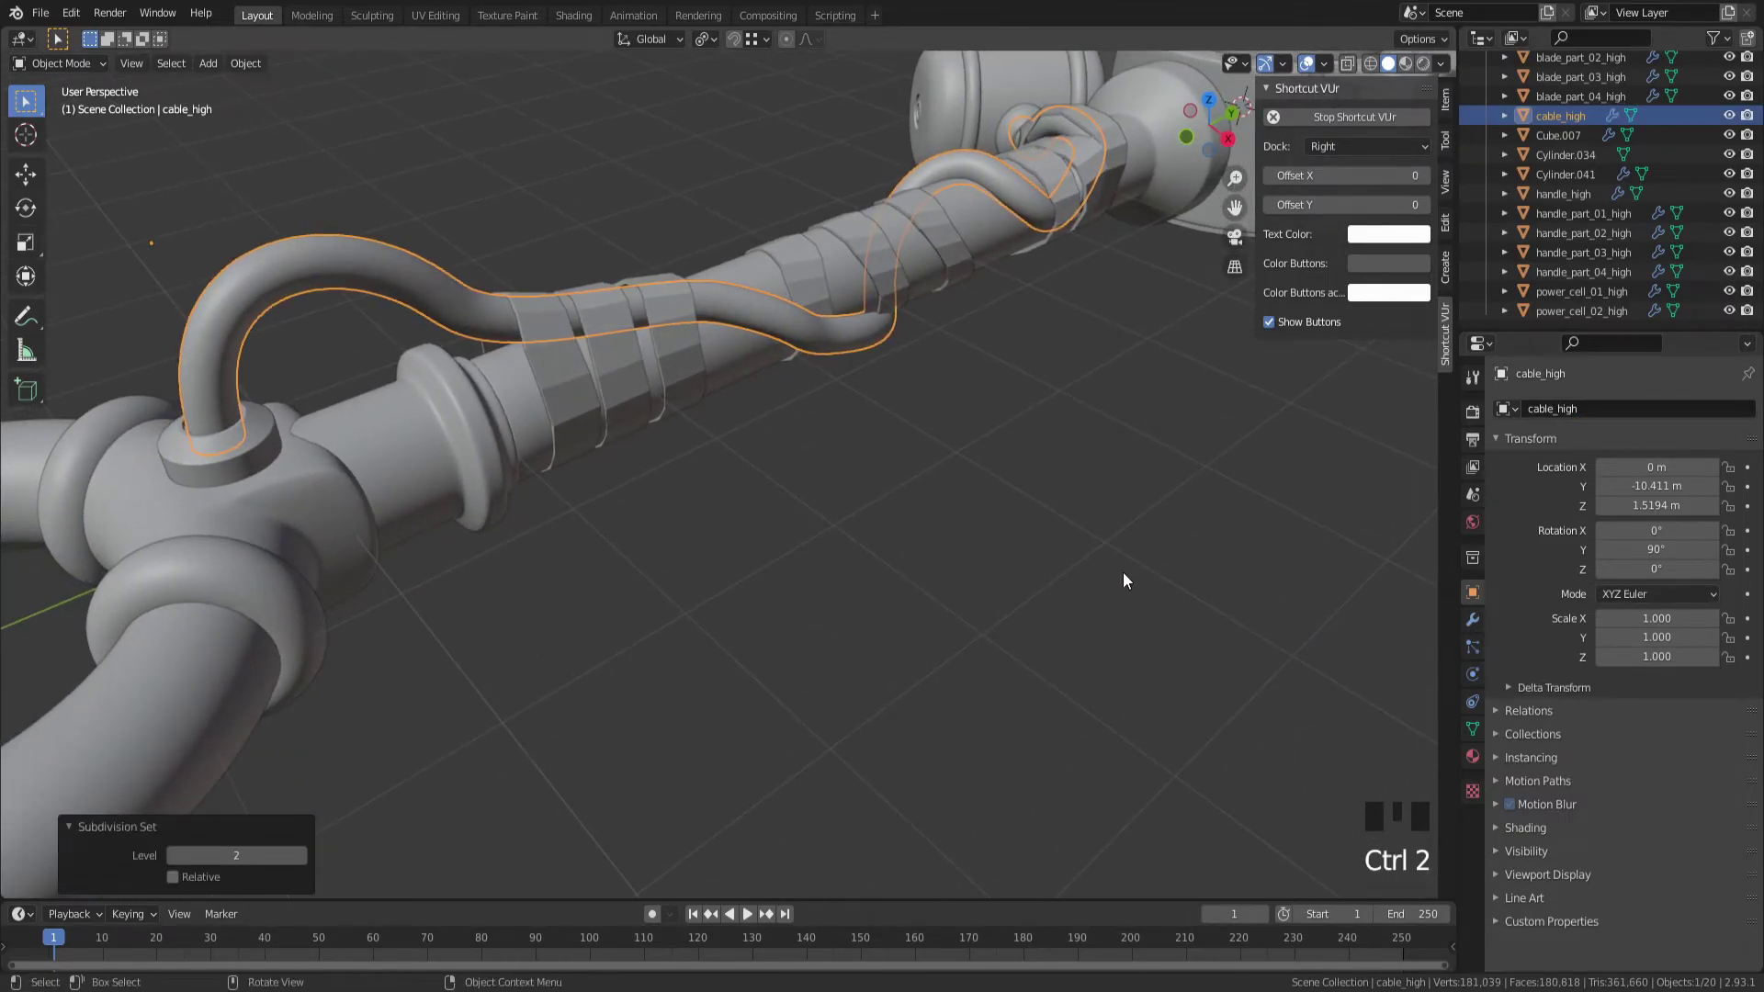
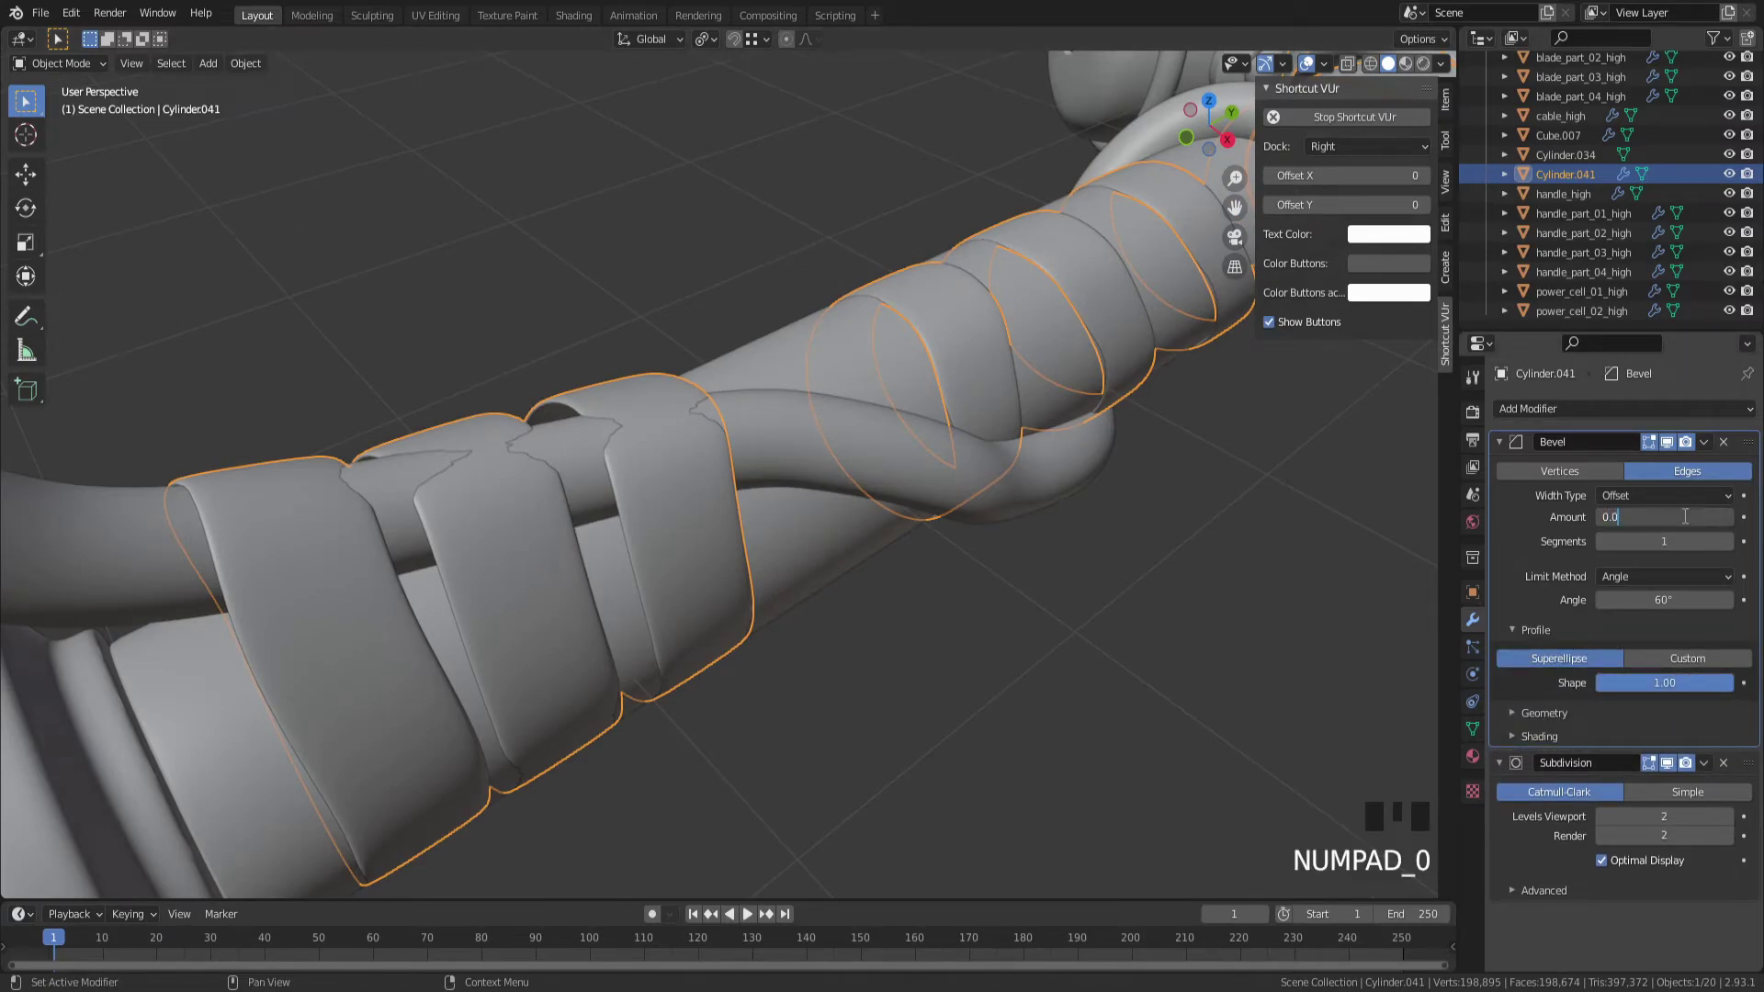
Raise the Bevel modifier to 2 segments and inspect the rounded strips up close
{"action": "left_click", "coordinate": [1732, 549]}
{"action": "left_click_drag", "start_coordinate": [1009, 529], "coordinate": [954, 524]}
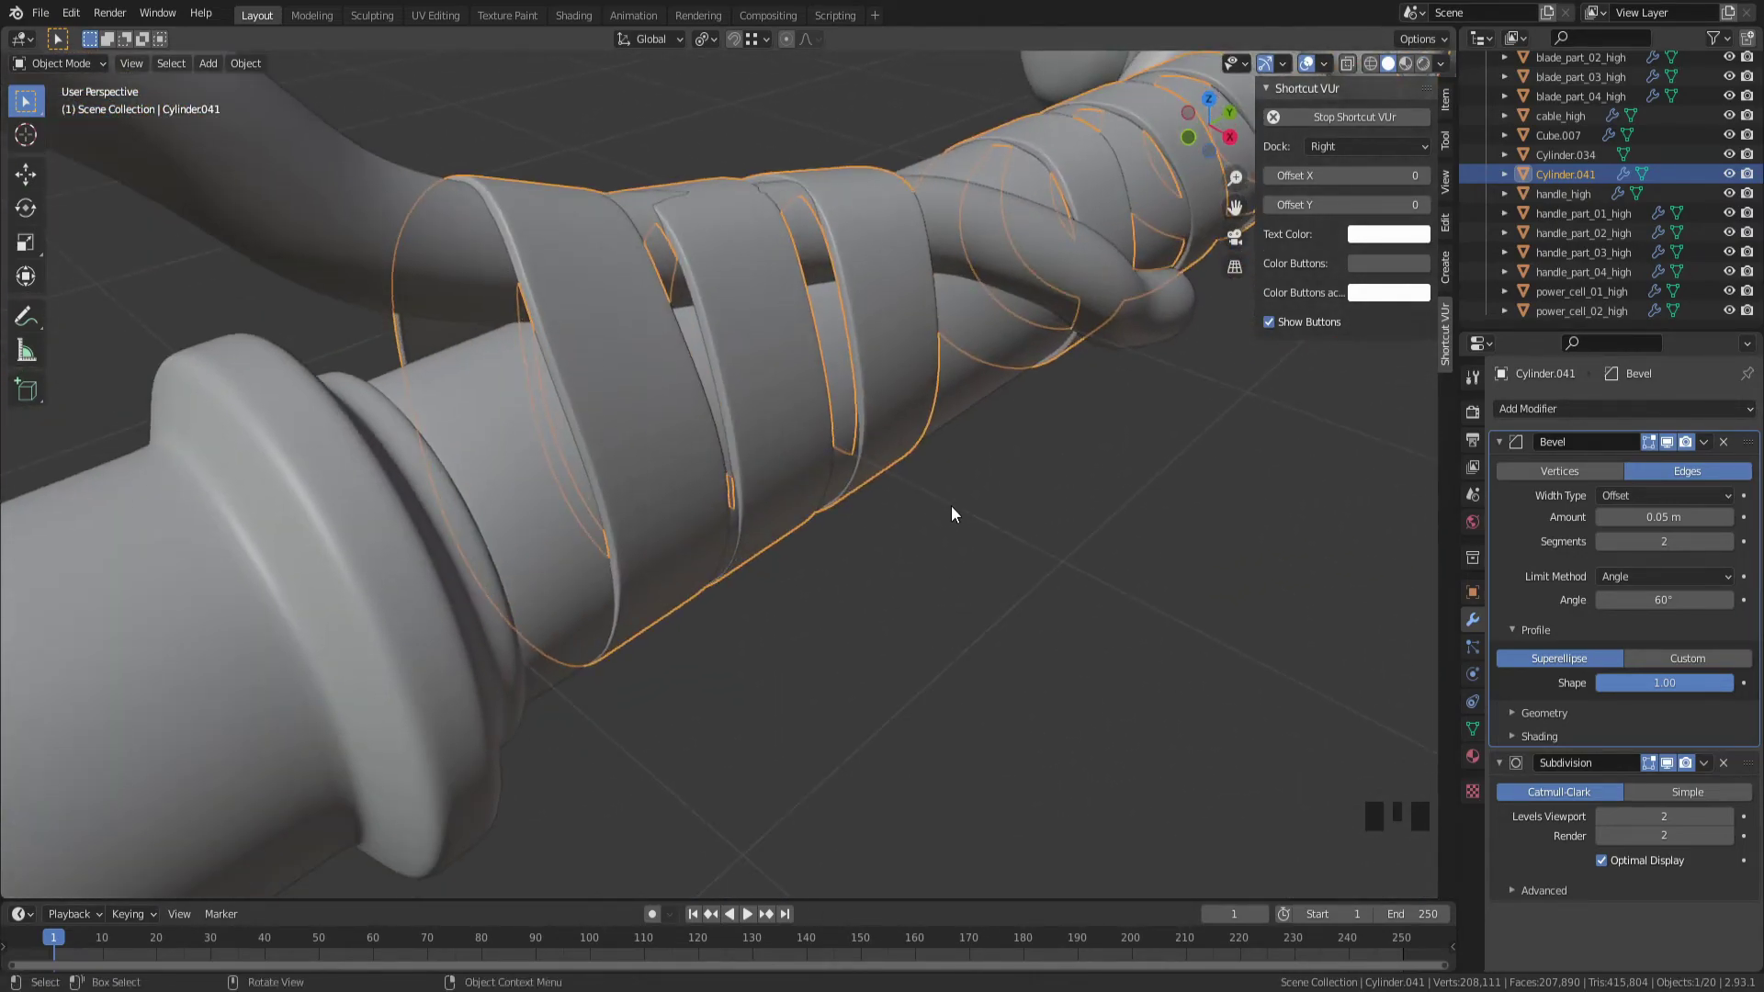
{"action": "left_click_drag", "start_coordinate": [741, 279], "coordinate": [724, 304]}
{"action": "key", "text": "Tab"}
{"action": "left_click_drag", "start_coordinate": [535, 405], "coordinate": [407, 680]}
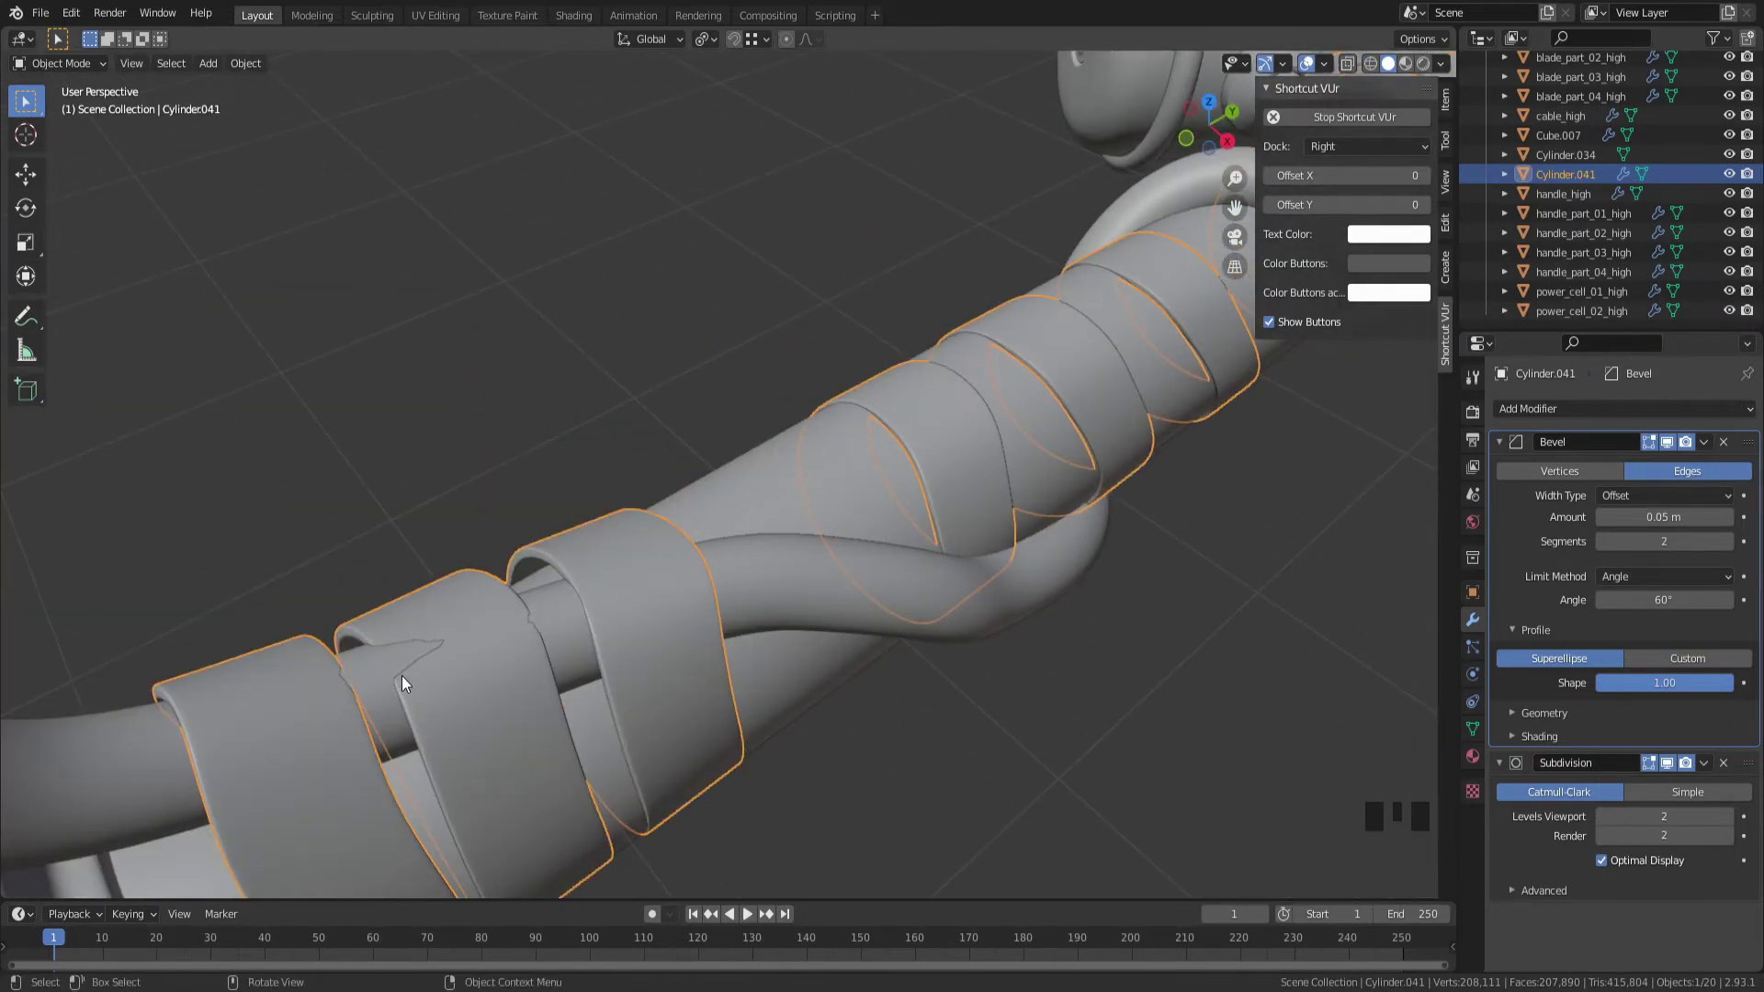
{"action": "left_click_drag", "start_coordinate": [447, 648], "coordinate": [974, 596]}
{"action": "scroll", "scroll_direction": "down", "scroll_amount": 3}
{"action": "left_click", "coordinate": [974, 596]}
{"action": "left_click_drag", "start_coordinate": [966, 597], "coordinate": [808, 489]}
{"action": "scroll", "scroll_direction": "up", "scroll_amount": 3}
Orbit and zoom along the handle to check the bevel over the whole wrap
{"action": "left_click_drag", "start_coordinate": [759, 386], "coordinate": [570, 452]}
{"action": "left_click", "coordinate": [570, 452]}
{"action": "left_click_drag", "start_coordinate": [571, 452], "coordinate": [593, 406]}
{"action": "scroll", "scroll_direction": "up", "scroll_amount": 3}
{"action": "scroll", "scroll_direction": "up", "scroll_amount": 3}
{"action": "scroll", "scroll_direction": "up", "scroll_amount": 3}
{"action": "left_click_drag", "start_coordinate": [865, 722], "coordinate": [912, 711]}
{"action": "left_click", "coordinate": [912, 711]}
{"action": "scroll", "scroll_direction": "down", "scroll_amount": 3}
{"action": "left_click_drag", "start_coordinate": [906, 700], "coordinate": [665, 457]}
{"action": "left_click", "coordinate": [665, 458]}
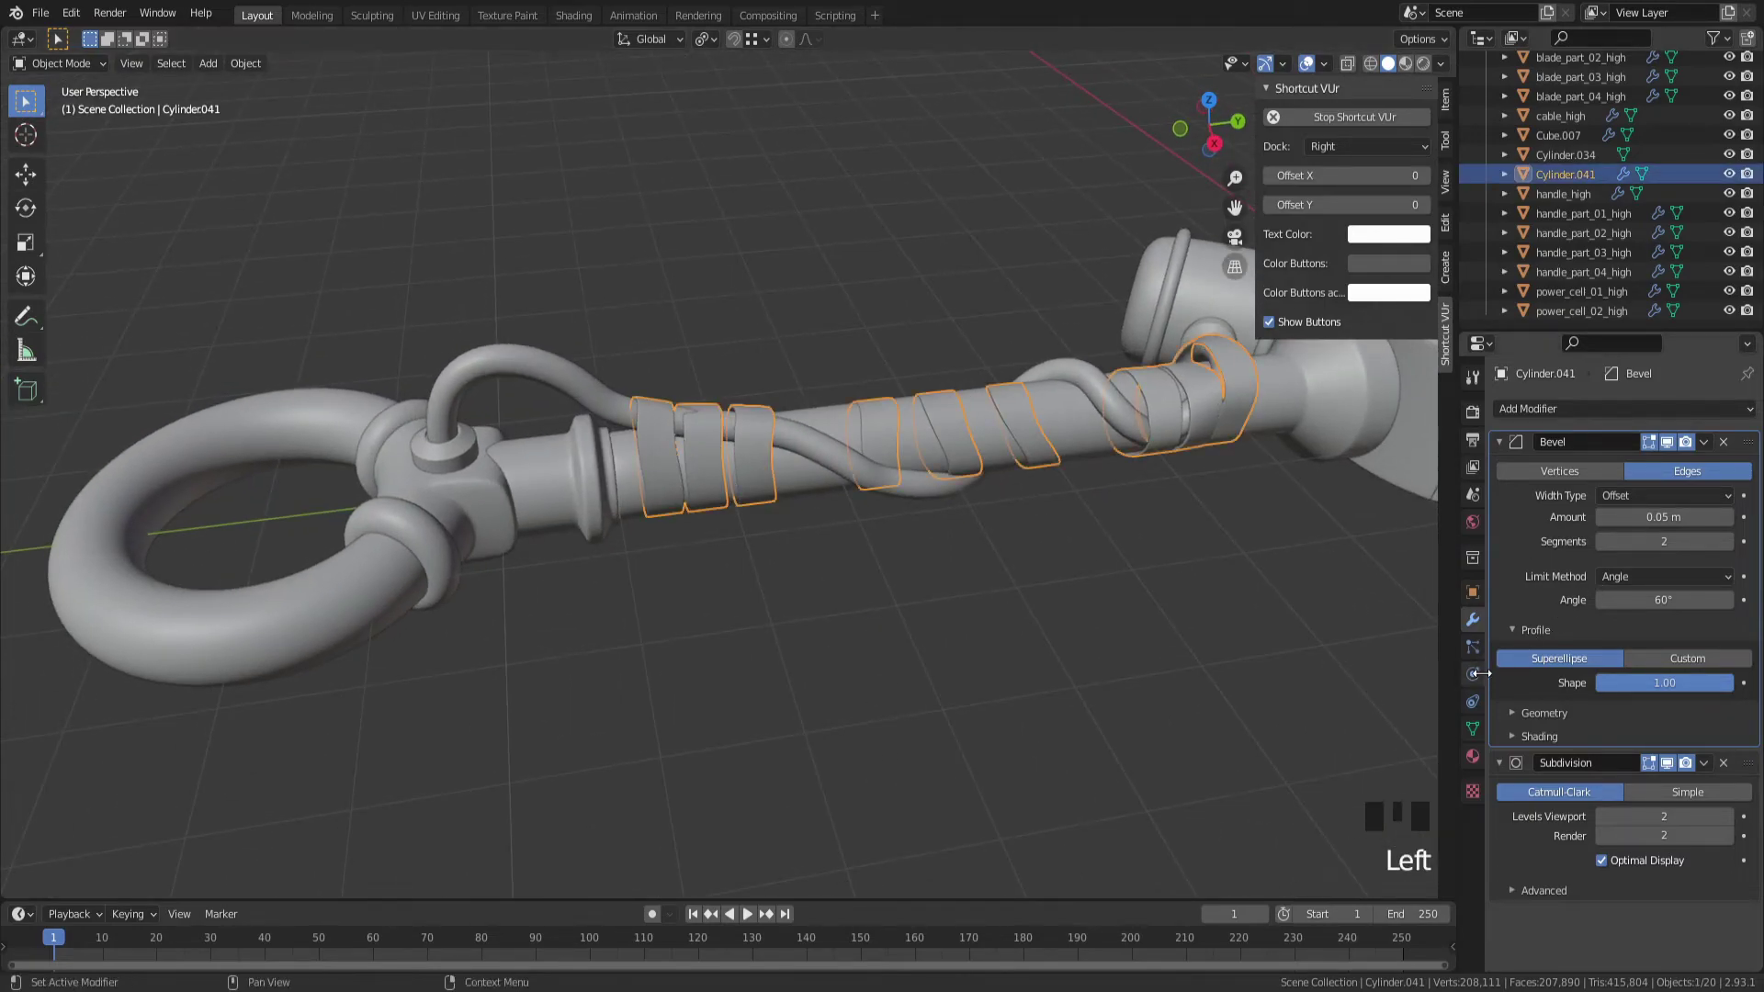
Rename Cylinder.041 to rags_high in Object Properties
{"action": "left_click", "coordinate": [1470, 601]}
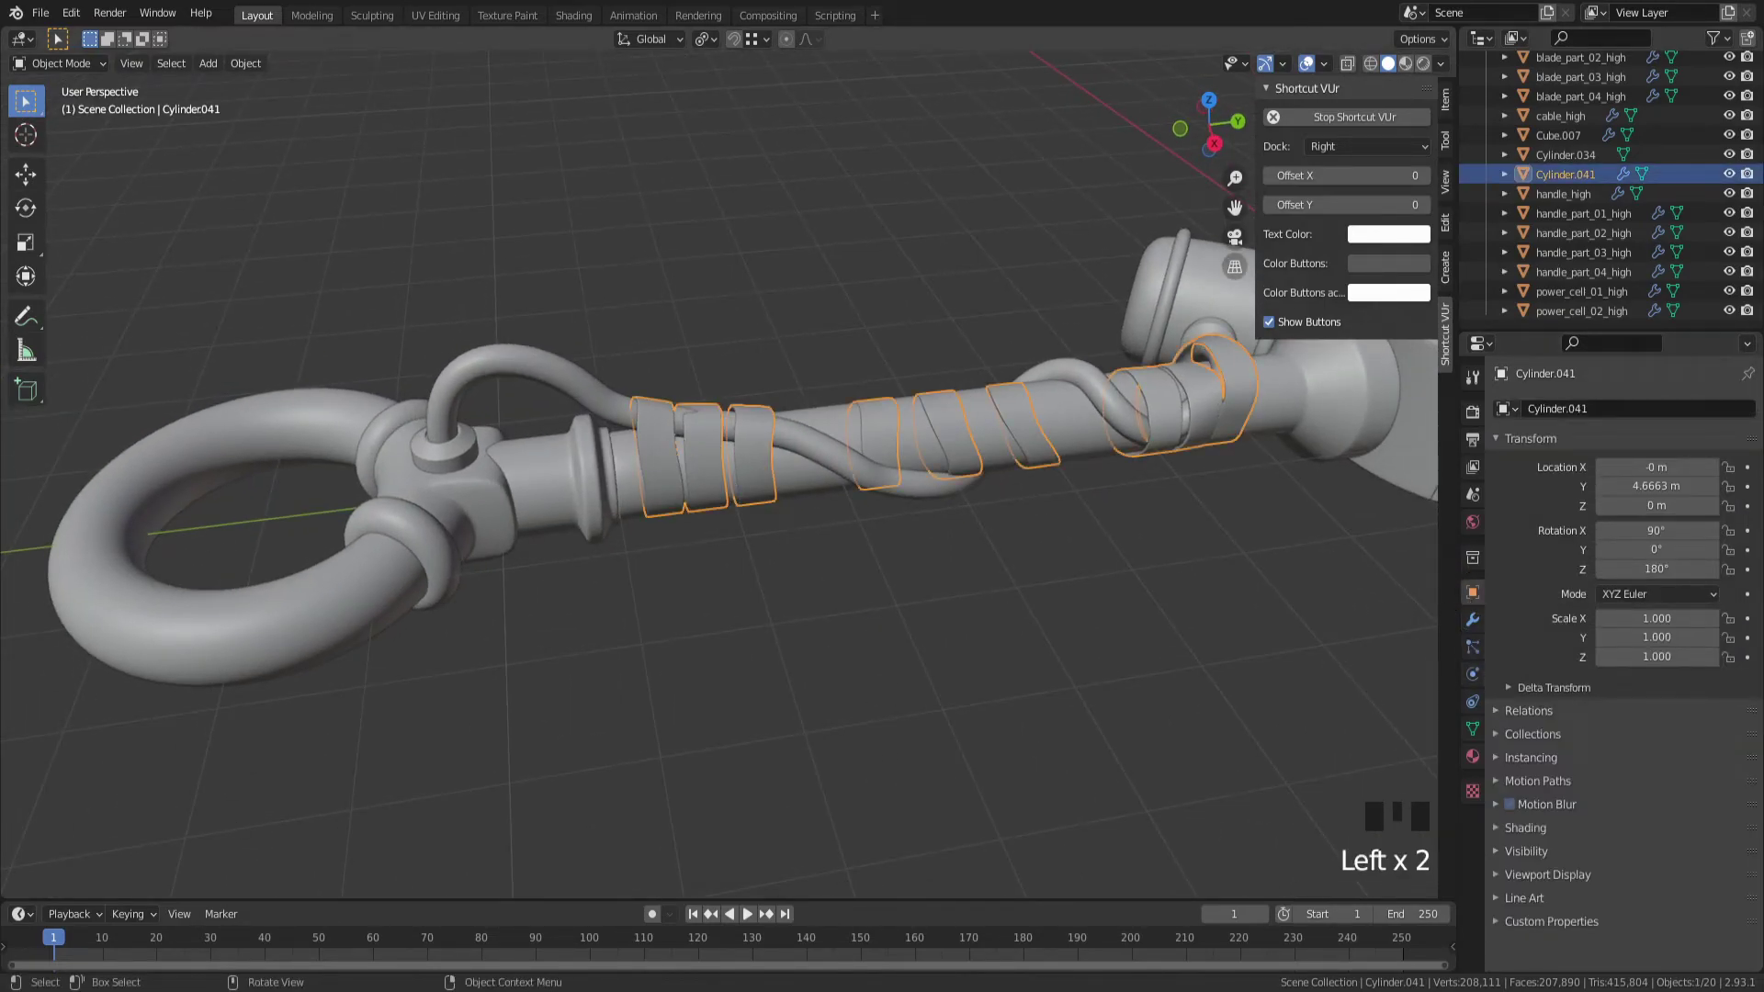
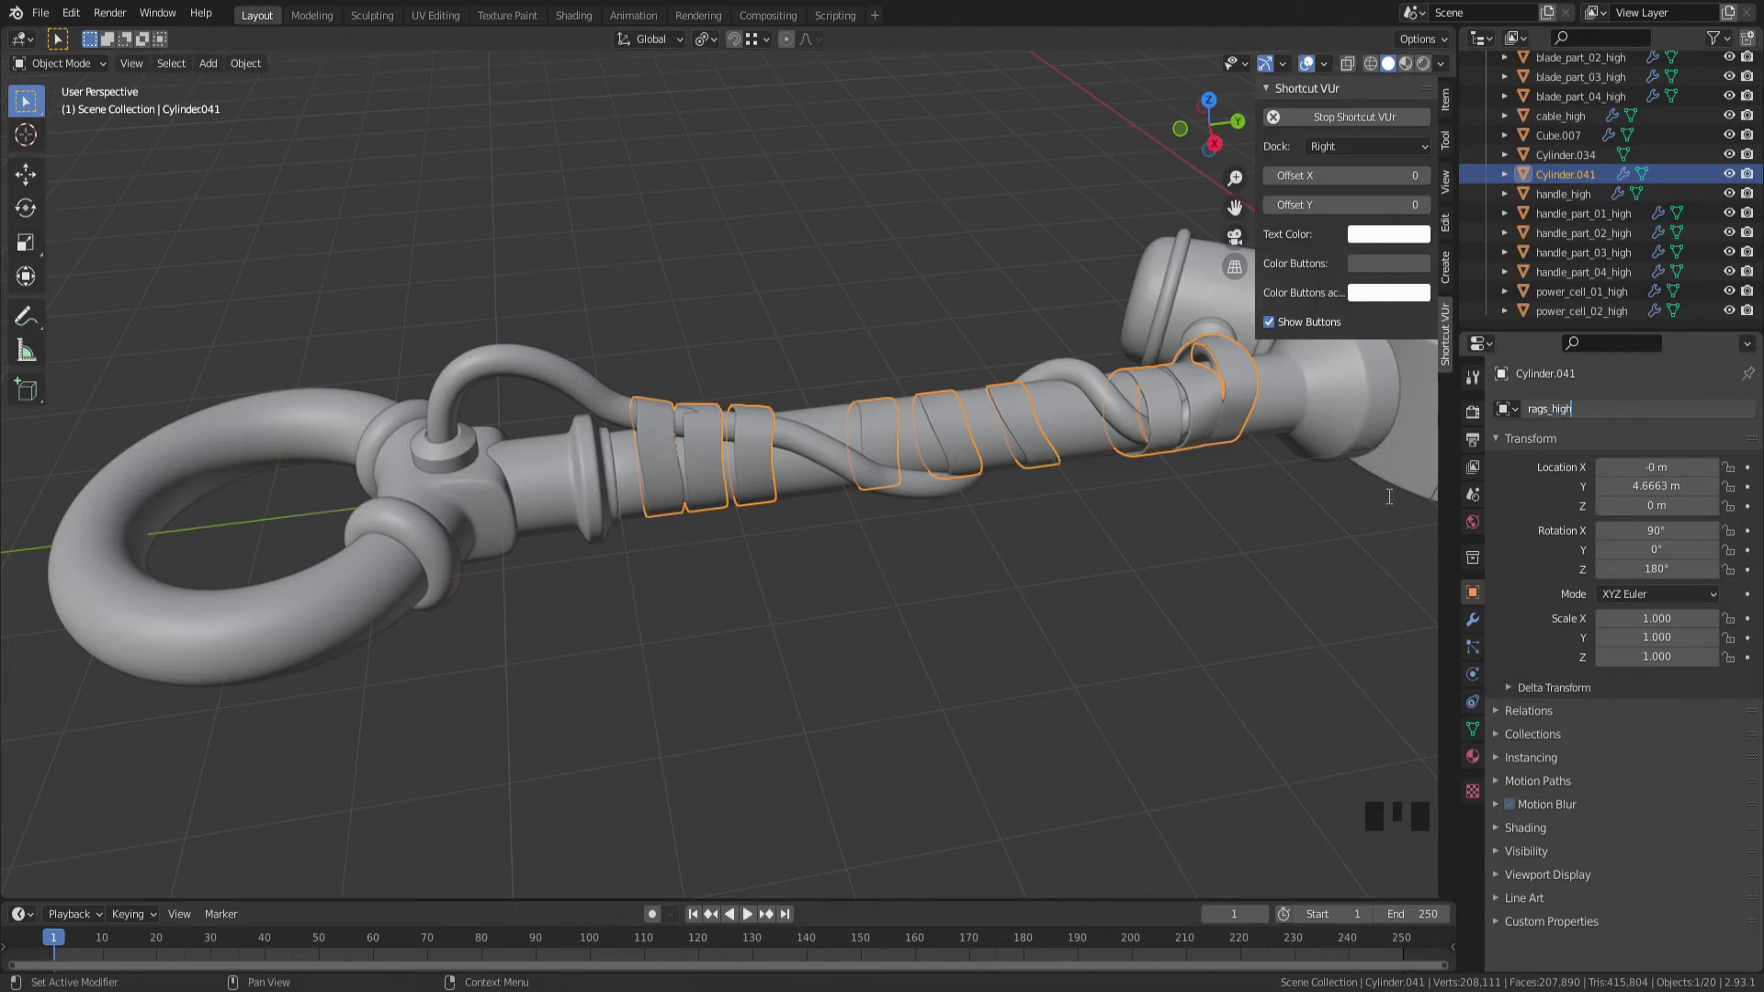
{"action": "left_click", "coordinate": [1068, 675]}
{"action": "left_click", "coordinate": [1050, 653]}
{"action": "left_click_drag", "start_coordinate": [1032, 642], "coordinate": [547, 644]}
{"action": "scroll", "scroll_direction": "down", "scroll_amount": 3}
{"action": "left_click_drag", "start_coordinate": [548, 644], "coordinate": [488, 617]}
{"action": "scroll", "scroll_direction": "up", "scroll_amount": 3}
{"action": "left_click_drag", "start_coordinate": [512, 612], "coordinate": [703, 620]}
Zoom out and switch shading to view the whole smoothed sword
{"action": "key", "text": "z"}
{"action": "left_click_drag", "start_coordinate": [704, 557], "coordinate": [749, 659]}
{"action": "key", "text": "z"}
{"action": "scroll", "scroll_direction": "down", "scroll_amount": 3}
{"action": "left_click_drag", "start_coordinate": [748, 773], "coordinate": [795, 795]}
{"action": "scroll", "scroll_direction": "up", "scroll_amount": 3}
{"action": "left_click_drag", "start_coordinate": [722, 787], "coordinate": [865, 763]}
{"action": "key", "text": "z"}
{"action": "left_click_drag", "start_coordinate": [959, 730], "coordinate": [1671, 243]}
{"action": "scroll", "scroll_direction": "up", "scroll_amount": 3}
{"action": "scroll", "scroll_direction": "down", "scroll_amount": 3}
{"action": "scroll", "scroll_direction": "up", "scroll_amount": 3}
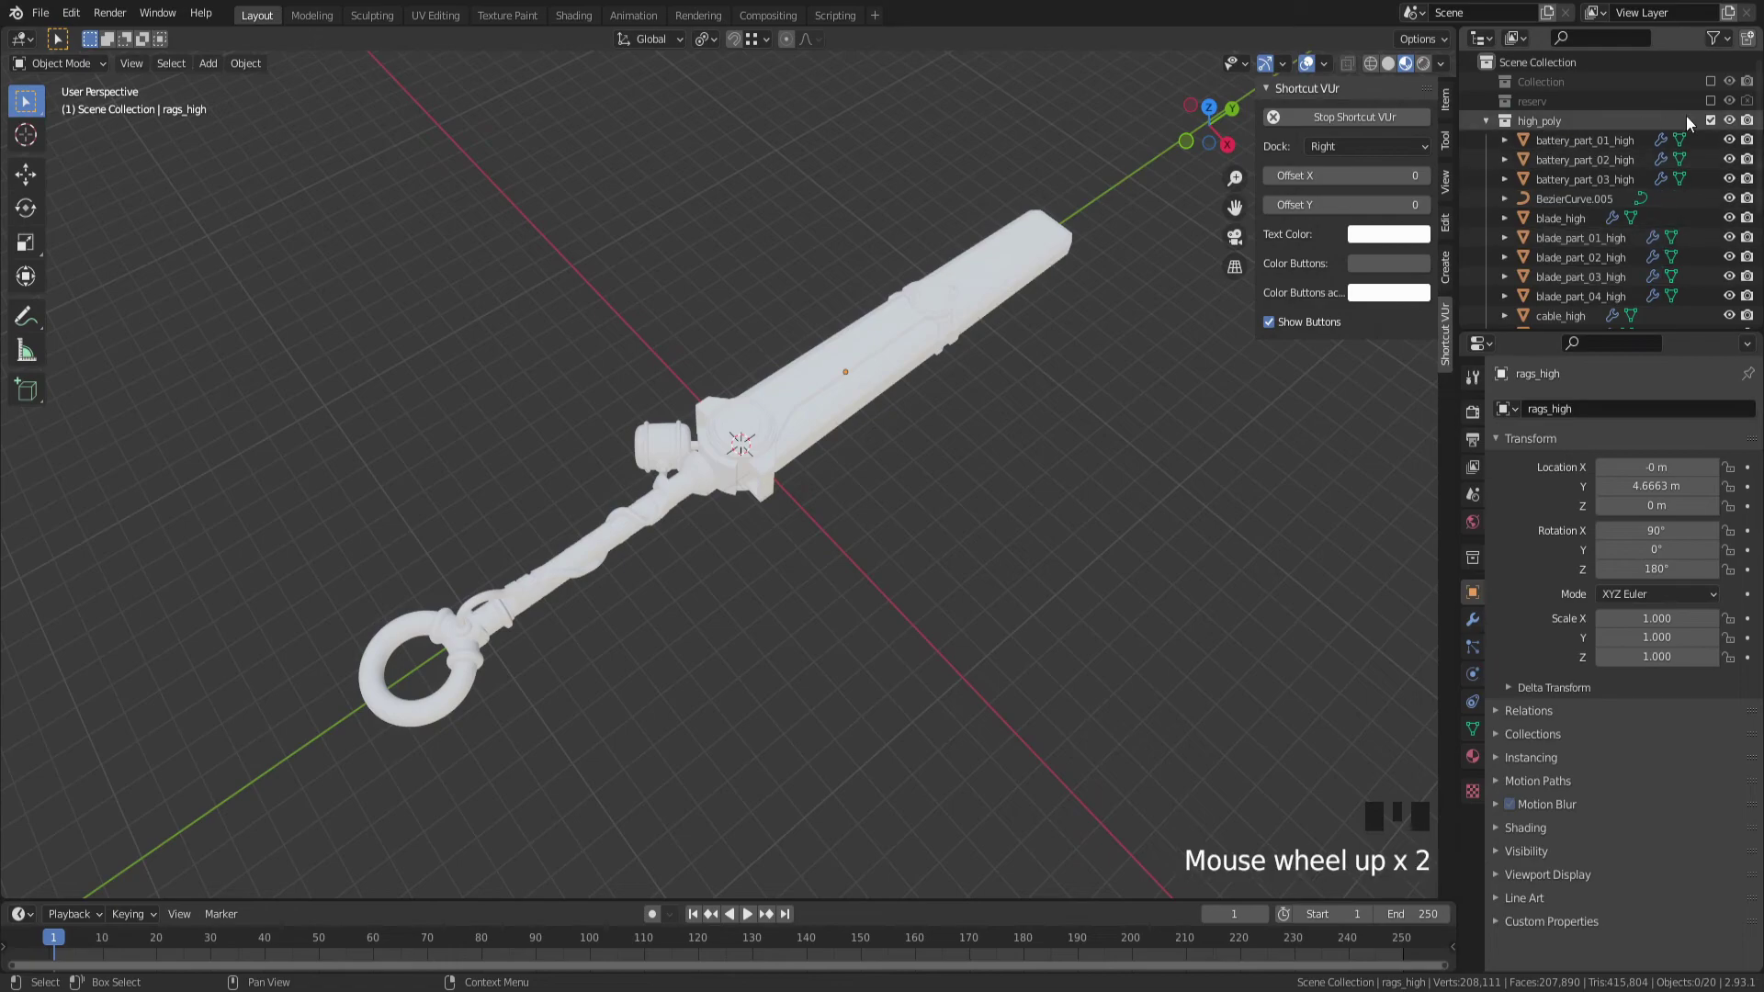
Include and expand the reference collection in the Outliner
{"action": "left_click", "coordinate": [1714, 89]}
{"action": "left_click", "coordinate": [1715, 88]}
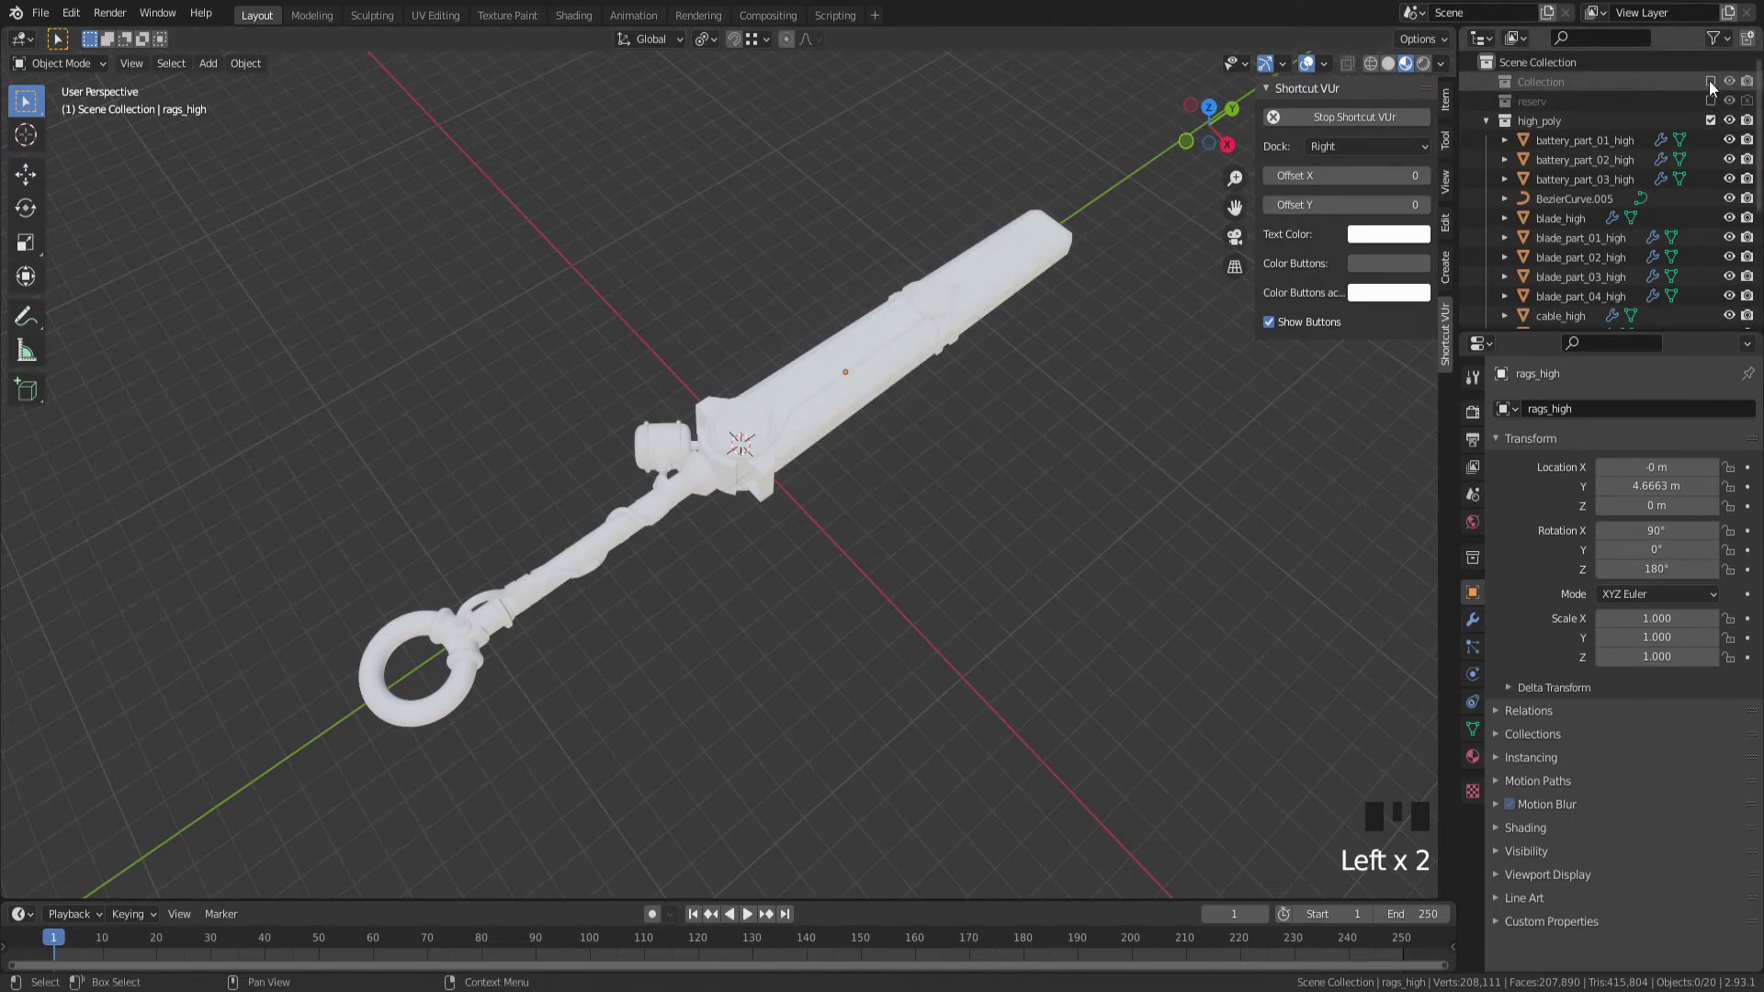
{"action": "left_click", "coordinate": [1713, 84]}
{"action": "left_click", "coordinate": [1494, 91]}
{"action": "left_click", "coordinate": [1494, 91]}
{"action": "scroll", "scroll_direction": "down", "scroll_amount": 3}
{"action": "scroll", "scroll_direction": "up", "scroll_amount": 3}
{"action": "scroll", "scroll_direction": "down", "scroll_amount": 3}
{"action": "scroll", "scroll_direction": "up", "scroll_amount": 3}
Select the Sun and three TriLamp lights and move them into the high_poly collection
{"action": "left_click", "coordinate": [1560, 143]}
{"action": "scroll", "scroll_direction": "down", "scroll_amount": 3}
{"action": "scroll", "scroll_direction": "up", "scroll_amount": 3}
{"action": "left_click", "coordinate": [1569, 303]}
{"action": "left_click", "coordinate": [1572, 276]}
{"action": "left_click", "coordinate": [1573, 262]}
{"action": "left_click", "coordinate": [1553, 167]}
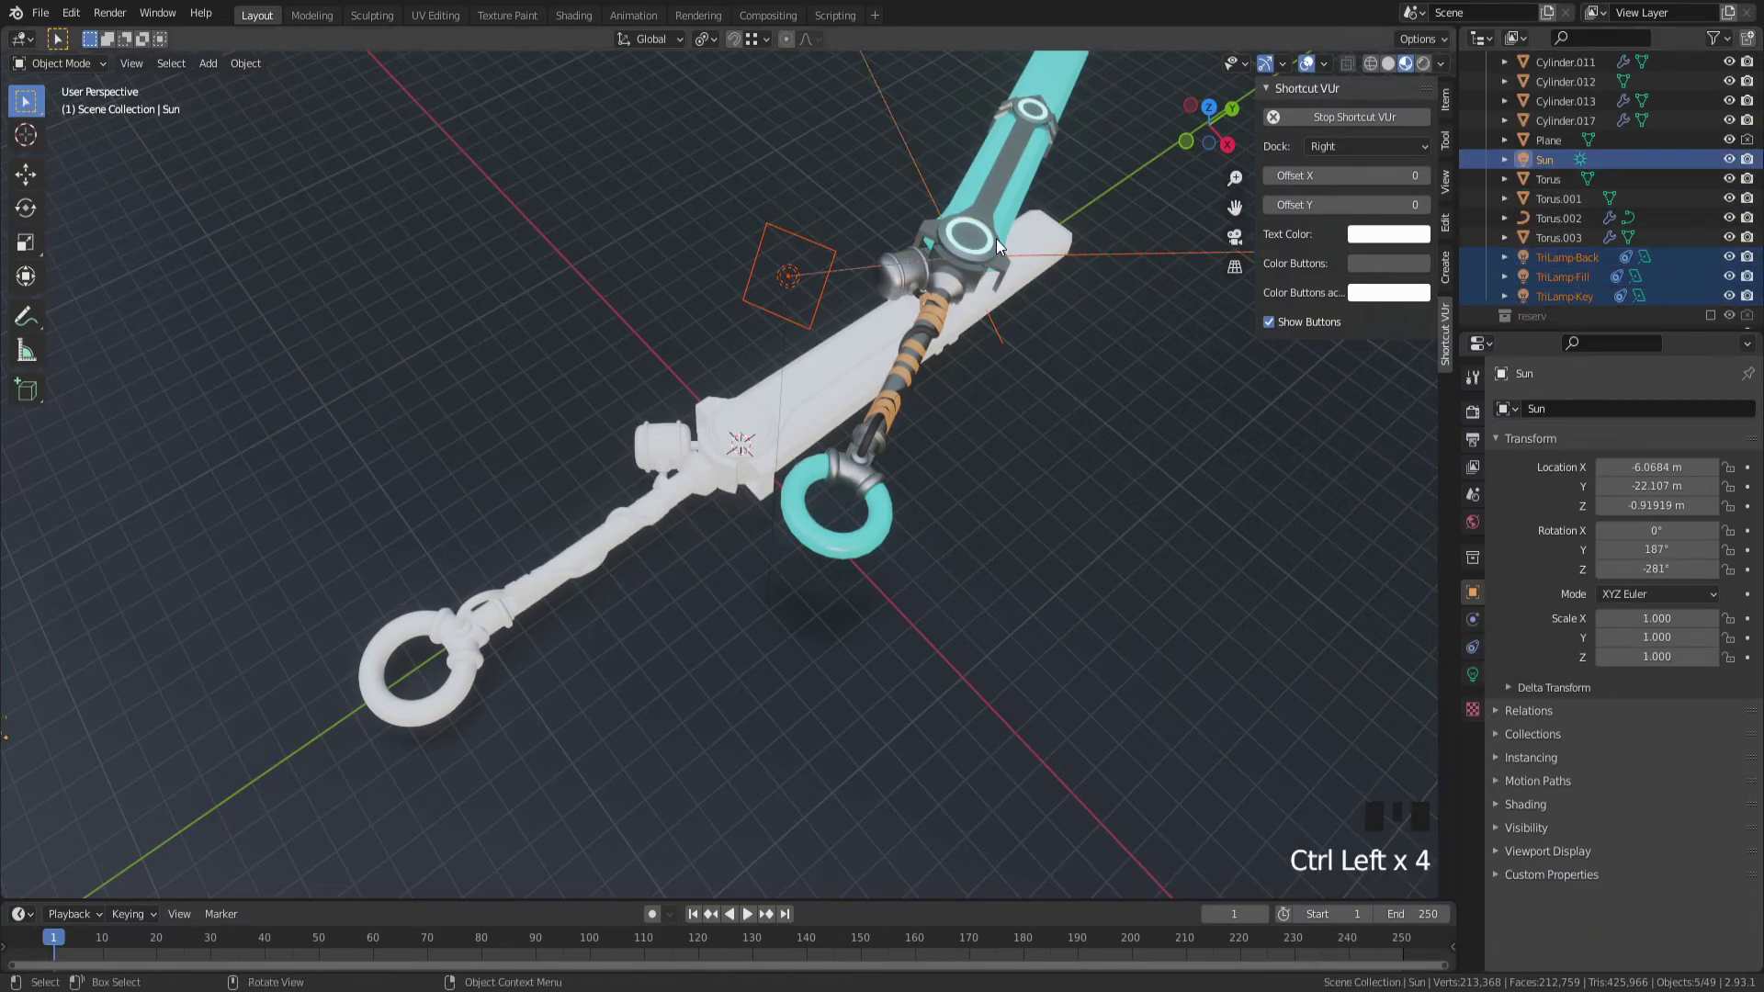
{"action": "key", "text": "m"}
{"action": "scroll", "scroll_direction": "up", "scroll_amount": 3}
{"action": "left_click_drag", "start_coordinate": [1709, 91], "coordinate": [1737, 107]}
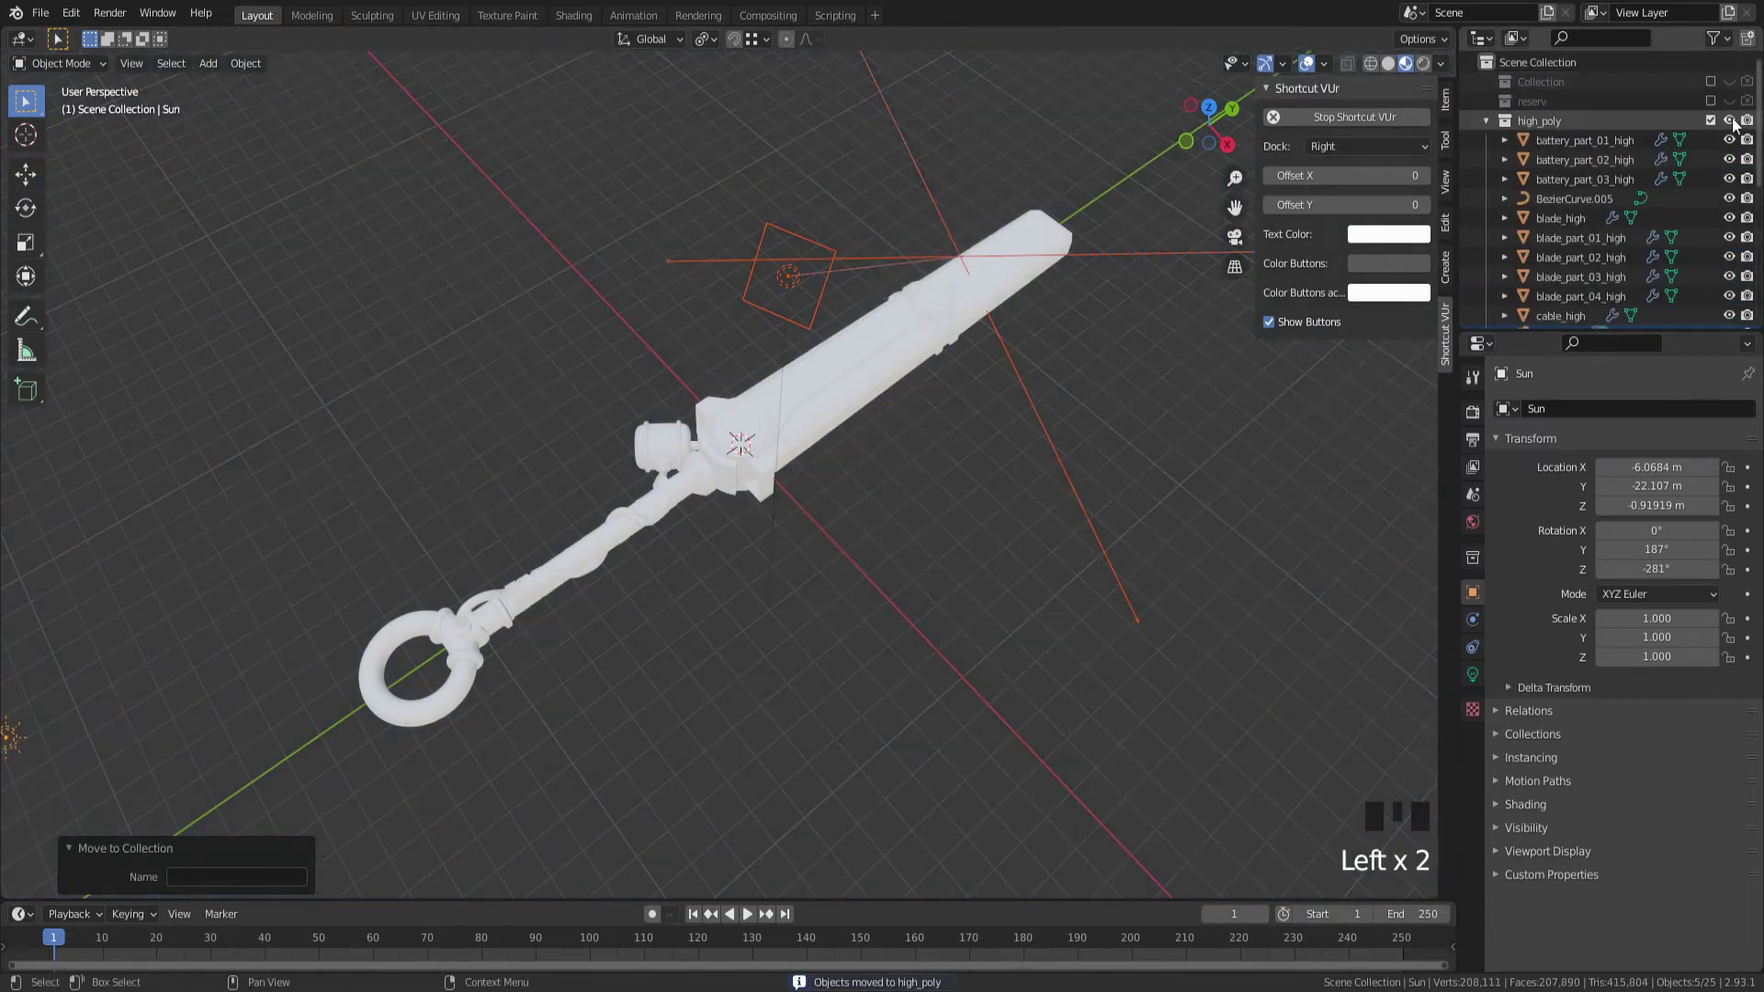
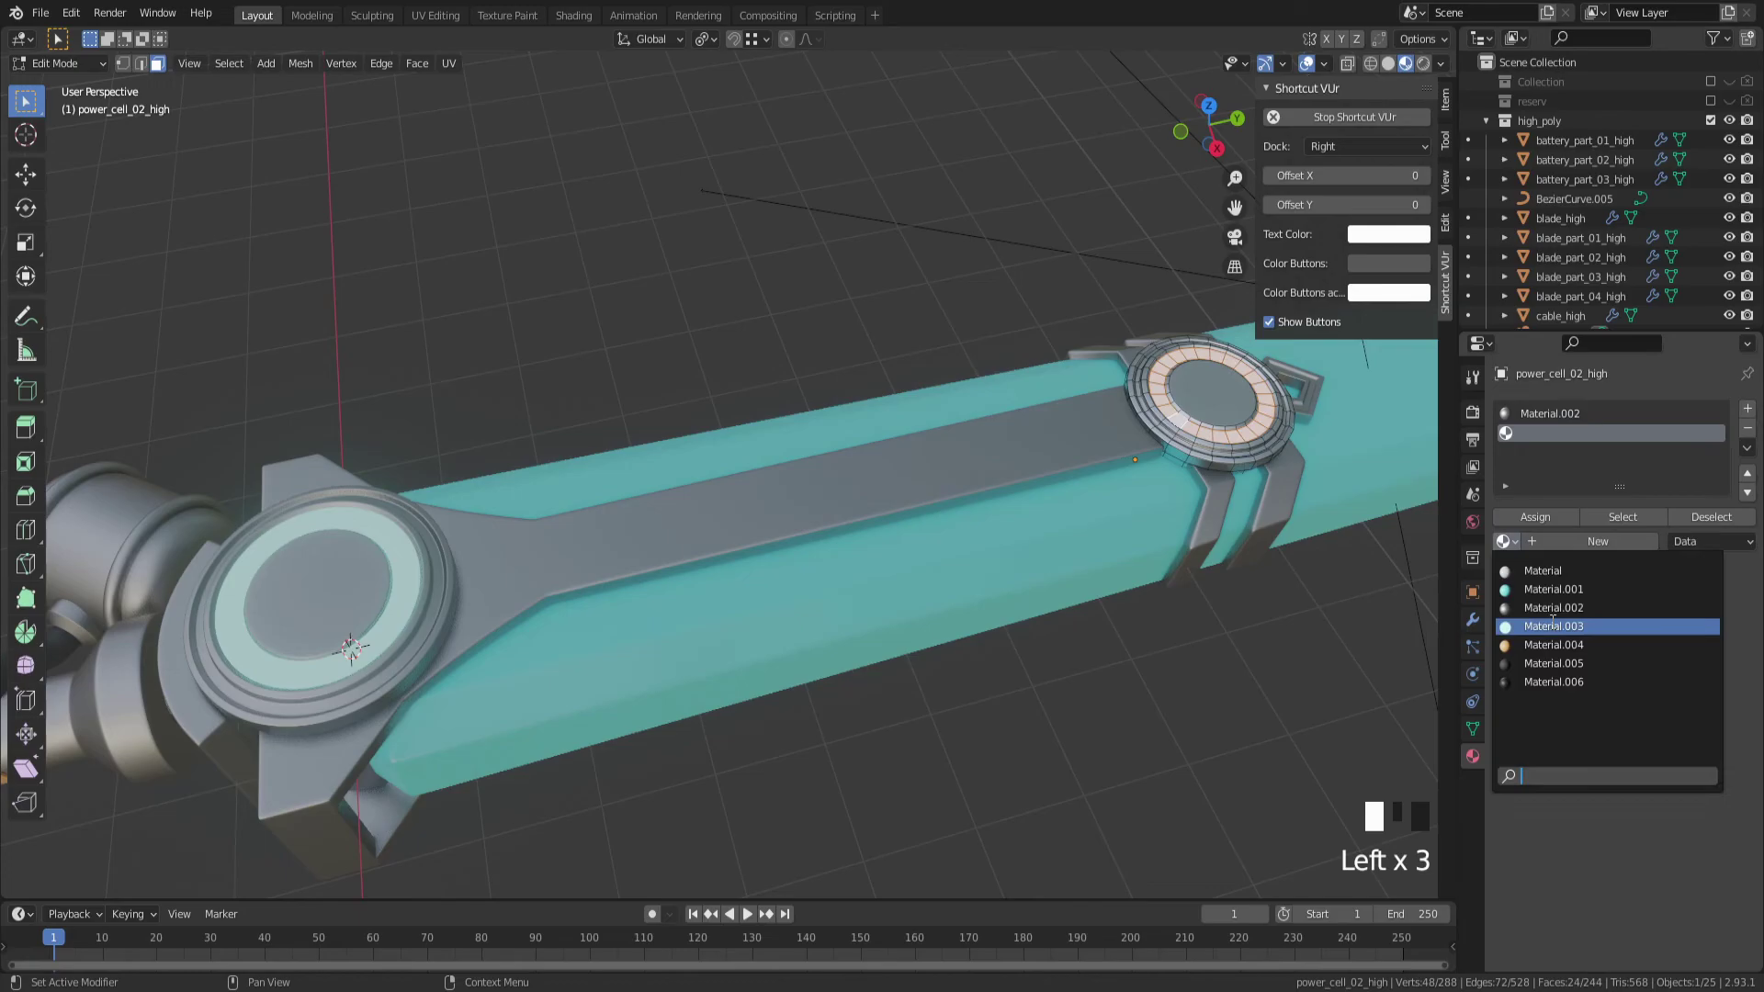
Leave Edit Mode on the power cell and preview the sword in Rendered shading
{"action": "key", "text": "Tab"}
{"action": "left_click", "coordinate": [1044, 751]}
{"action": "scroll", "scroll_direction": "down", "scroll_amount": 3}
{"action": "left_click_drag", "start_coordinate": [888, 741], "coordinate": [963, 650]}
{"action": "key", "text": "z"}
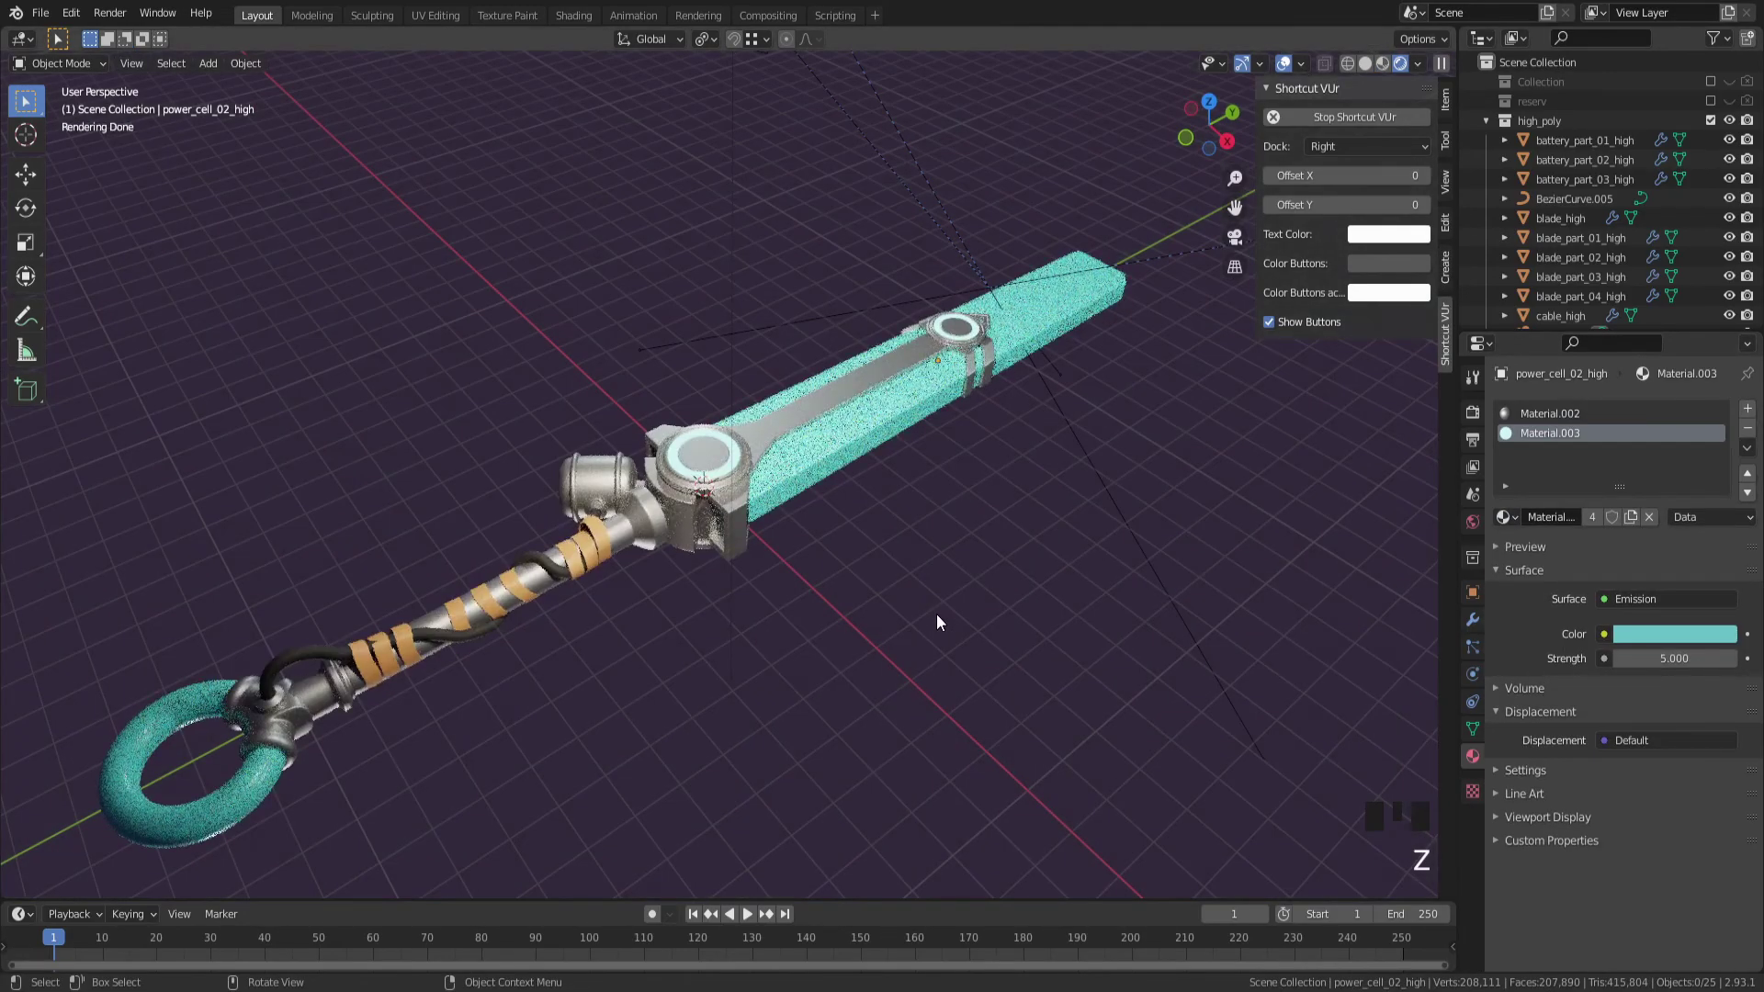
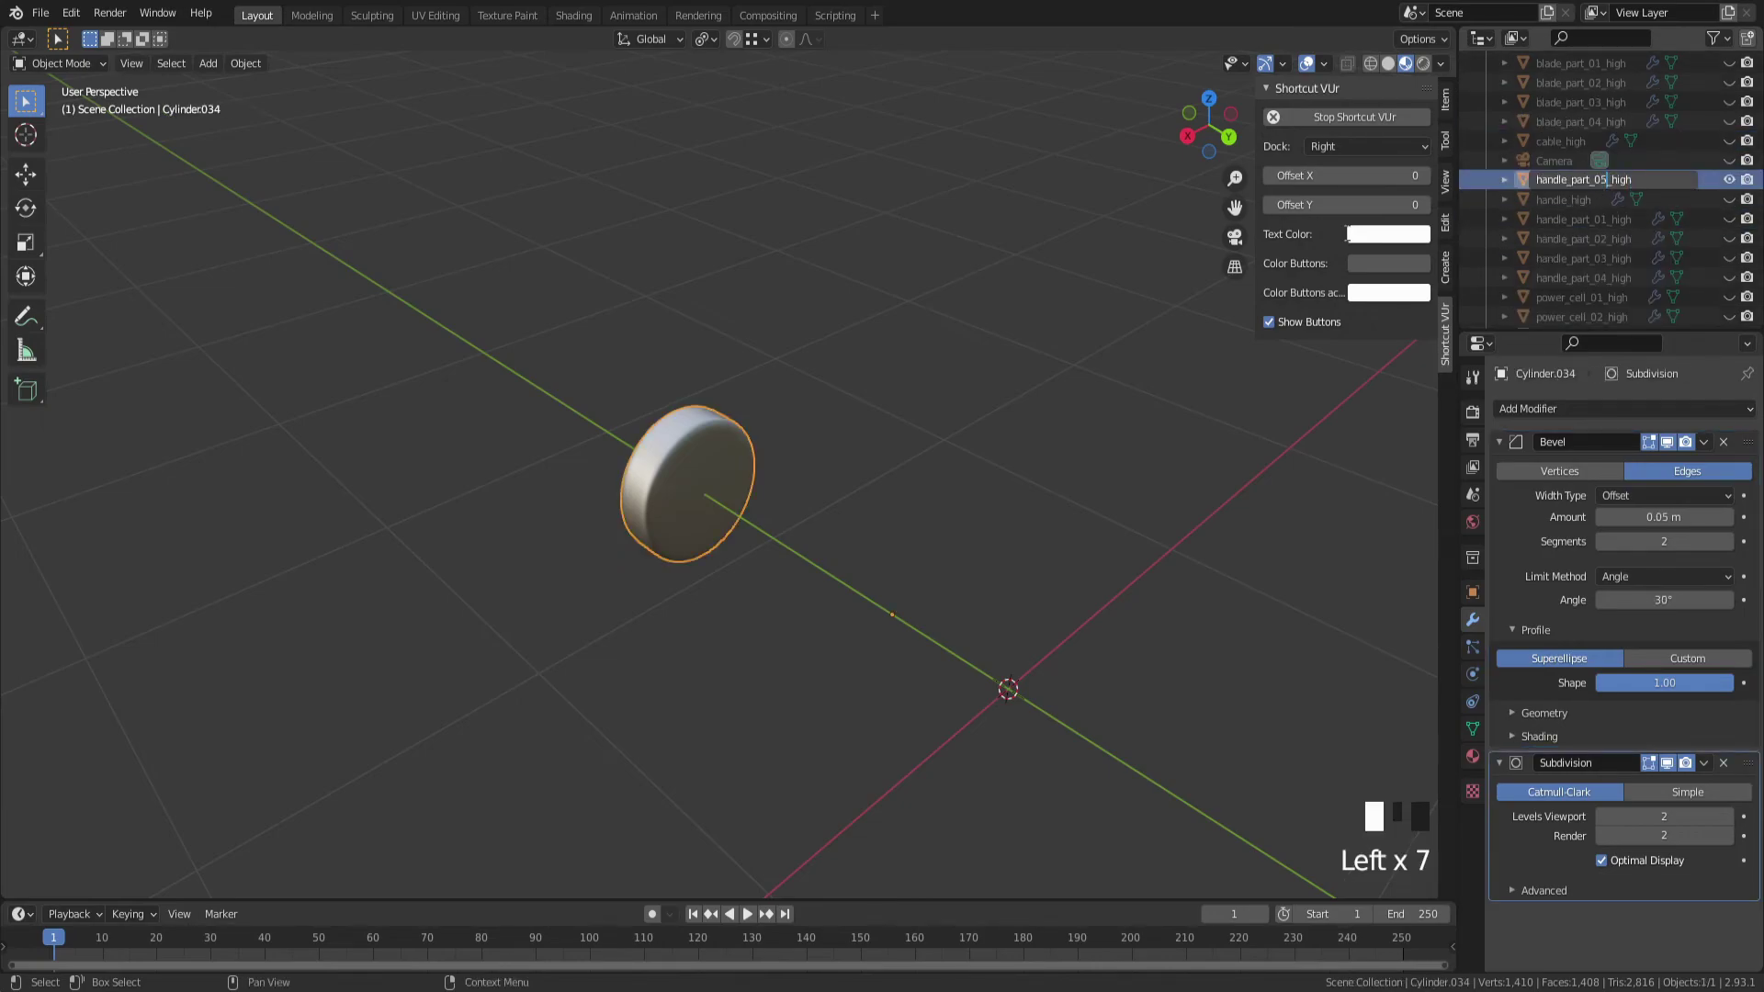
Unhide the rest of the sword and scale handle_part_05_high along Y into place
{"action": "scroll", "scroll_direction": "down", "scroll_amount": 3}
{"action": "left_click", "coordinate": [1108, 357]}
{"action": "left_click_drag", "start_coordinate": [716, 375], "coordinate": [876, 401]}
{"action": "key", "text": "alt+h"}
{"action": "left_click_drag", "start_coordinate": [843, 572], "coordinate": [764, 542]}
{"action": "left_click", "coordinate": [764, 542]}
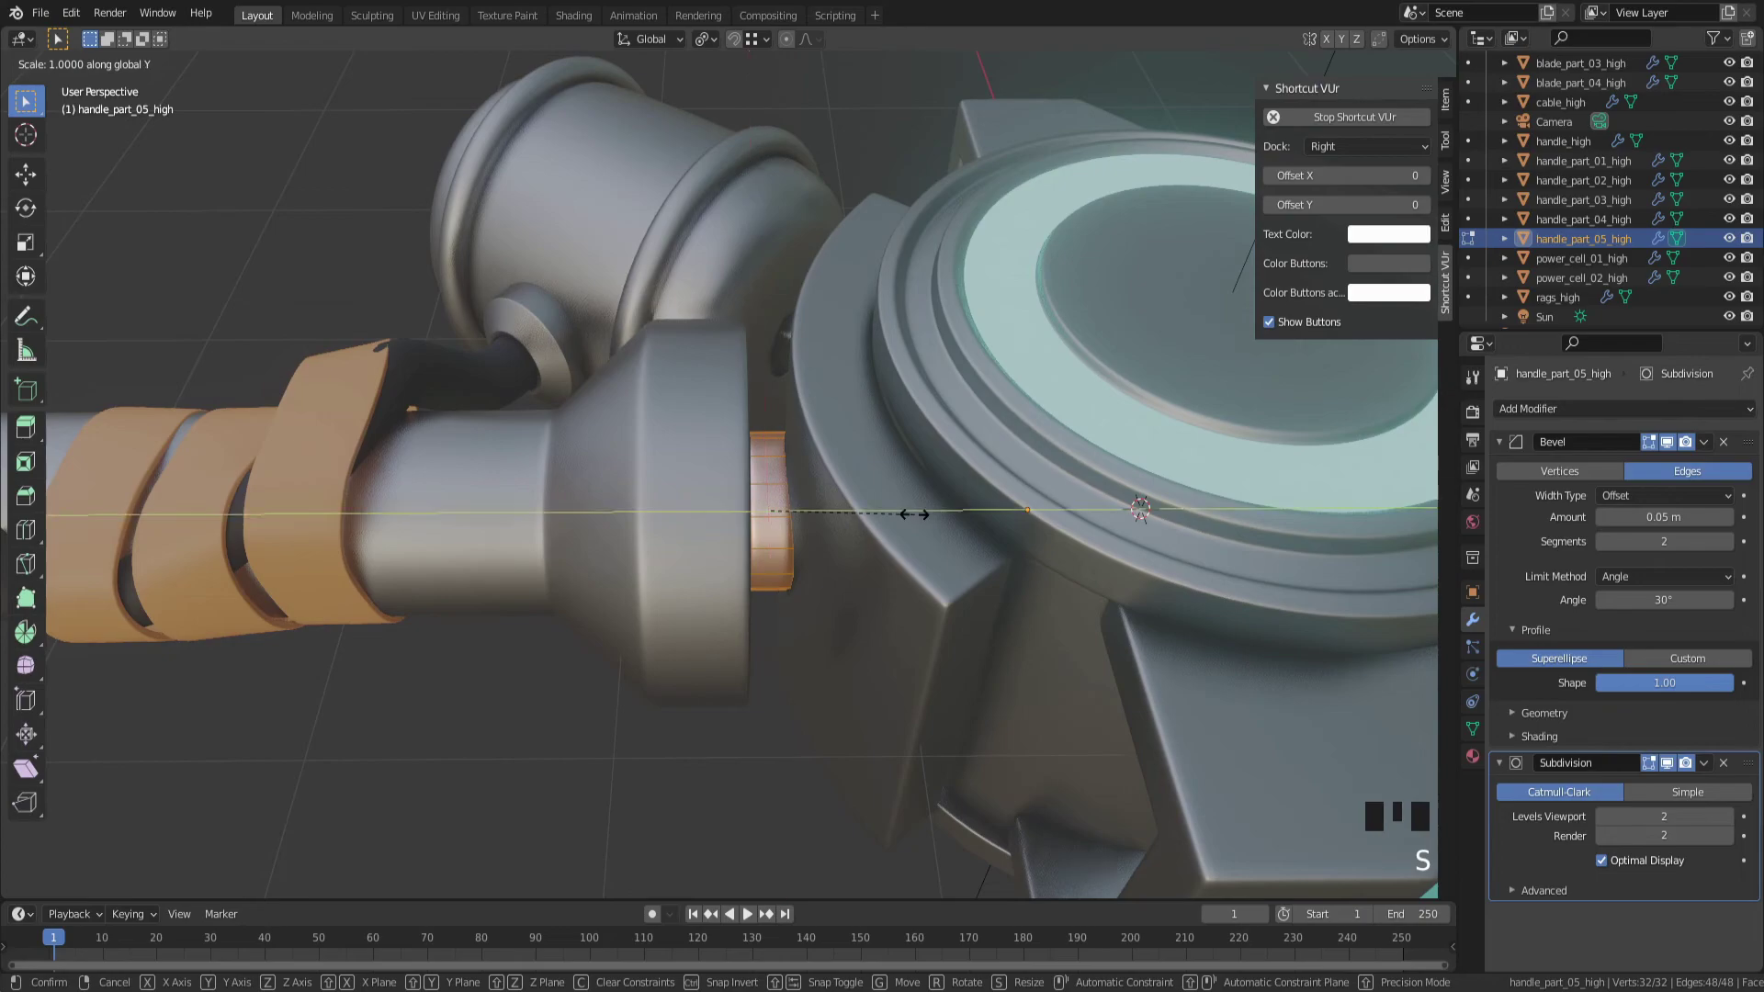
Enter camera view and position the camera to frame the whole sword
{"action": "scroll", "scroll_direction": "down", "scroll_amount": 3}
{"action": "scroll", "scroll_direction": "up", "scroll_amount": 3}
{"action": "left_click_drag", "start_coordinate": [560, 730], "coordinate": [682, 666]}
{"action": "scroll", "scroll_direction": "down", "scroll_amount": 3}
{"action": "scroll", "scroll_direction": "up", "scroll_amount": 3}
{"action": "scroll", "scroll_direction": "down", "scroll_amount": 3}
{"action": "left_click_drag", "start_coordinate": [709, 661], "coordinate": [688, 686]}
{"action": "key", "text": "KP_0"}
{"action": "left_click", "coordinate": [1042, 606]}
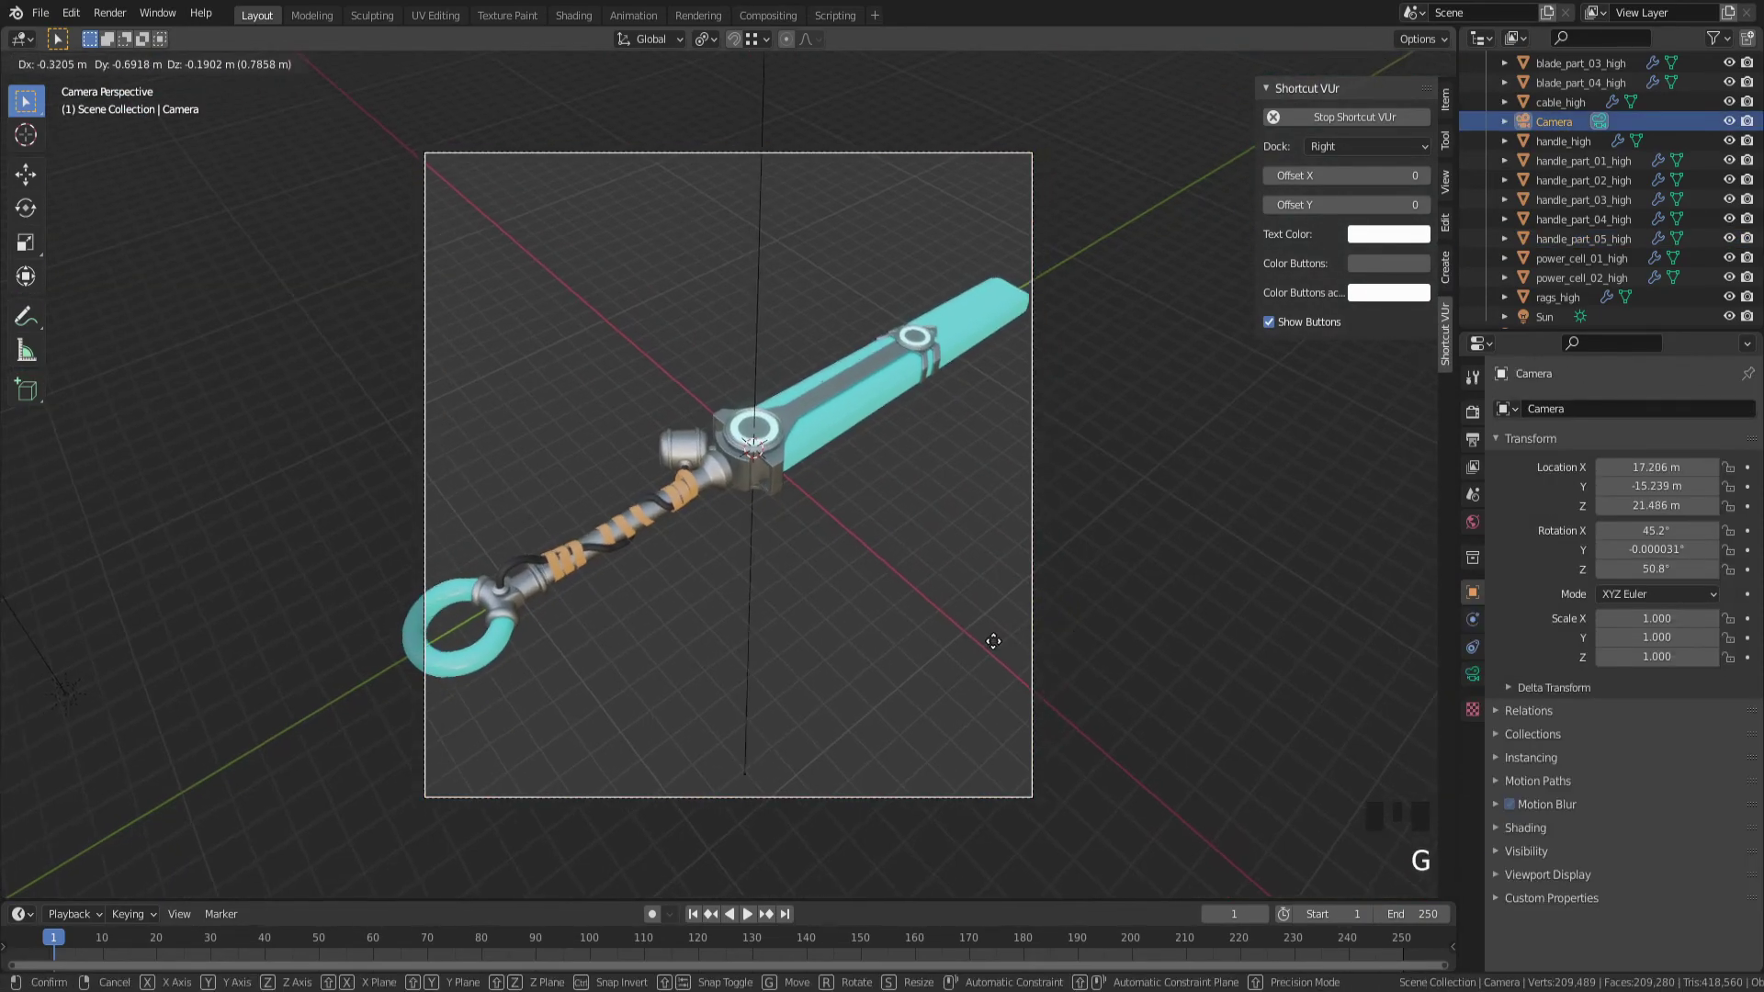
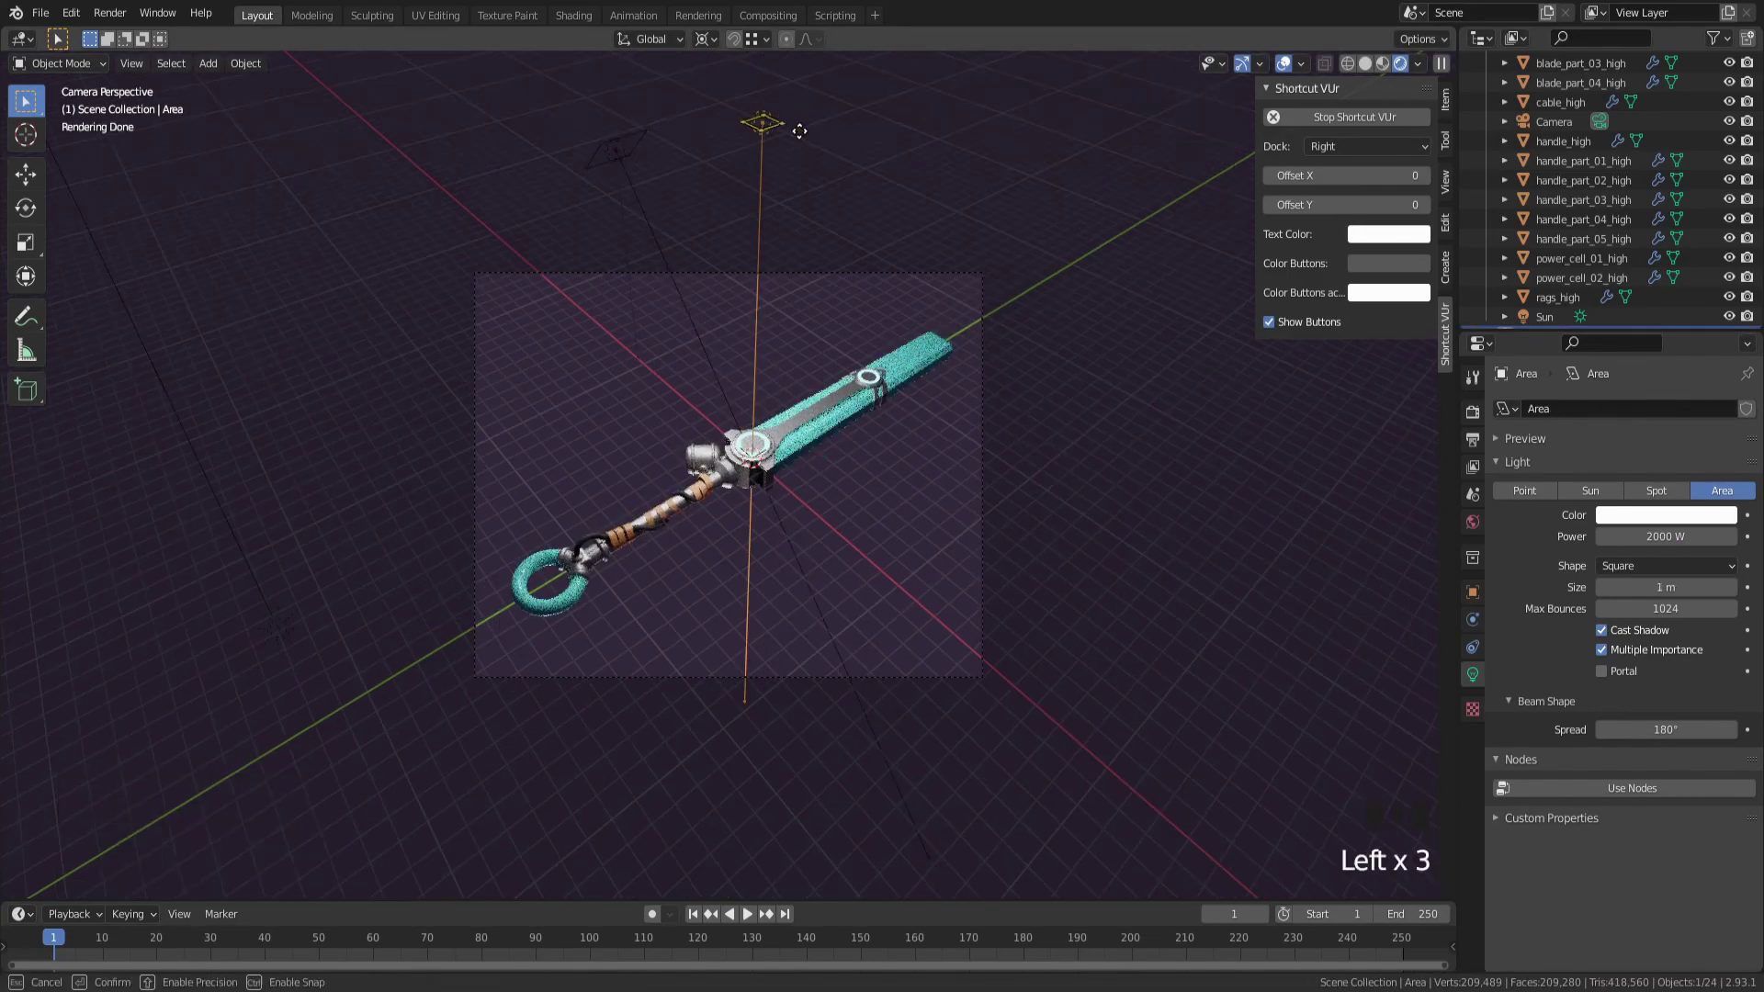
Place the new 2000 W area light above the sword
{"action": "left_click", "coordinate": [633, 158]}
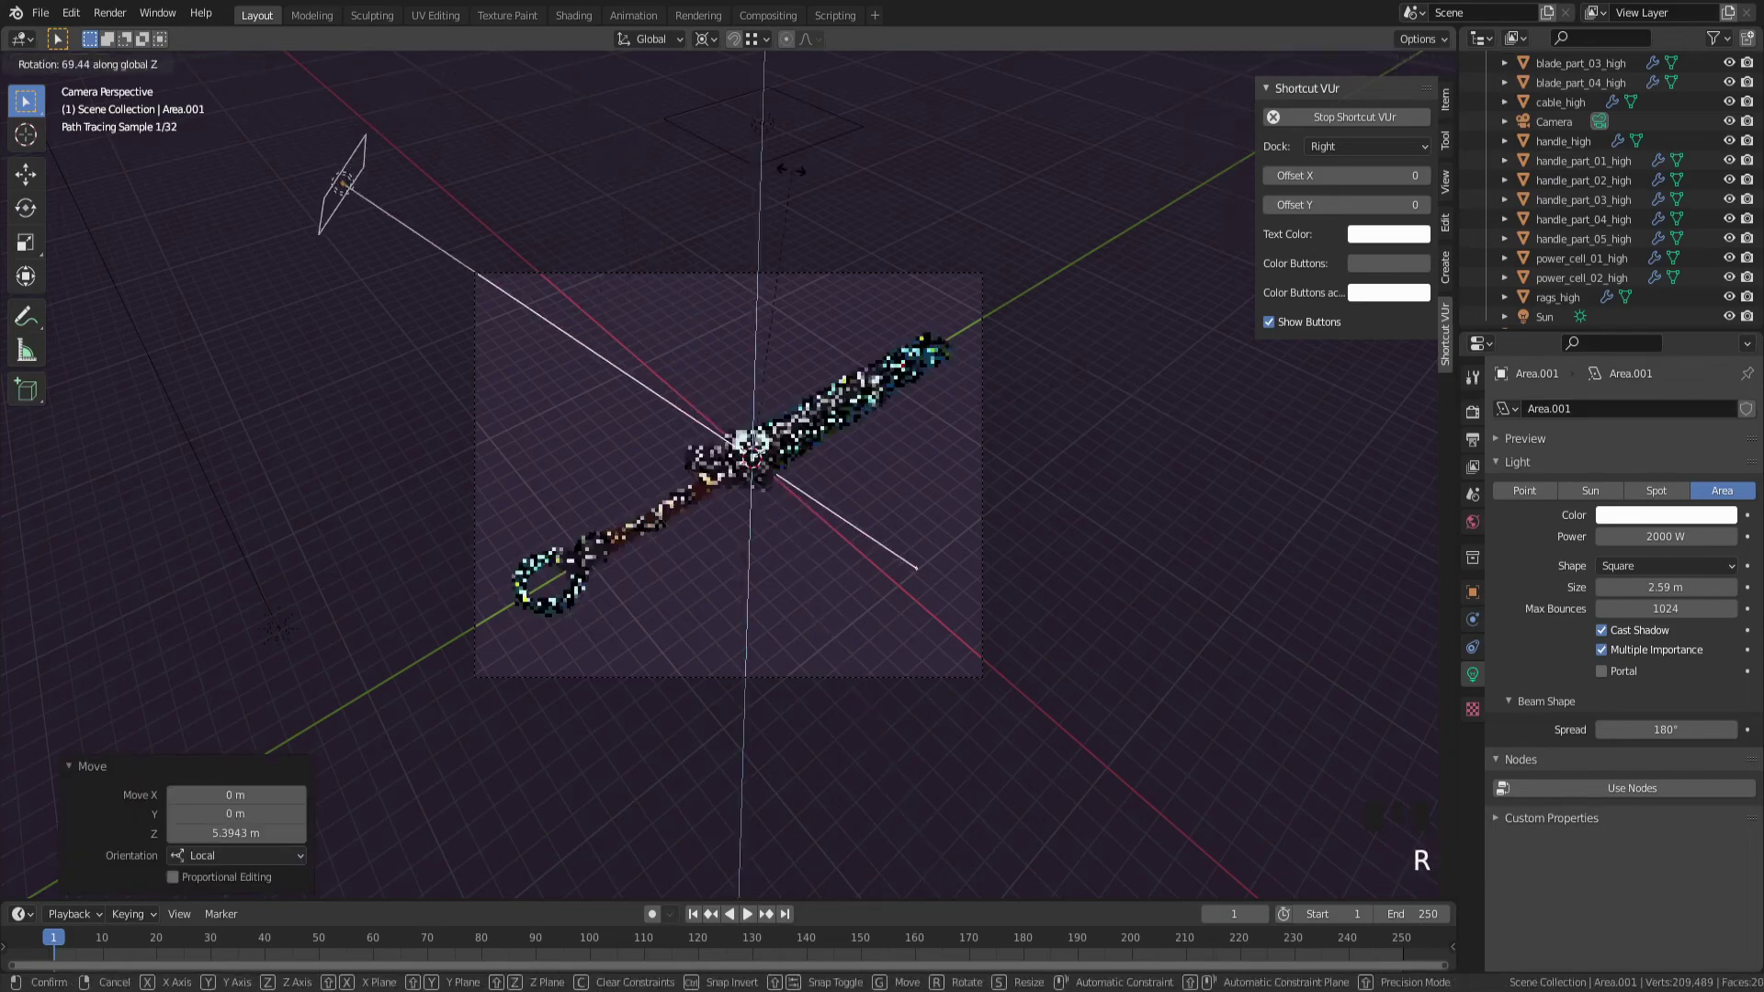